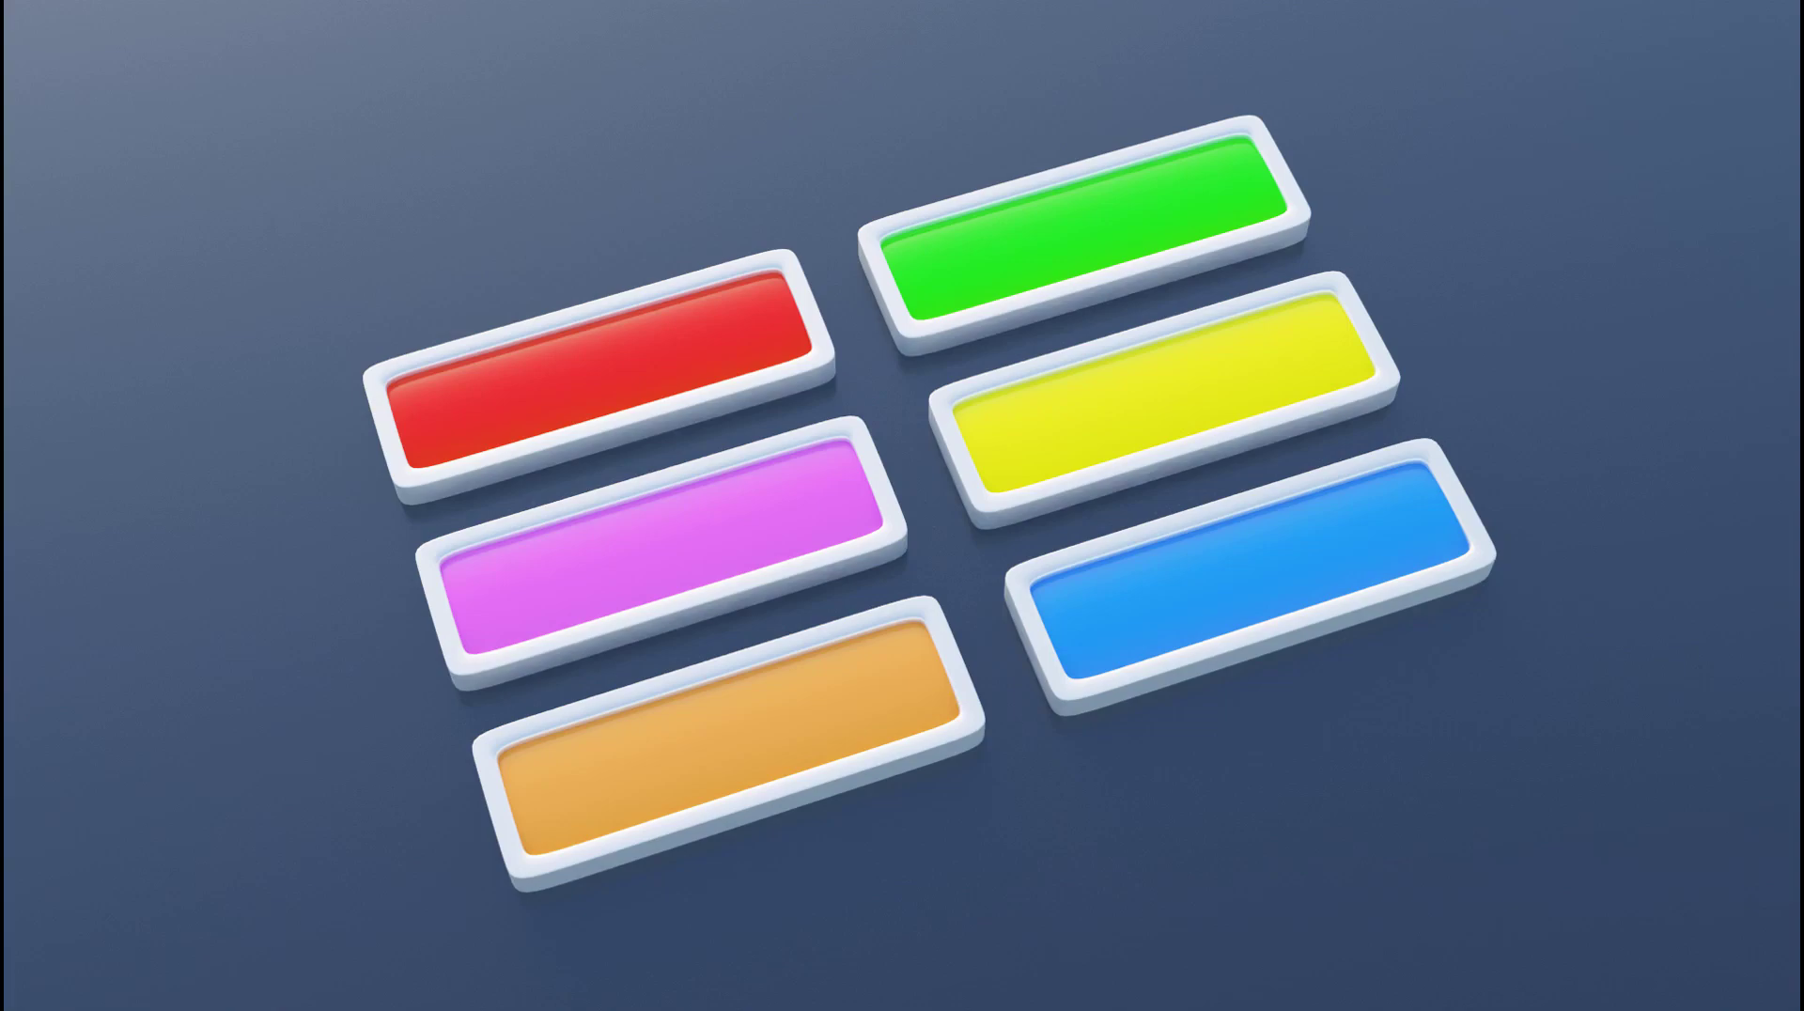
Choose Add > Image > Reference to browse for the web-buttons reference image.
click(843, 281)
Load the button sheet as a reference image and move its corner onto the origin.
key(shift+a)
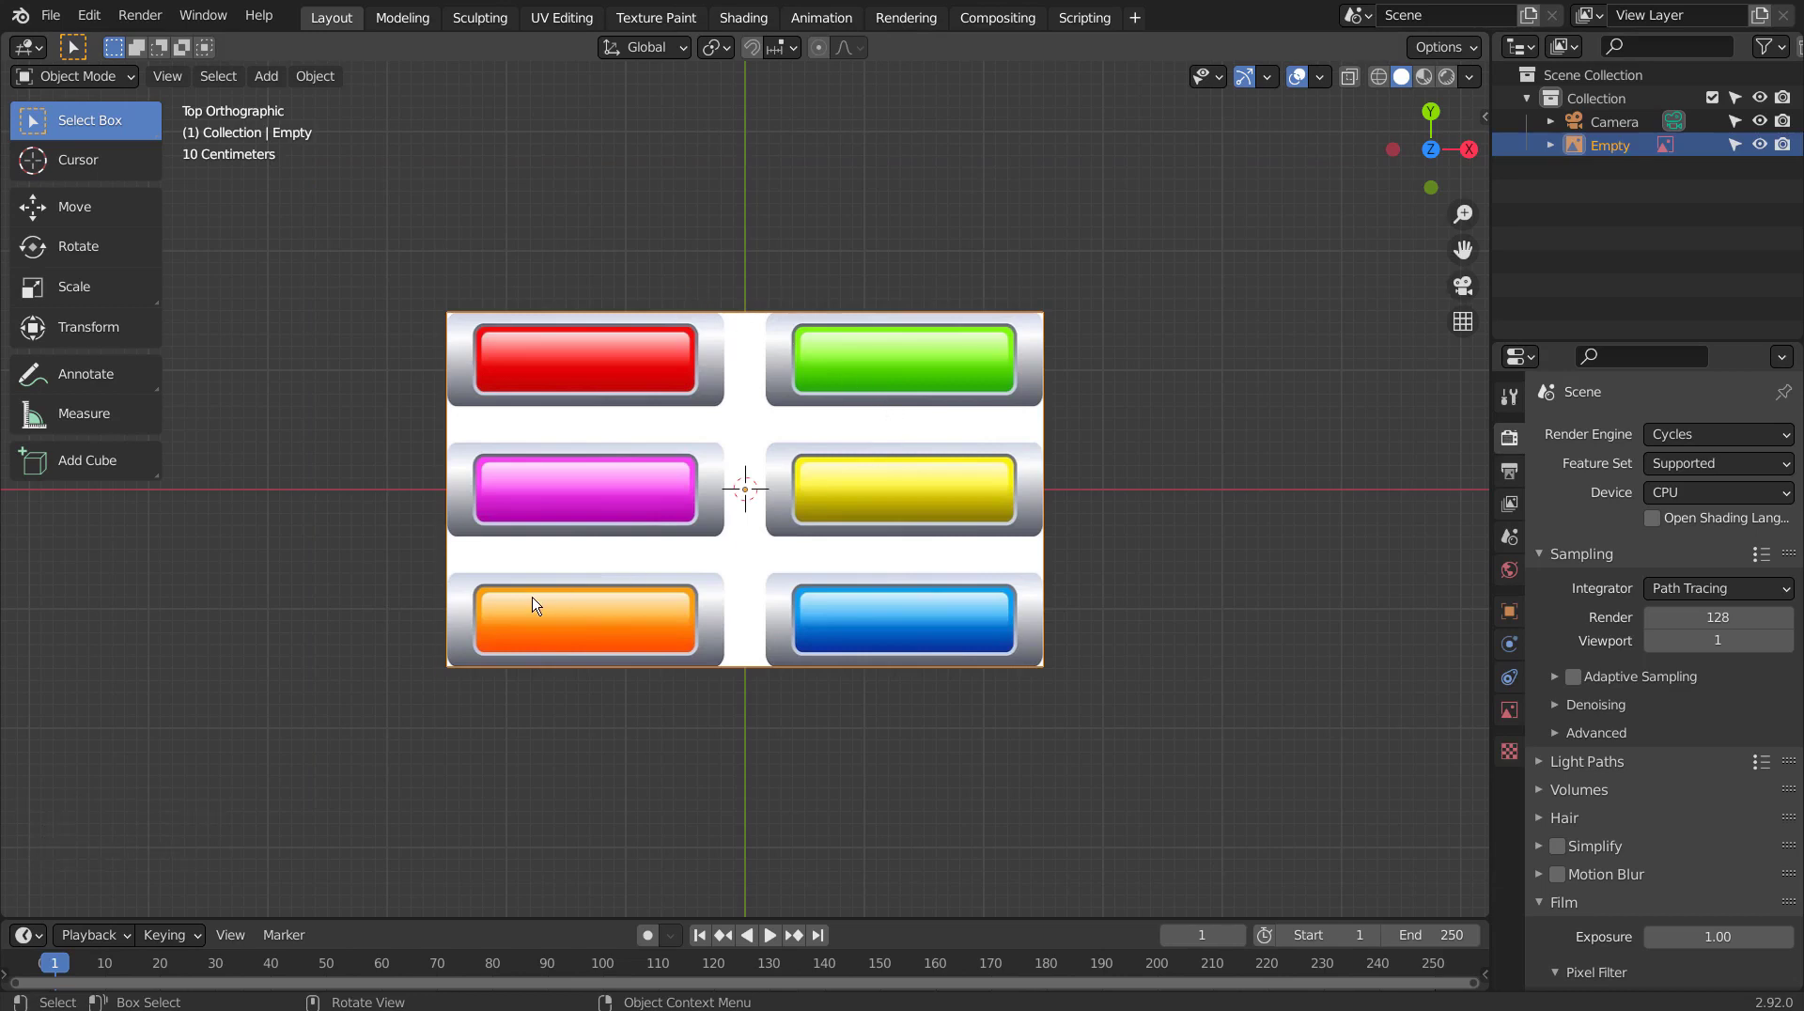
key(g)
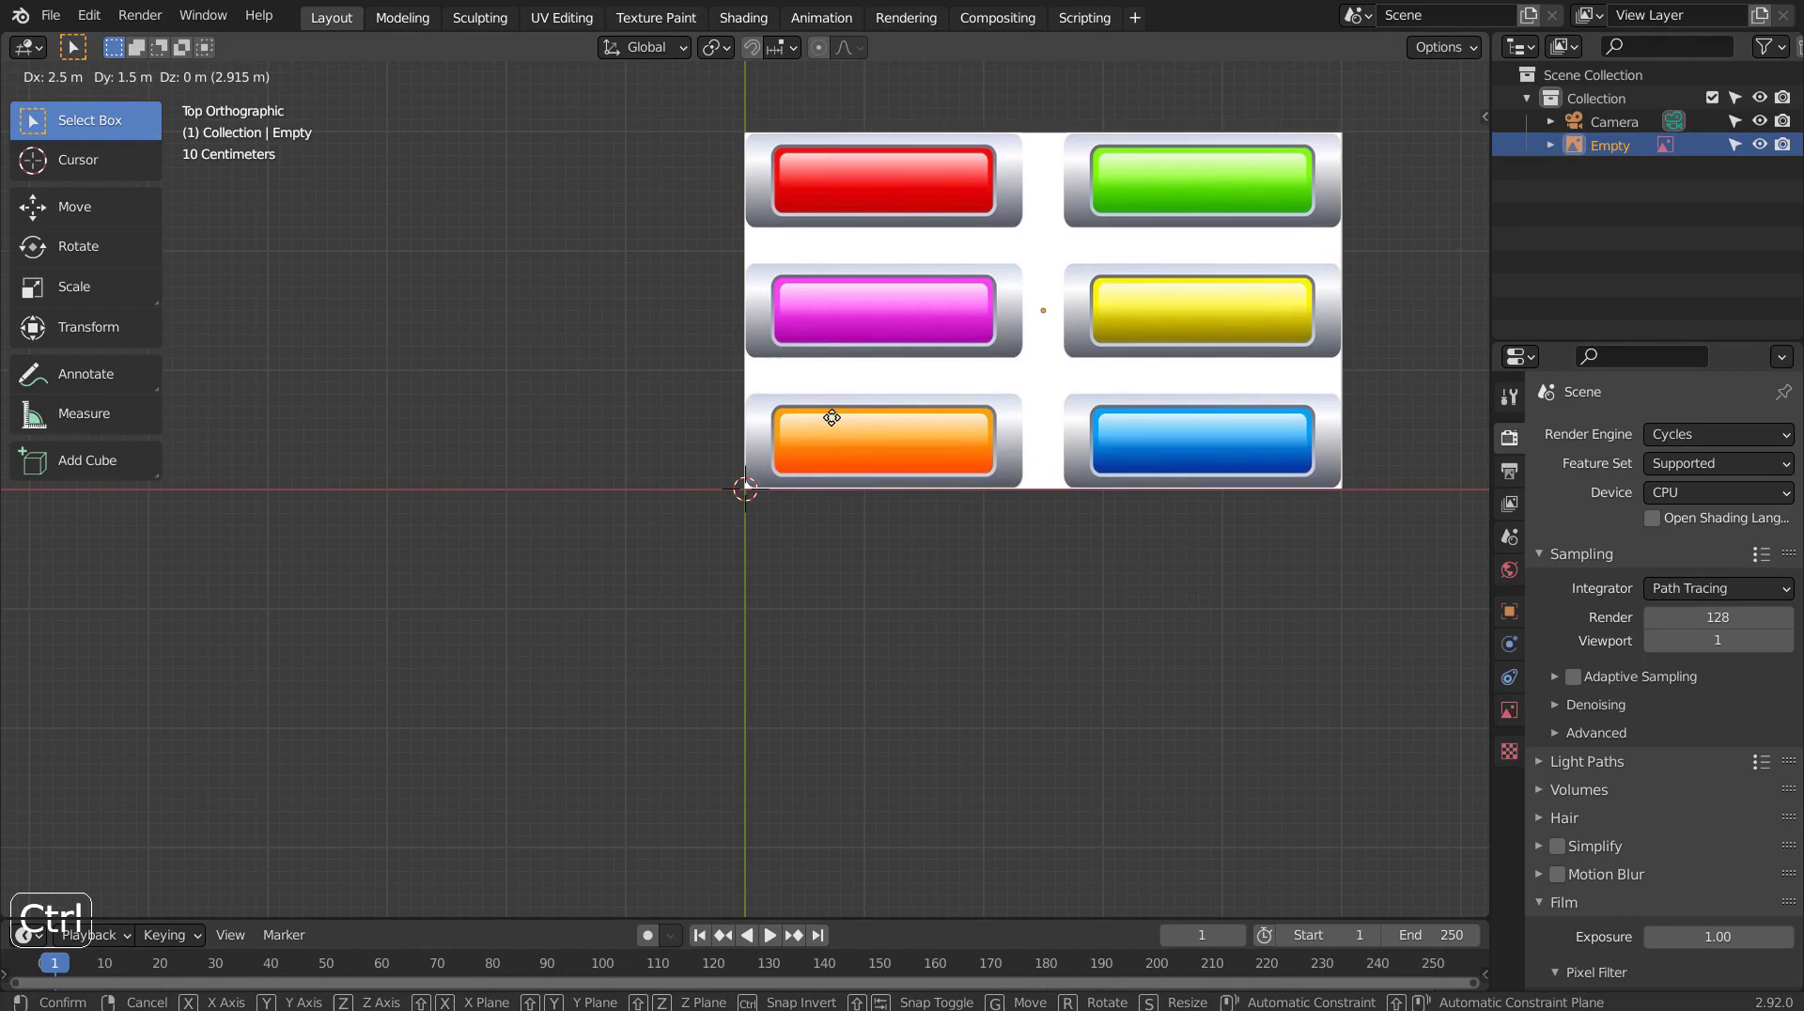
scroll(up, 3)
key(g)
scroll(up, 3)
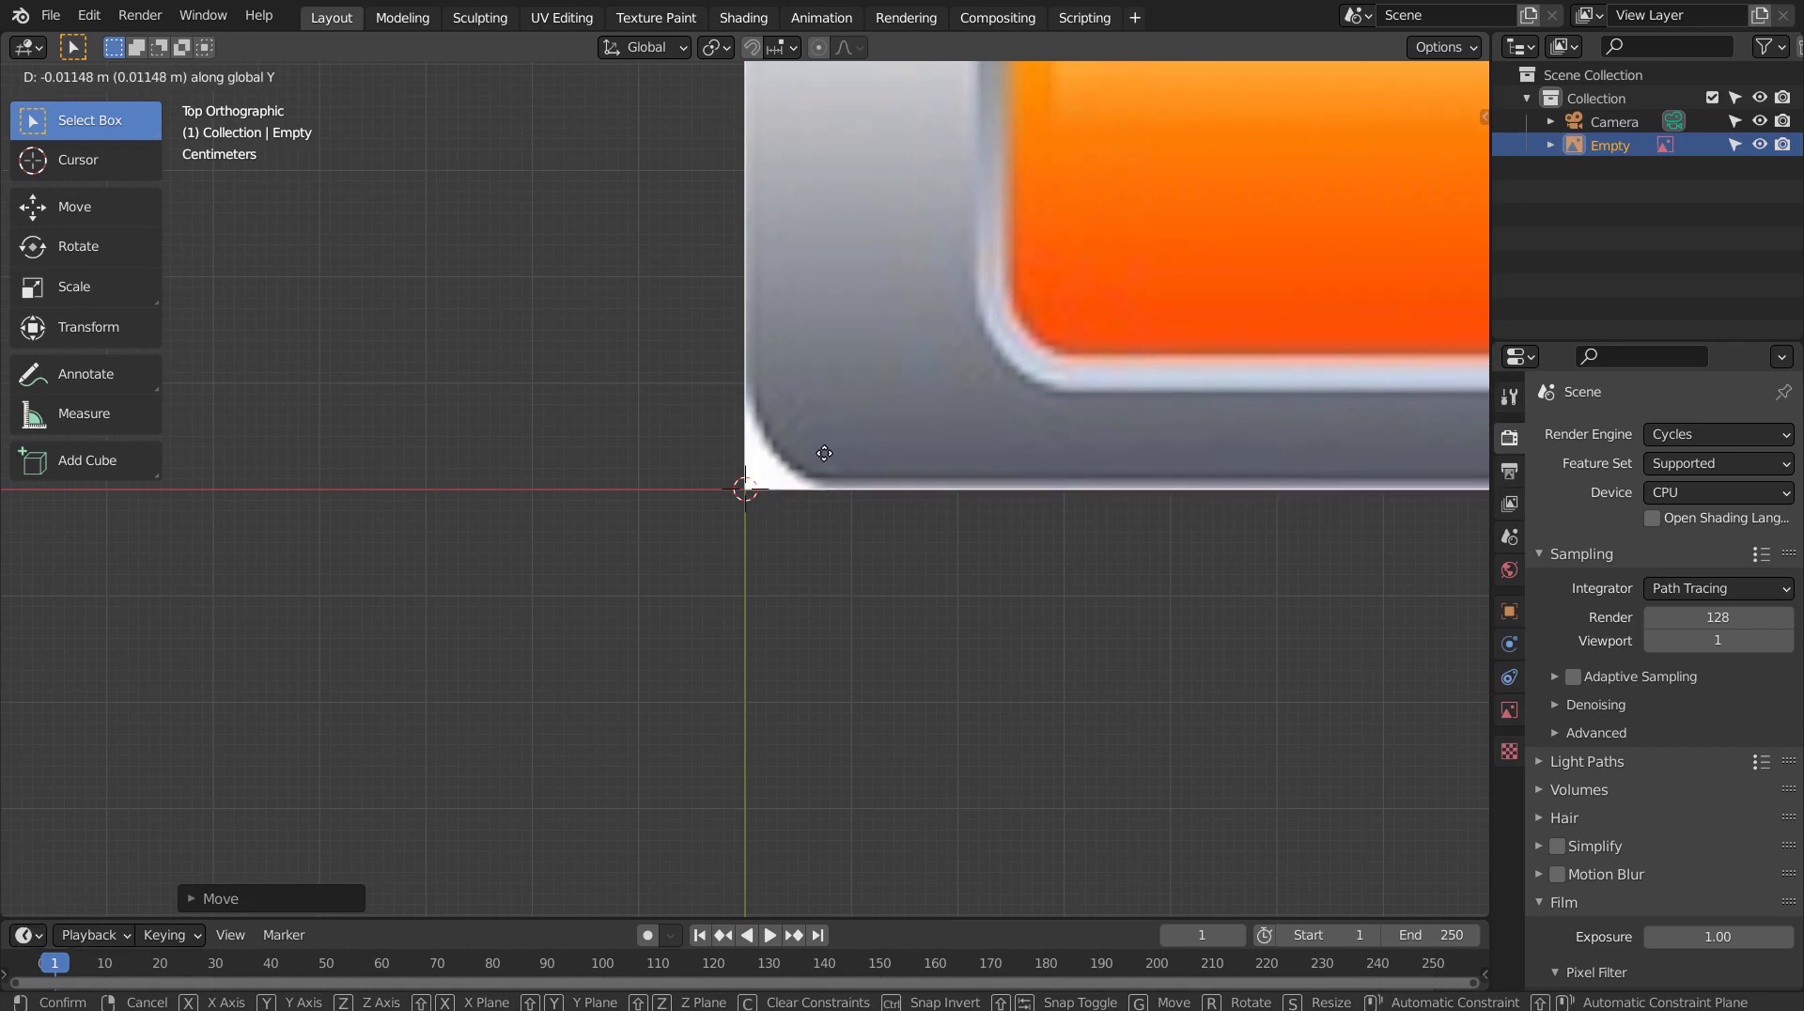
middle_click(1095, 393)
scroll(down, 3)
middle_click(1009, 589)
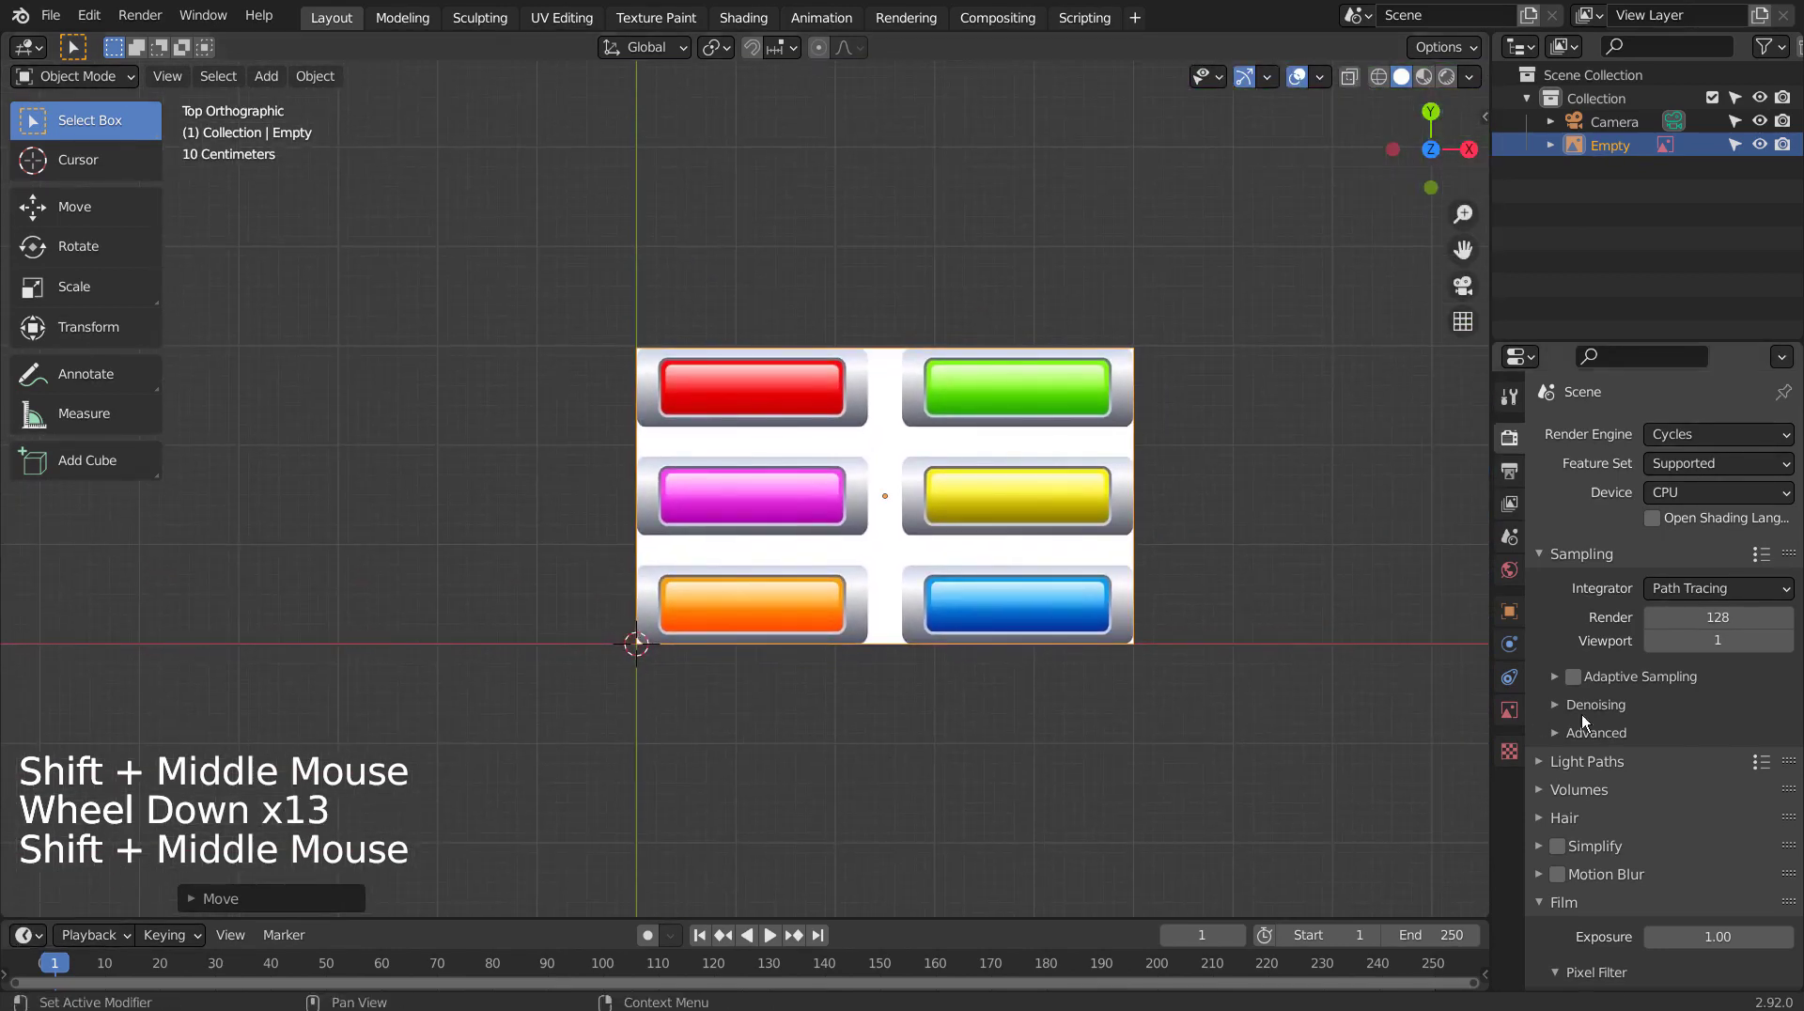
Fade the reference image to 0.05 opacity and add a cube over it.
click(1502, 719)
click(1656, 700)
click(1752, 719)
click(1734, 705)
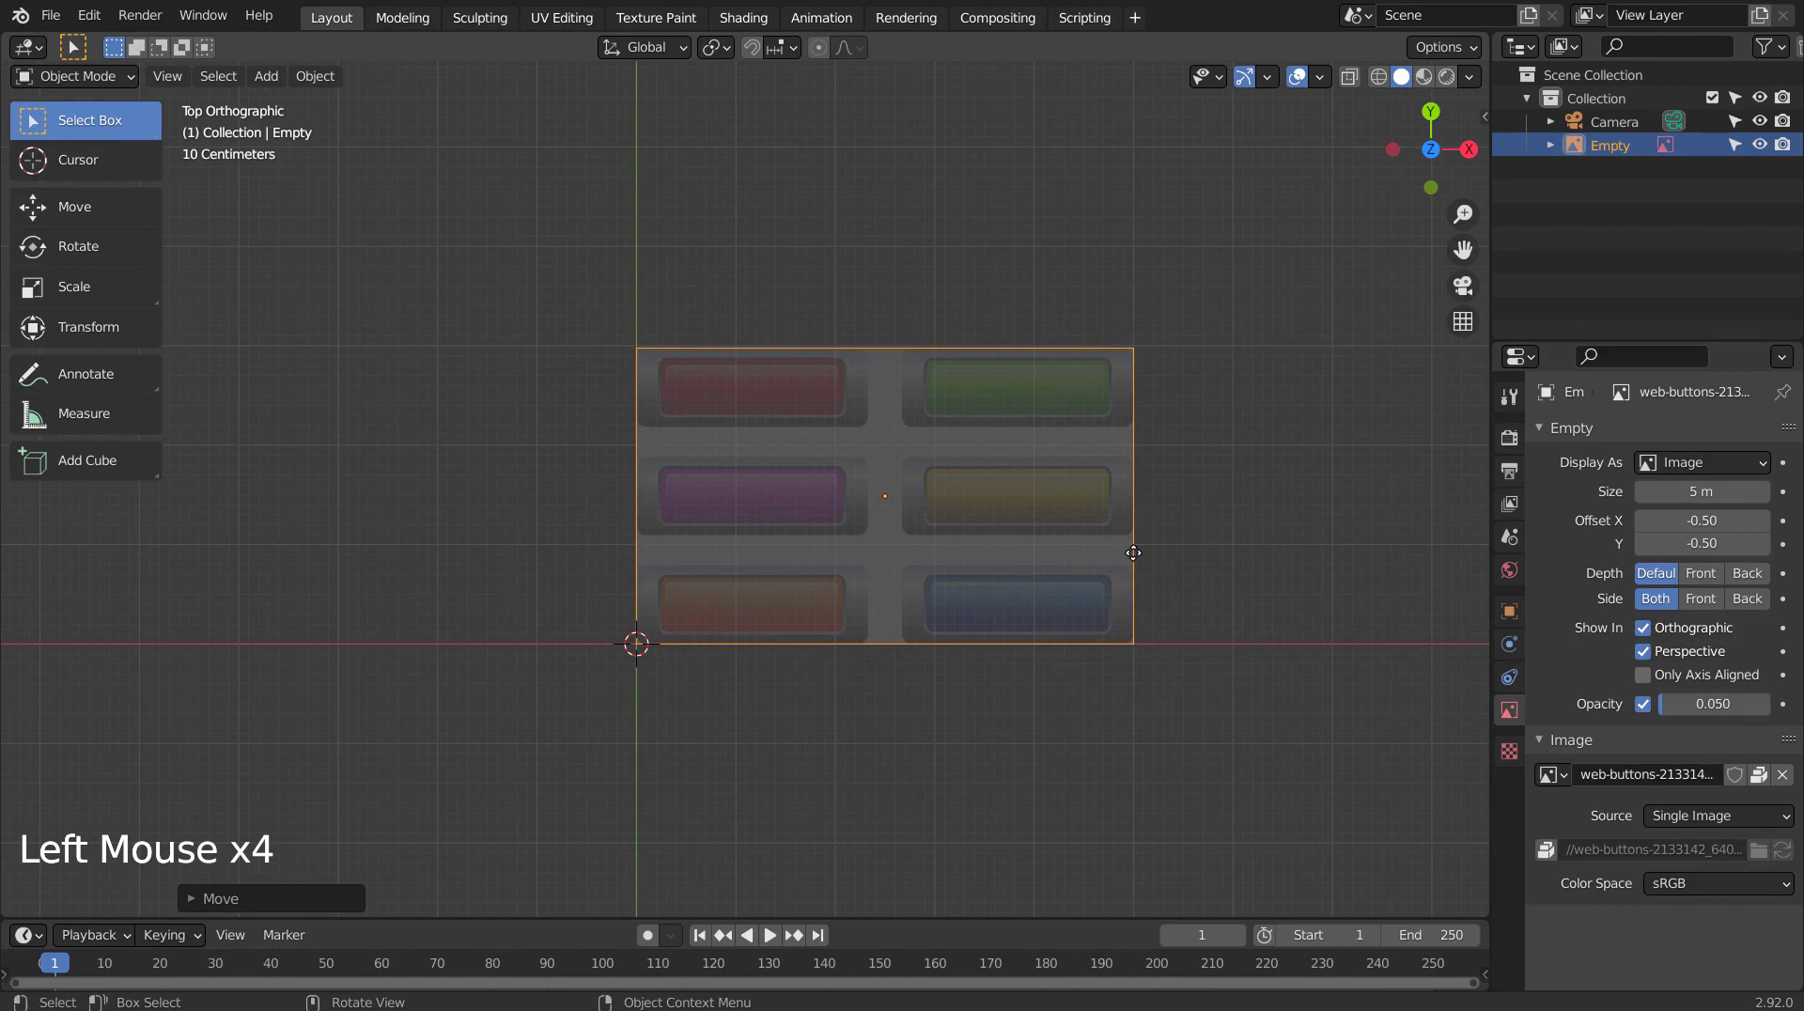
scroll(up, 3)
scroll(up, 3)
click(1746, 152)
middle_click(1170, 518)
click(954, 588)
Shrink the cube to a small block and move it to the image's corner.
key(shift+a)
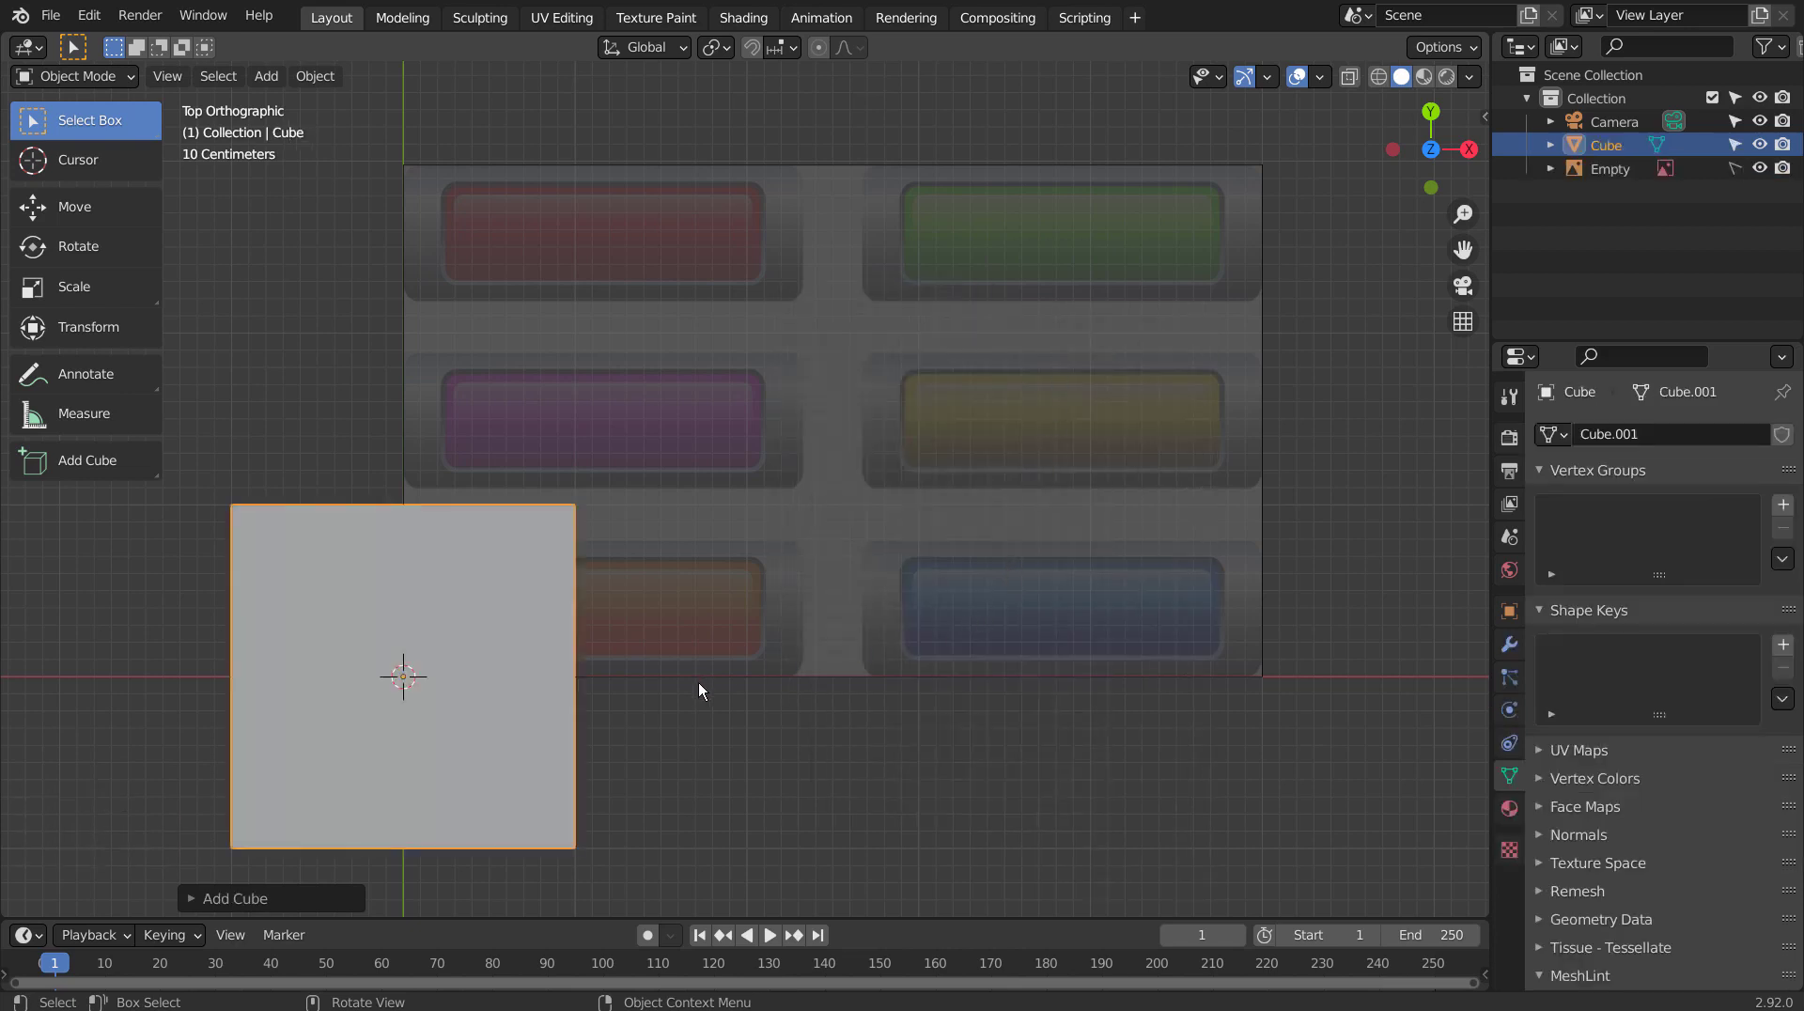
key(s)
key(g)
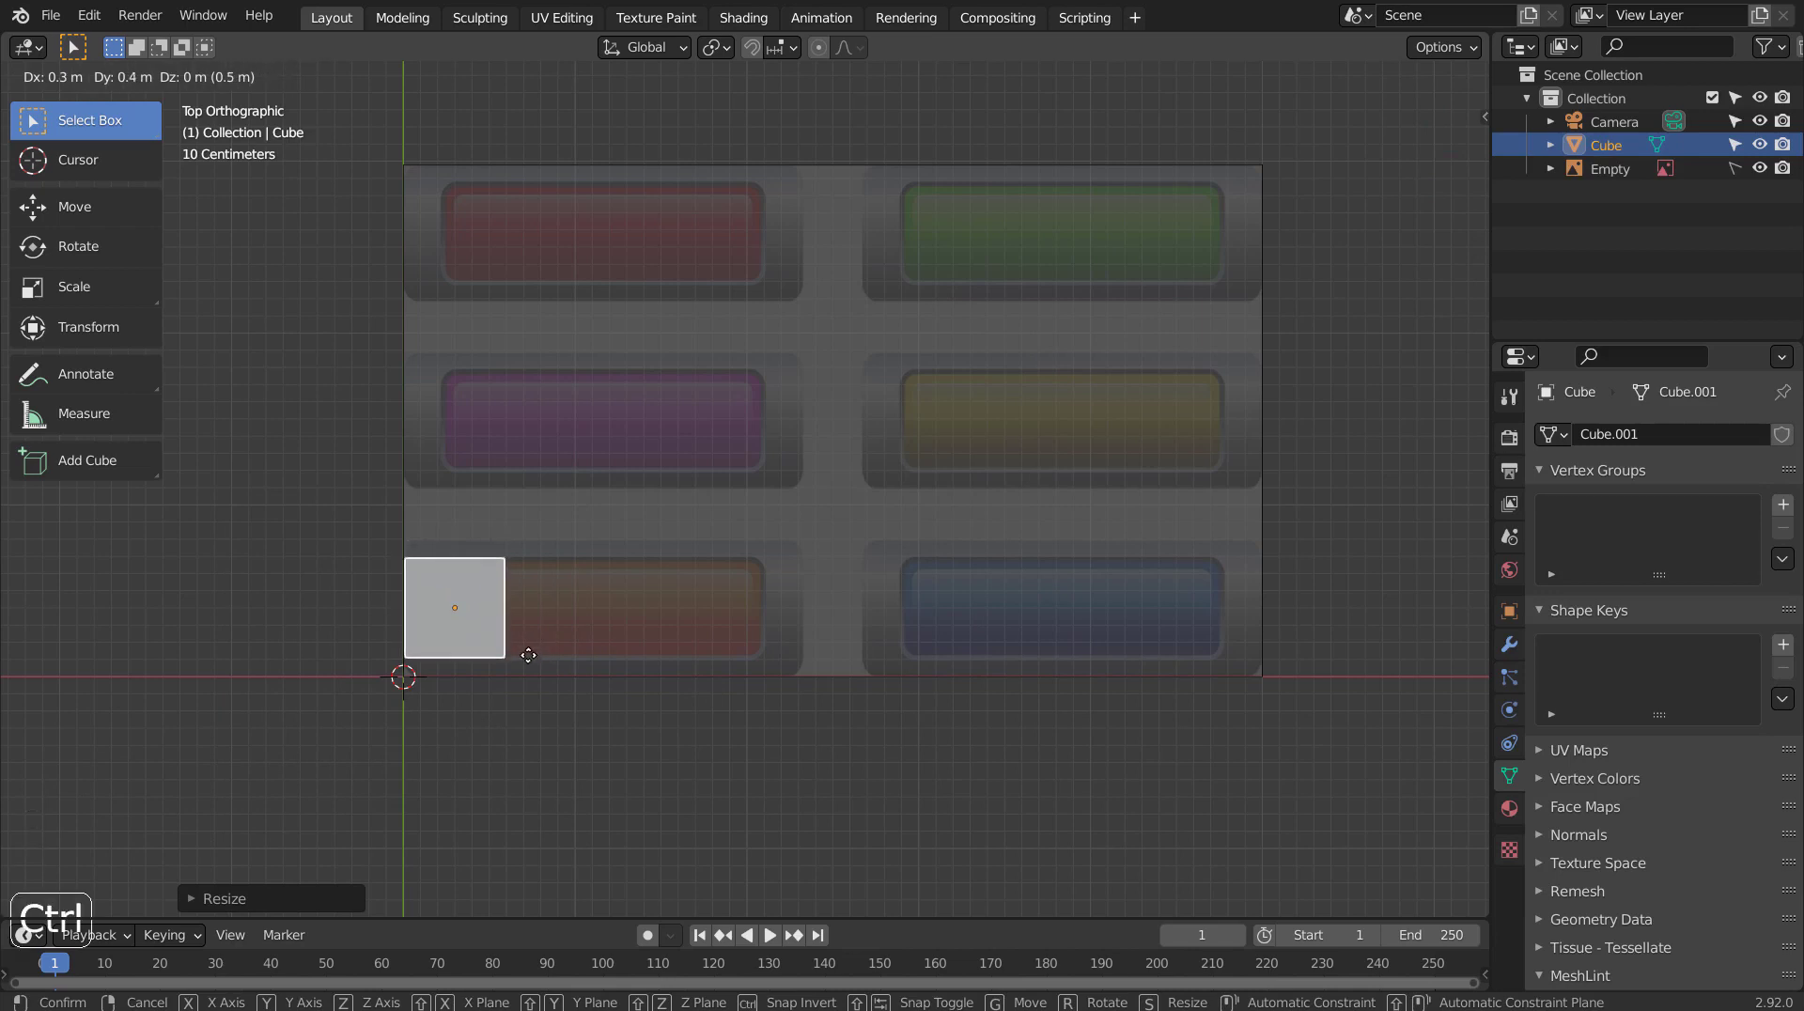
key(Tab)
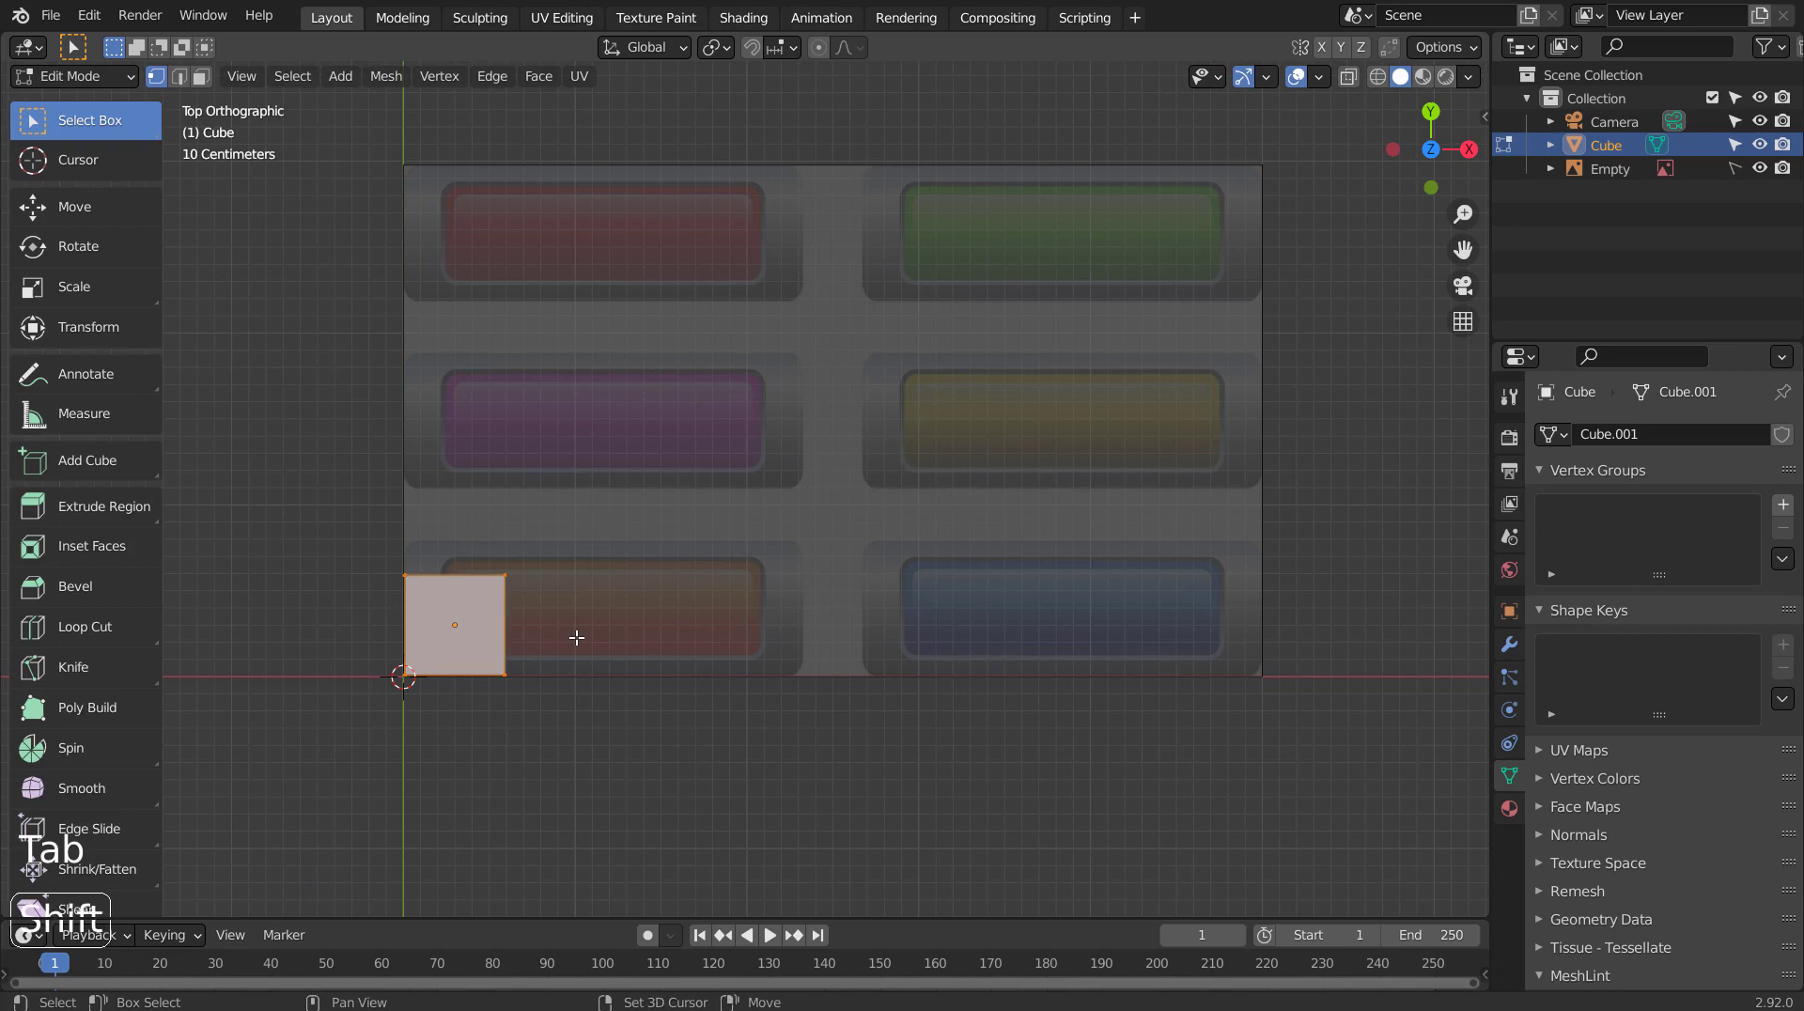
In Edit Mode drag the cube's side face along Y so it spans the orange button.
key(shift+z)
scroll(up, 3)
middle_click(573, 644)
key(3)
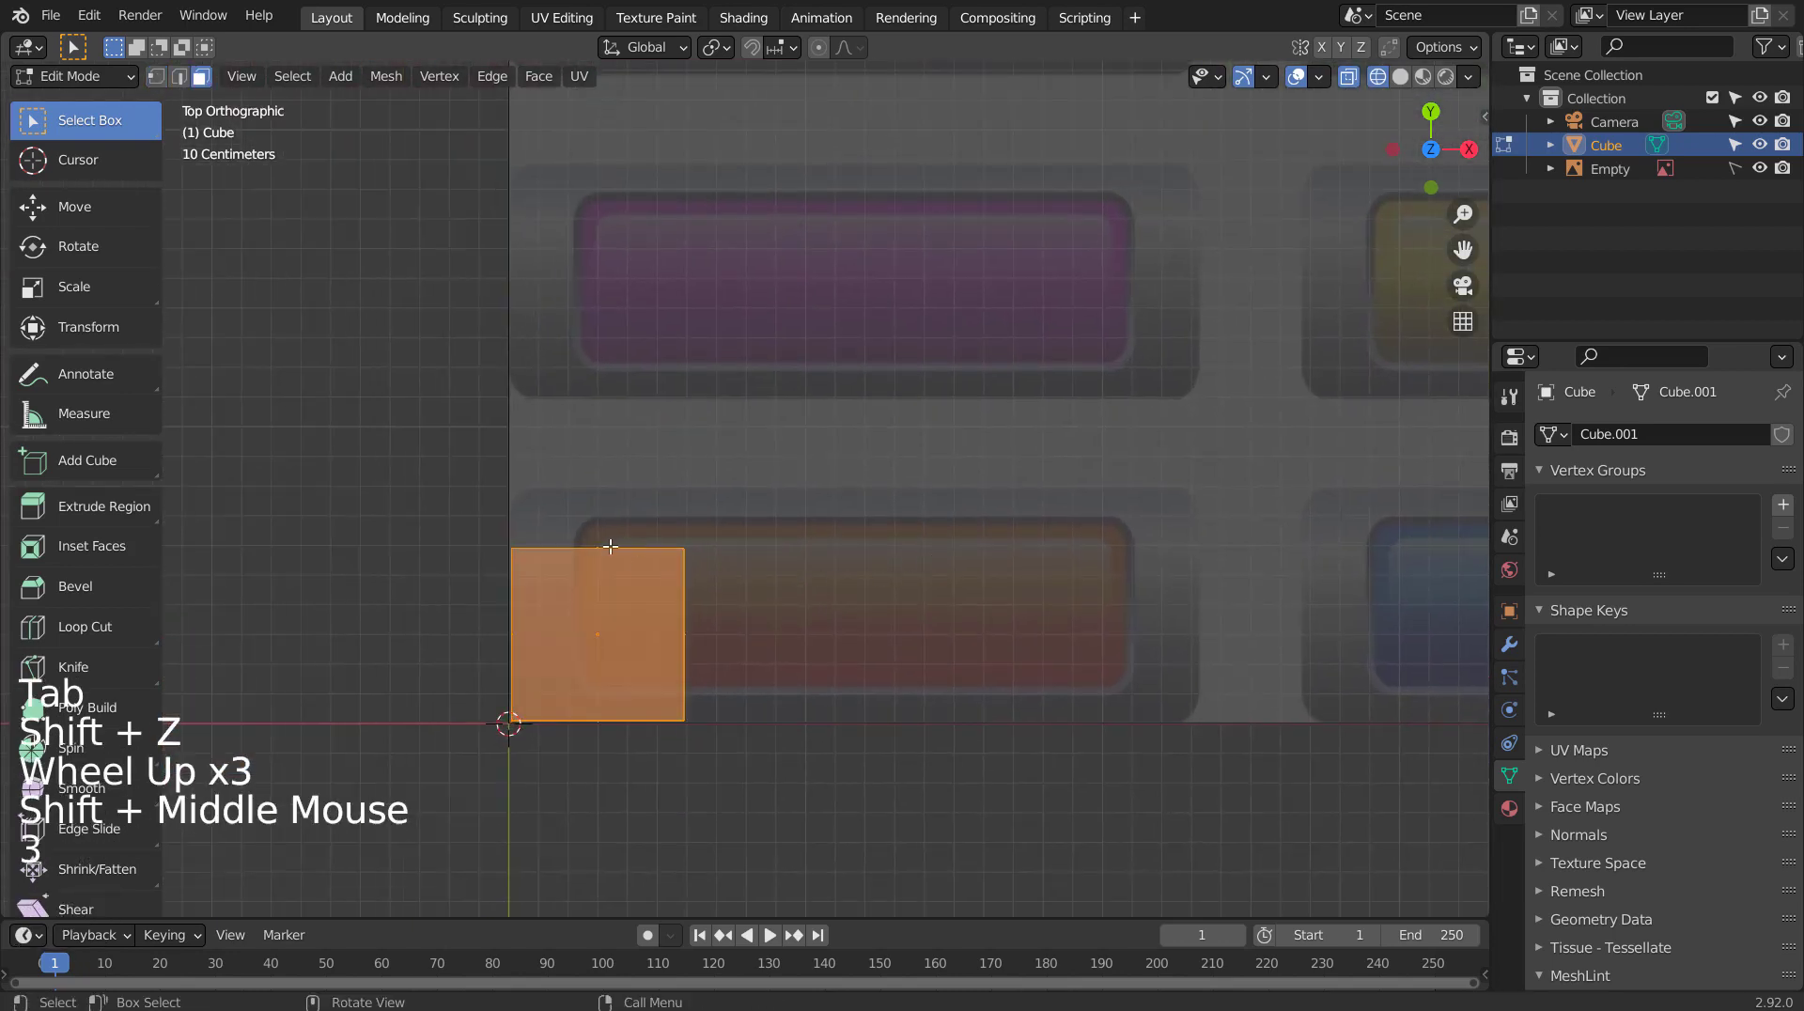
click(610, 538)
key(g)
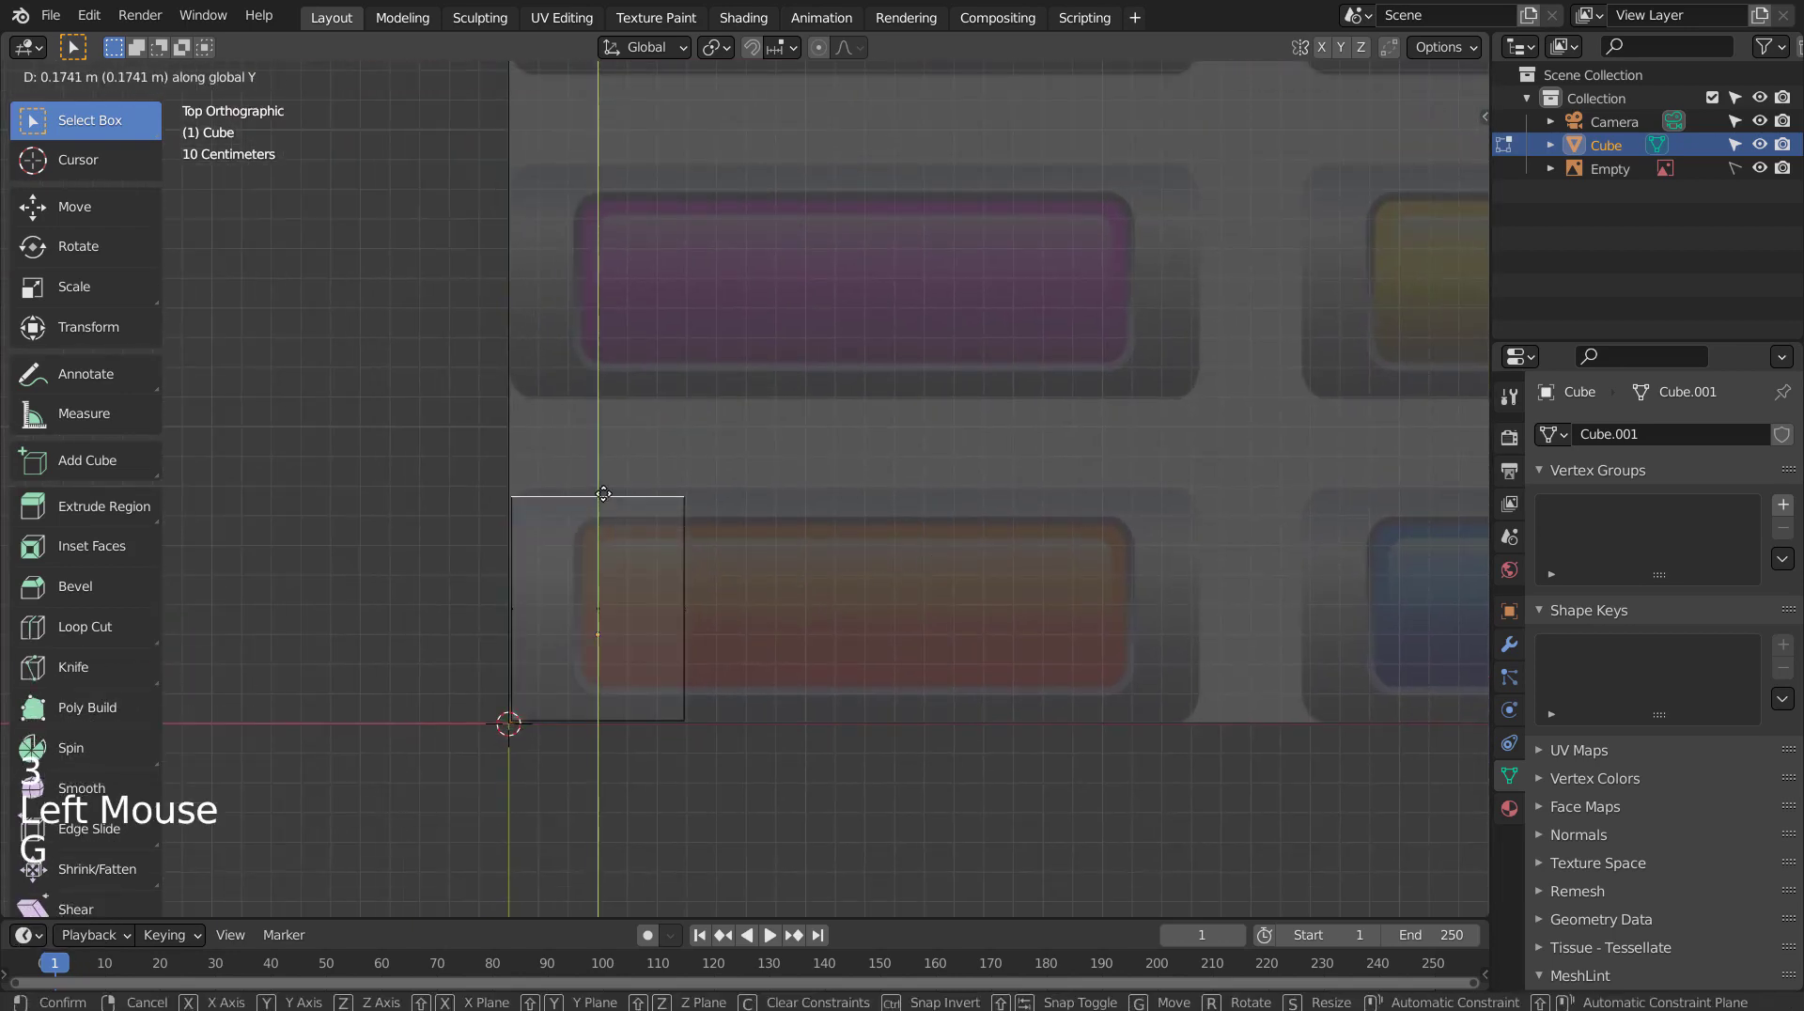
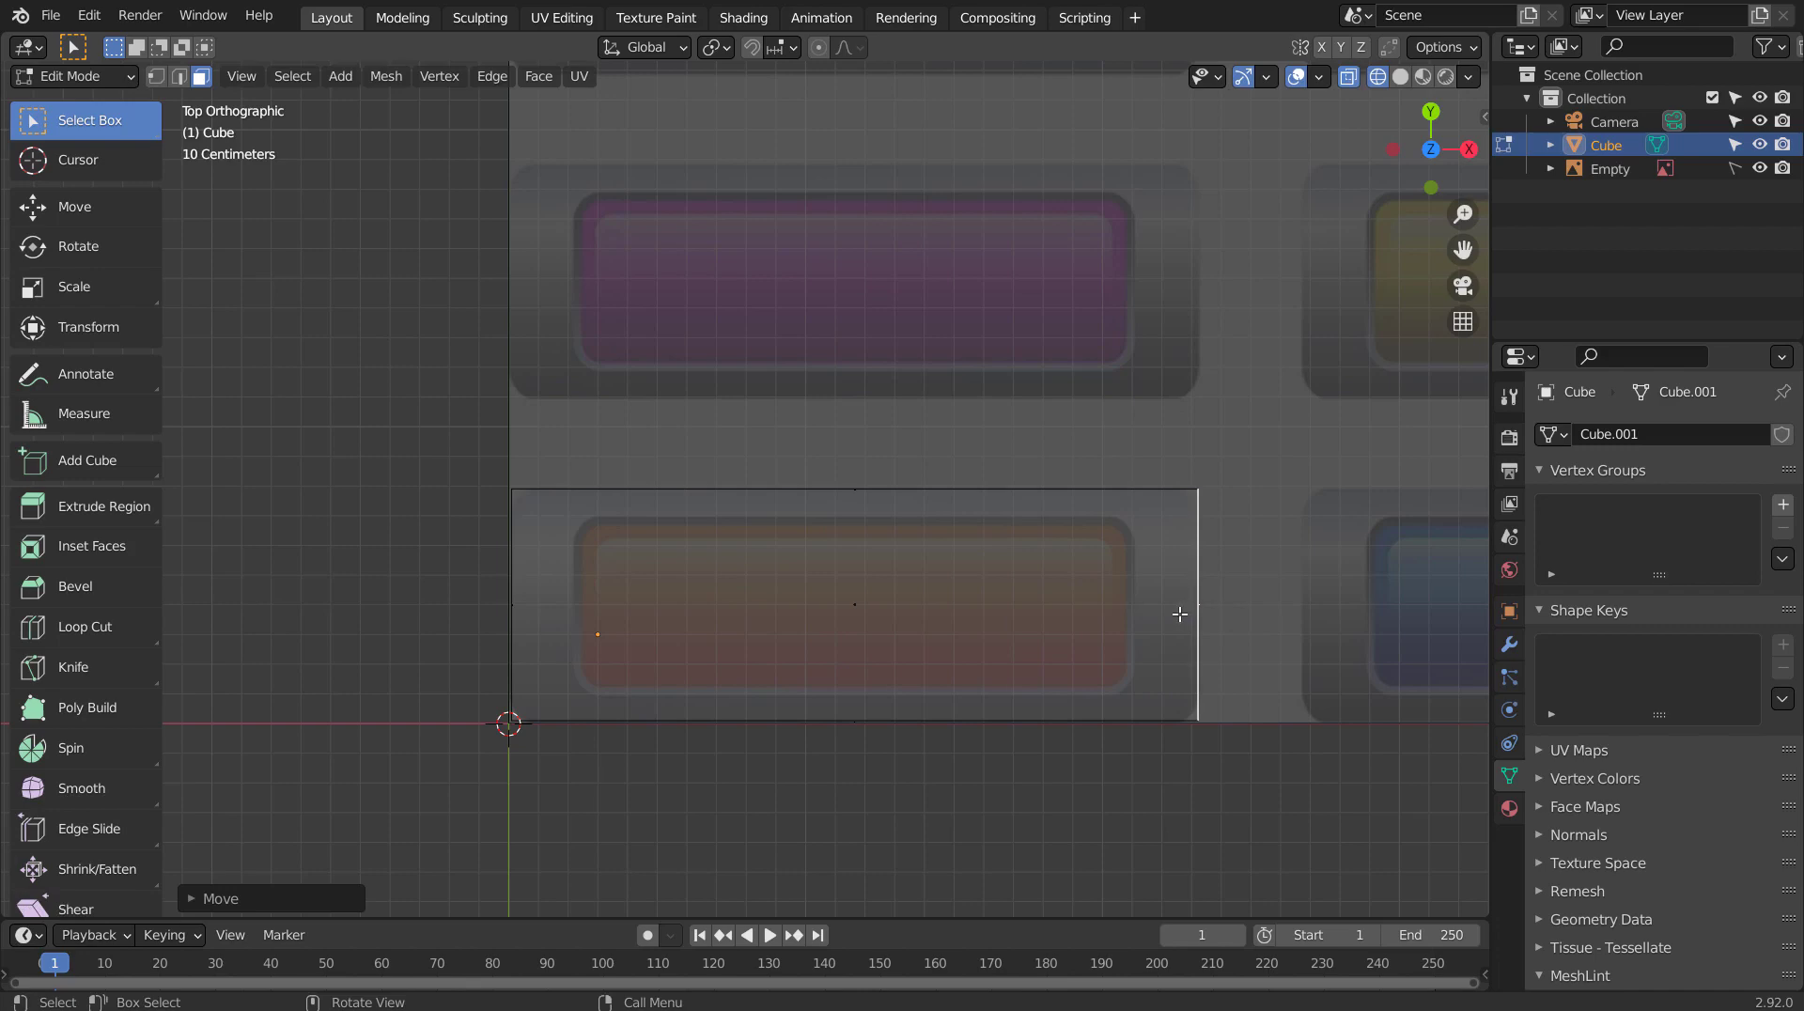
key(Tab)
middle_click(1187, 669)
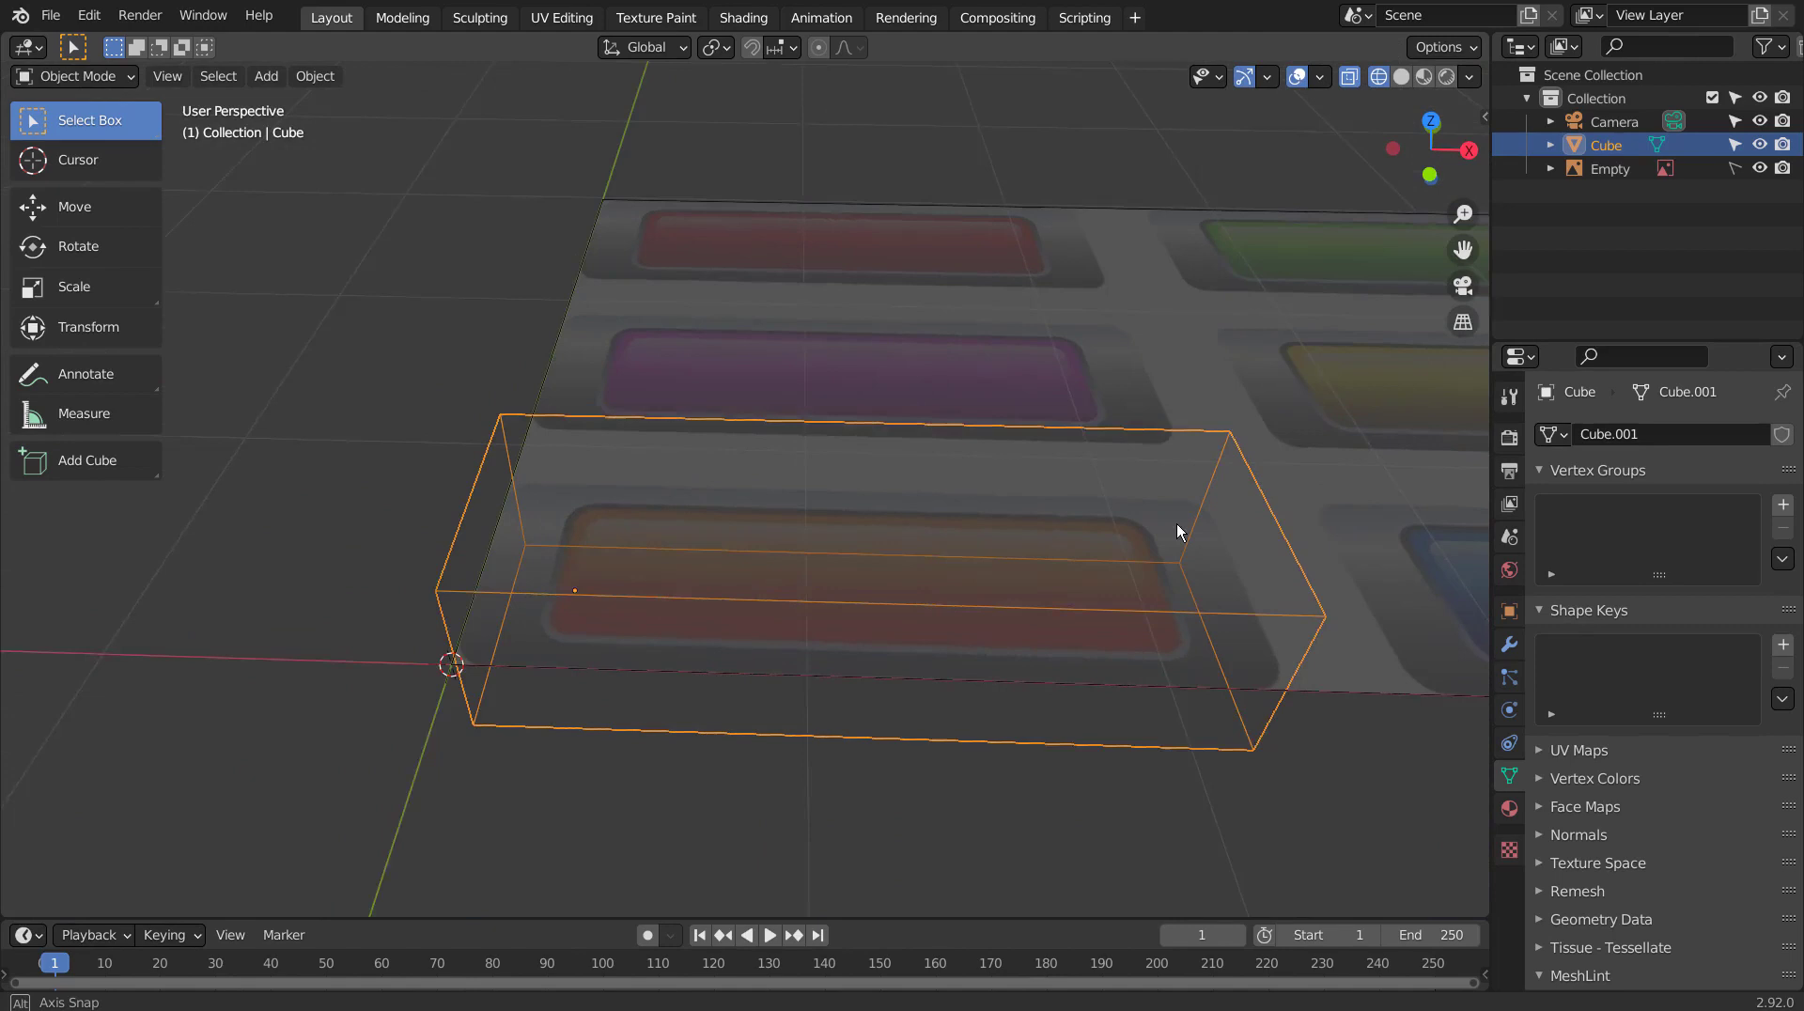
Select the block's top face and line the top view up with the reference.
key(KP_1)
key(KP_7)
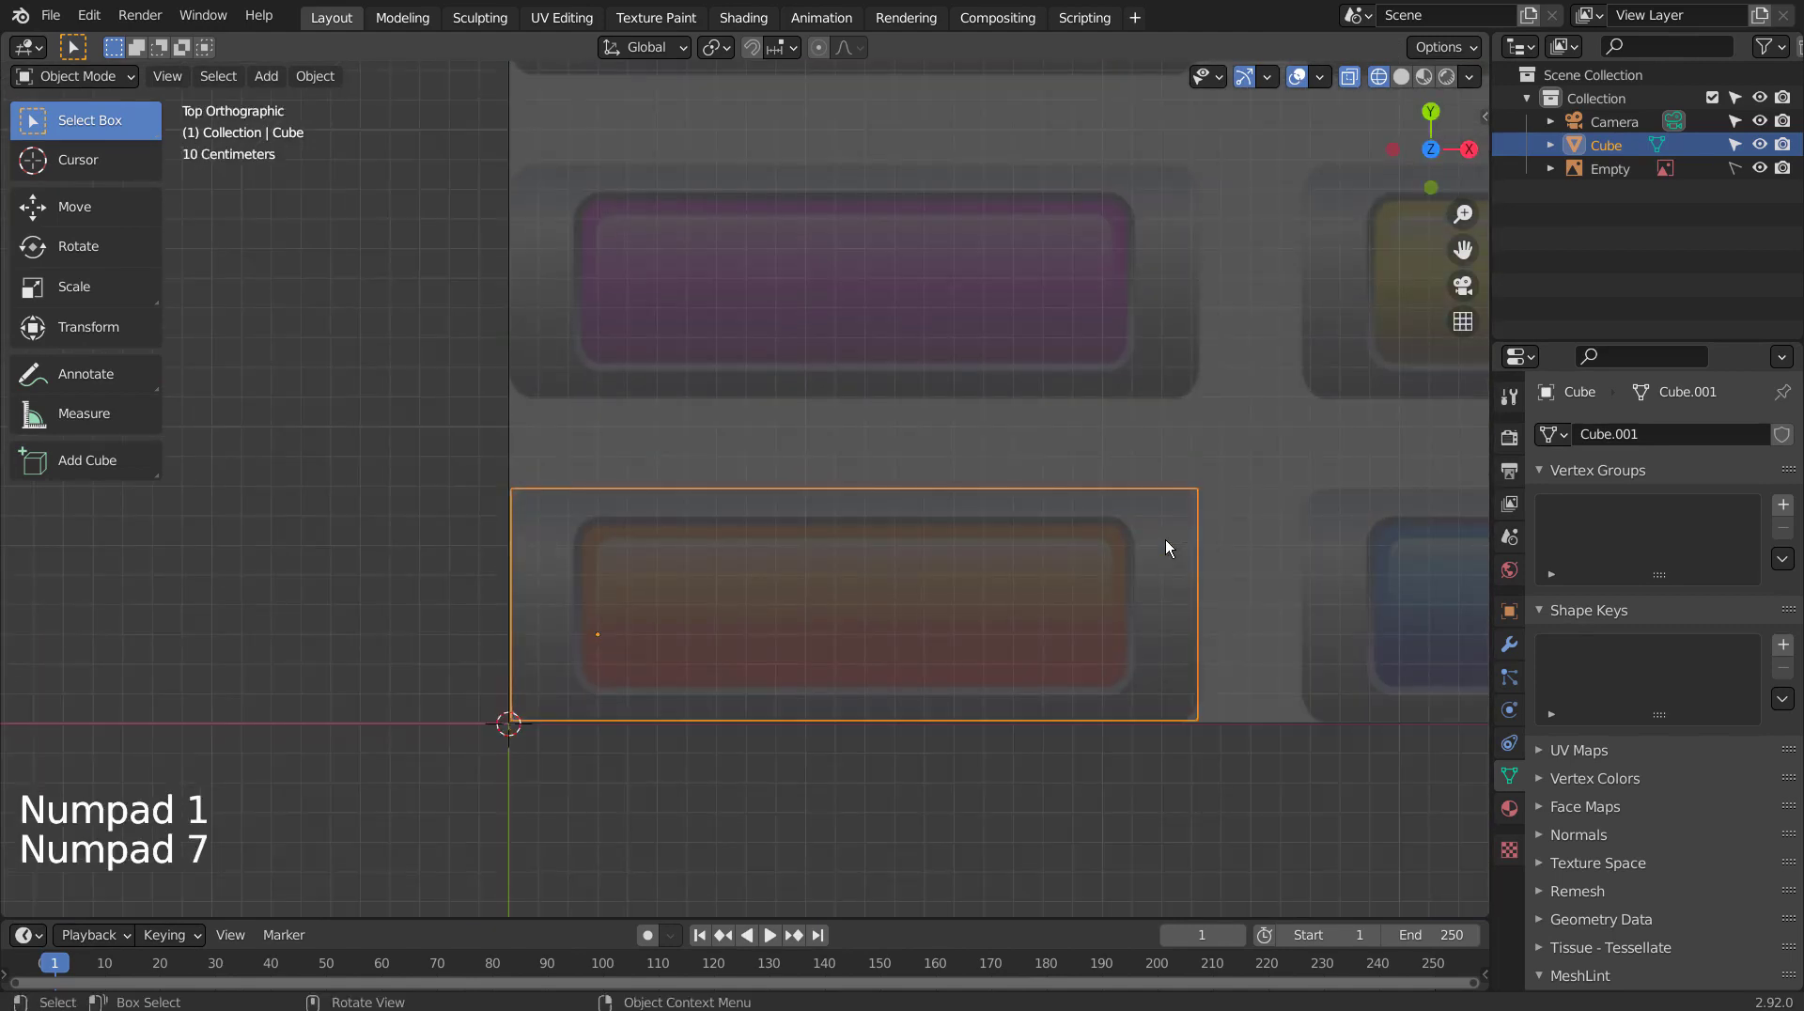
key(Tab)
key(3)
click(918, 596)
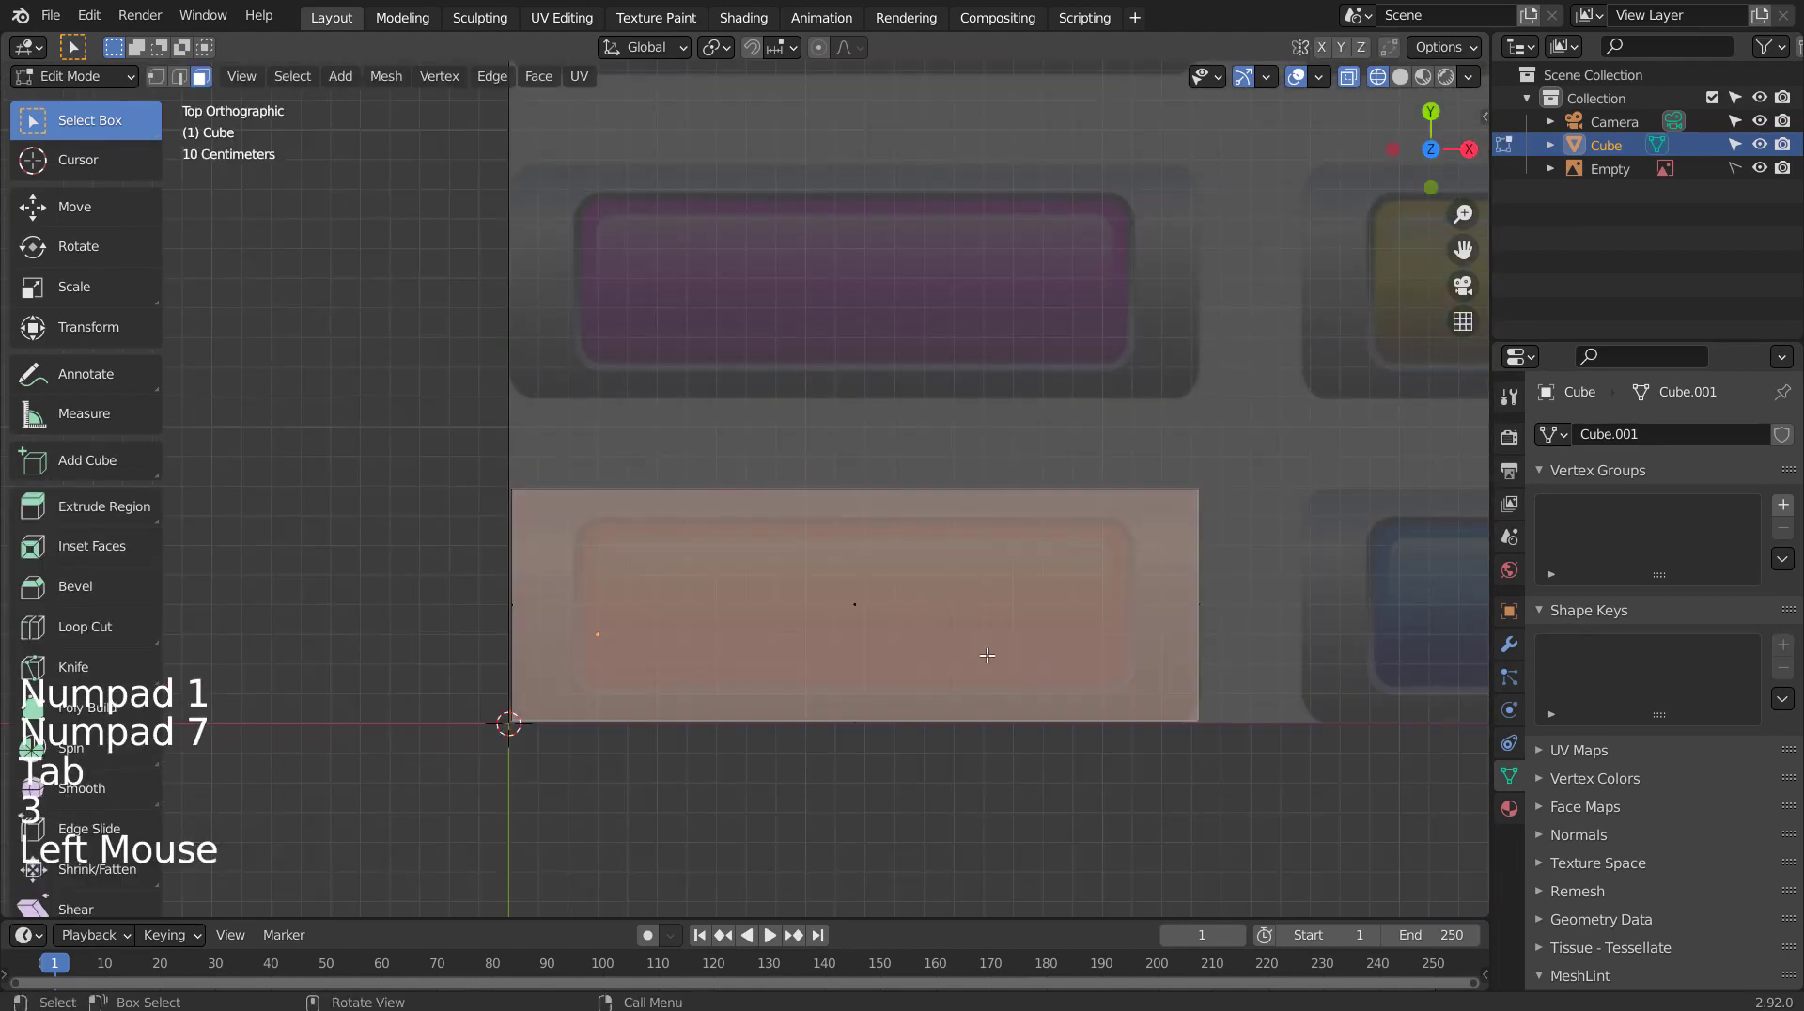
middle_click(1022, 699)
click(887, 489)
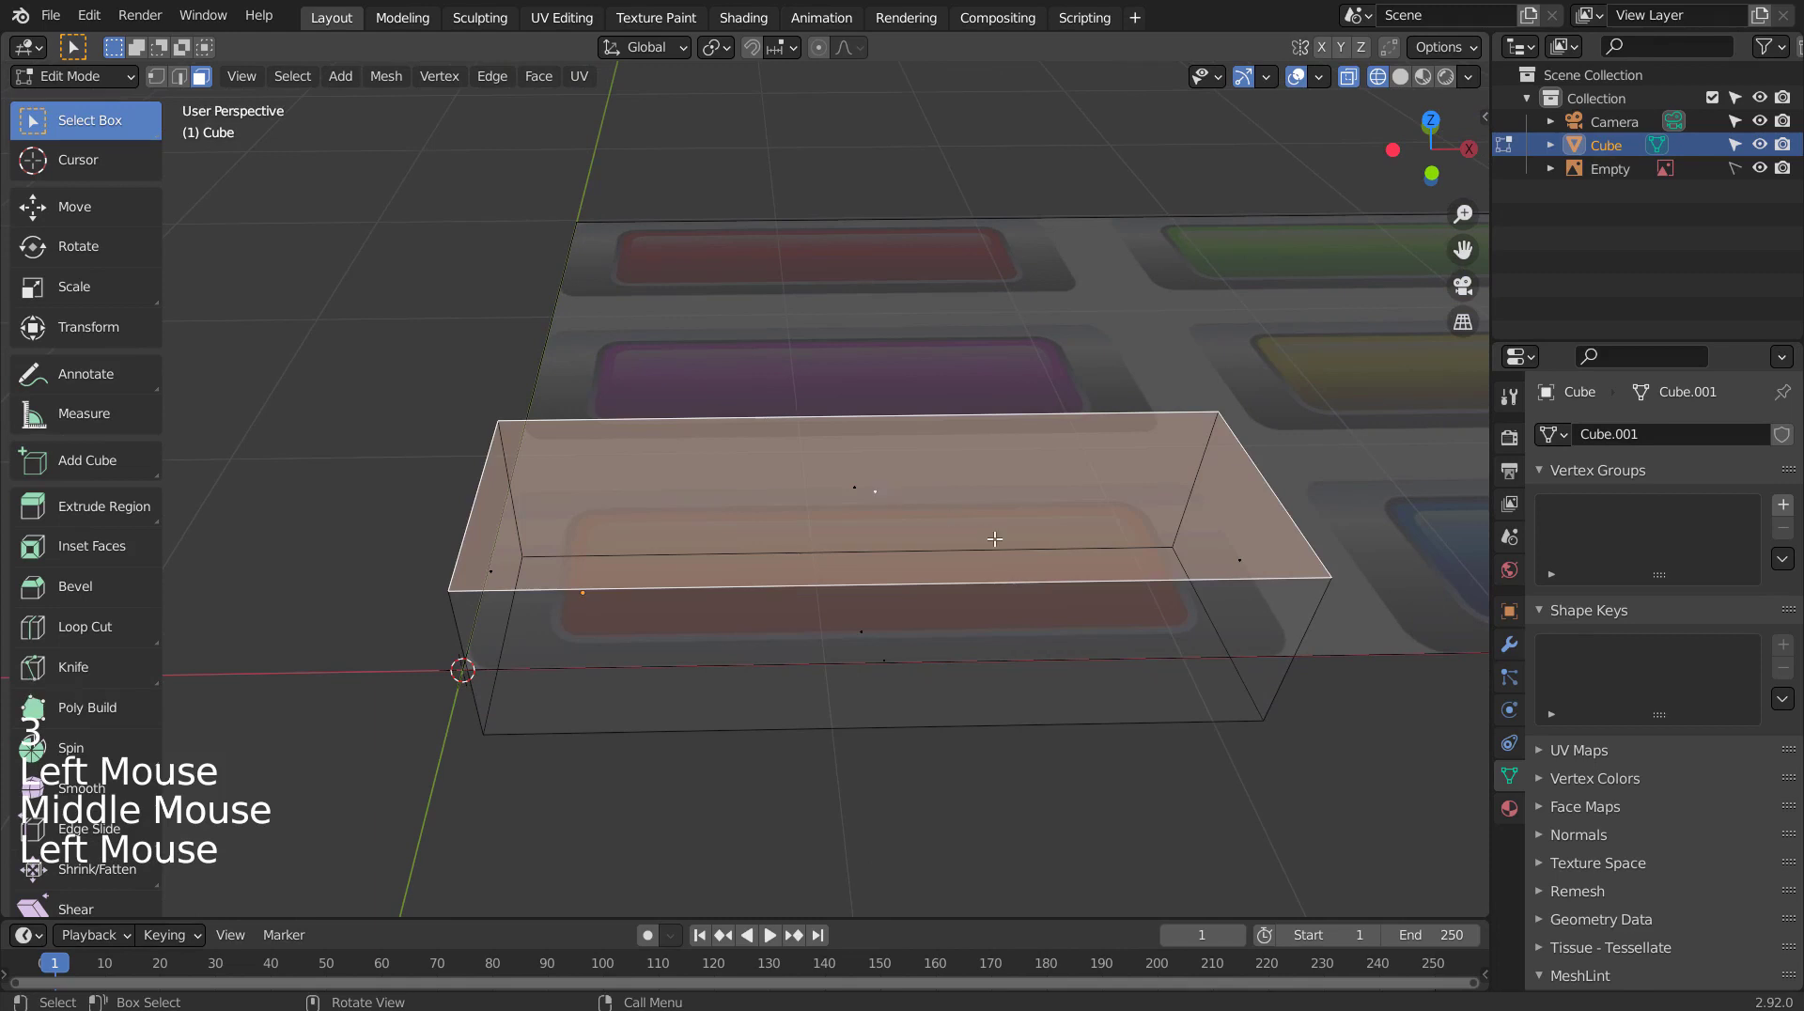
key(KP_1)
key(KP_2)
key(KP_7)
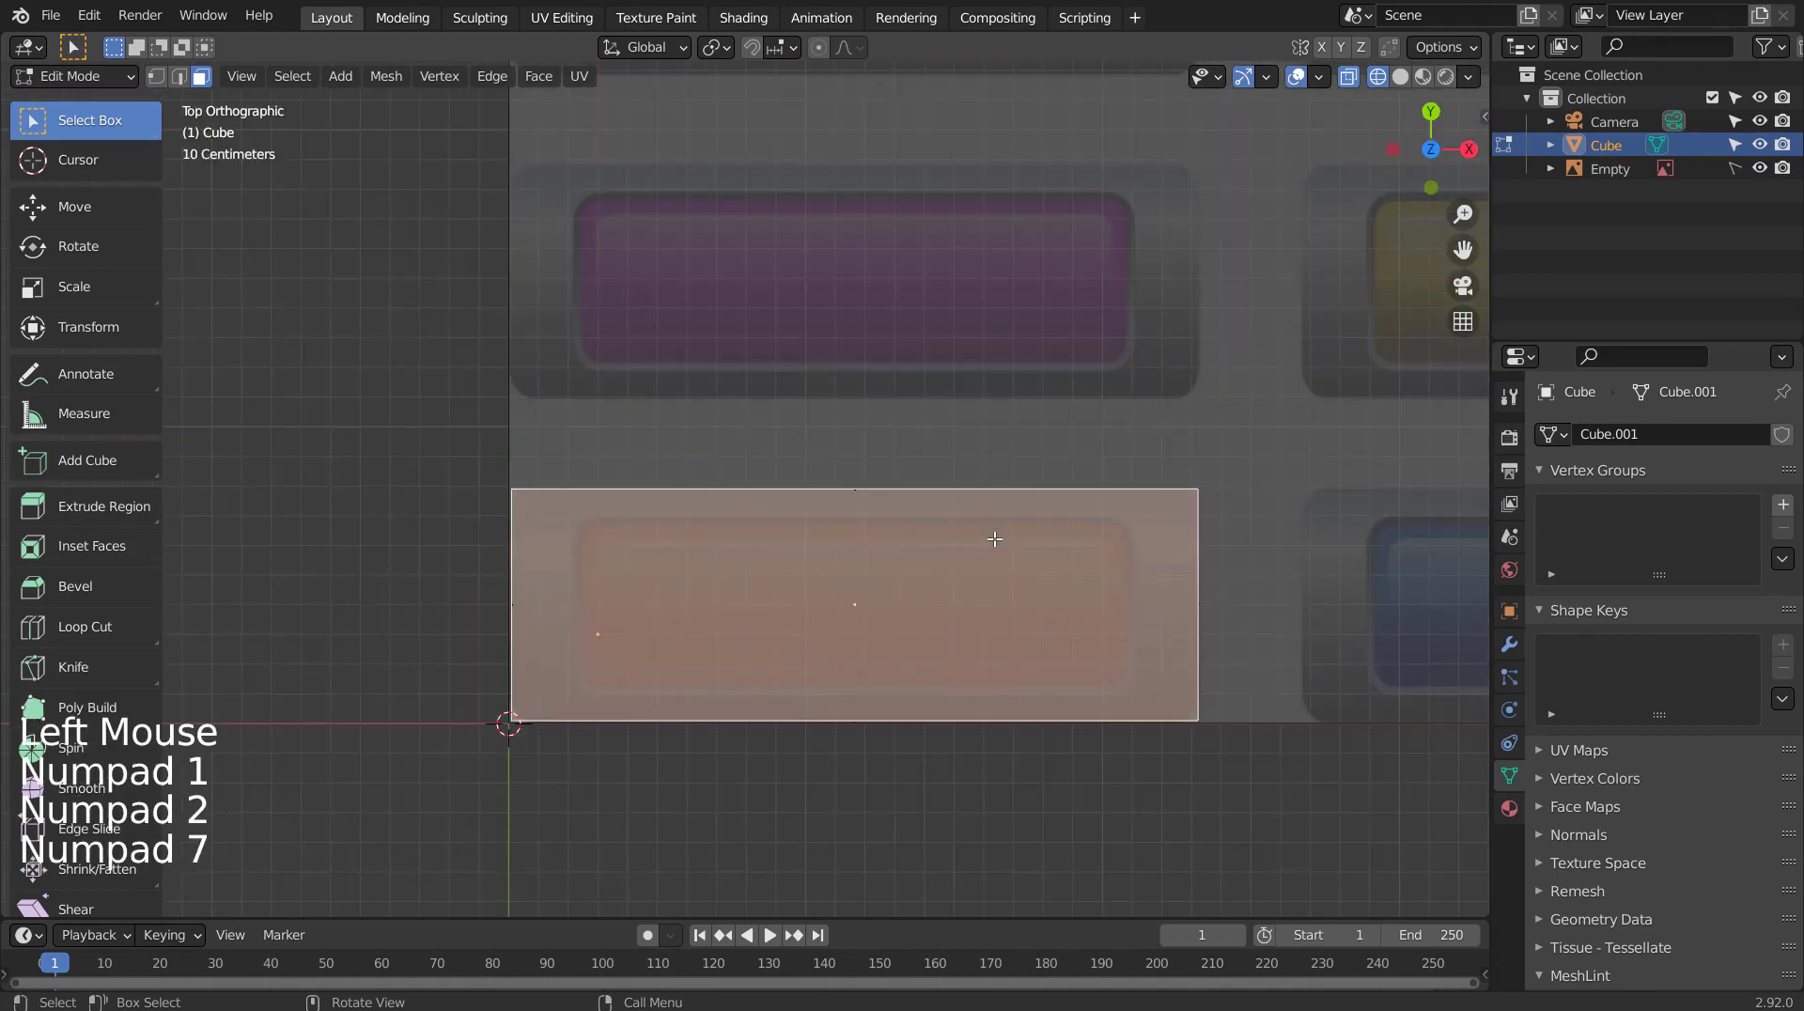
scroll(up, 3)
middle_click(1161, 596)
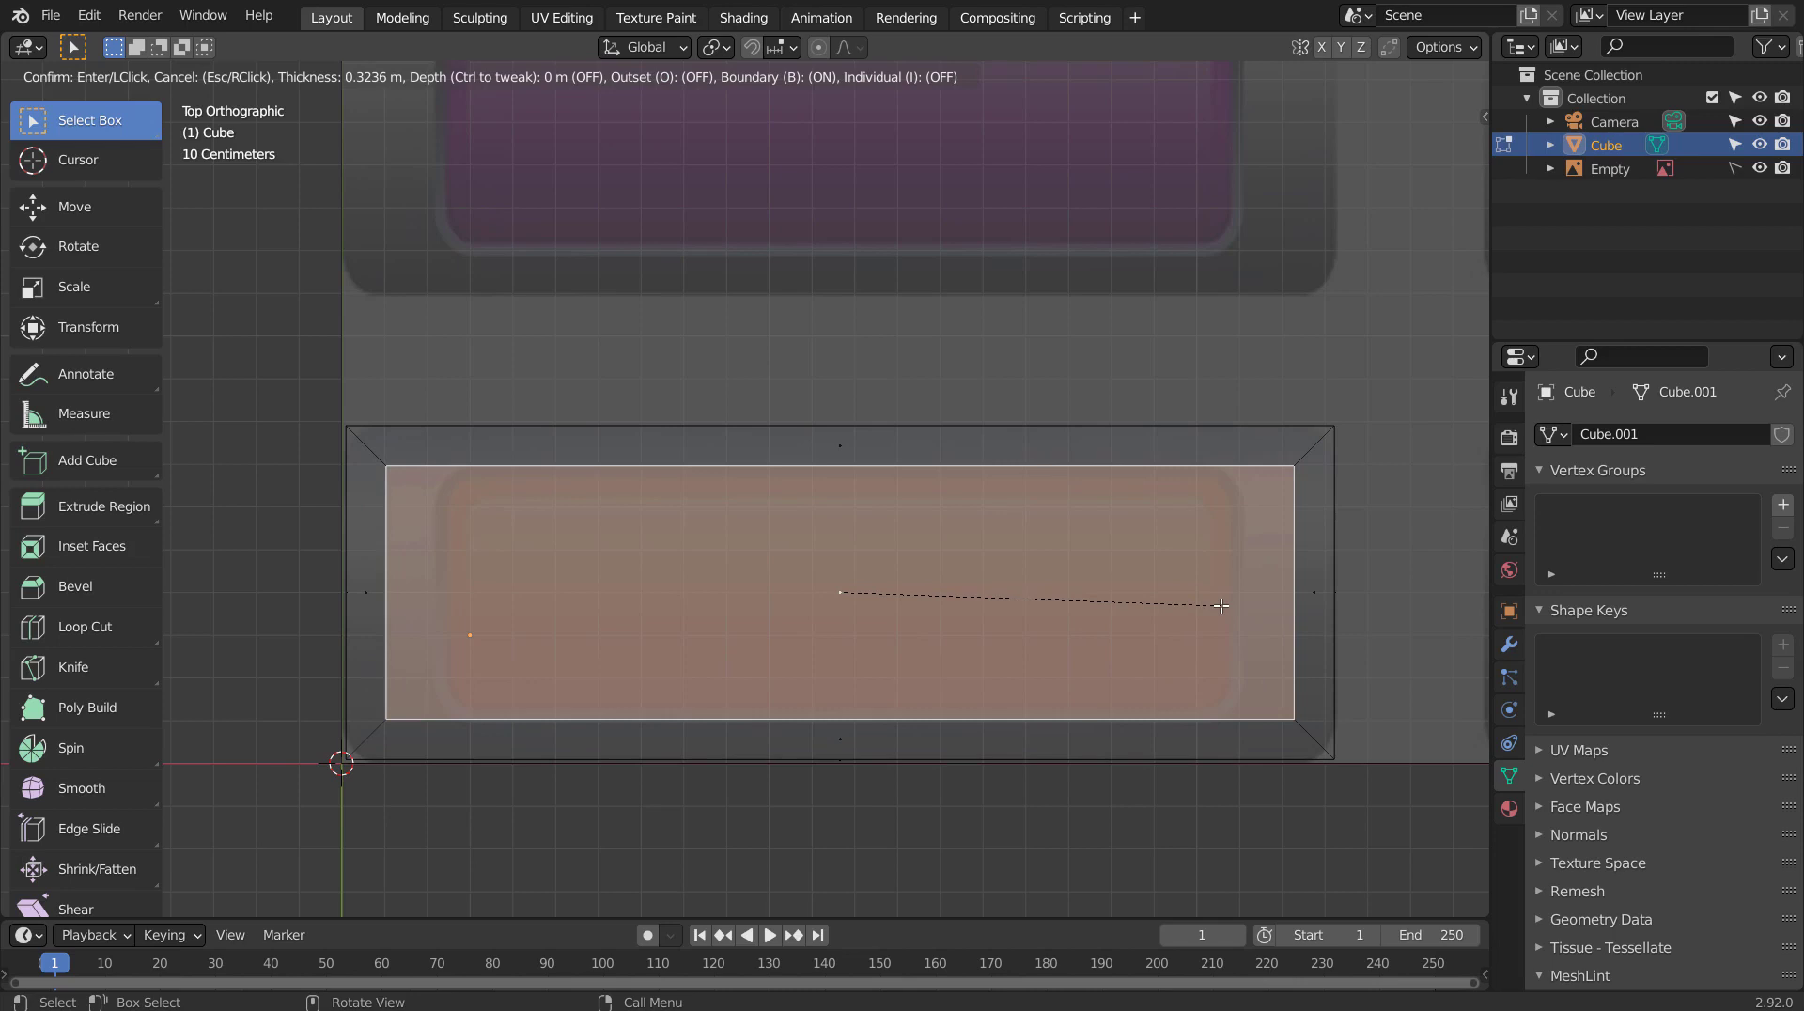
Inset the top face to form a rim matching the orange button's inner border.
key(ctrl+z)
key(Tab)
middle_click(1305, 608)
key(ctrl+a)
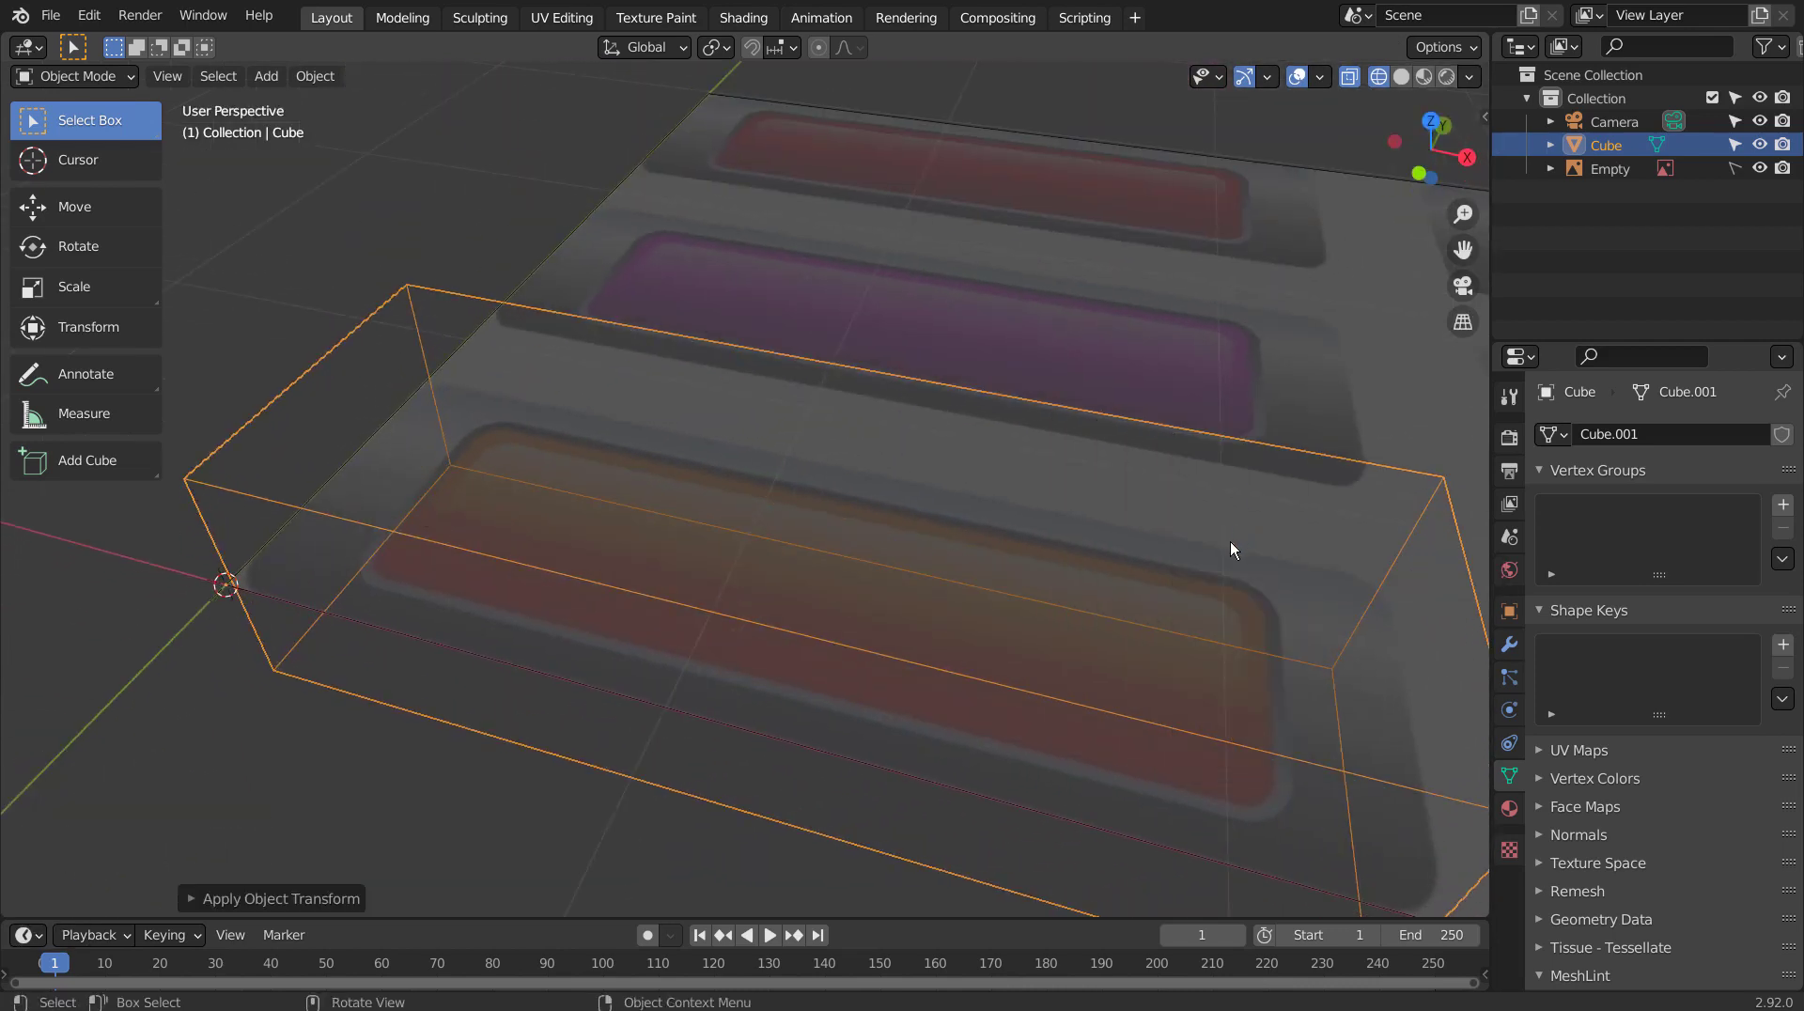
key(Tab)
key(KP_1)
key(KP_7)
key(i)
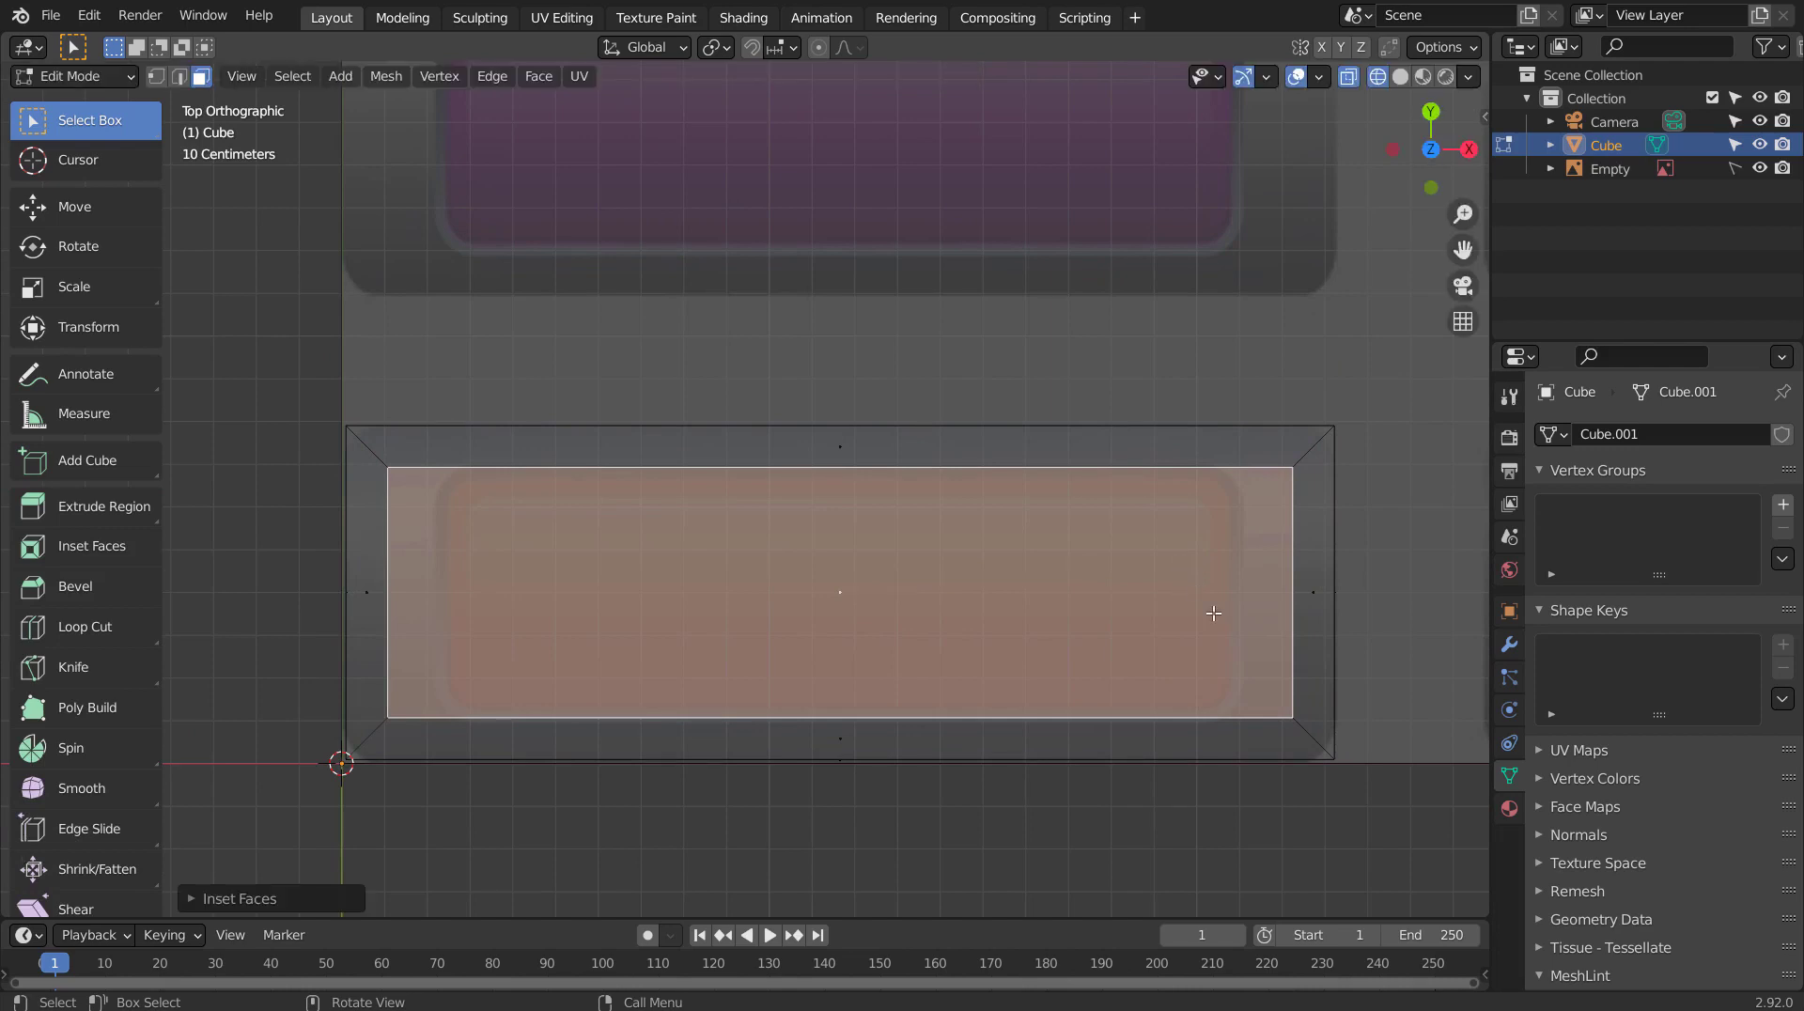
key(Tab)
middle_click(1163, 689)
Push the inner face down along Z, hollowing the block into a recessed tray.
key(ctrl+z)
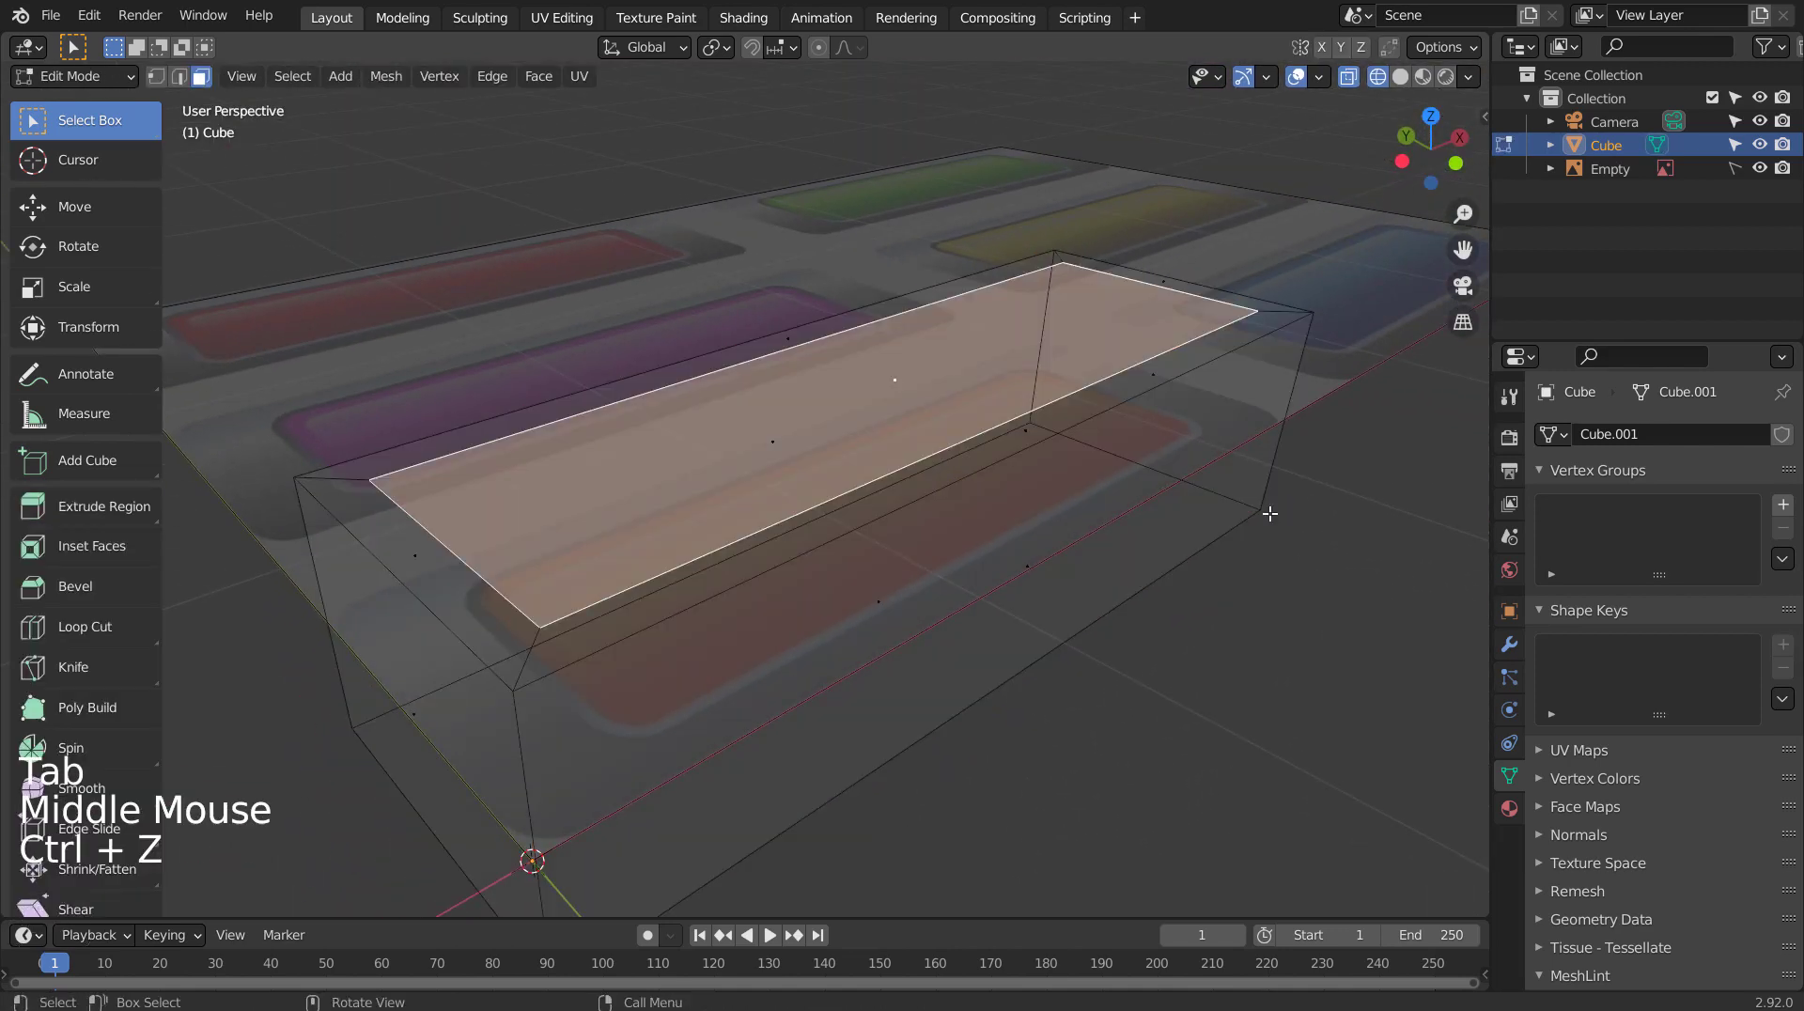
key(e)
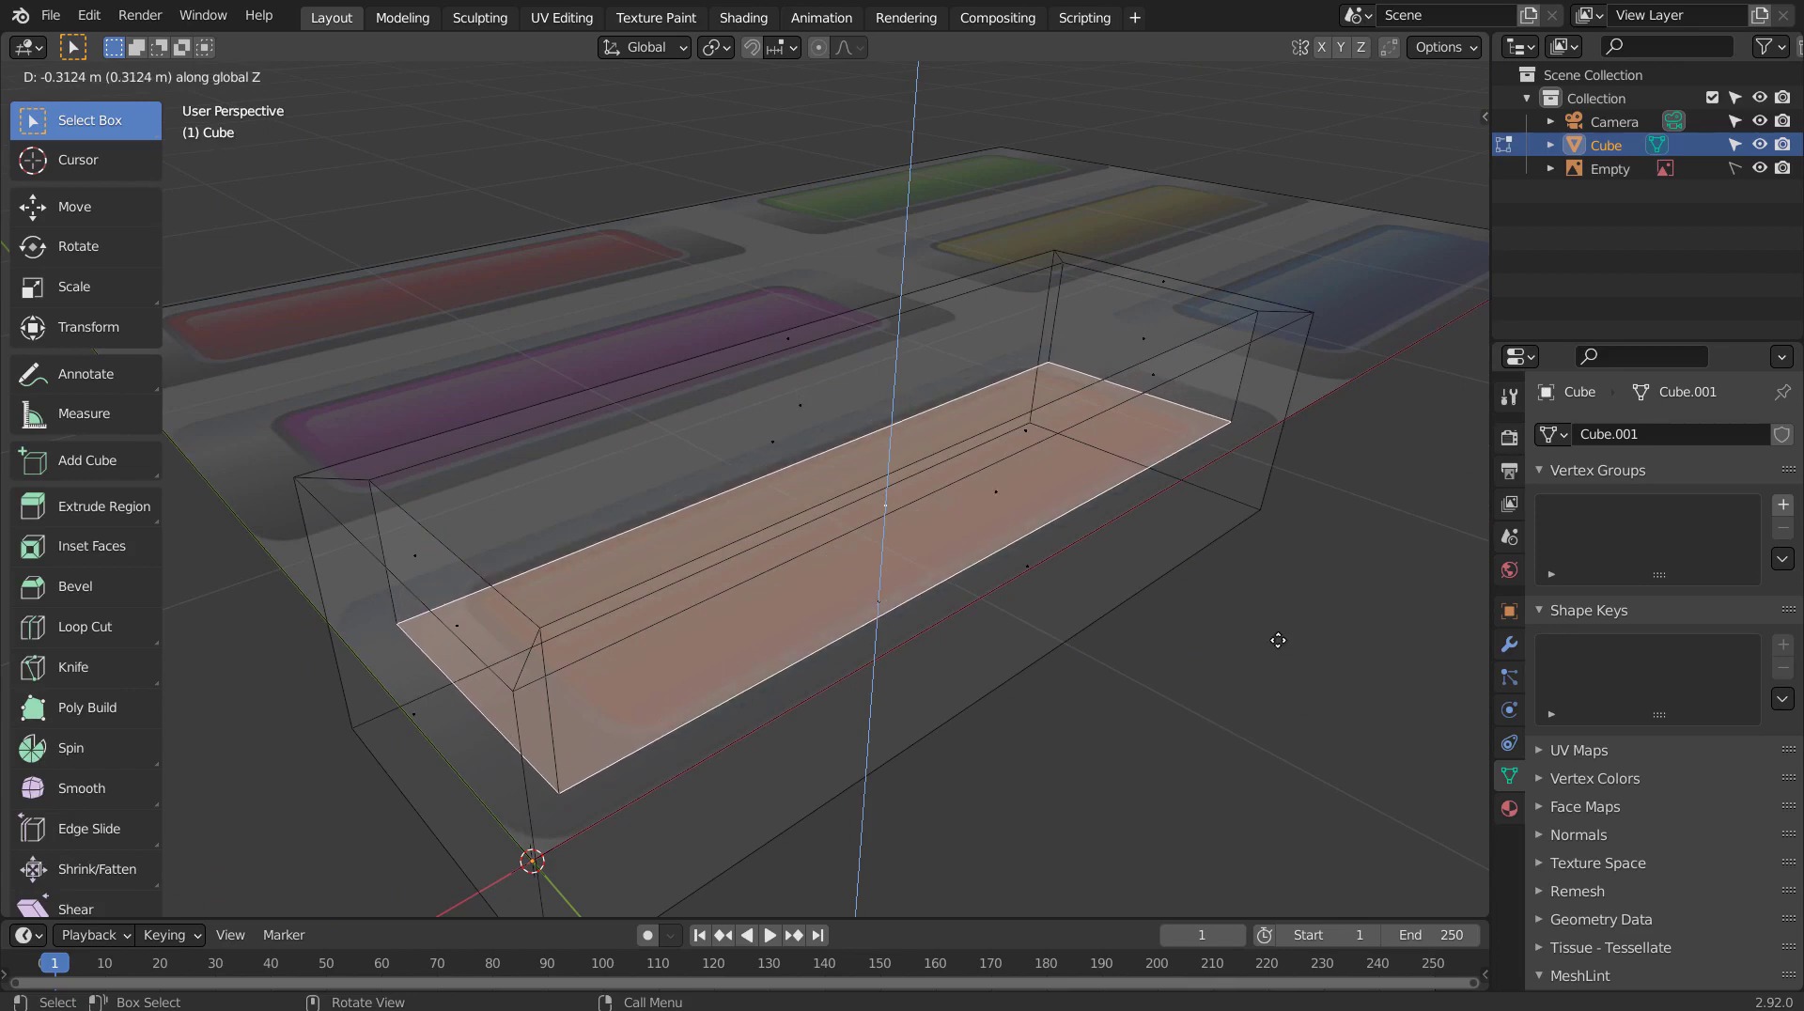
middle_click(1285, 627)
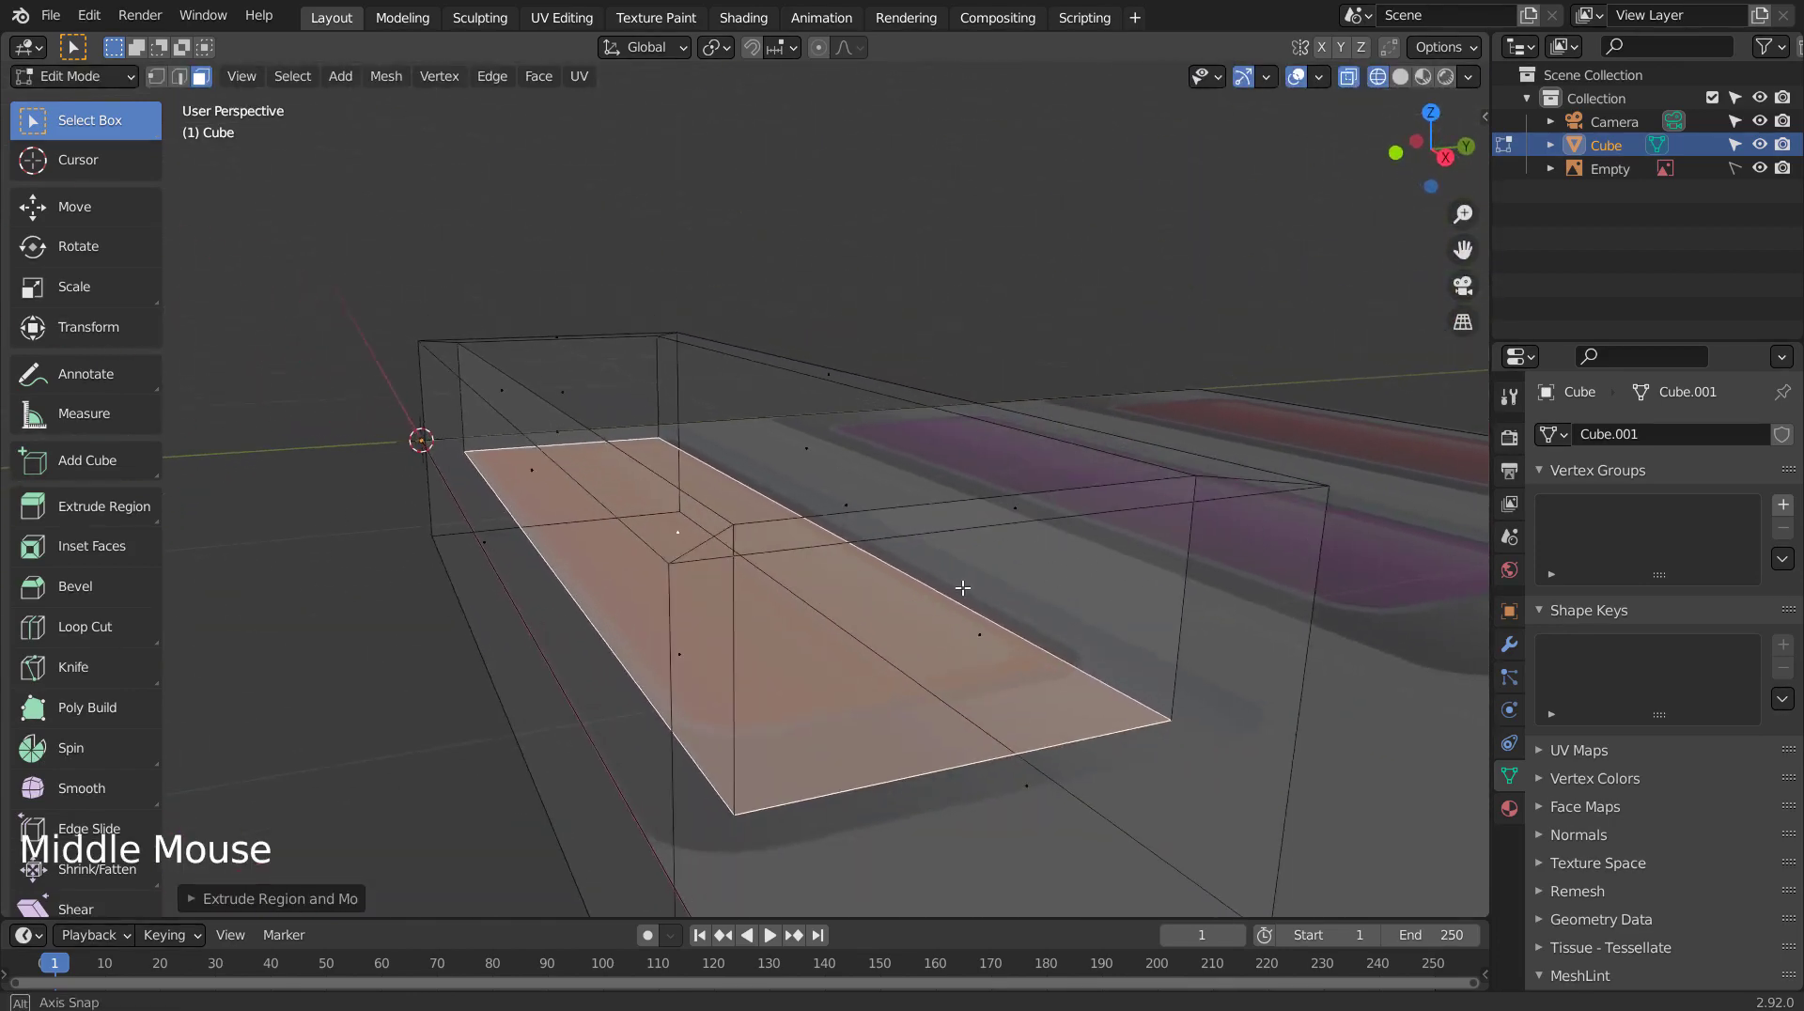
key(Tab)
key(shift+z)
middle_click(742, 599)
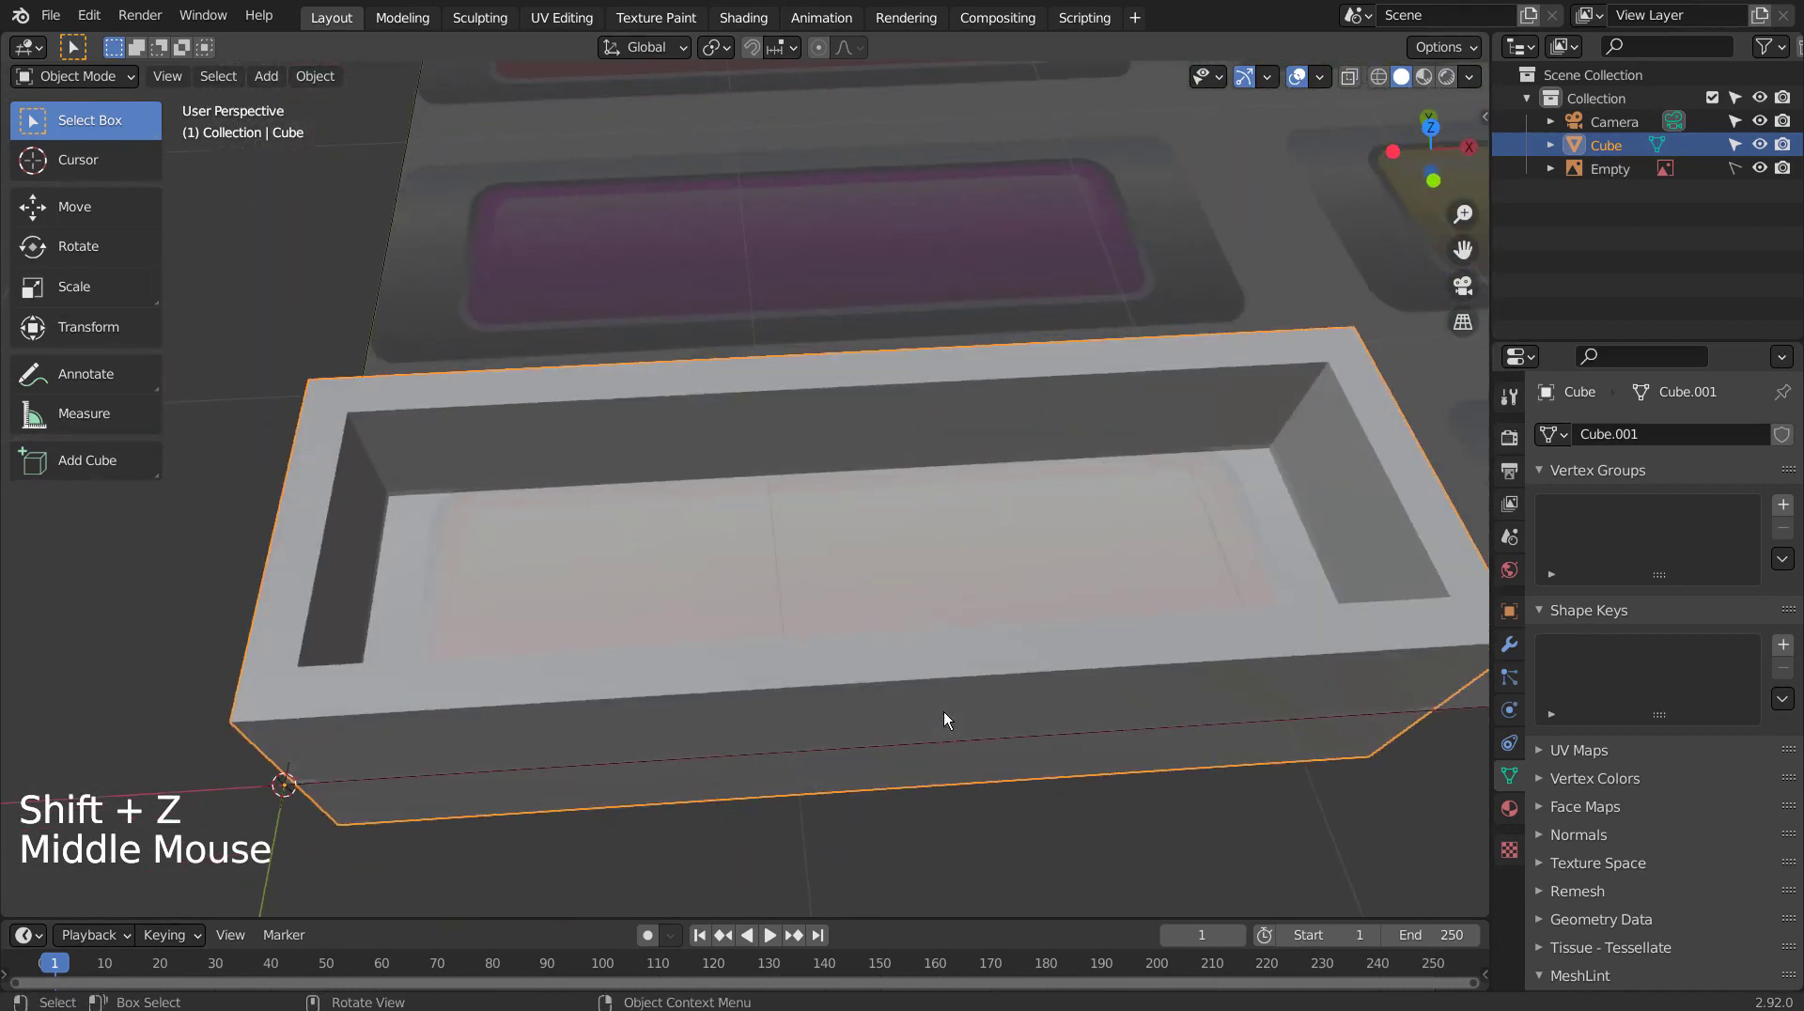
key(KP_1)
key(KP_7)
key(shift+z)
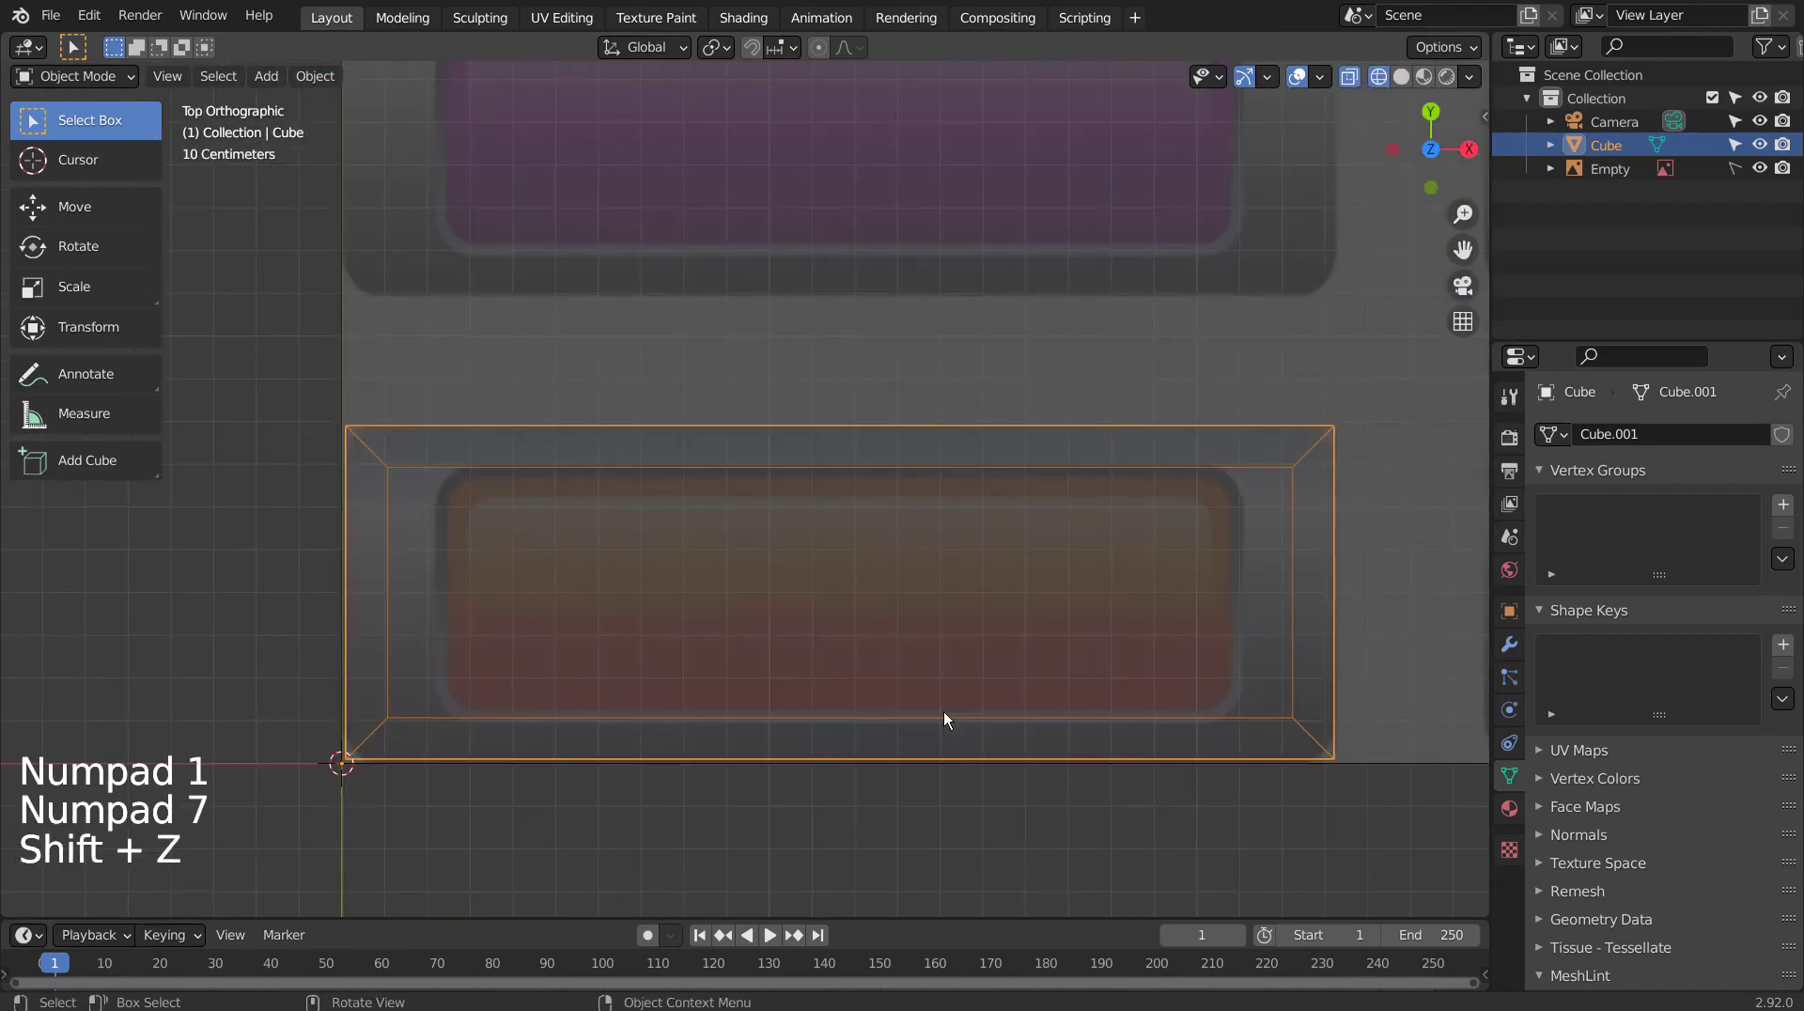
key(Tab)
In edge mode select the tray's four vertical corner edges, inside and out.
middle_click(1049, 664)
click(1275, 378)
click(1280, 364)
middle_click(1340, 466)
key(2)
middle_click(1286, 290)
click(1120, 423)
click(994, 382)
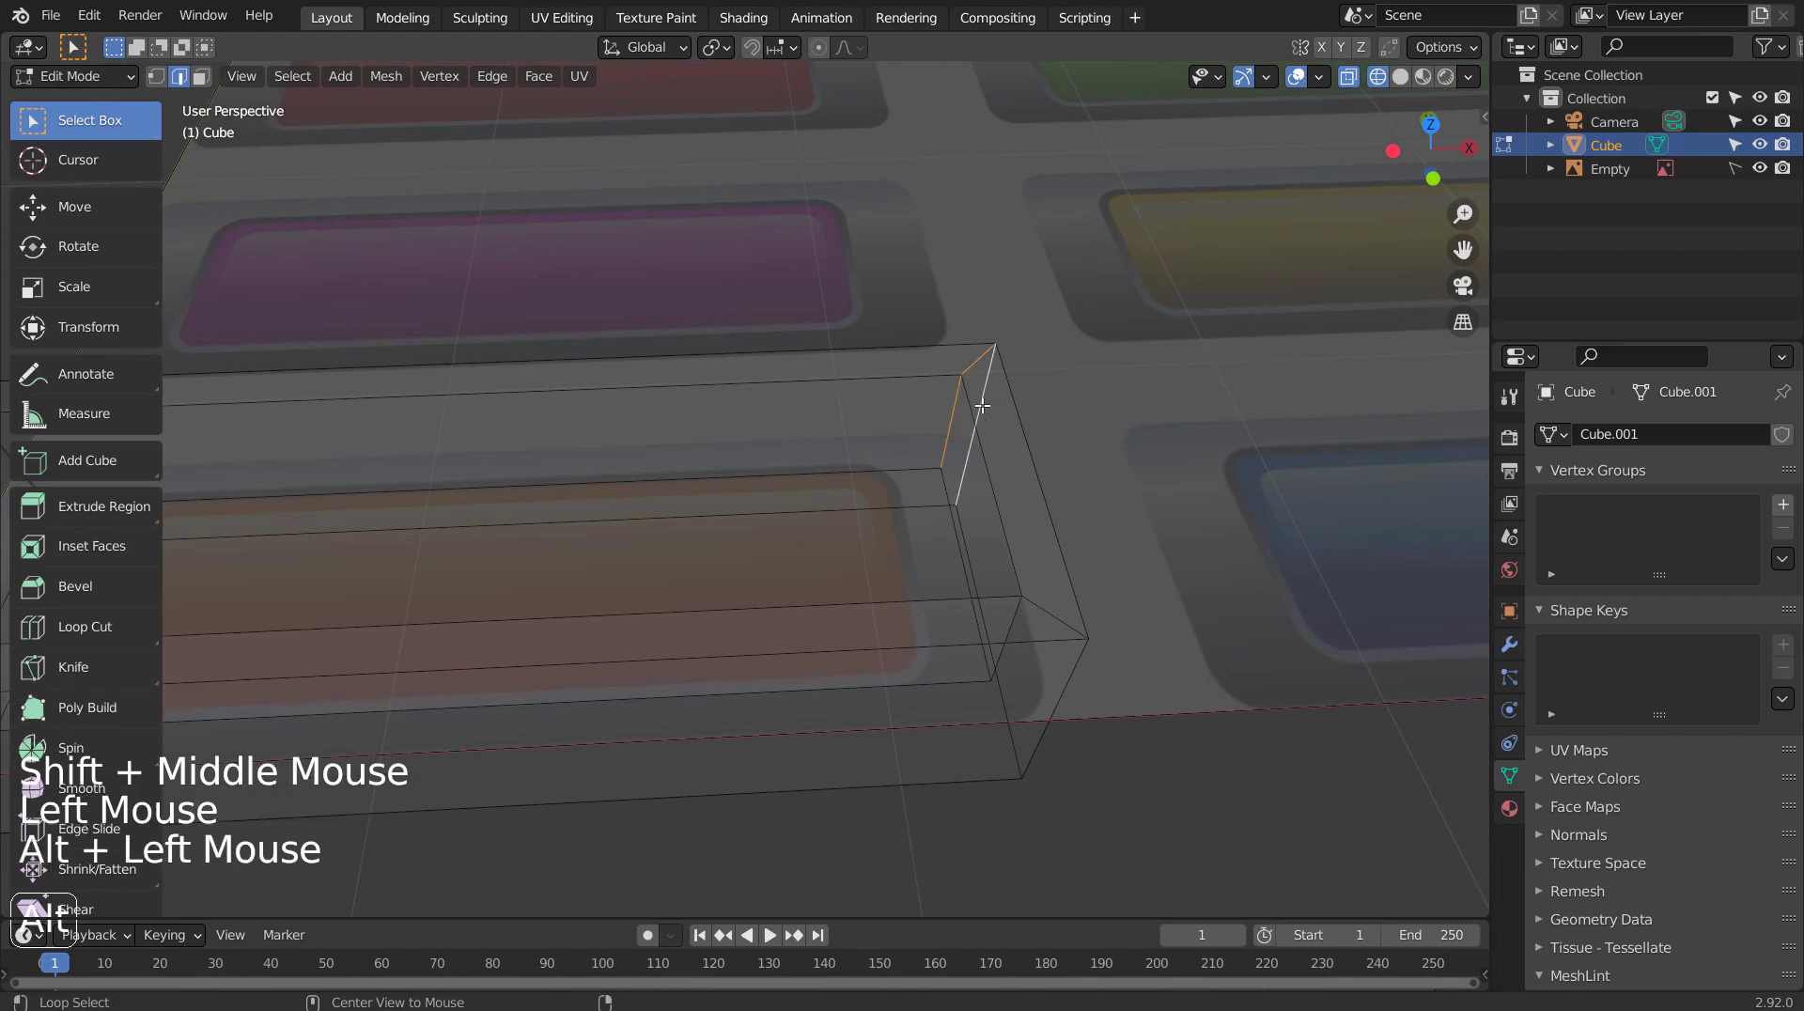
click(1016, 619)
middle_click(933, 722)
middle_click(638, 705)
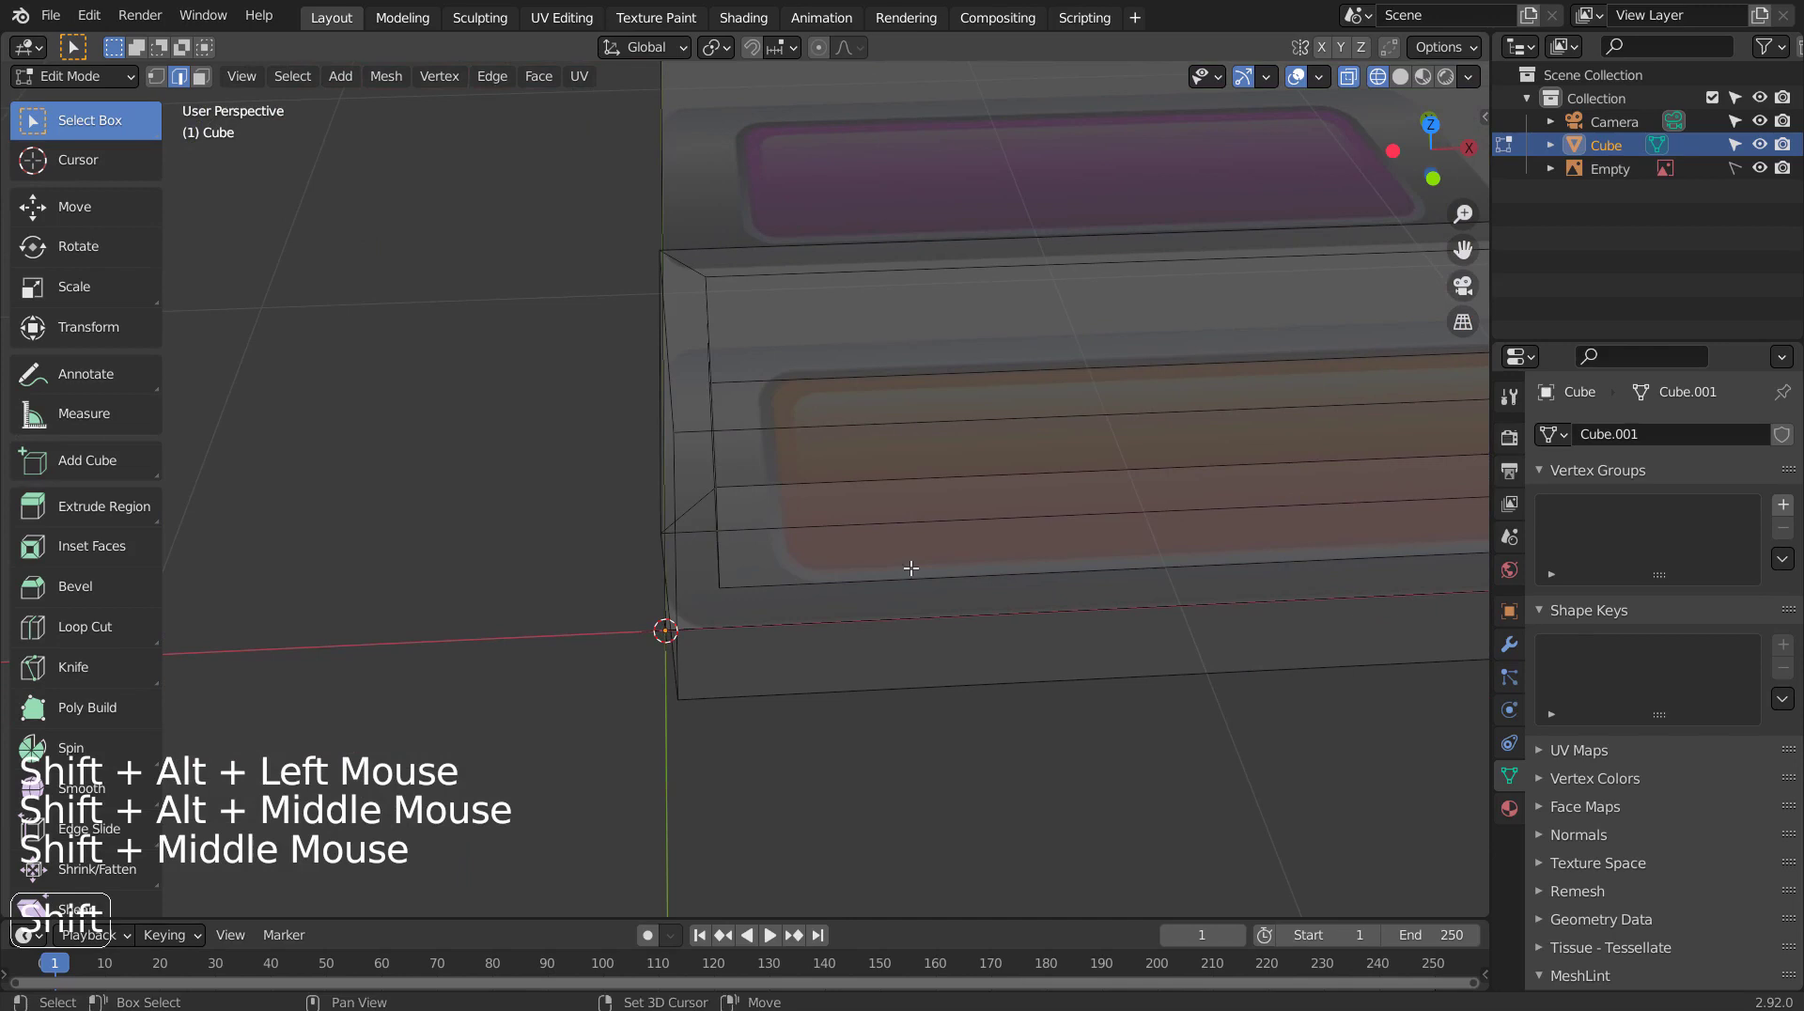
click(665, 590)
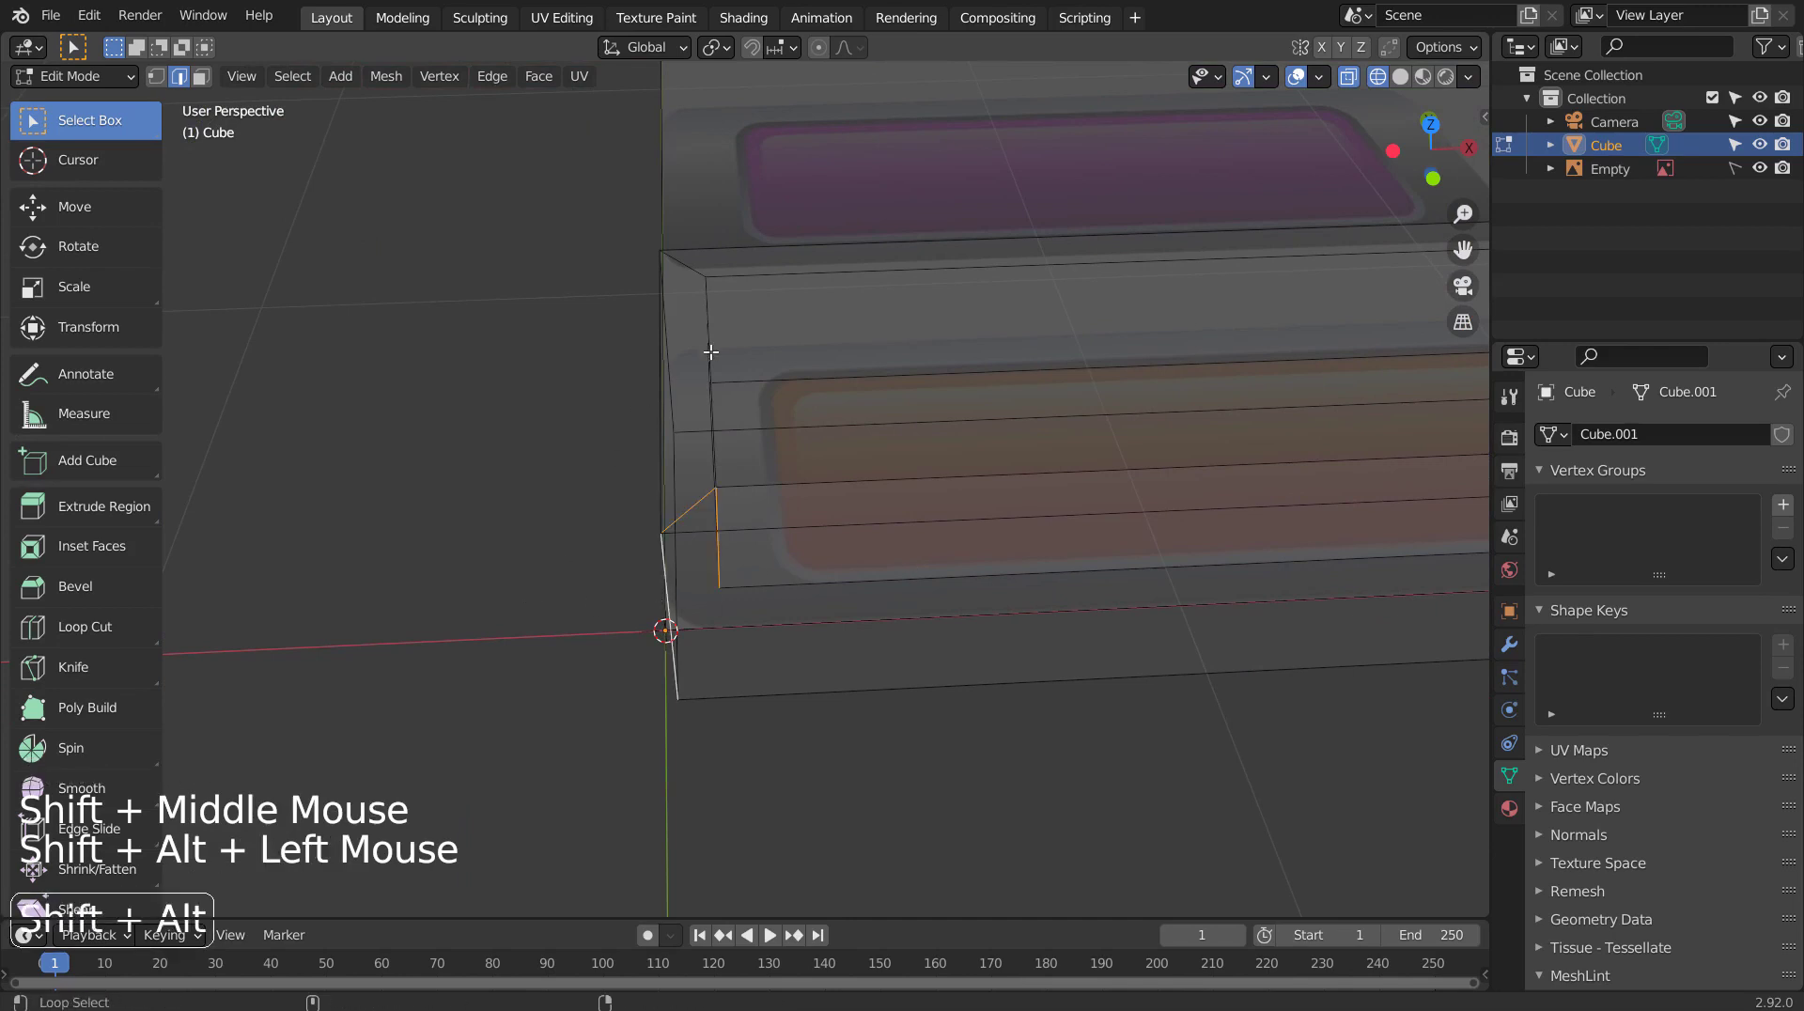
middle_click(610, 393)
click(586, 421)
click(605, 327)
click(579, 382)
click(604, 331)
click(914, 474)
middle_click(1169, 499)
middle_click(1062, 585)
click(772, 351)
middle_click(614, 585)
click(998, 837)
middle_click(804, 702)
scroll(down, 3)
Bevel the corner edges with several segments into rounded corners and return to Object Mode.
key(ctrl+b)
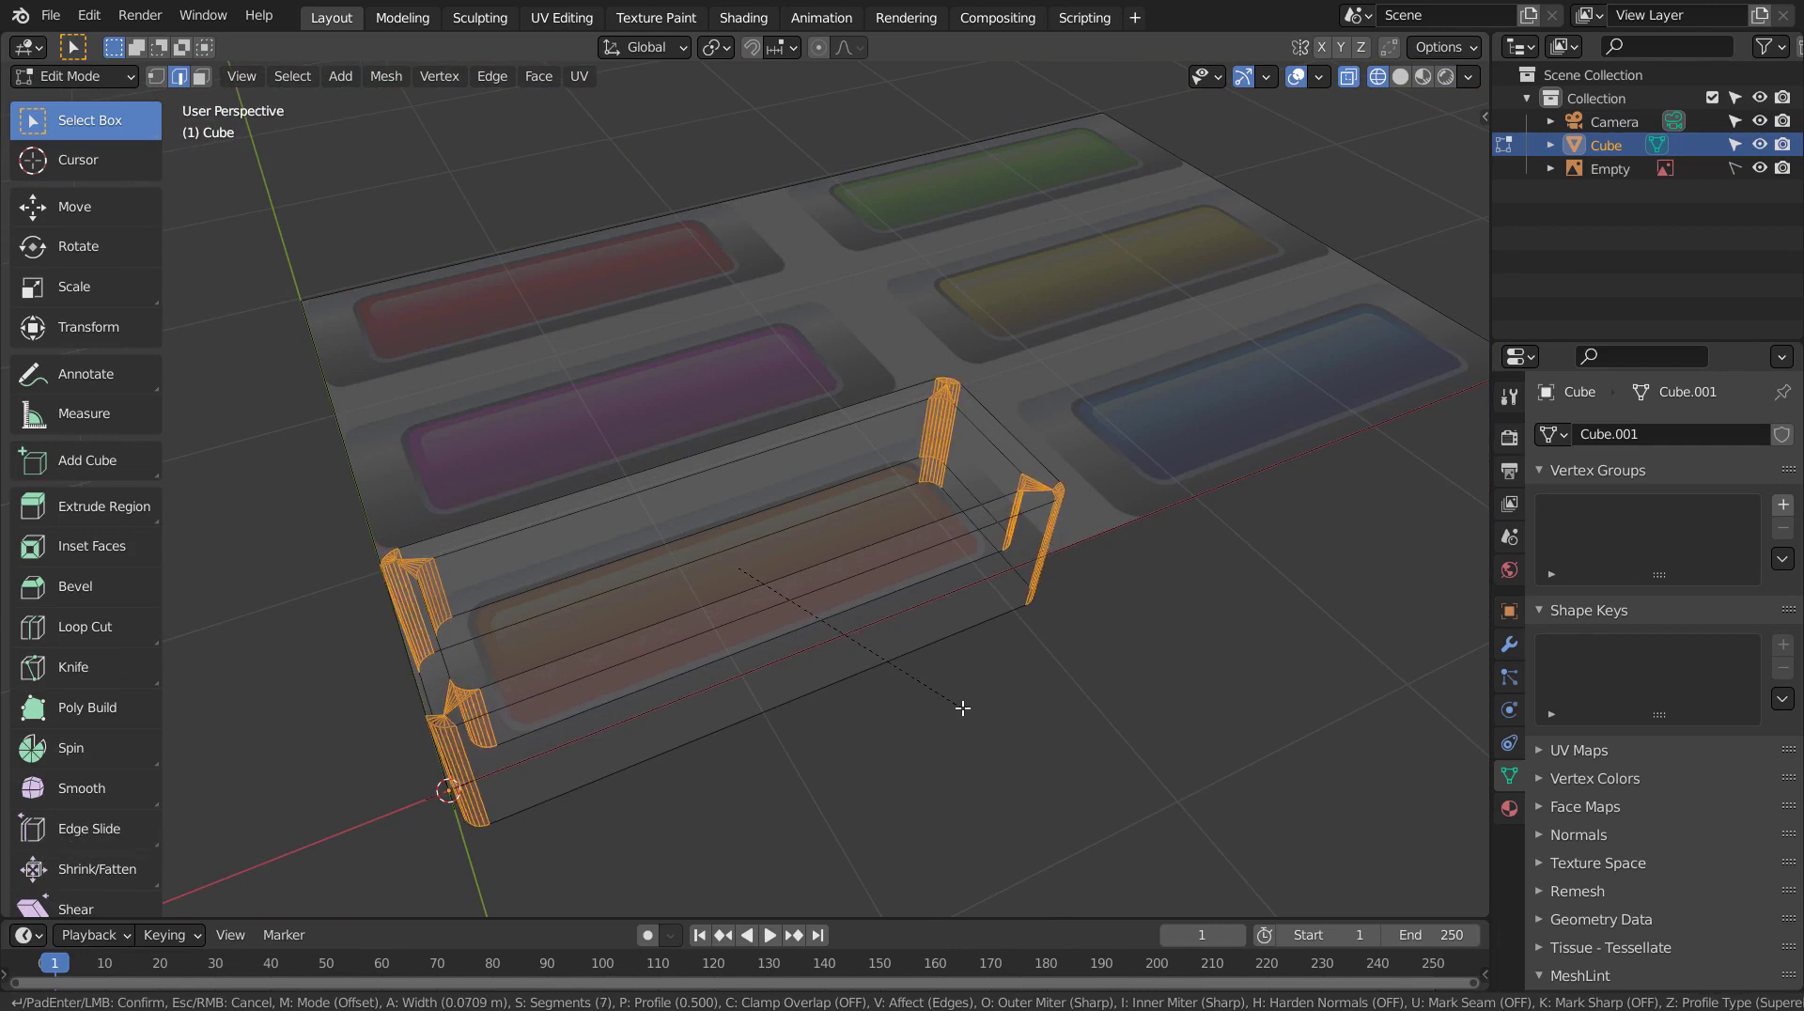
key(Tab)
key(KP_1)
key(KP_7)
key(shift+z)
middle_click(850, 747)
scroll(up, 3)
scroll(up, 3)
key(Tab)
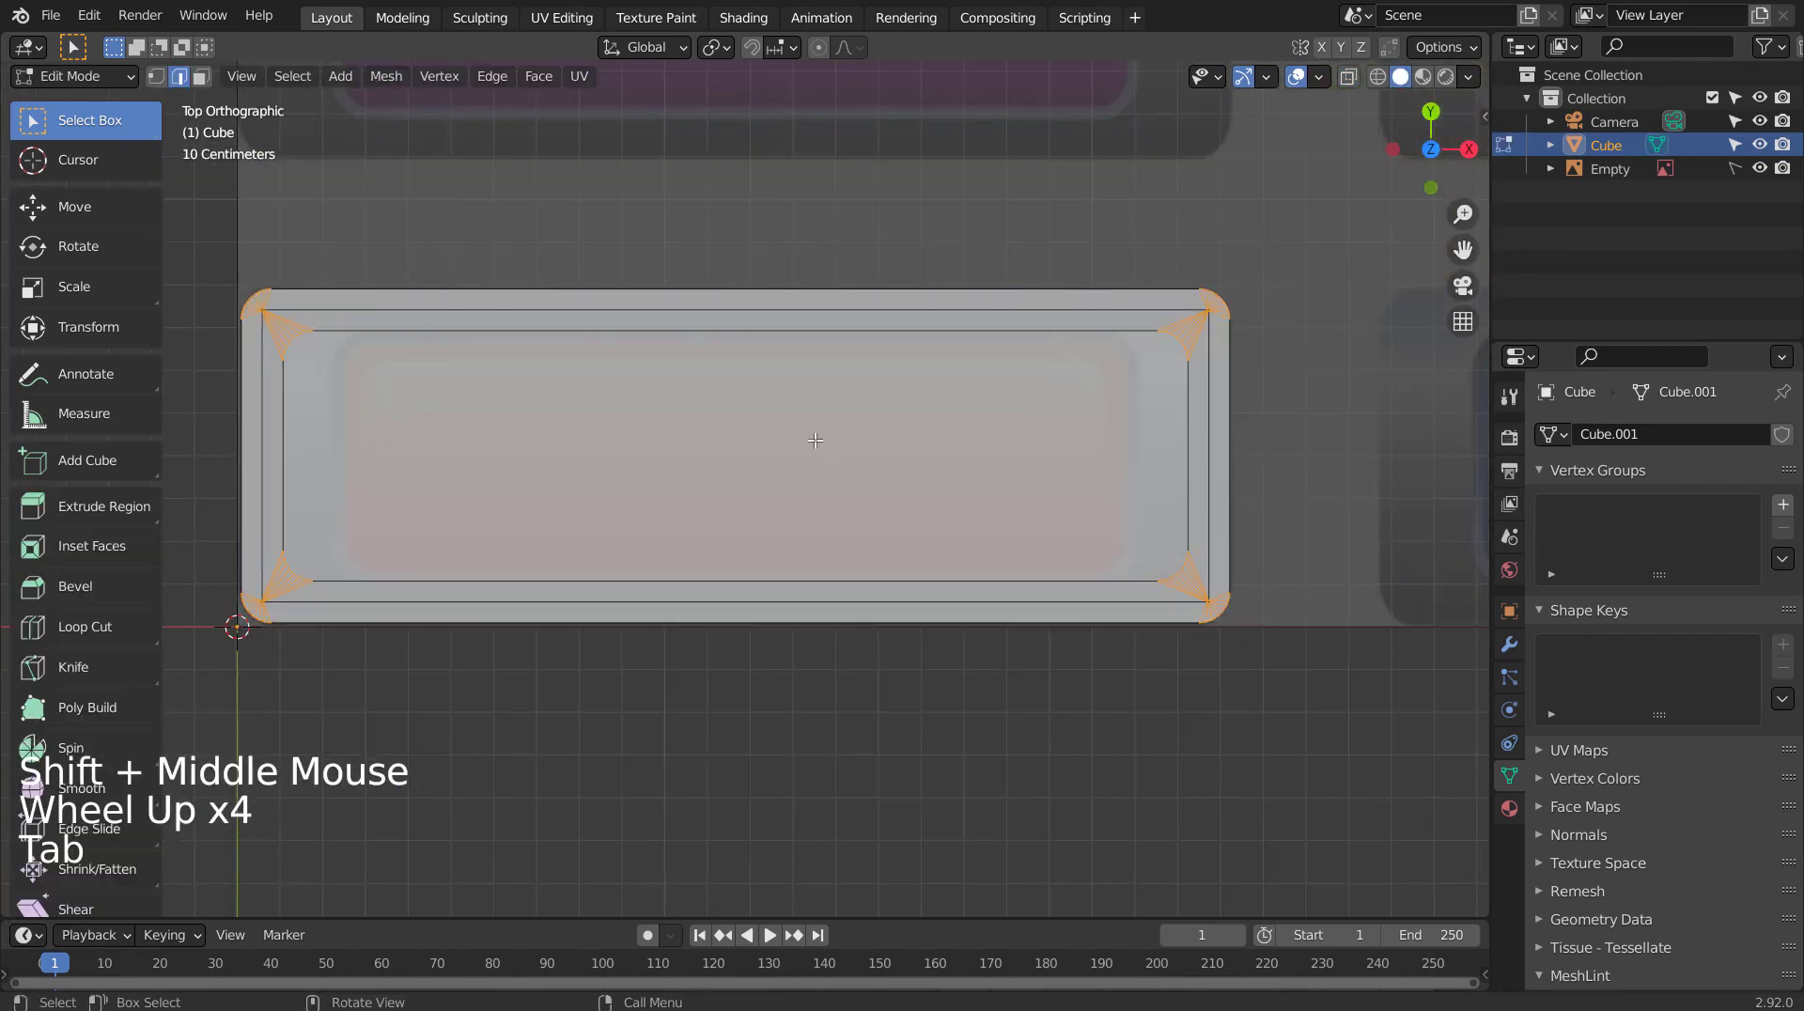
key(Tab)
middle_click(774, 445)
middle_click(890, 311)
middle_click(895, 425)
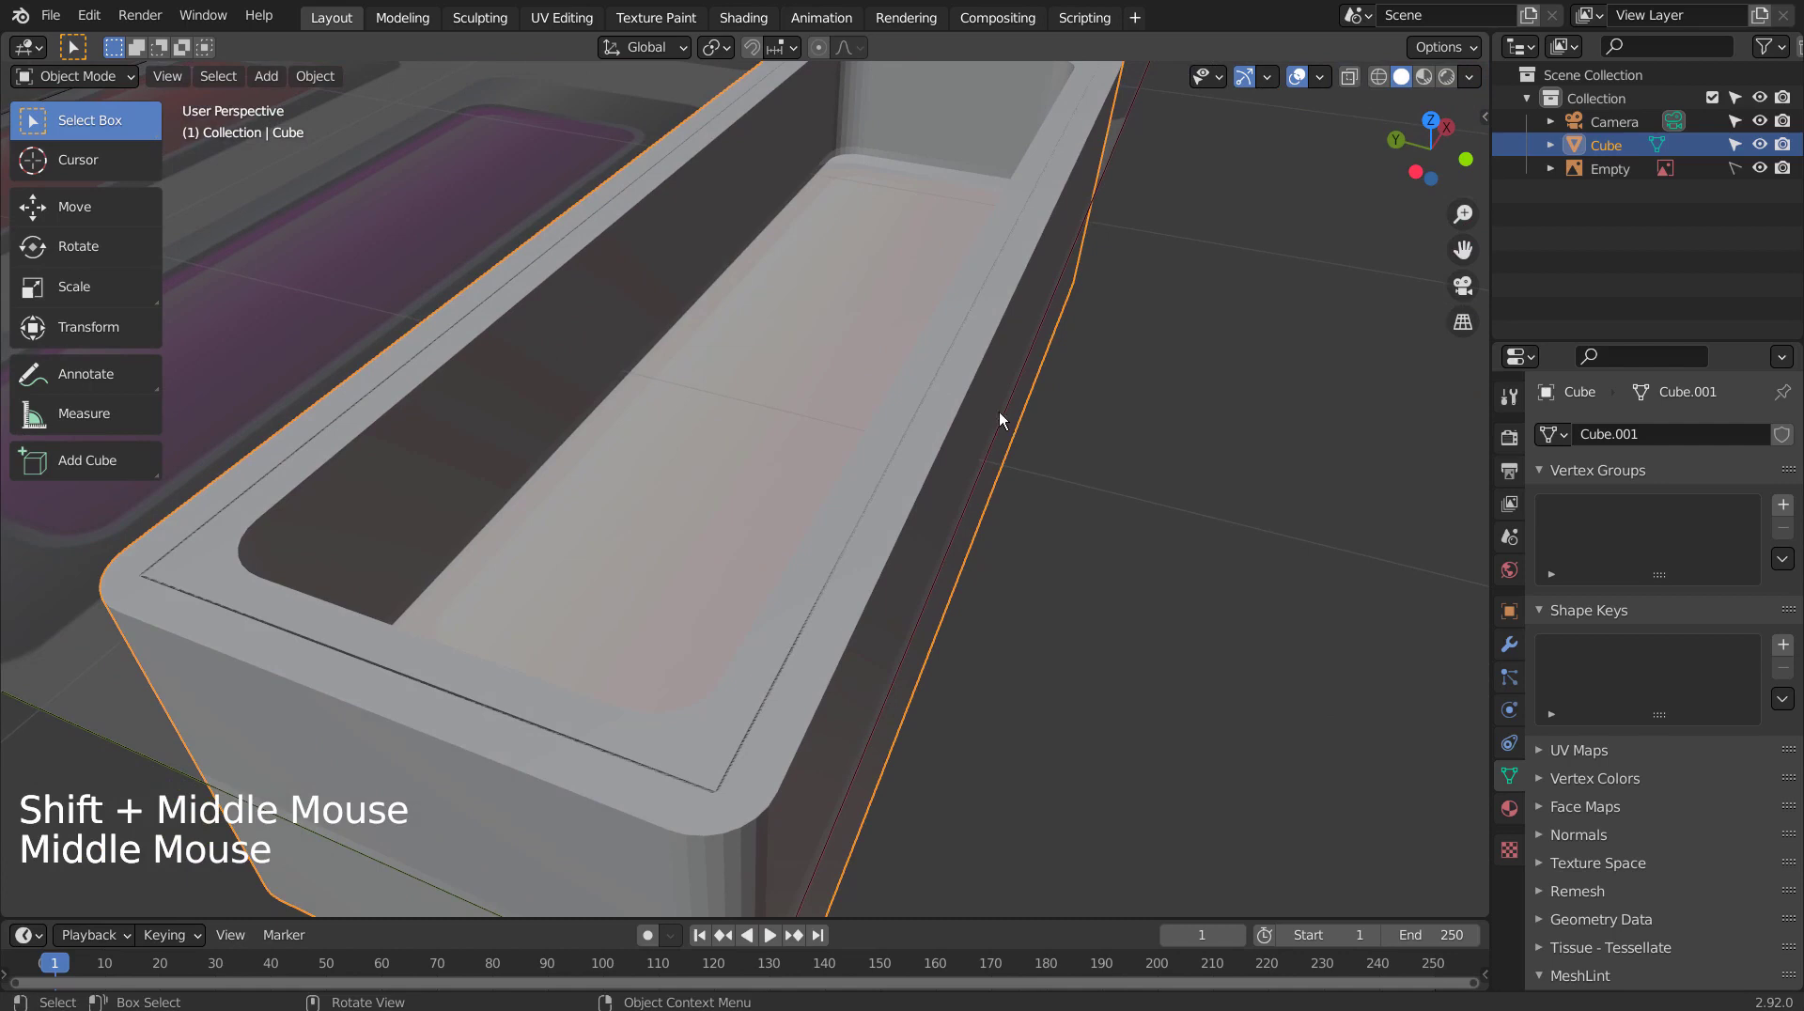
Select the box and undo the last few edits back to a clean tray.
click(948, 476)
middle_click(948, 465)
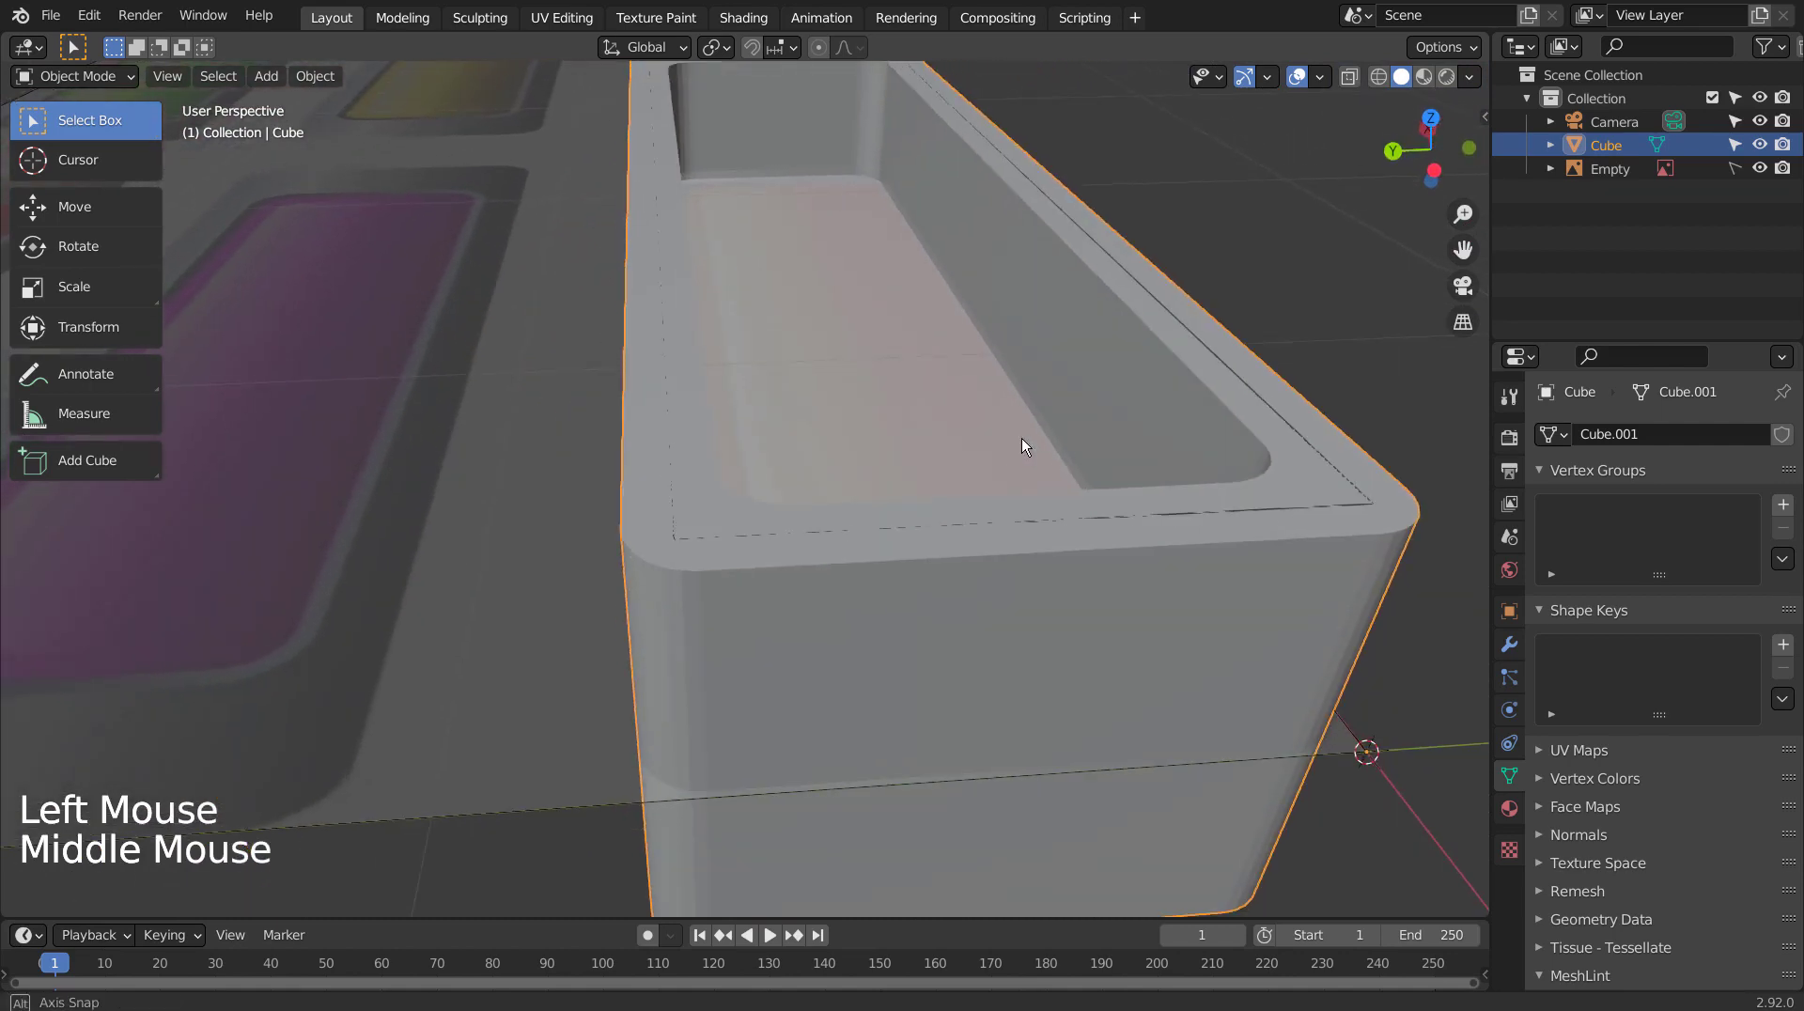
key(Tab)
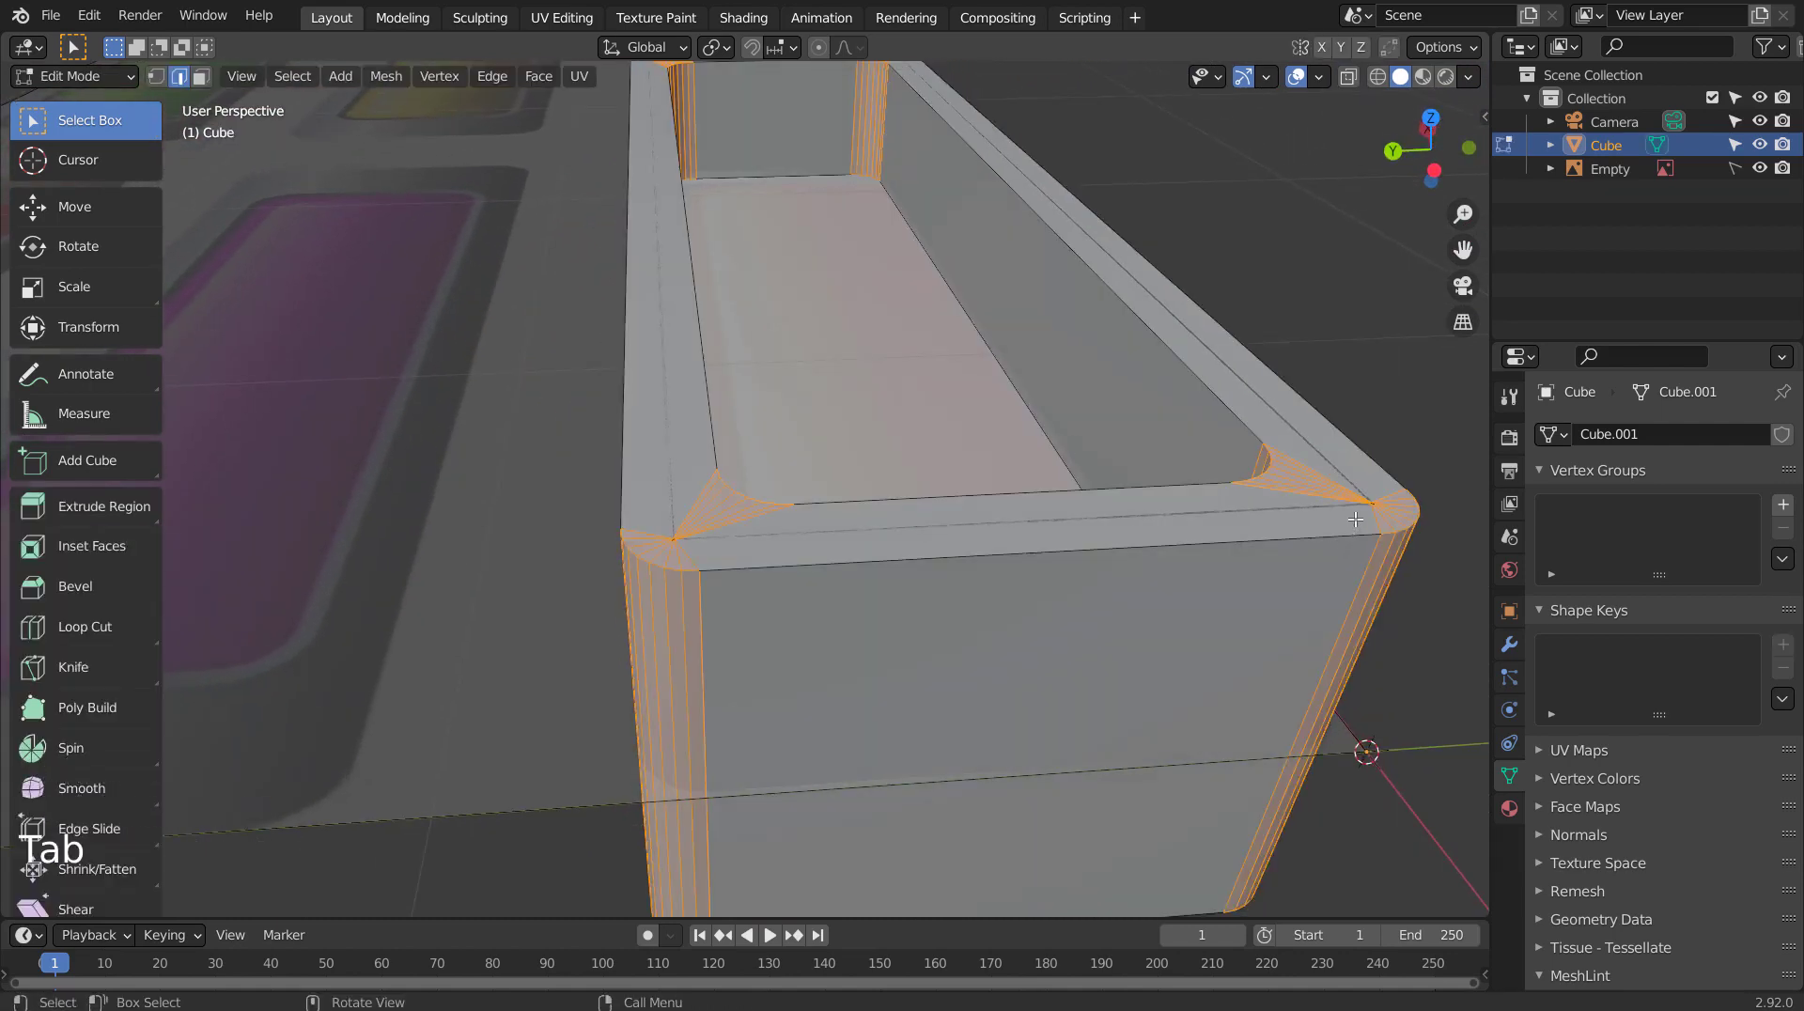
key(ctrl+z)
key(ctrl+z)
key(ctrl+z)
key(ctrl+z)
key(ctrl+z)
key(ctrl+z)
key(ctrl+z)
middle_click(1319, 526)
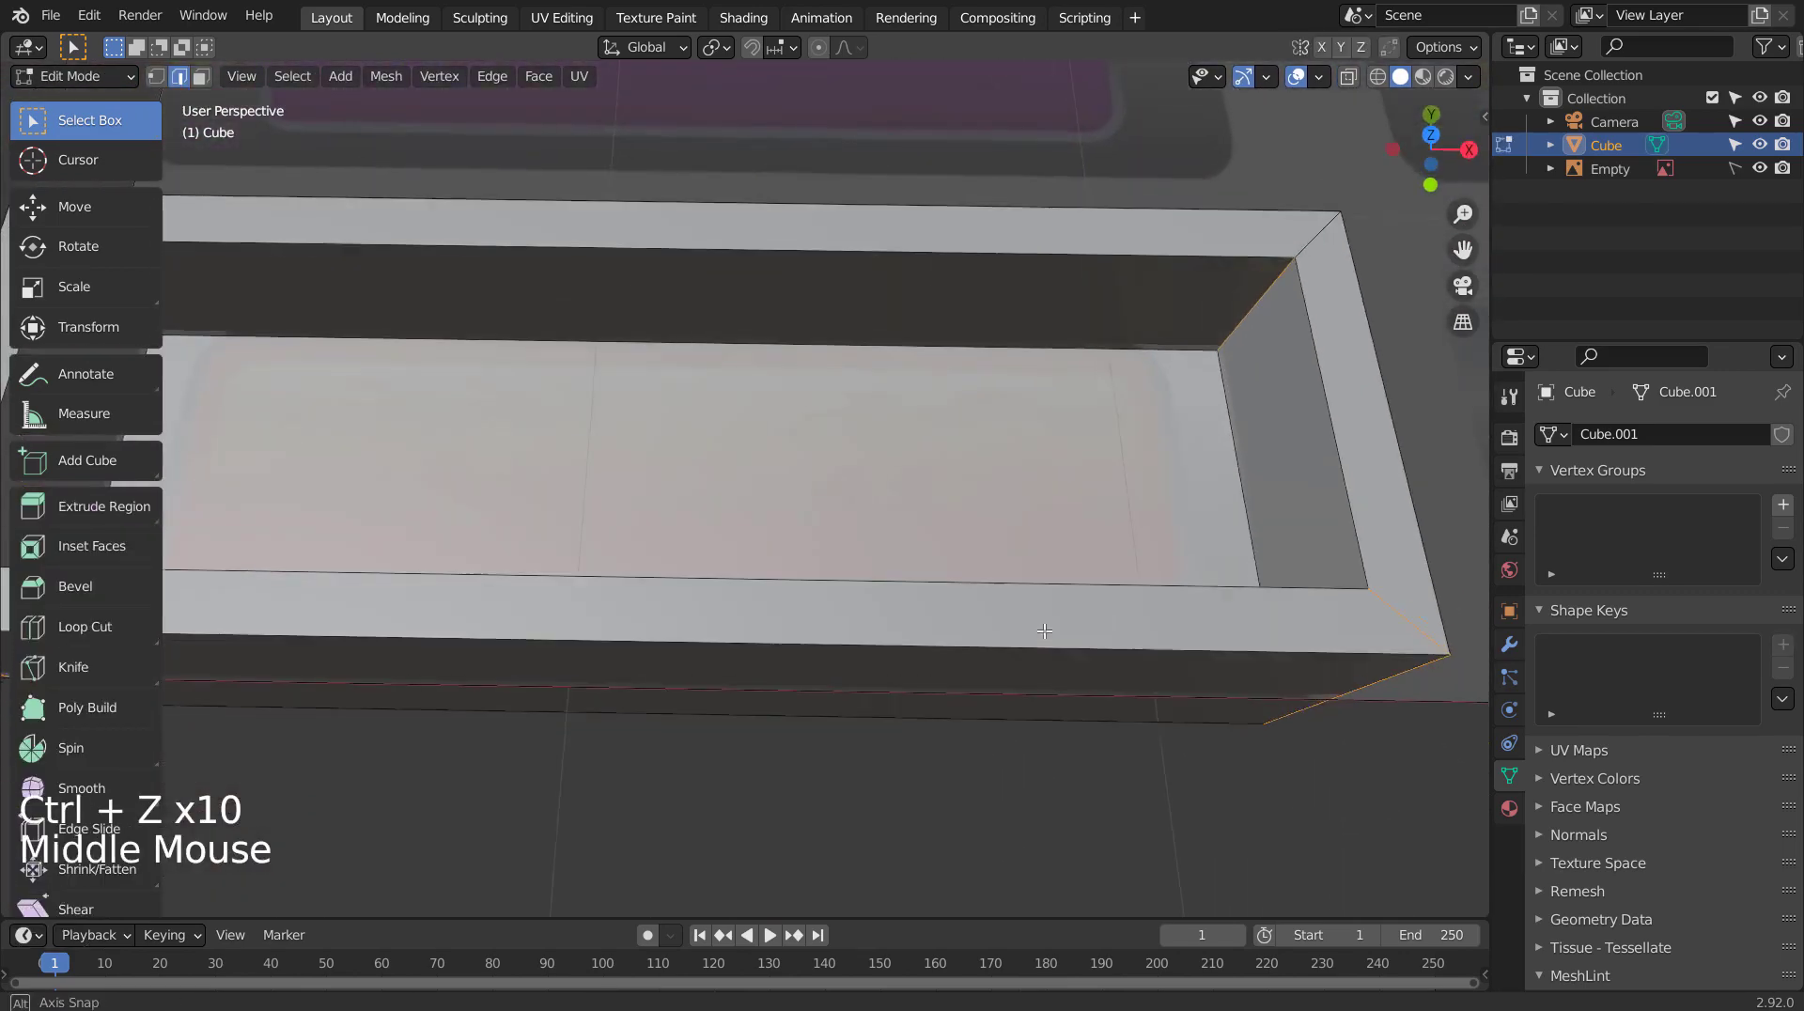
Add a level-3 Subdivision Surface modifier, smoothing the tray into a soft tub.
key(ctrl+3)
middle_click(1070, 595)
key(Tab)
key(ctrl+3)
middle_click(919, 522)
key(Tab)
middle_click(944, 492)
scroll(up, 3)
middle_click(943, 493)
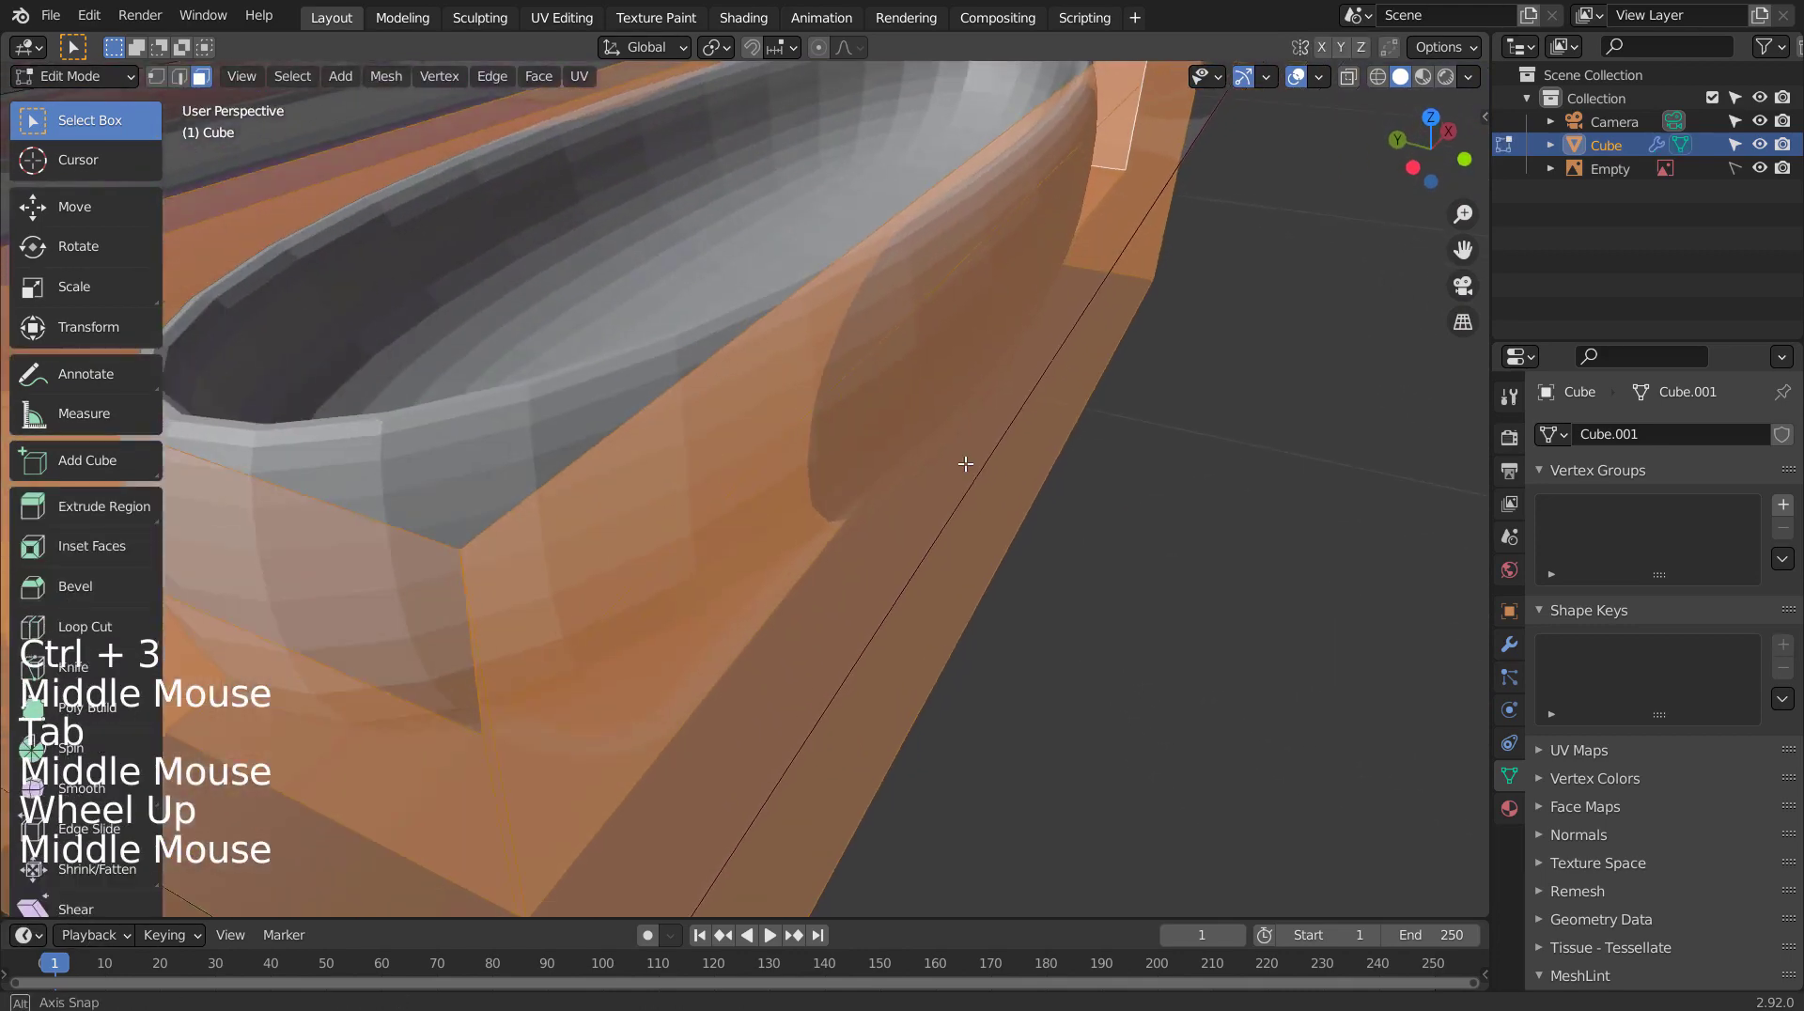
Add supporting loop cuts near the bottom edge and across the long sides.
scroll(up, 3)
middle_click(967, 455)
scroll(down, 3)
middle_click(915, 479)
scroll(down, 3)
key(ctrl+r)
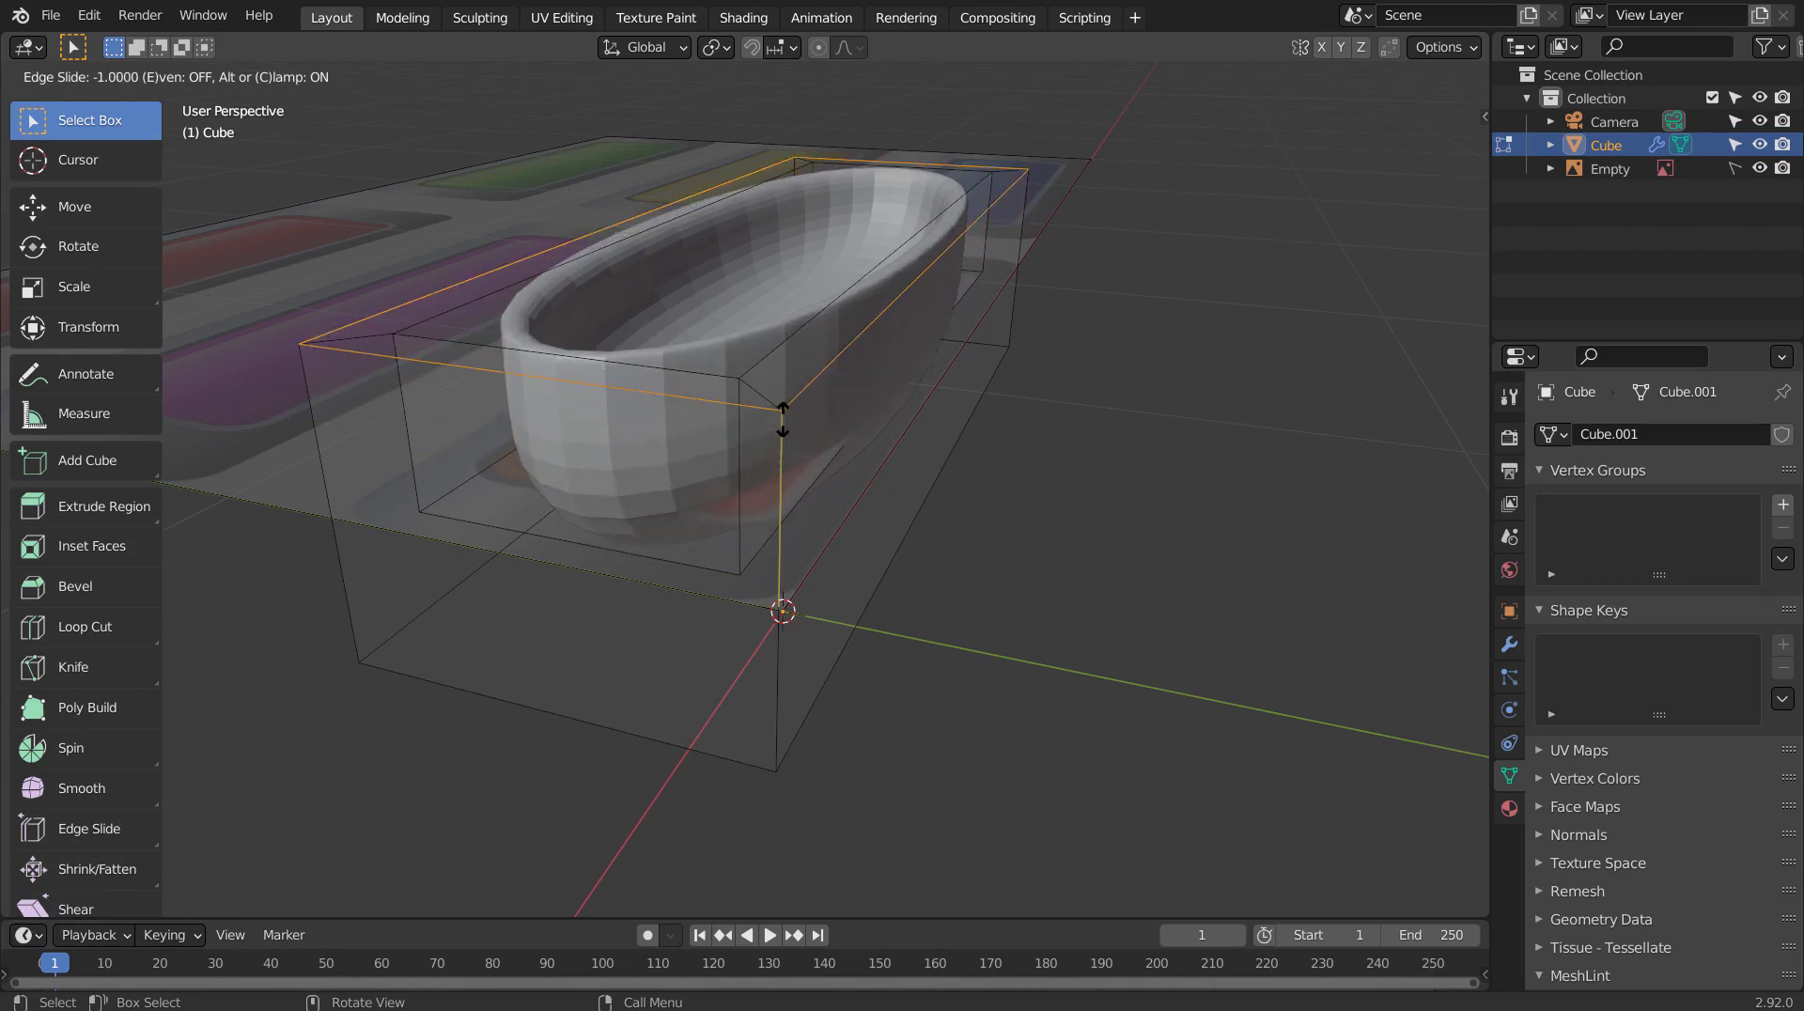
key(ctrl+r)
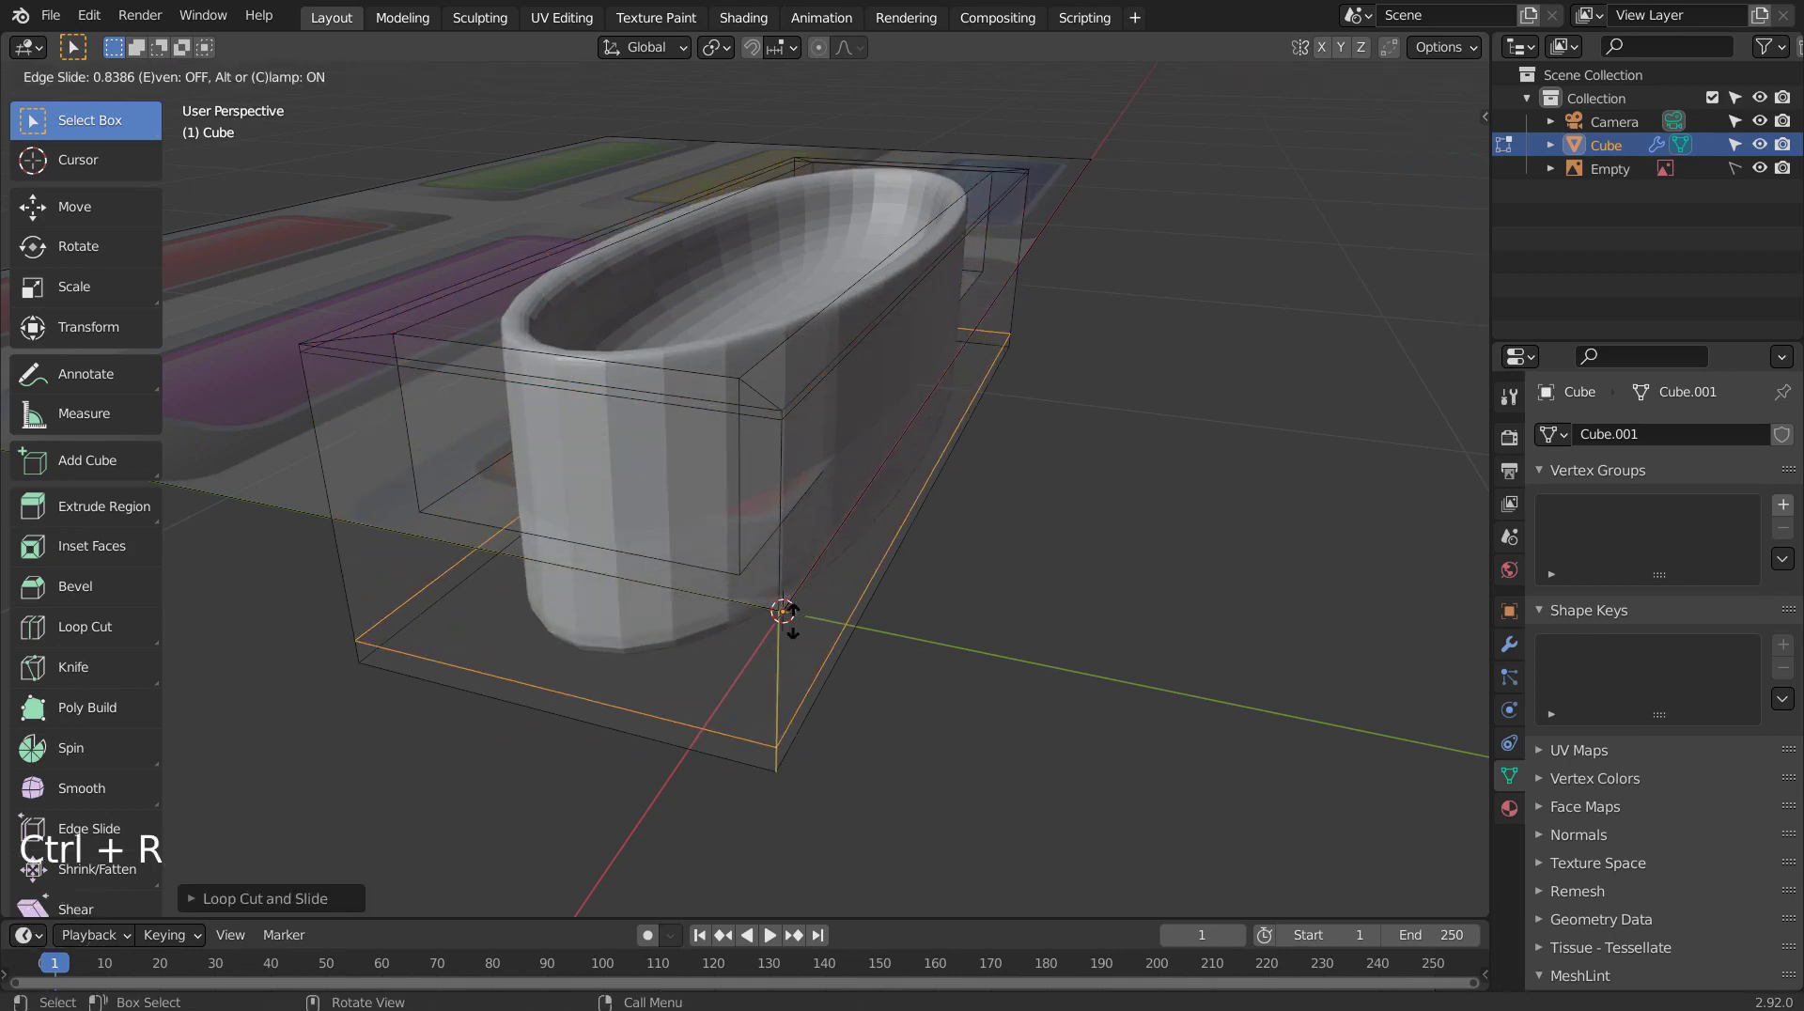
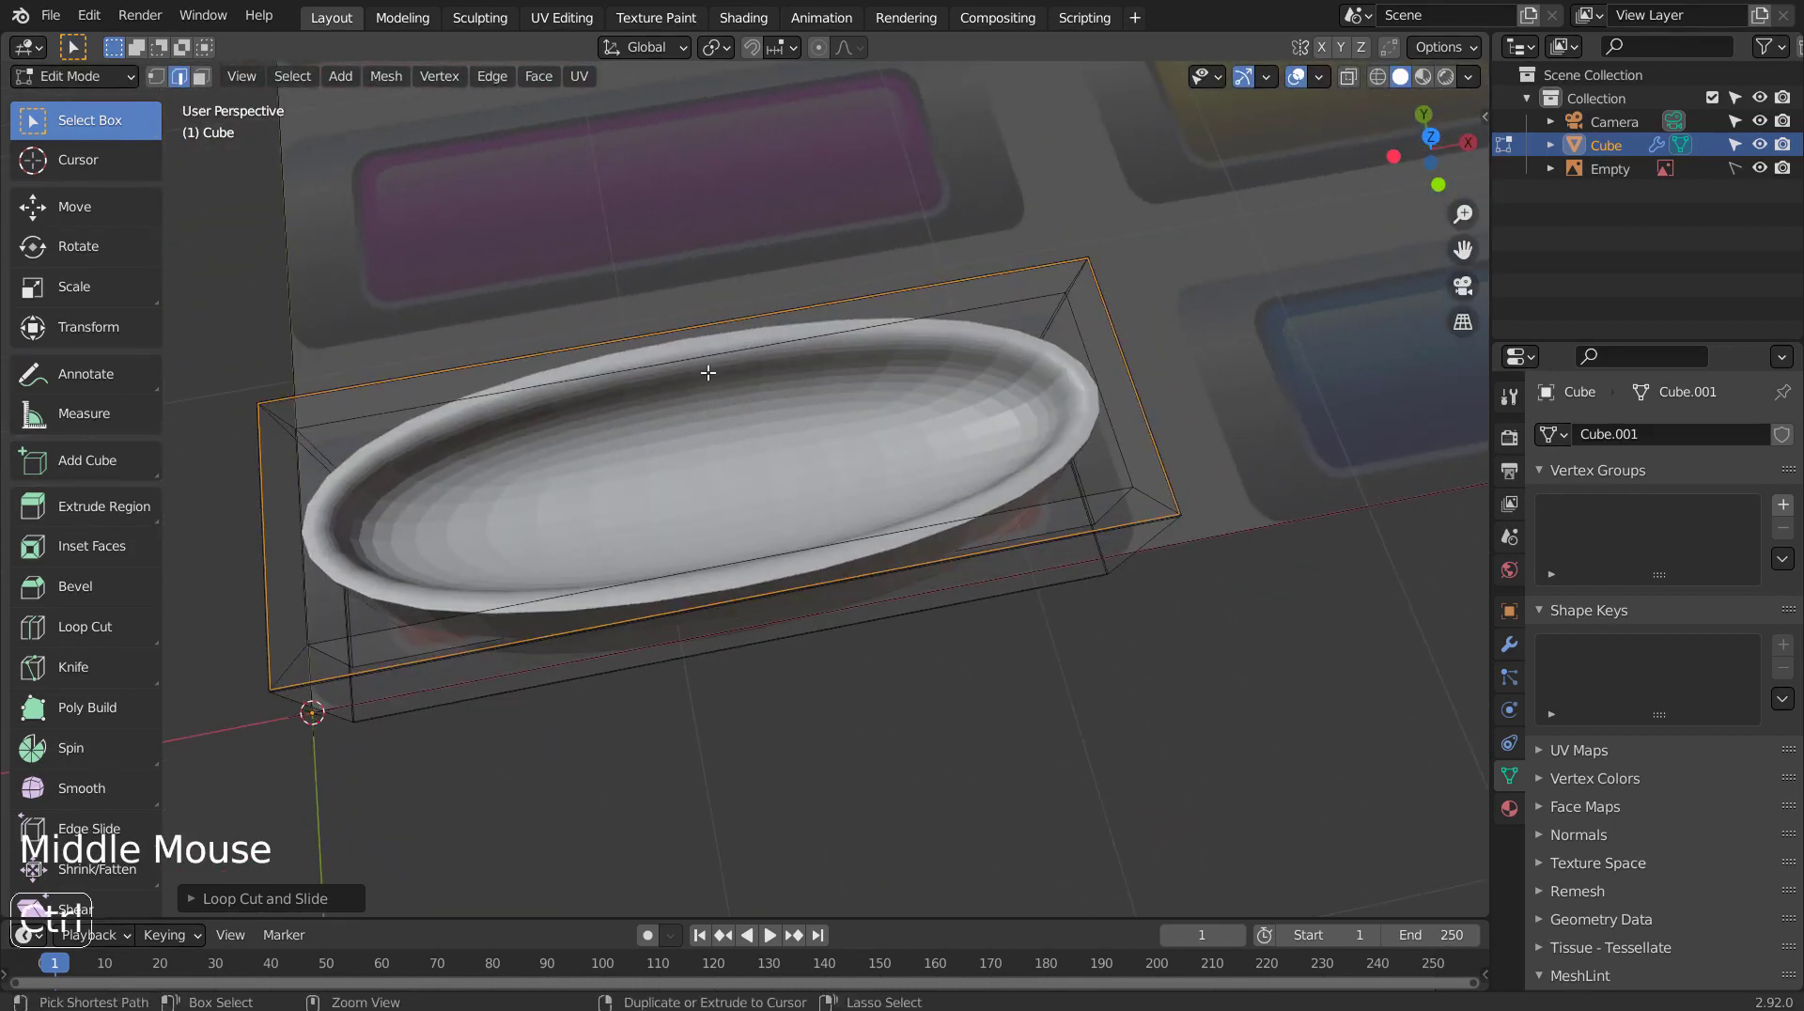
key(ctrl+r)
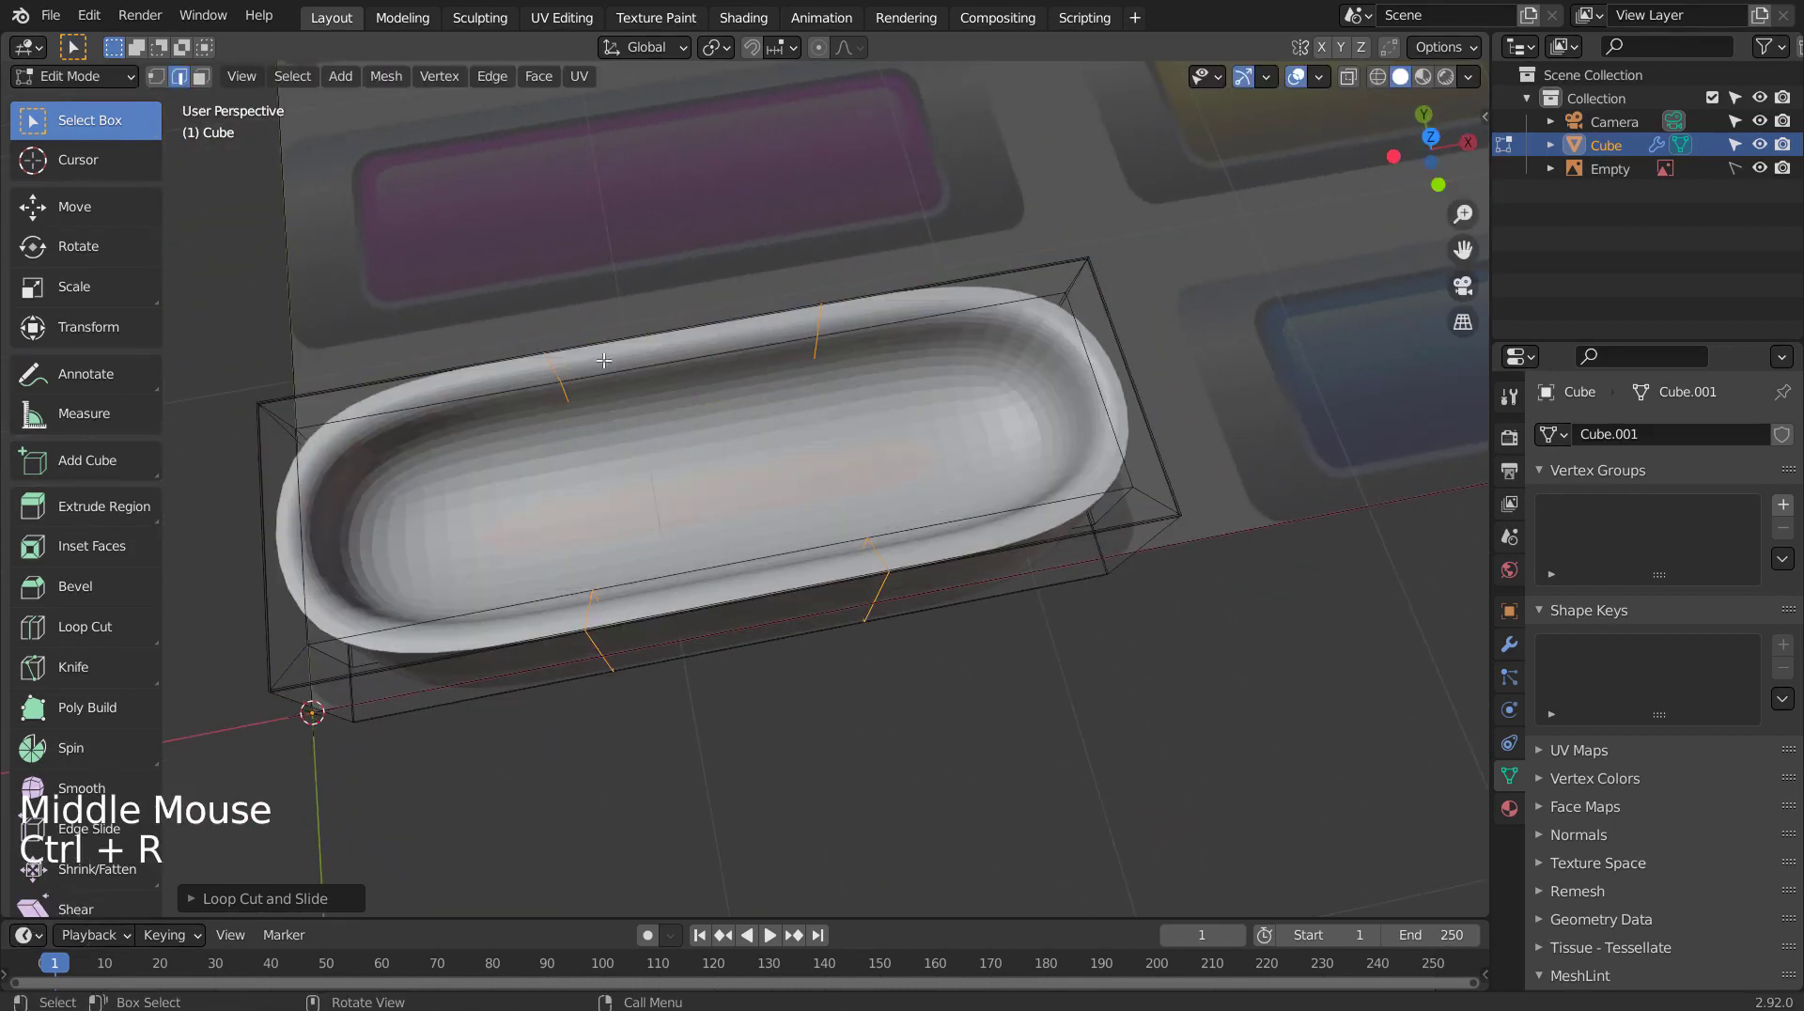
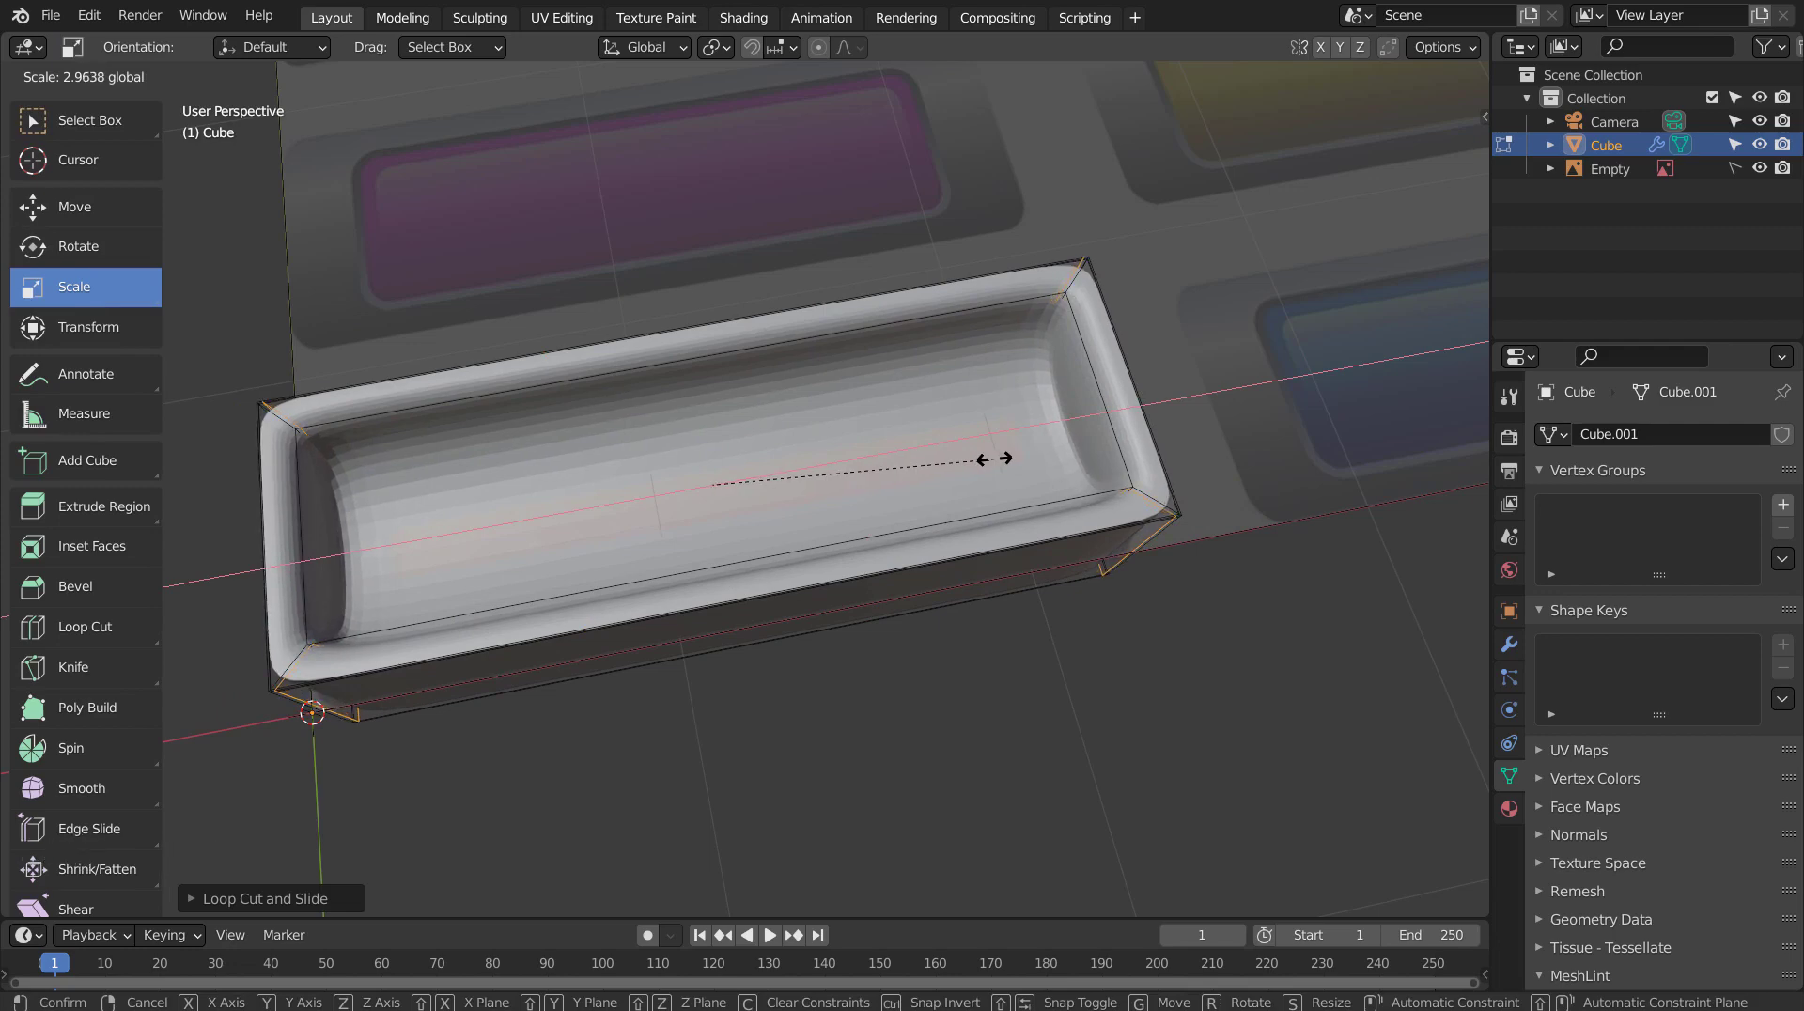
middle_click(973, 539)
Slide a loop up against the rim and add cuts to sharpen the tray's top edge.
key(Tab)
middle_click(780, 475)
right_click(769, 395)
middle_click(759, 400)
key(Tab)
key(ctrl+r)
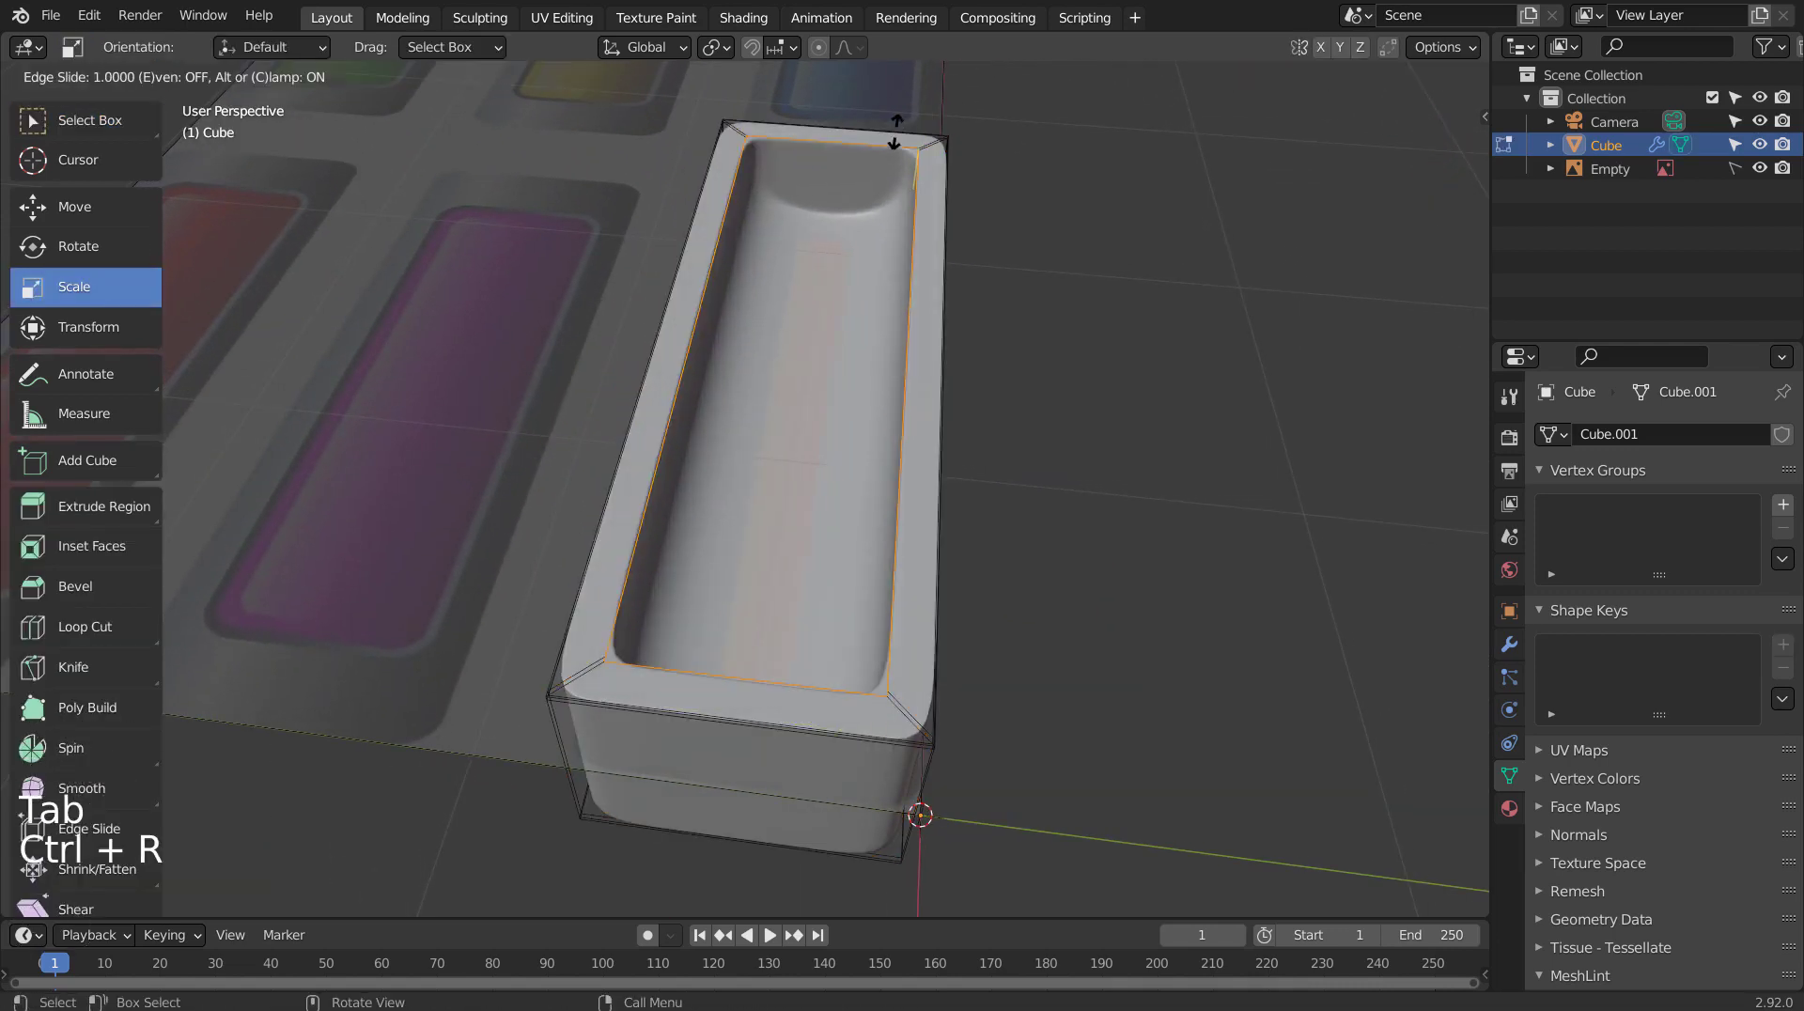
key(ctrl+r)
From top view add a new subdivided mesh for the cap, move it into the tray and stretch it to the tray's length and width.
key(Tab)
middle_click(989, 365)
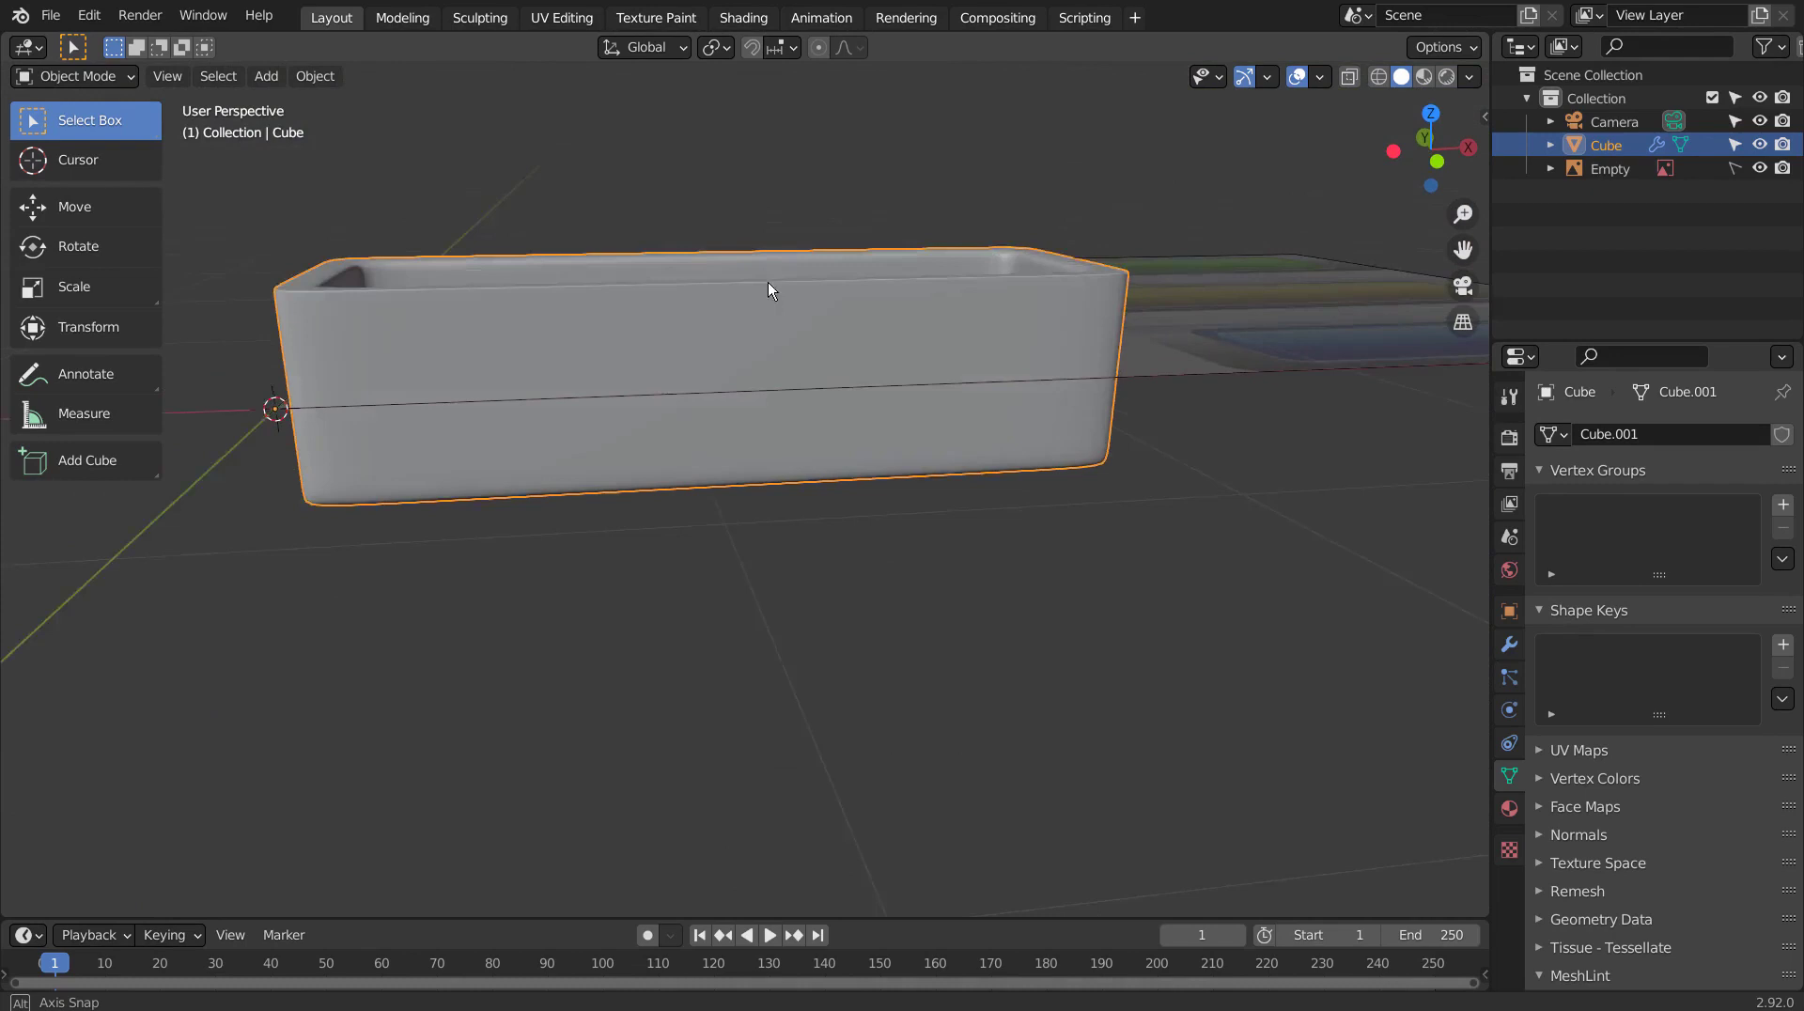
key(KP_1)
key(KP_7)
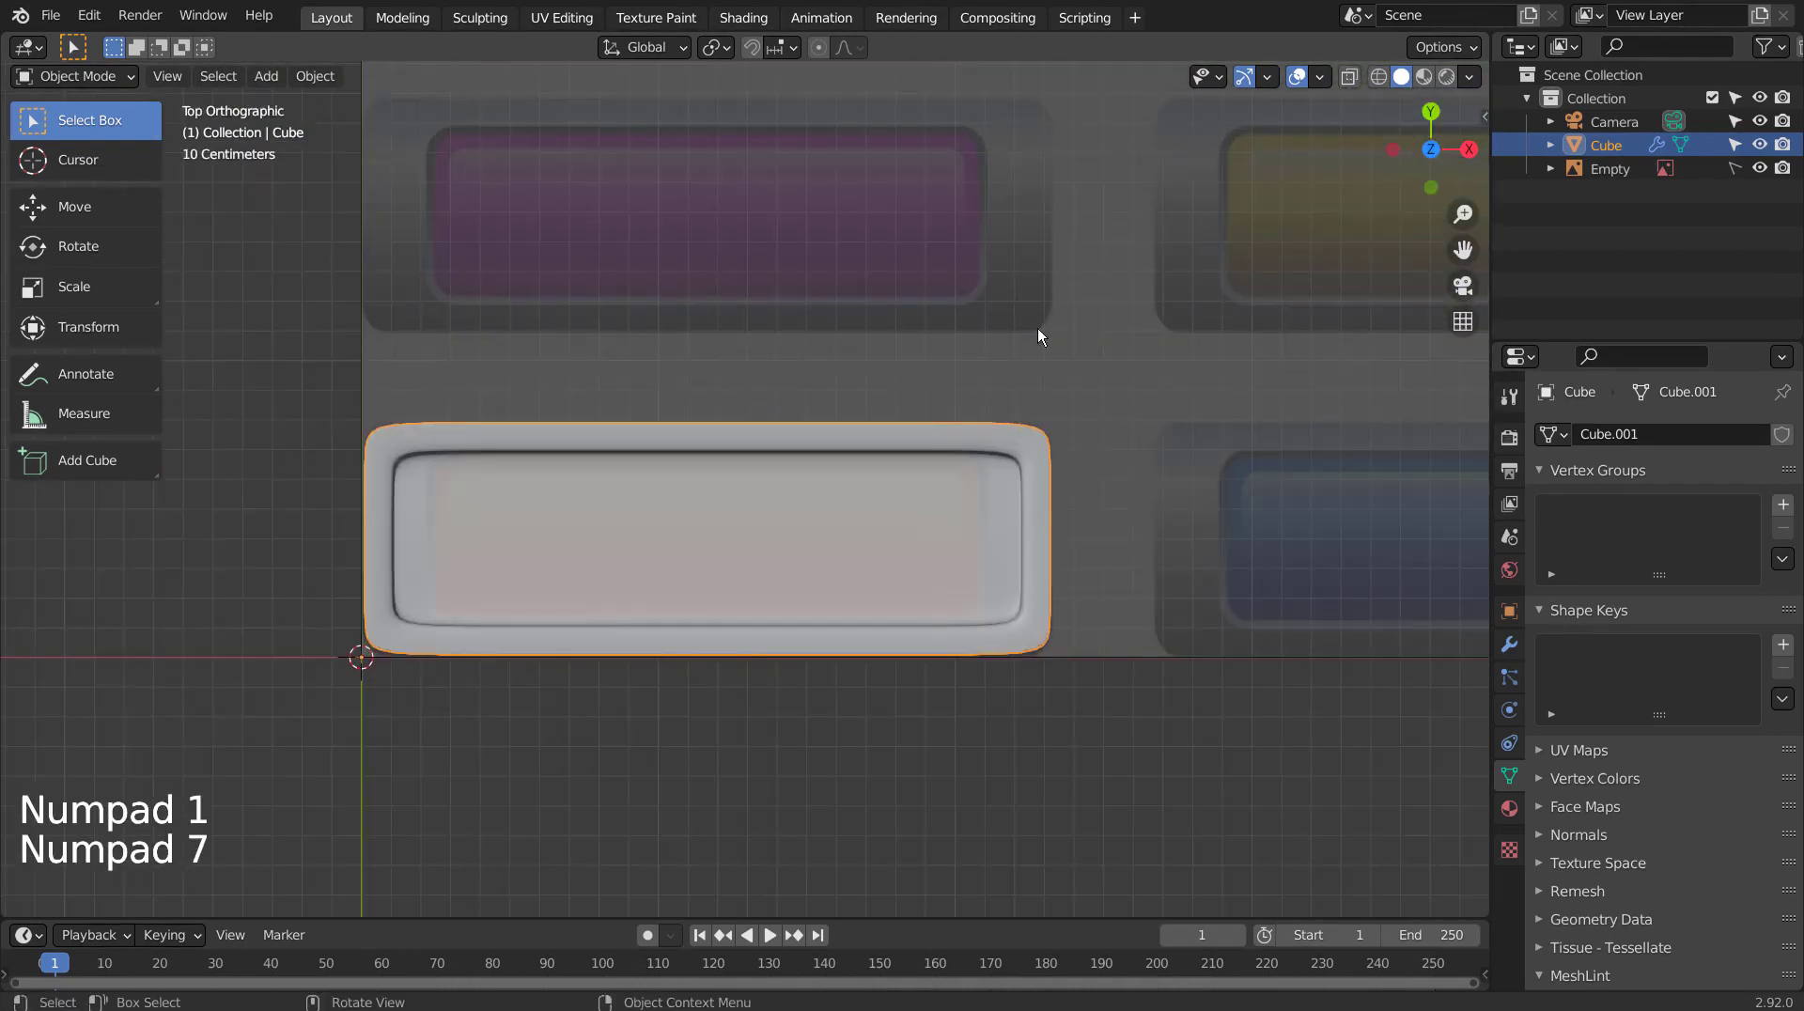
click(1070, 289)
key(shift+a)
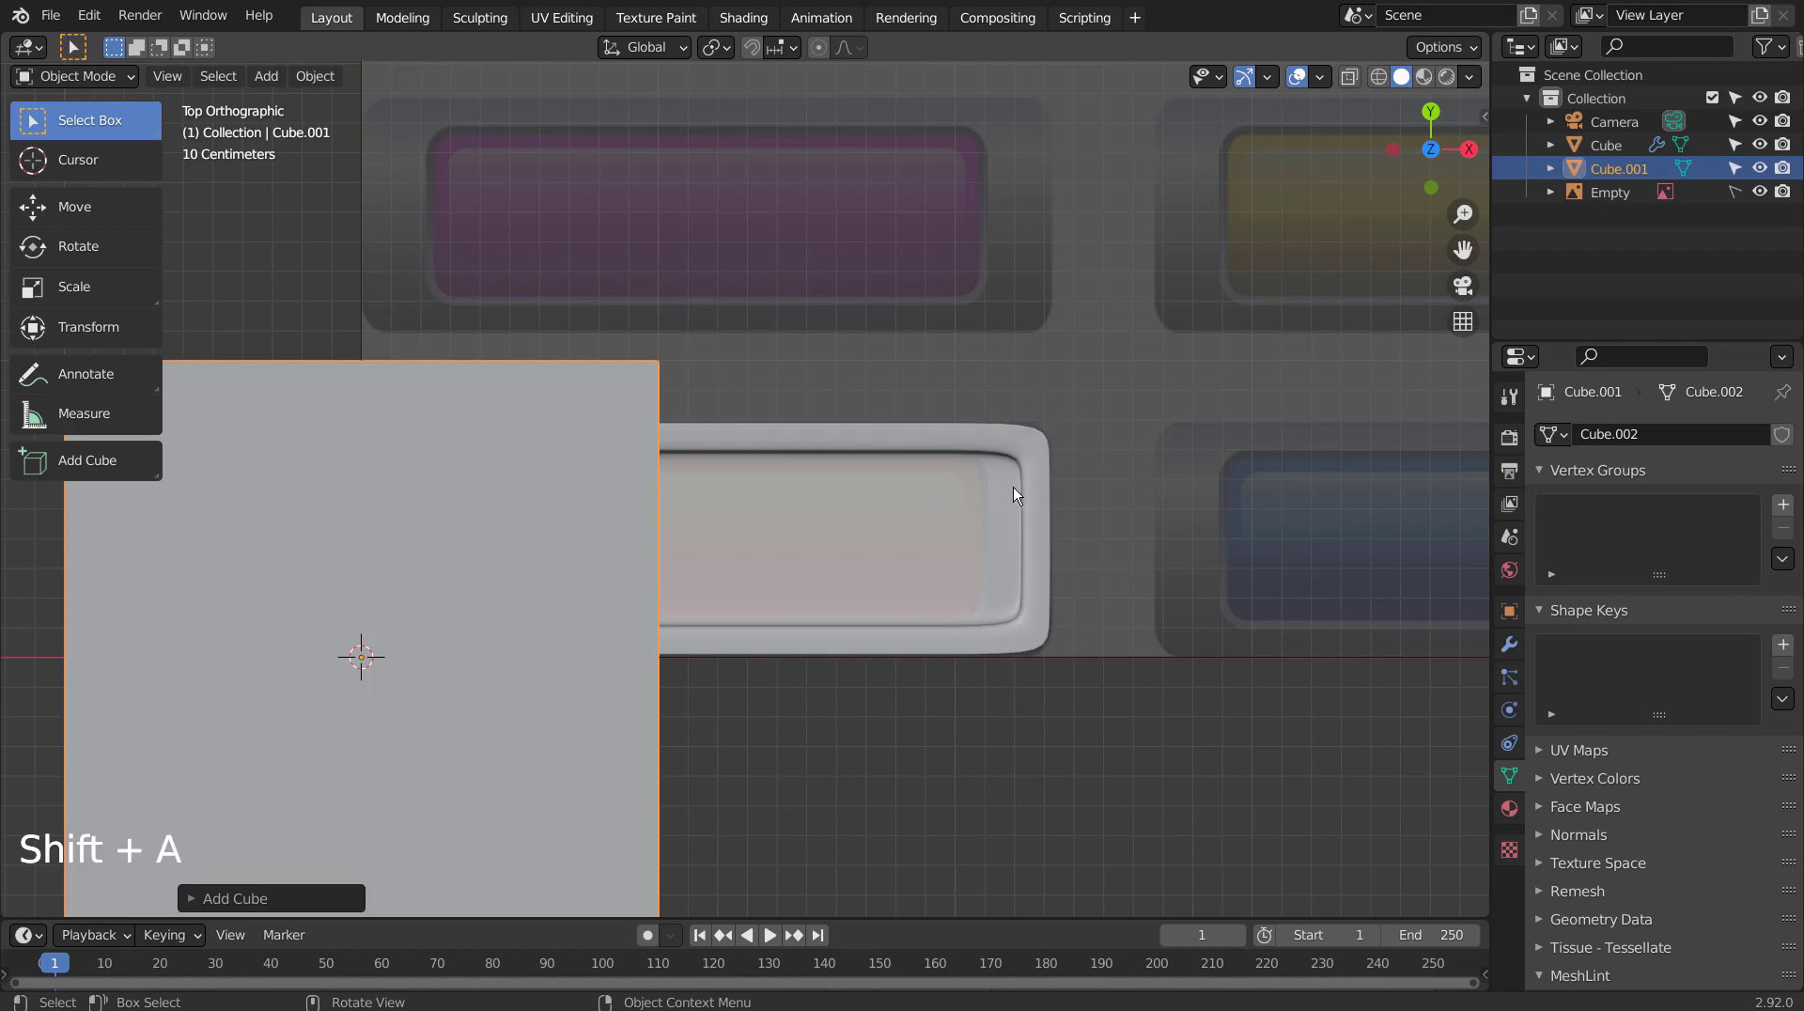
key(ctrl+3)
key(s)
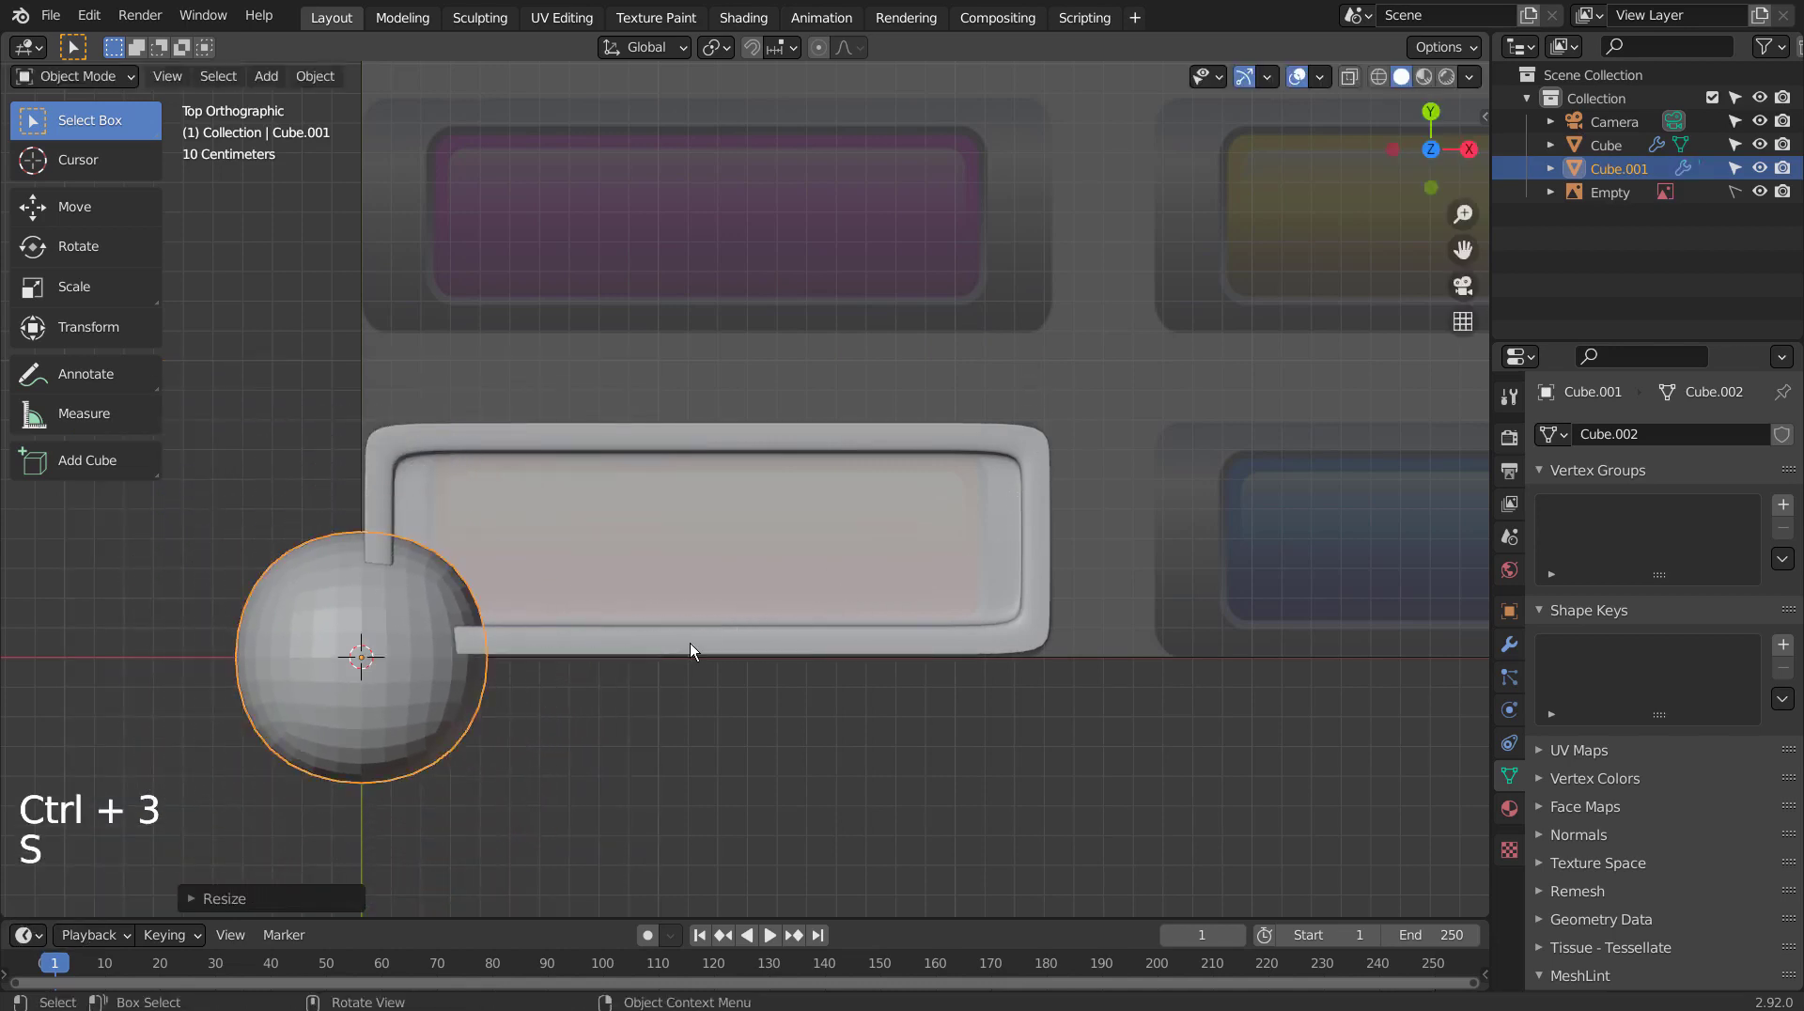
key(g)
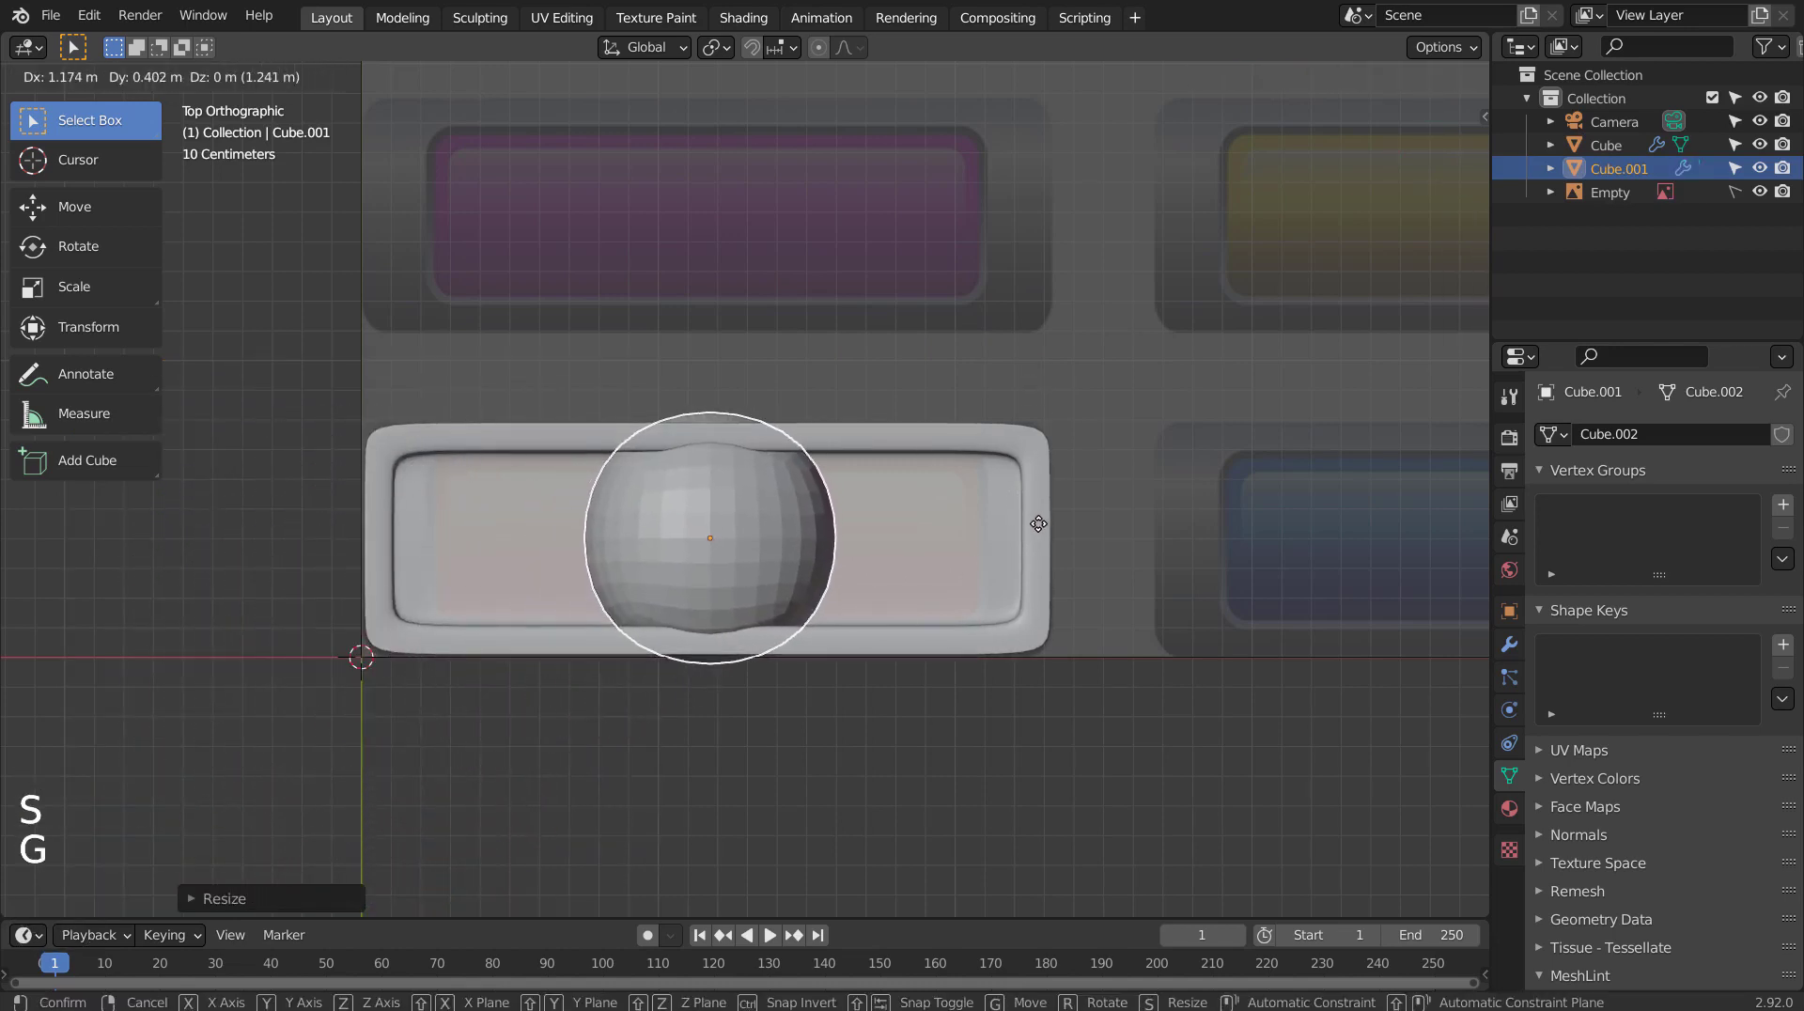
key(s)
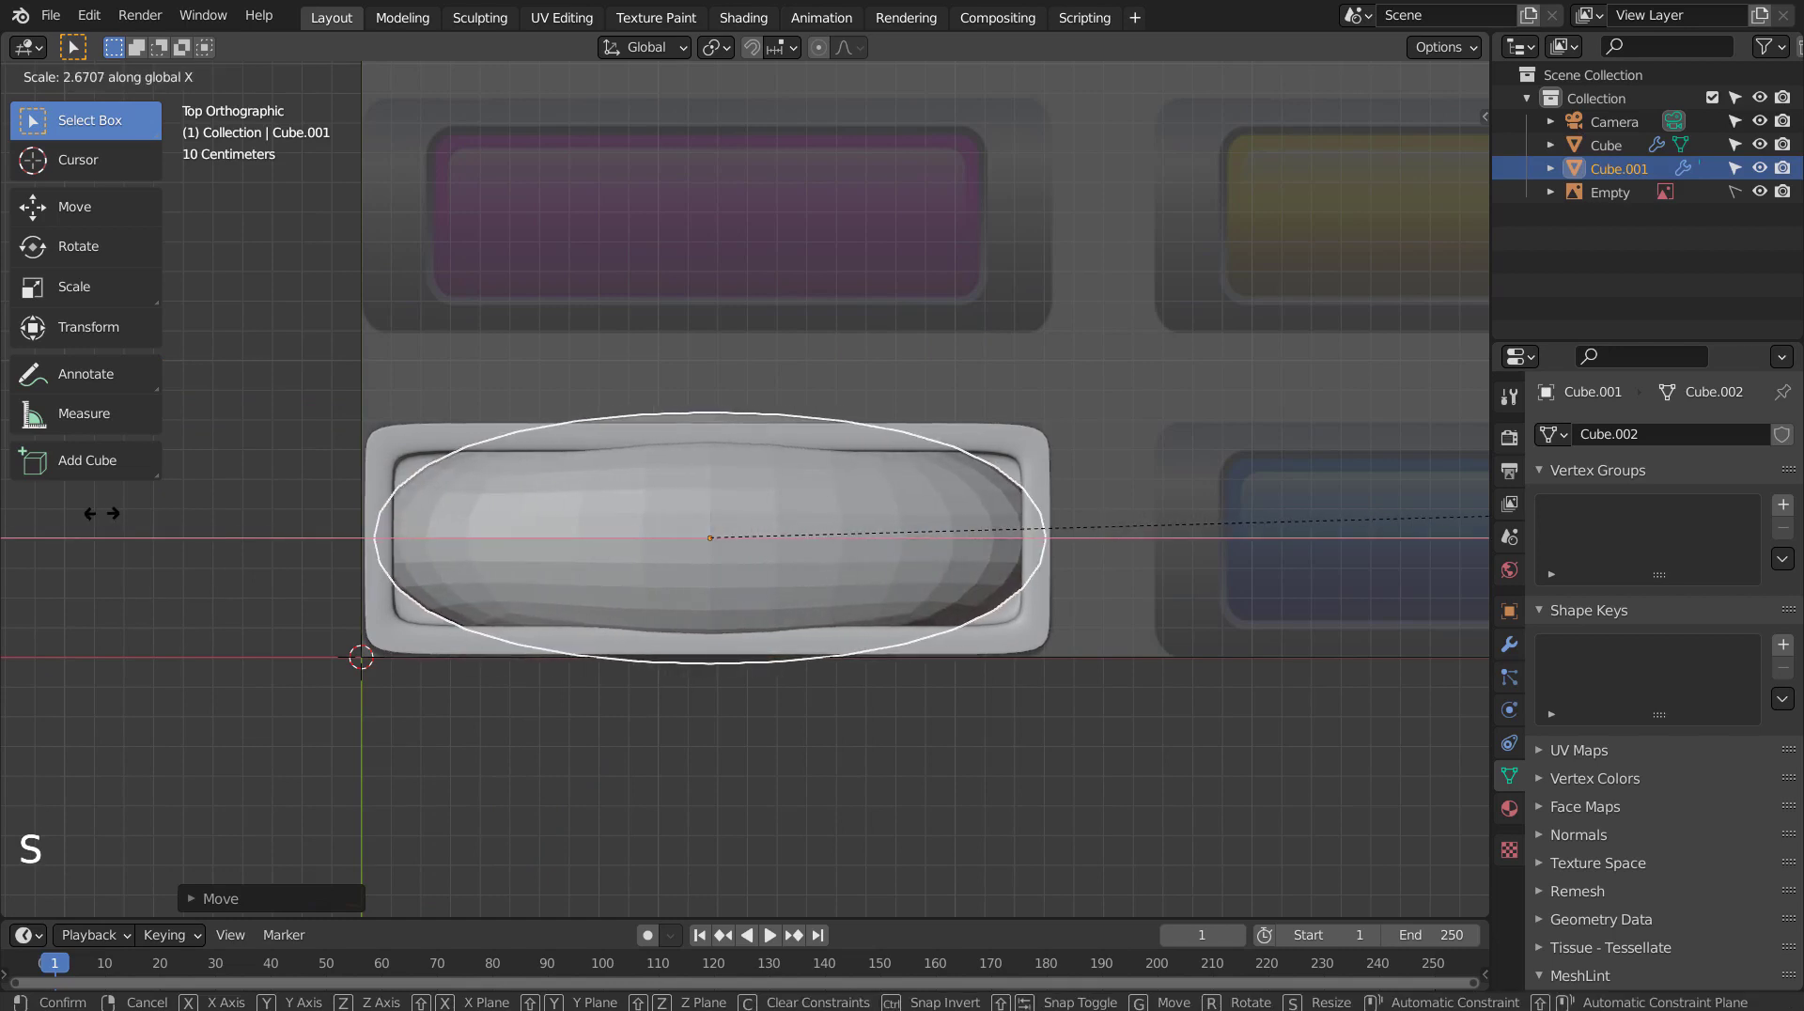
key(s)
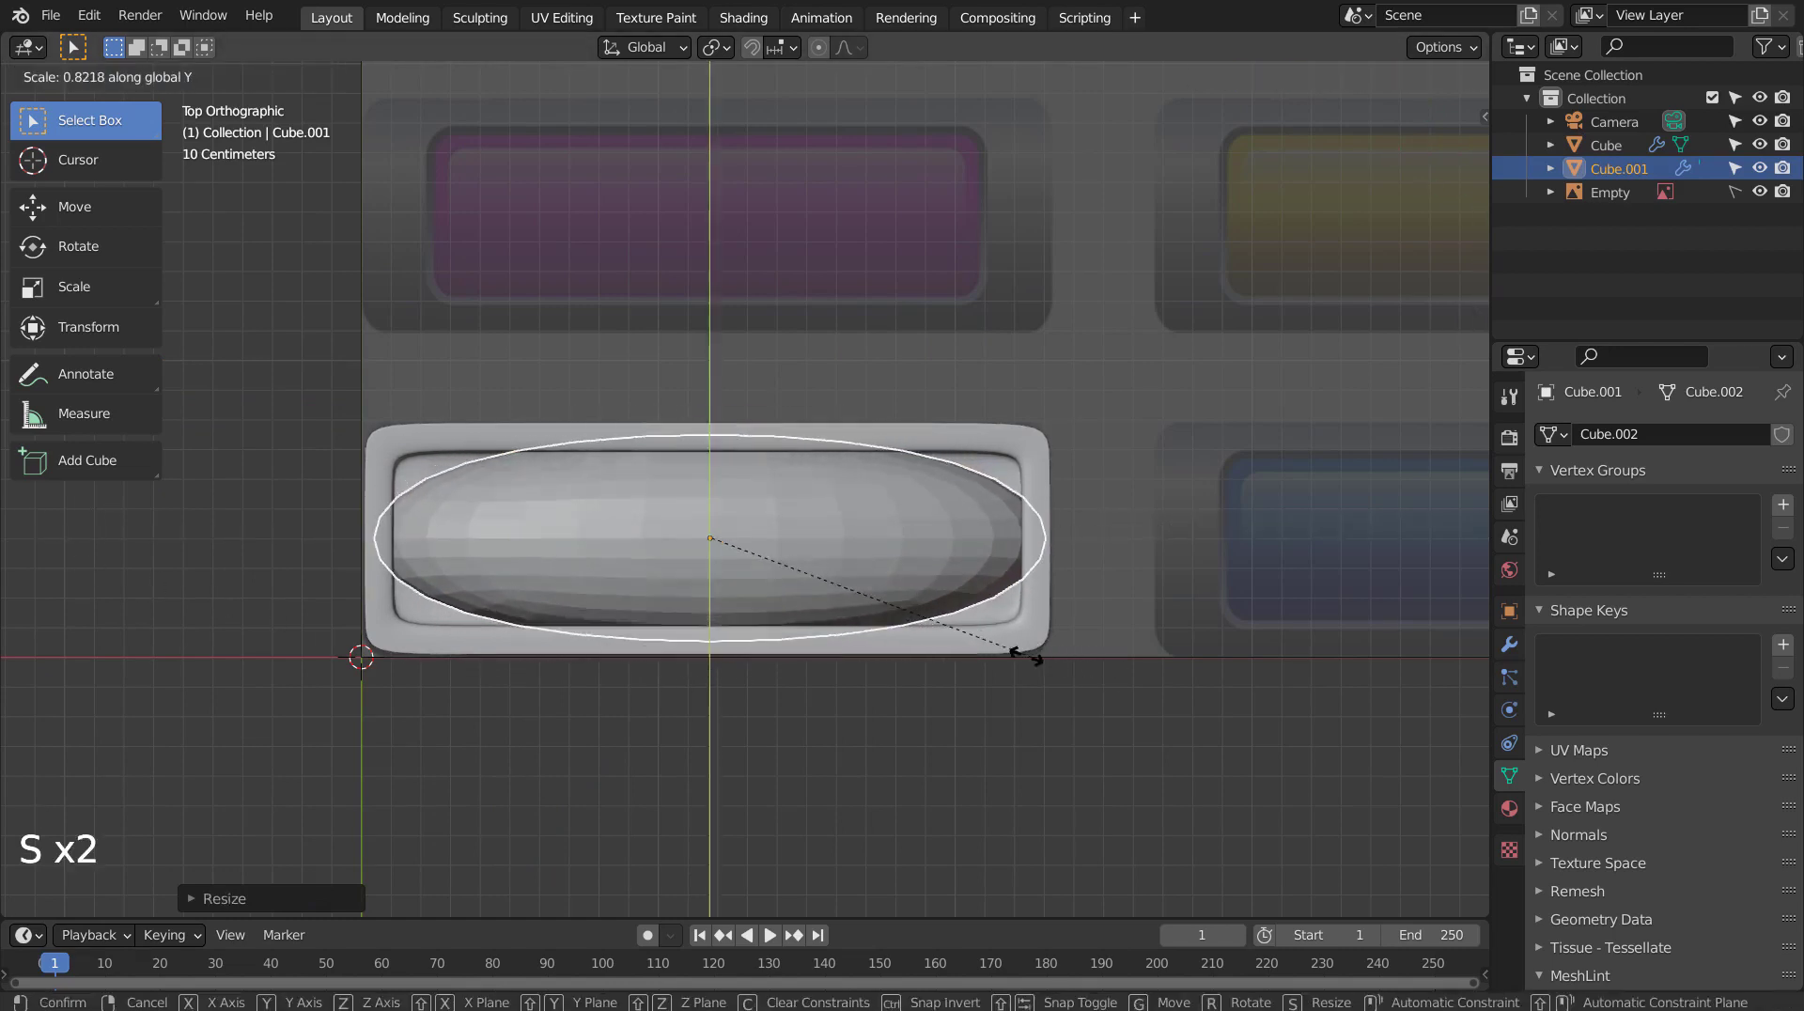
Add a middle edge loop to the cap, then narrow and flatten it to sit inside the tray's rim.
key(Tab)
key(ctrl+r)
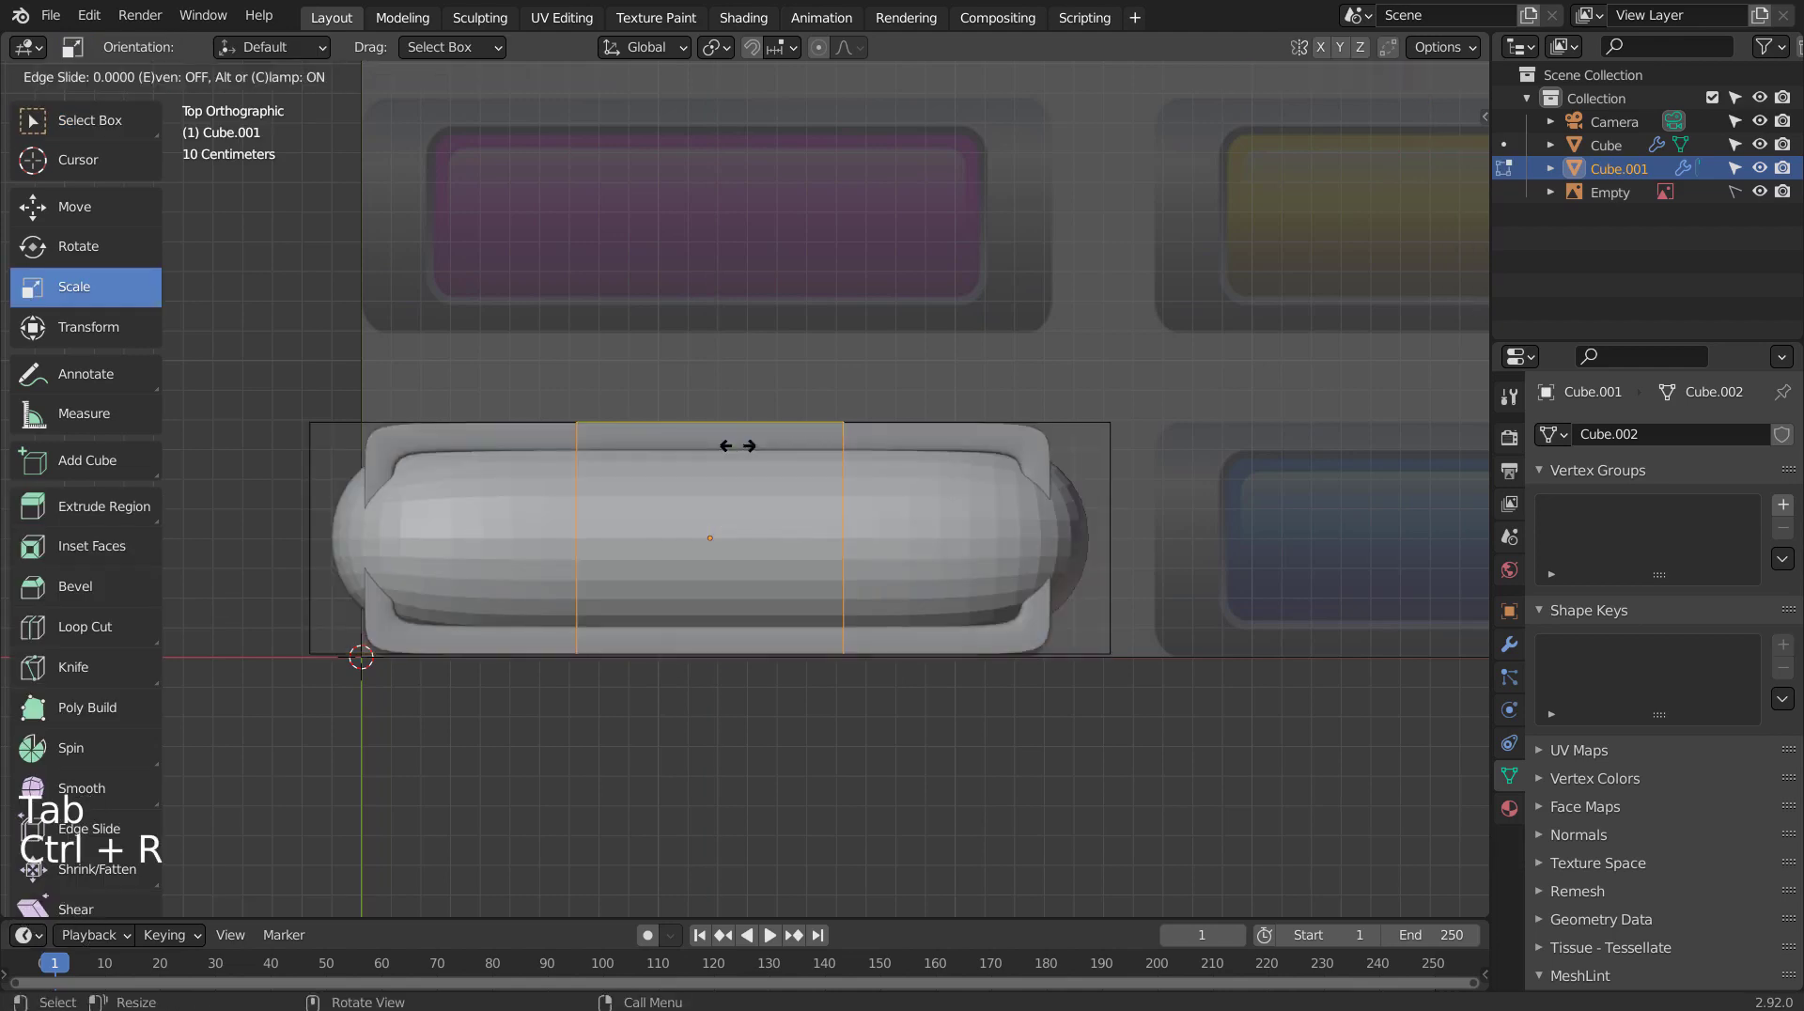
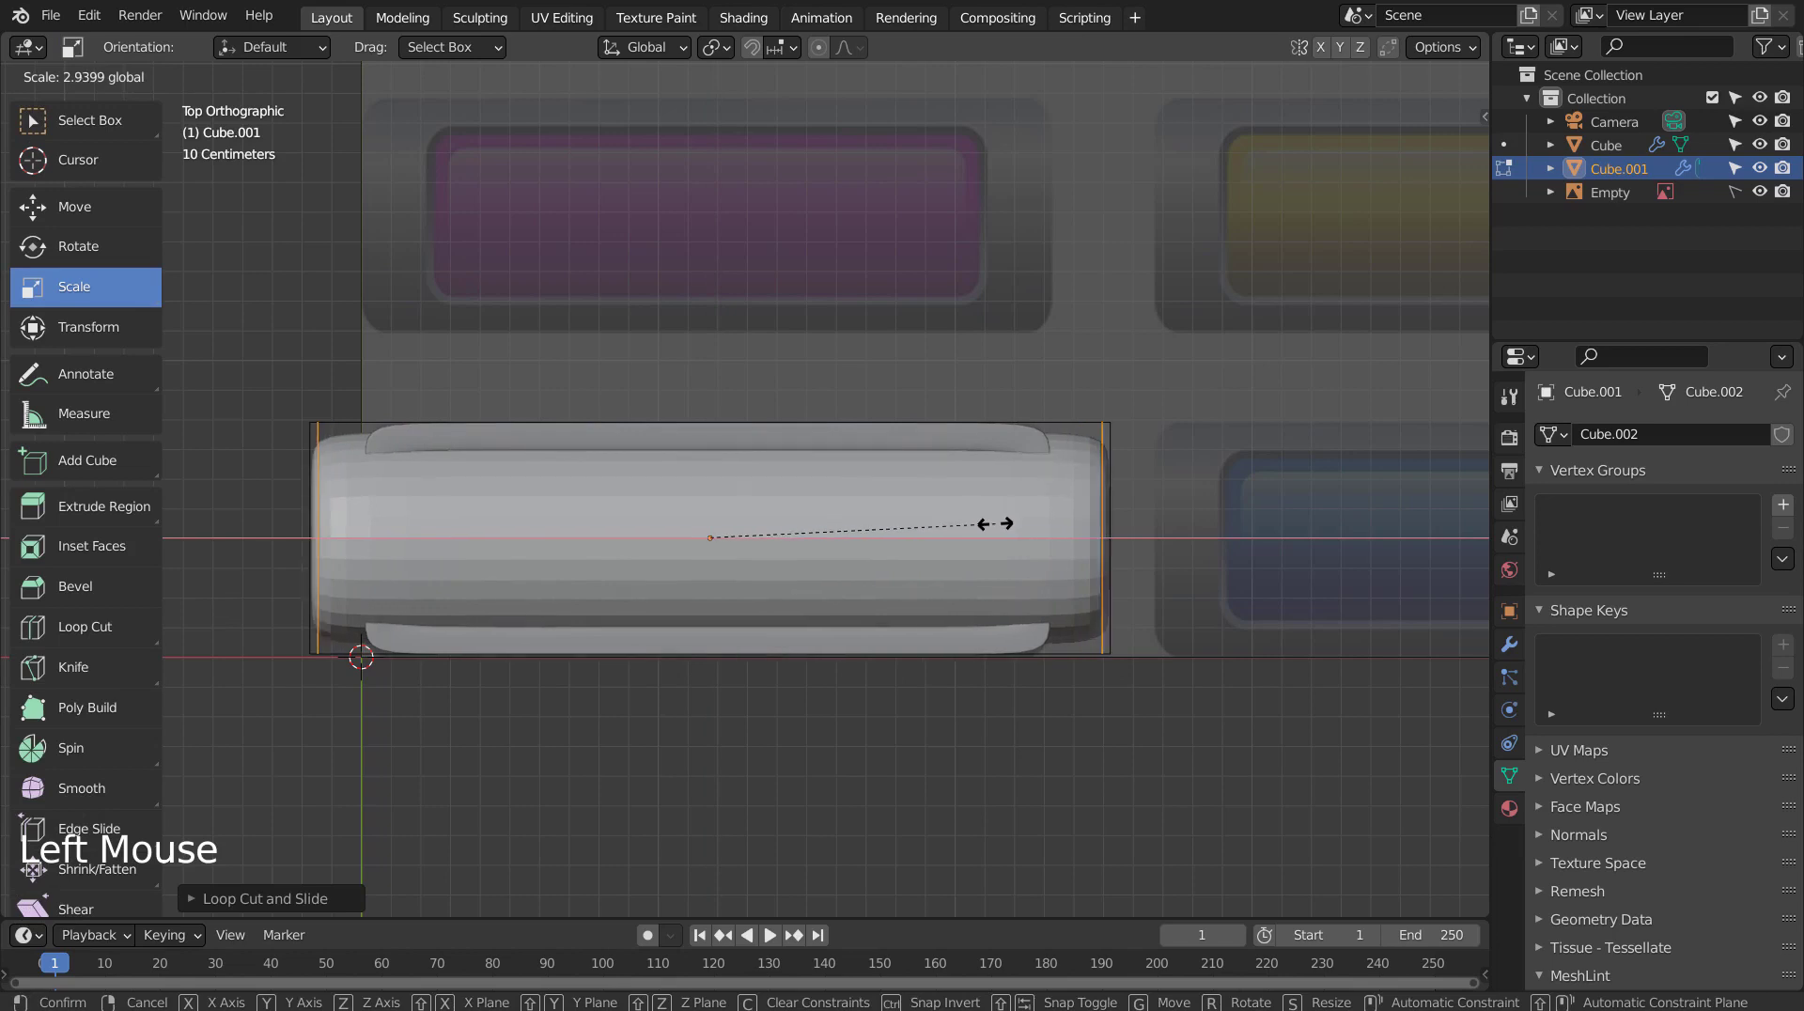
key(Tab)
key(s)
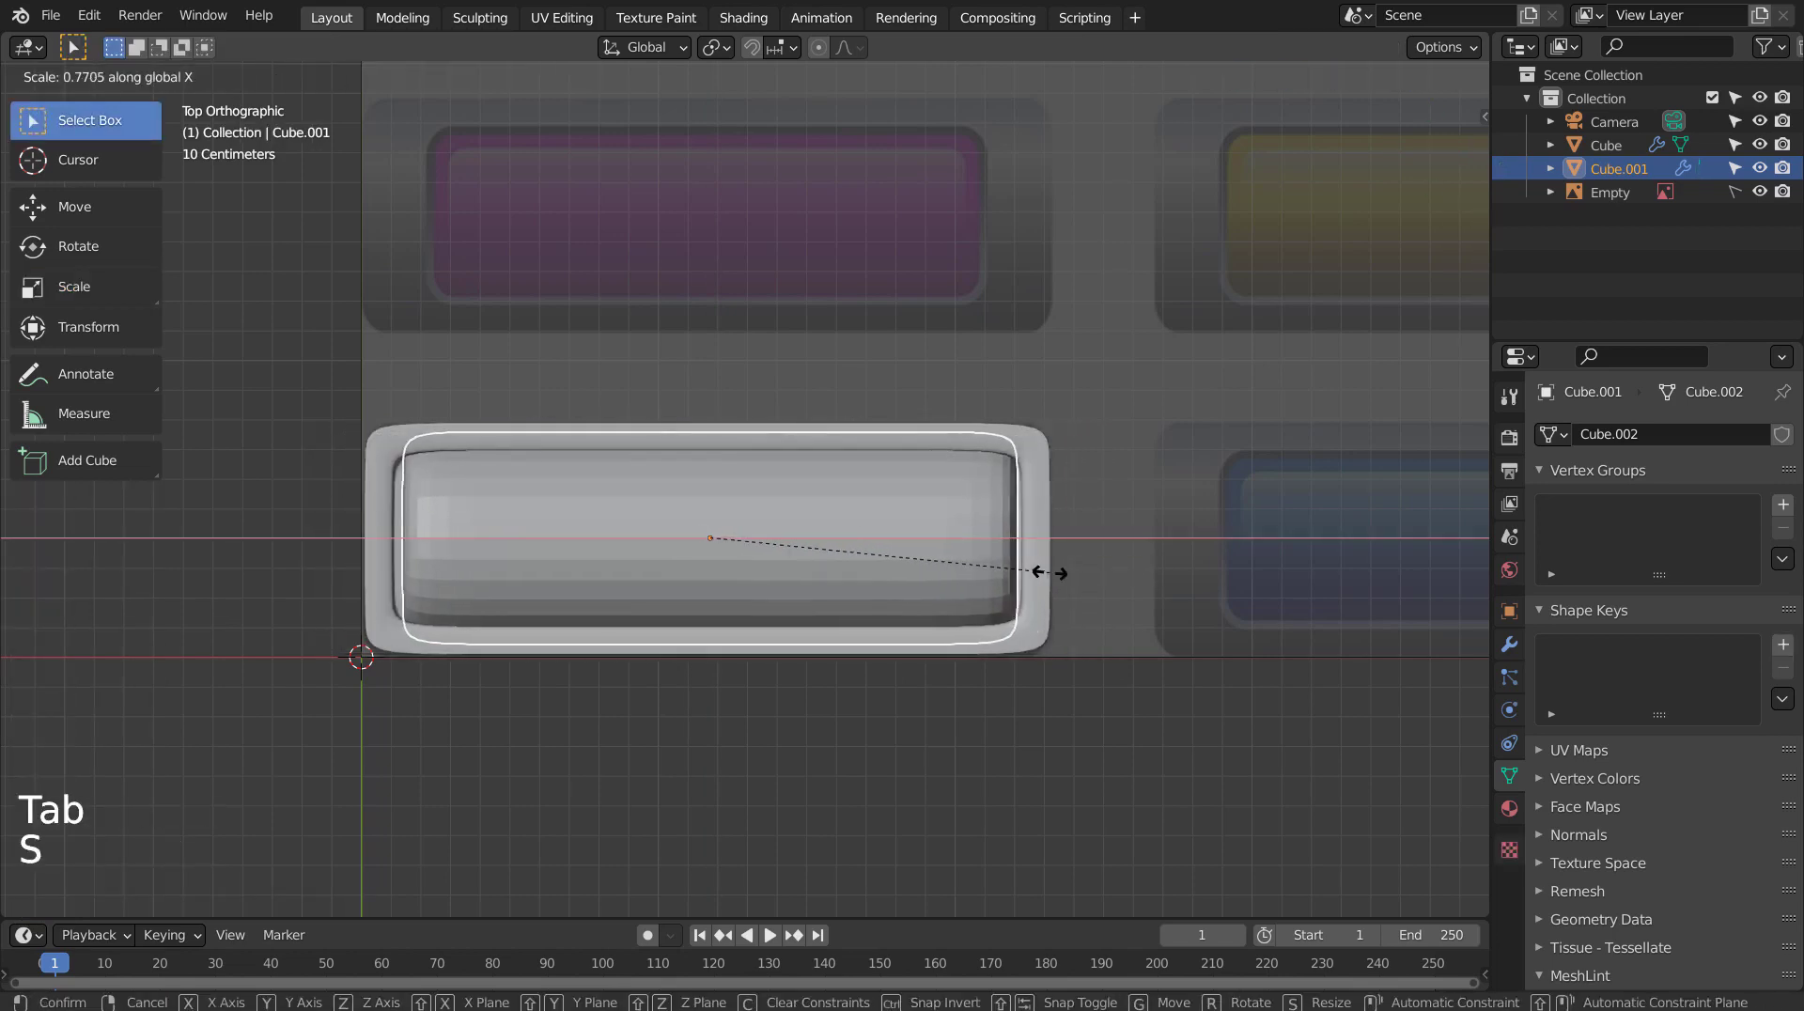
middle_click(1035, 671)
key(s)
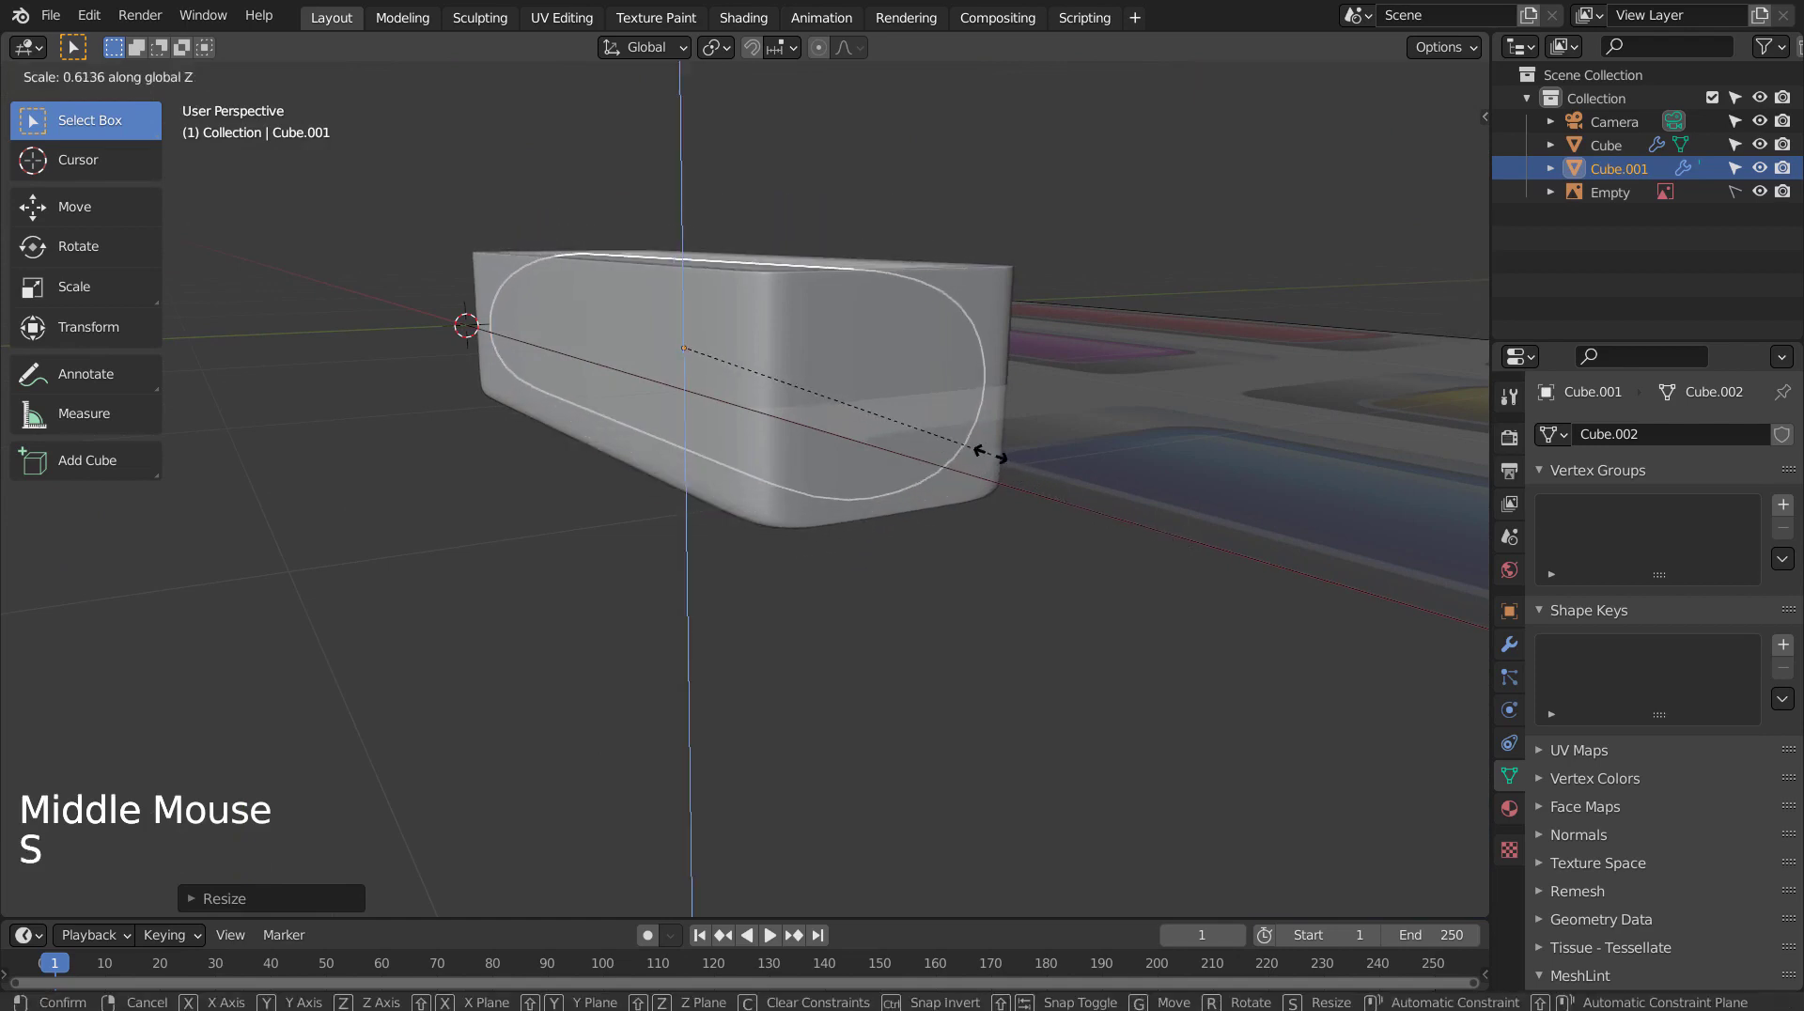
middle_click(862, 451)
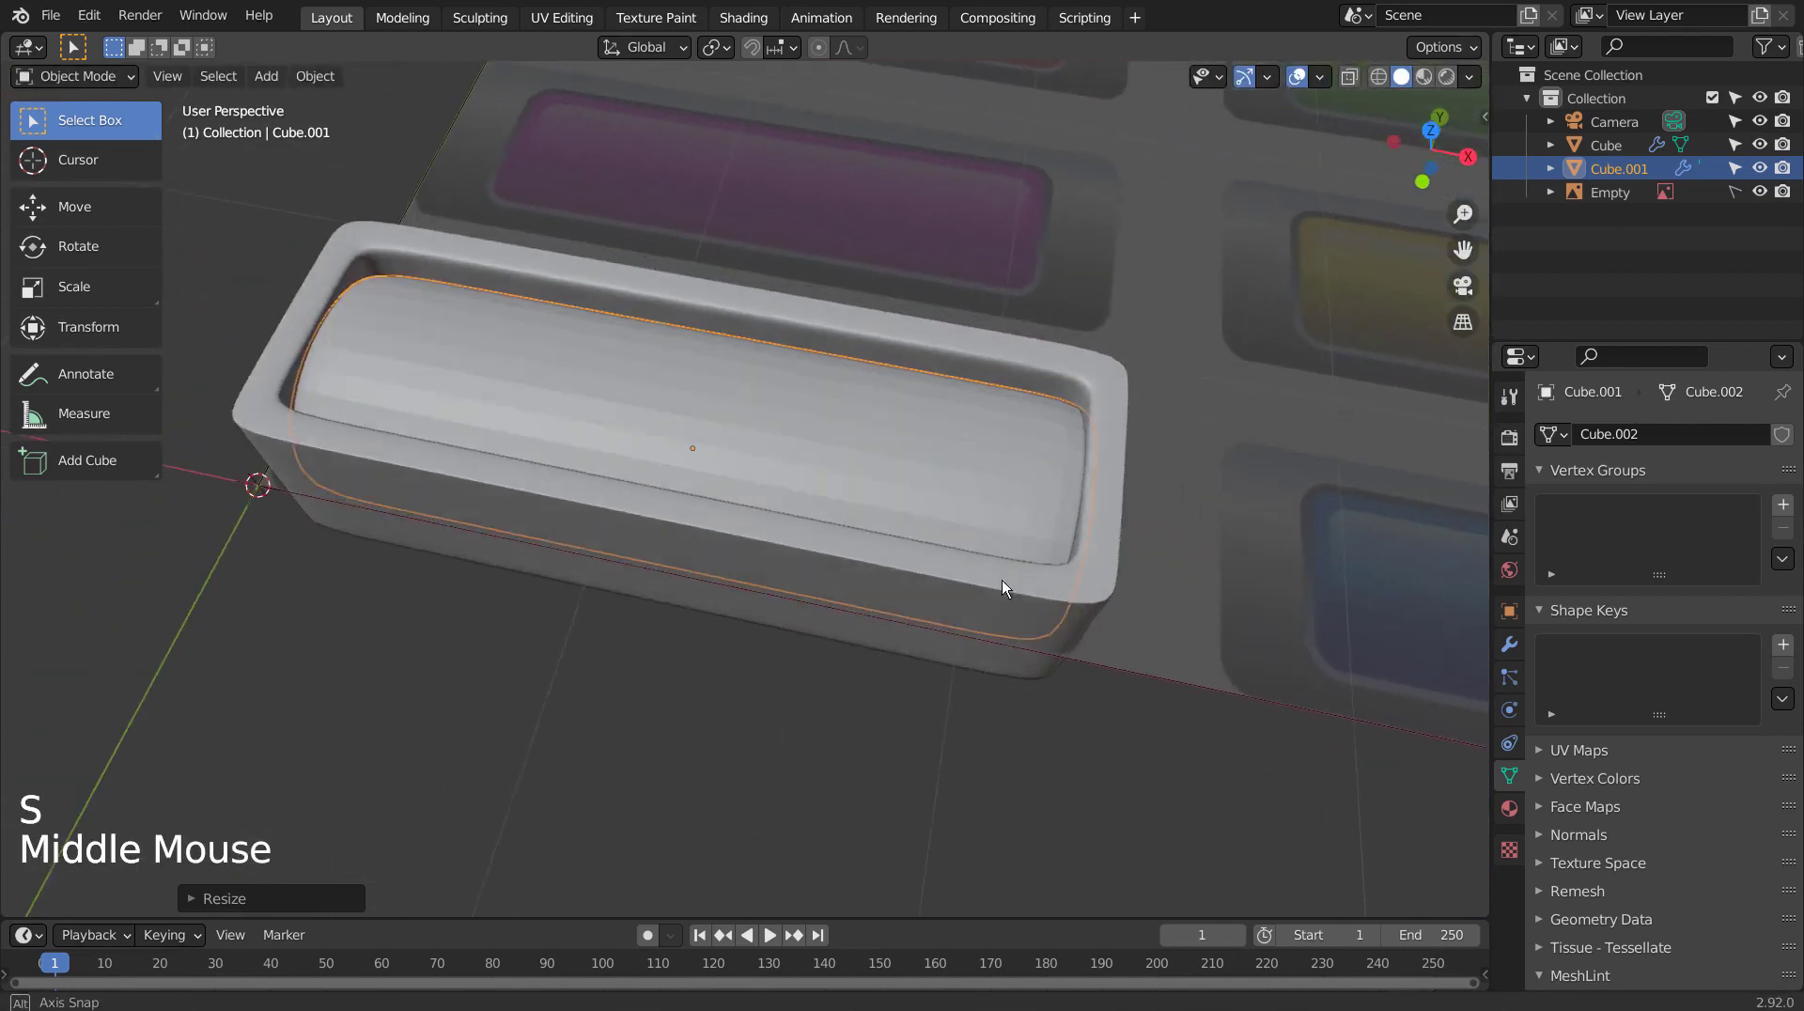
Shade the cap smooth and lower it along Z down into the frame, checking the fit from the side.
right_click(920, 451)
middle_click(820, 470)
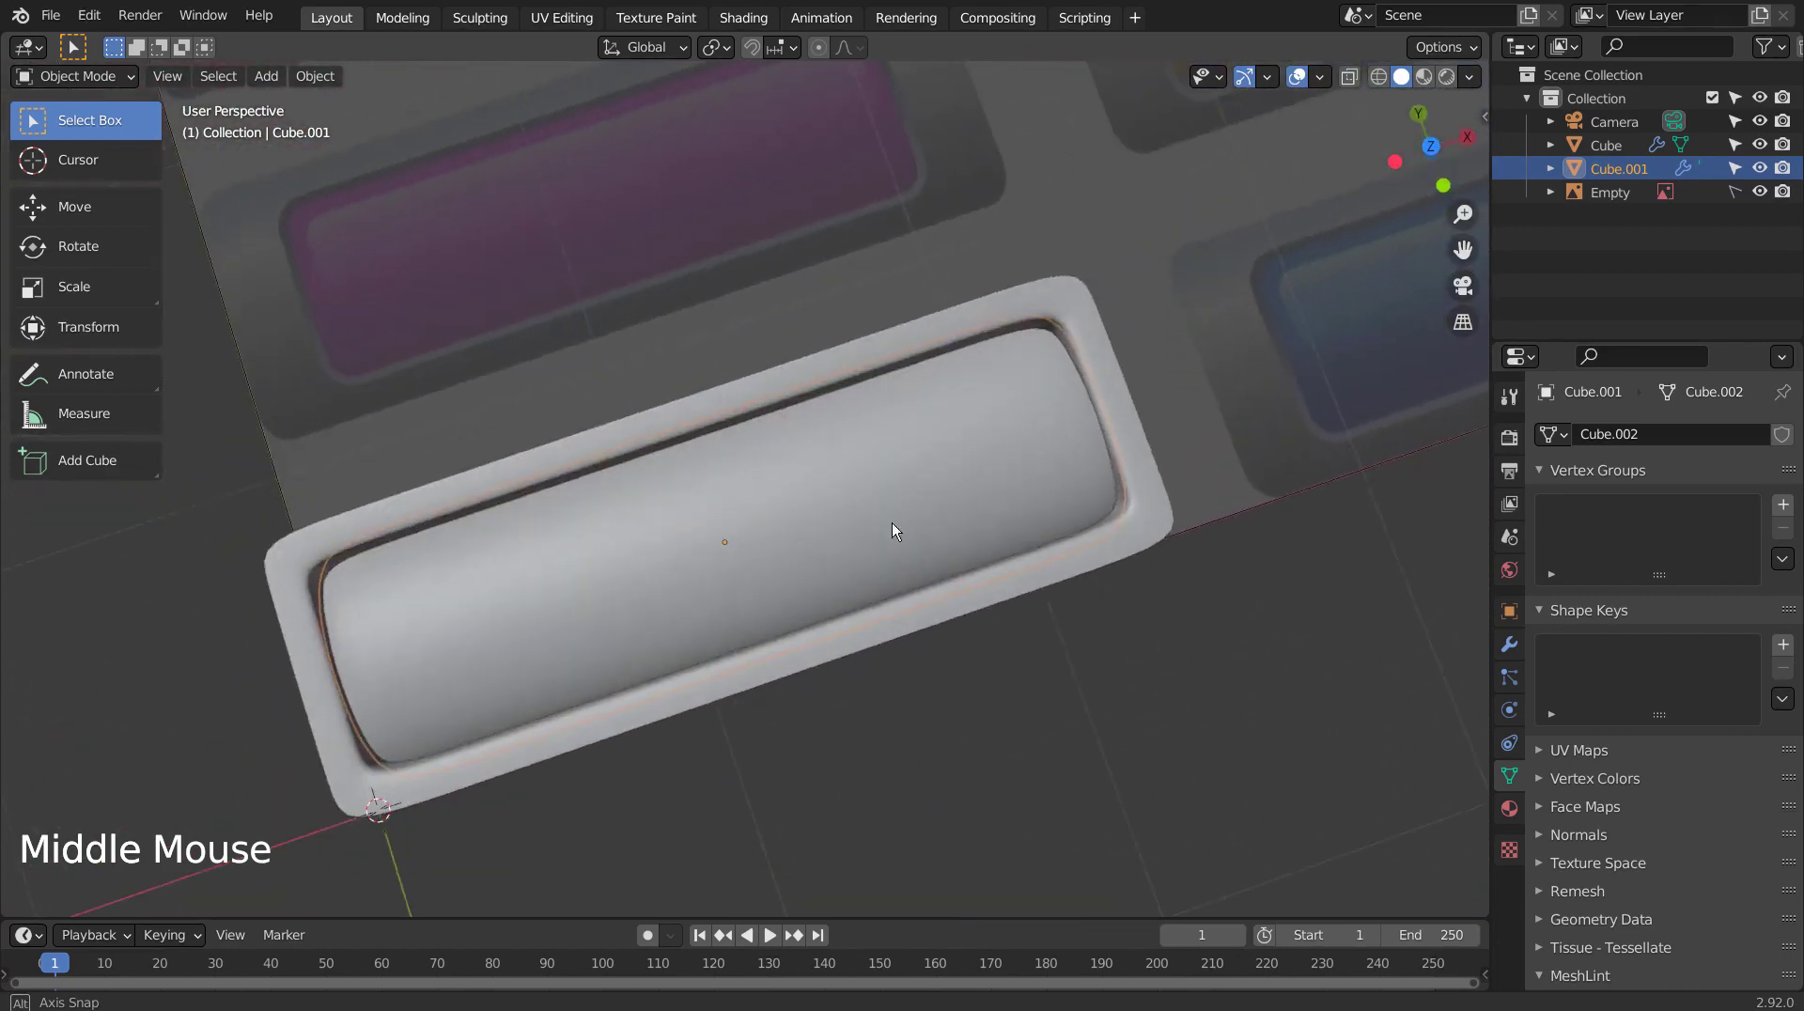
middle_click(728, 376)
key(s)
key(g)
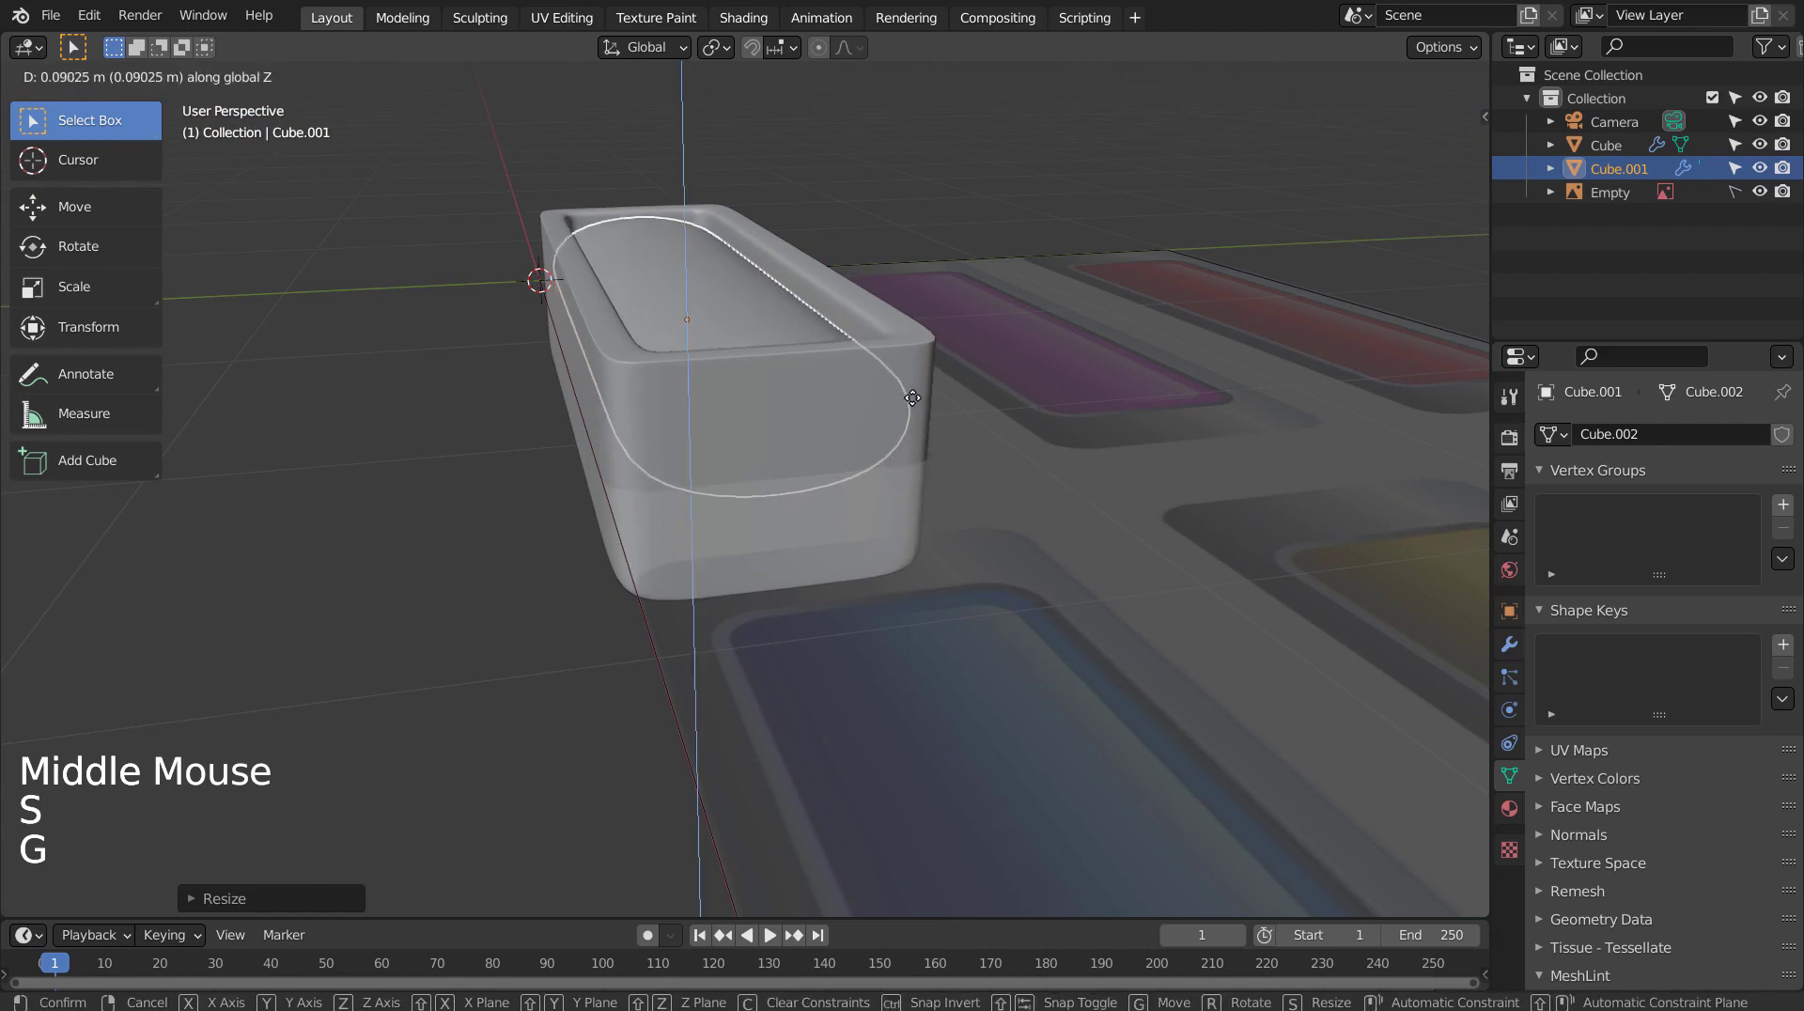
middle_click(1049, 409)
key(KP_3)
key(KP_3)
key(s)
key(g)
middle_click(895, 285)
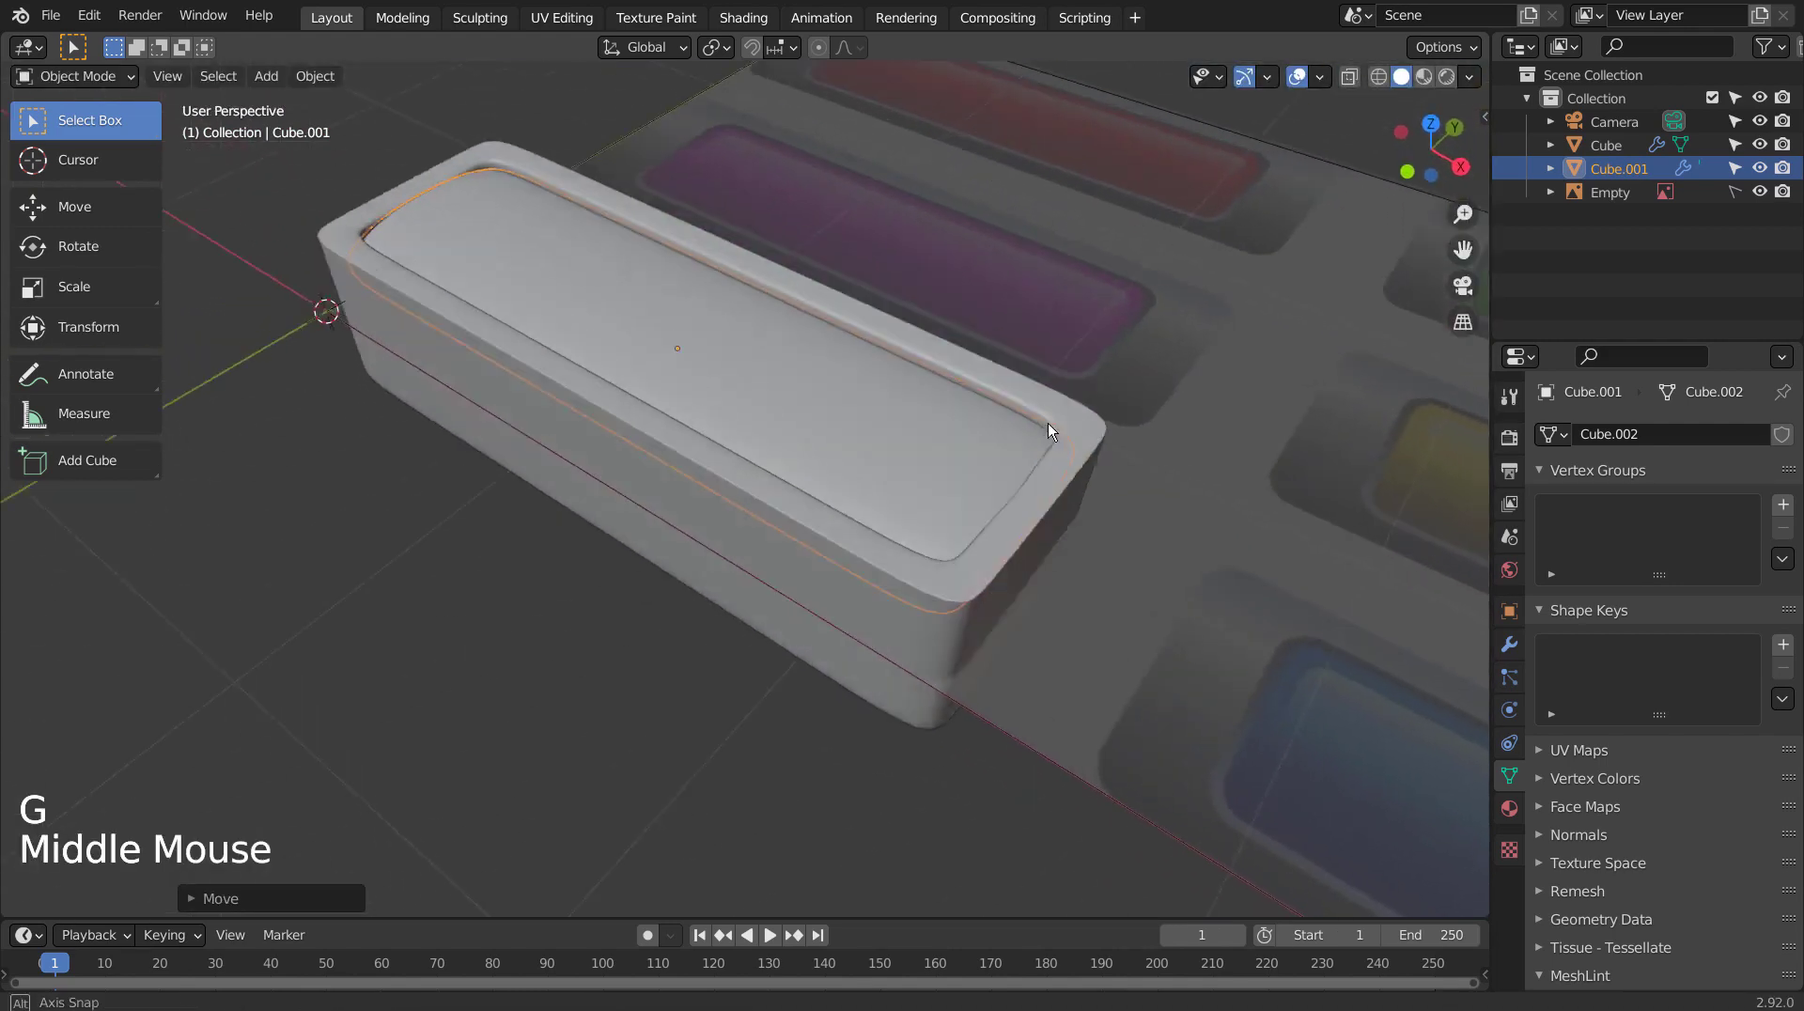
Scale the cap's sides in Edit Mode to fit within the rim, then select the outer frame for its material.
click(1078, 359)
middle_click(871, 372)
click(997, 279)
middle_click(1170, 276)
key(s)
key(Tab)
middle_click(1071, 315)
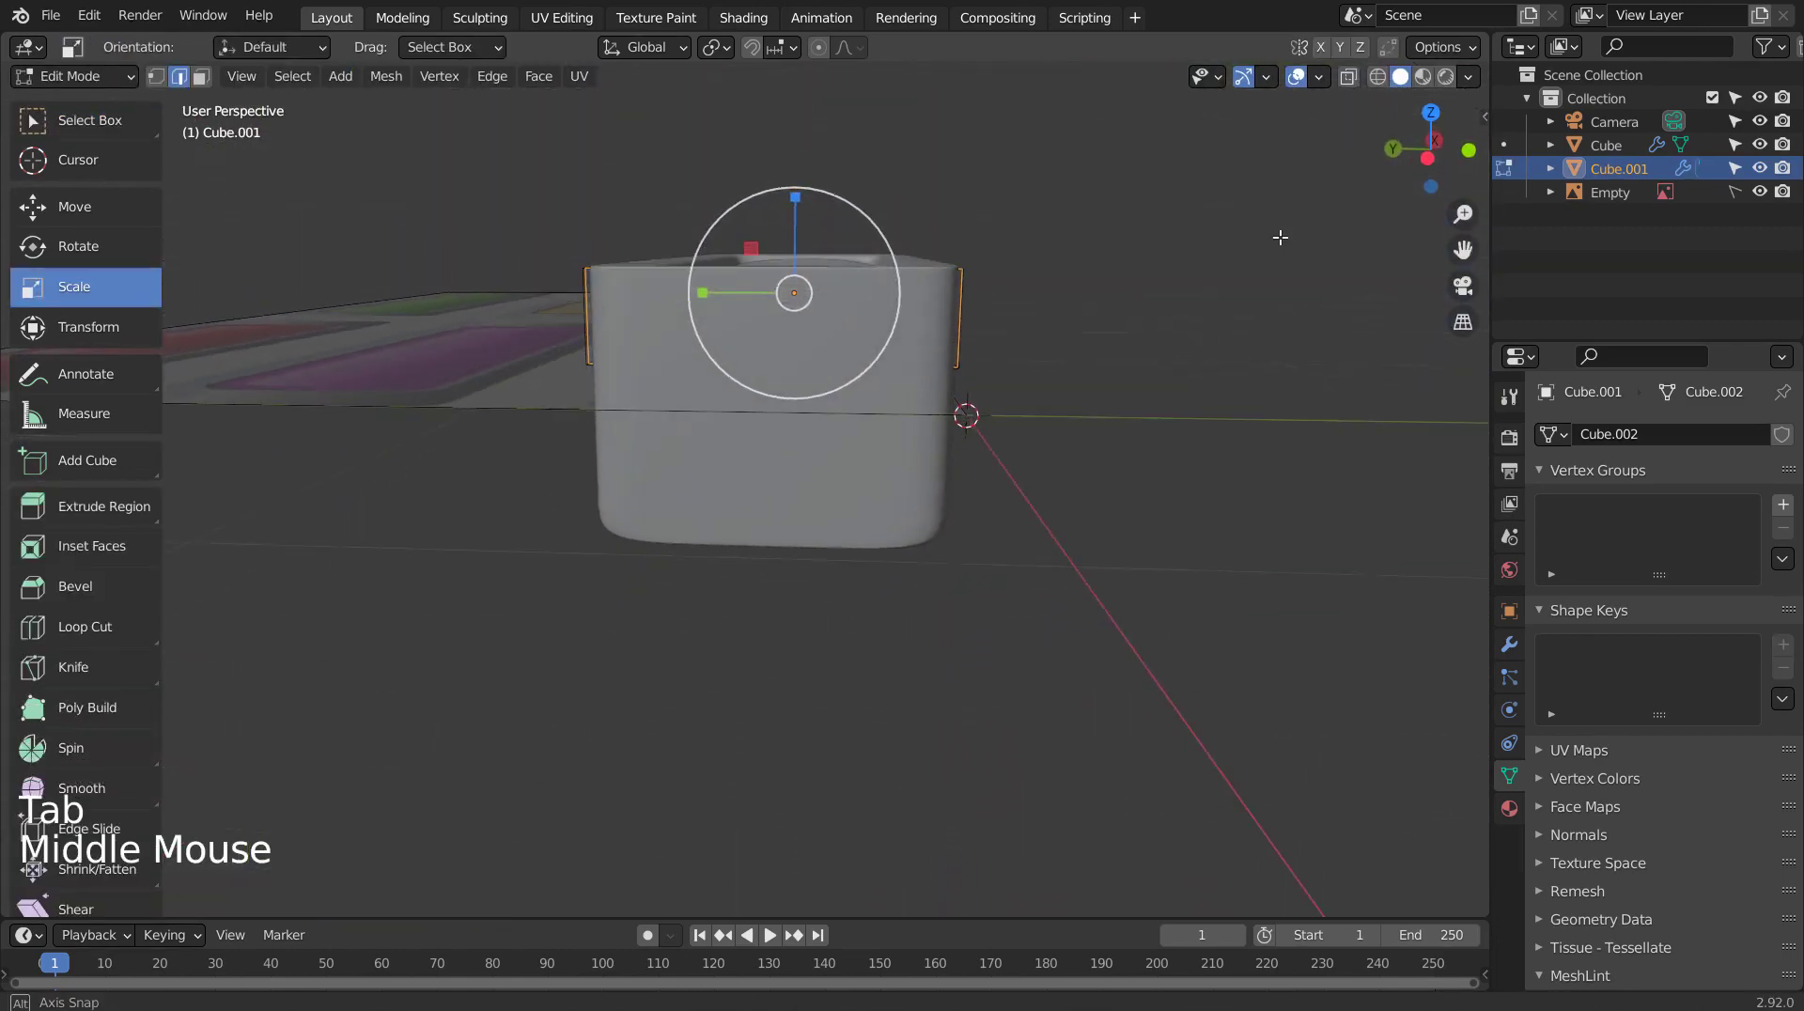
click(1014, 431)
click(1113, 688)
middle_click(1172, 704)
middle_click(1099, 673)
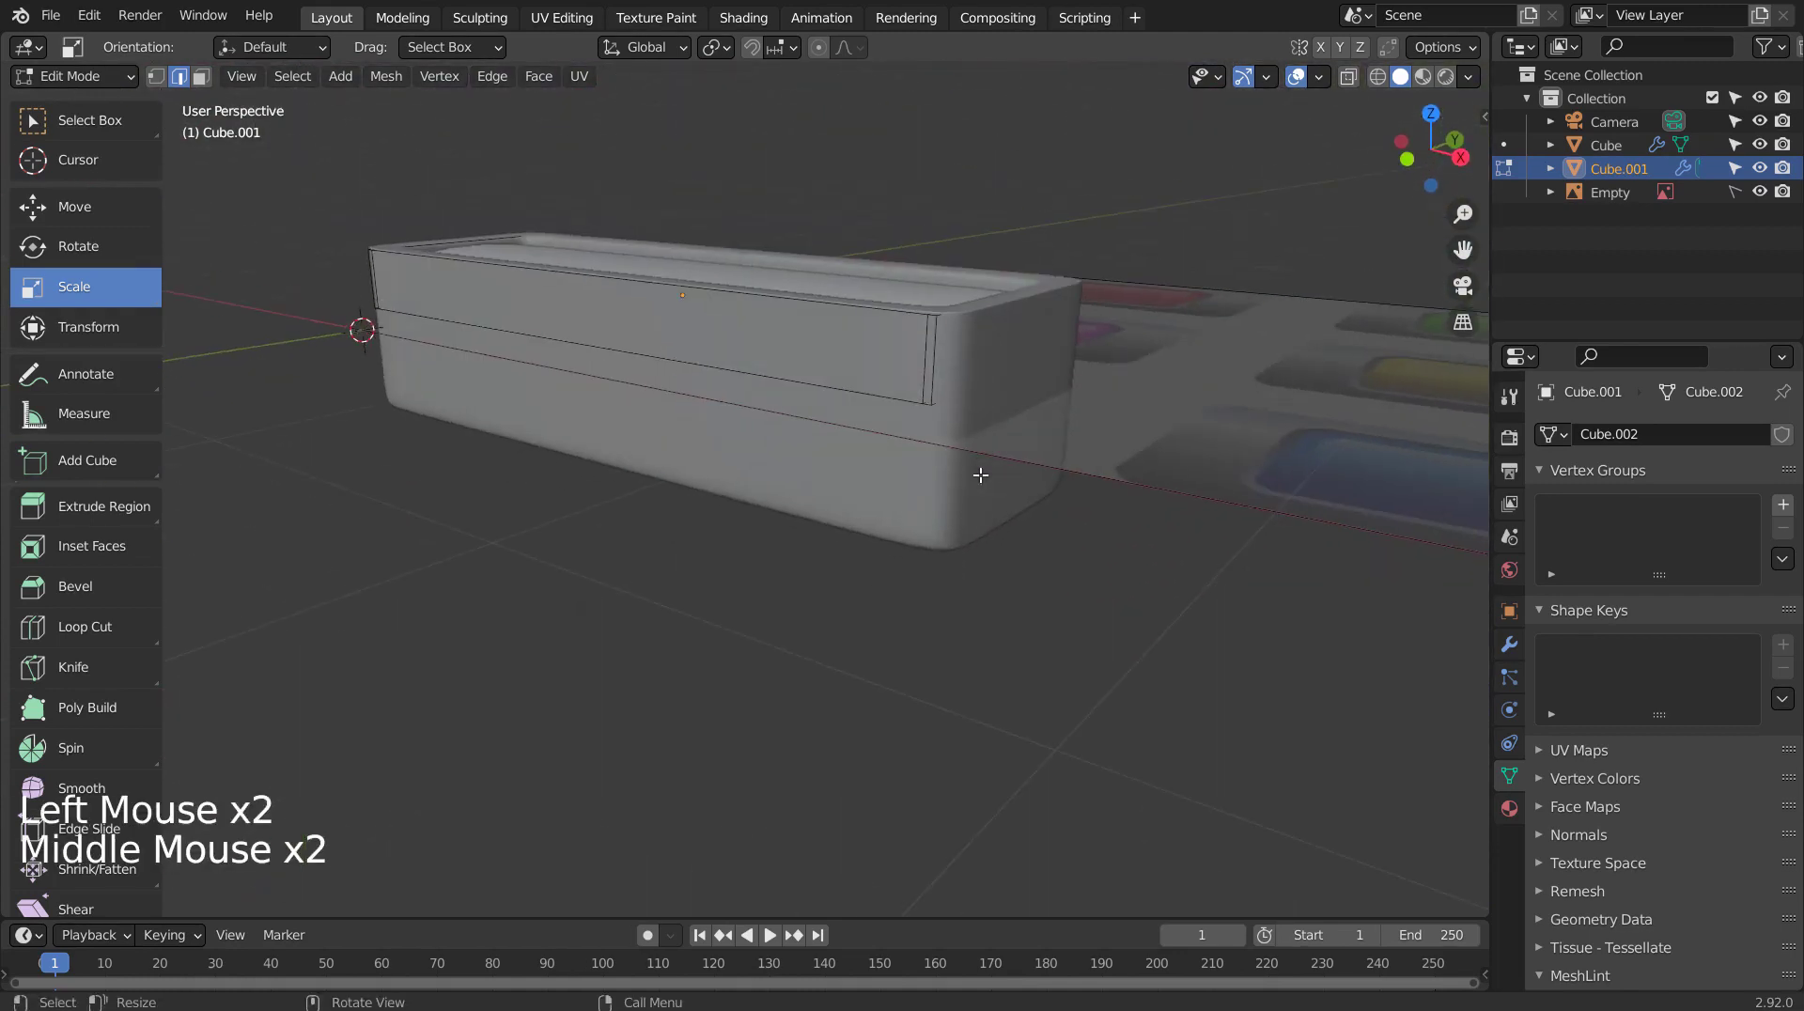
click(964, 445)
middle_click(971, 448)
key(Tab)
click(744, 498)
Give the frame a new white material with Metallic raised to about 0.87.
middle_click(844, 585)
click(1643, 639)
click(1672, 514)
click(1436, 77)
click(1698, 719)
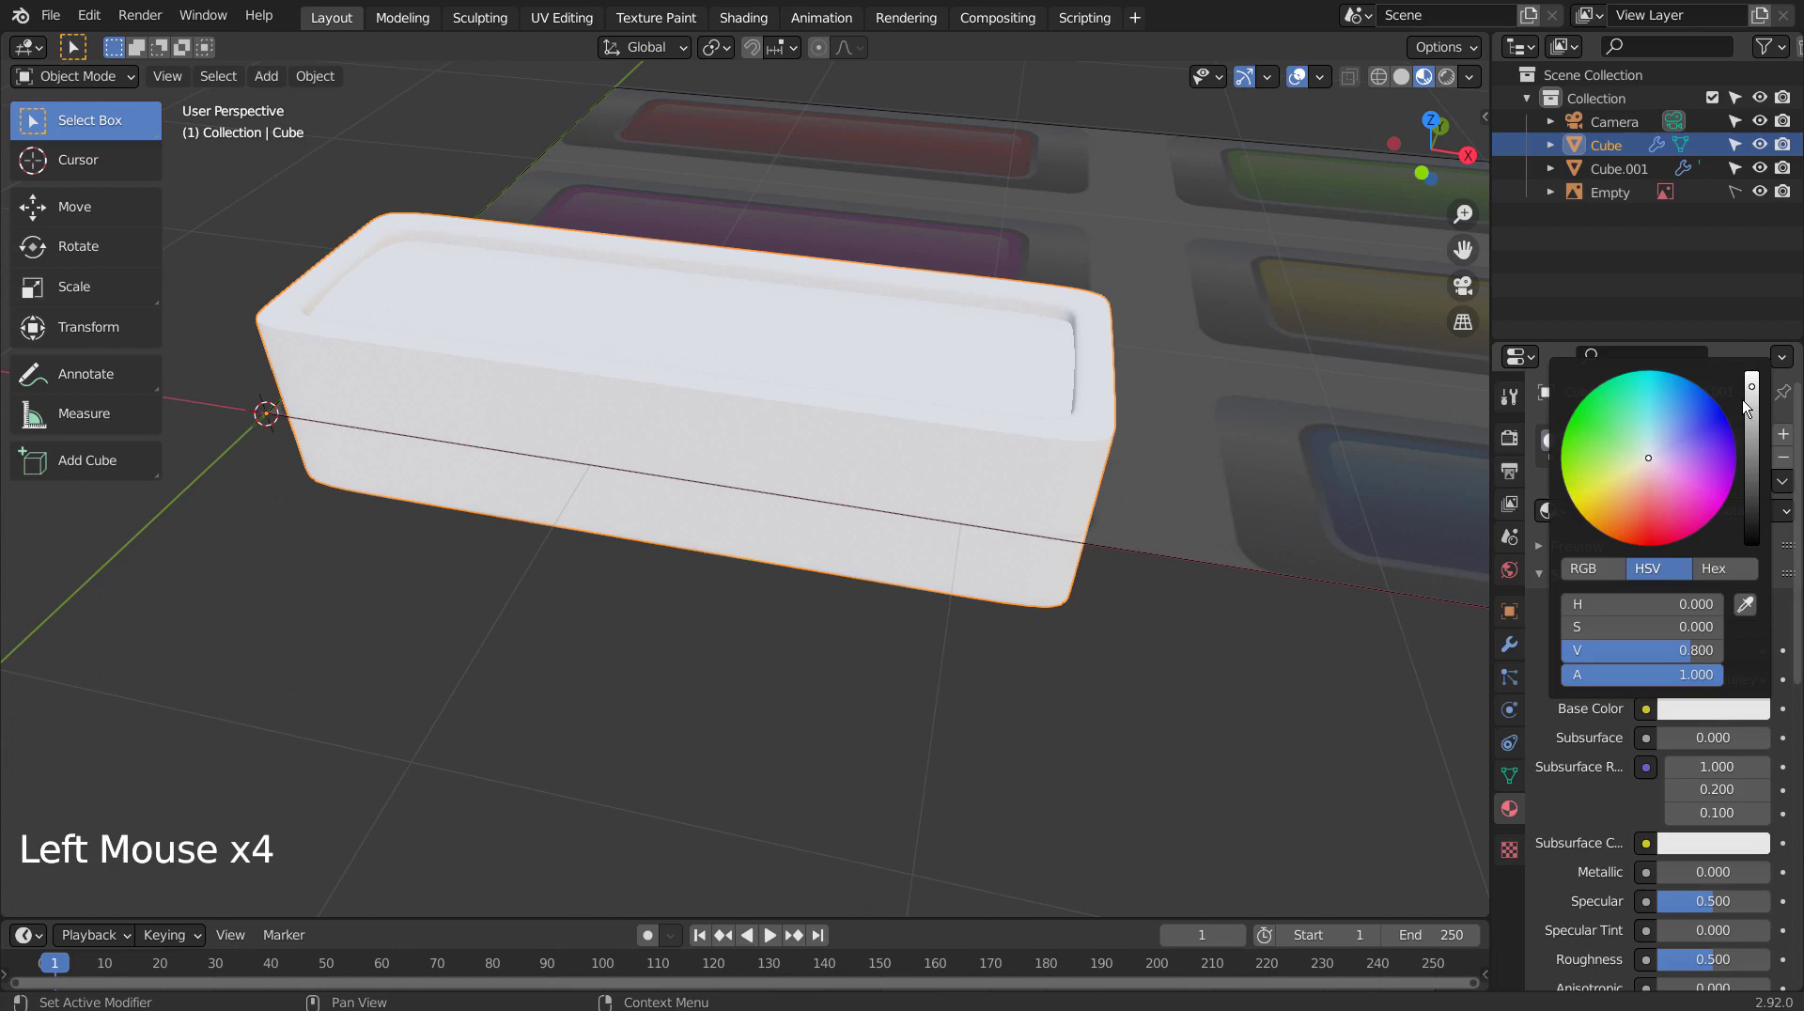
click(1674, 877)
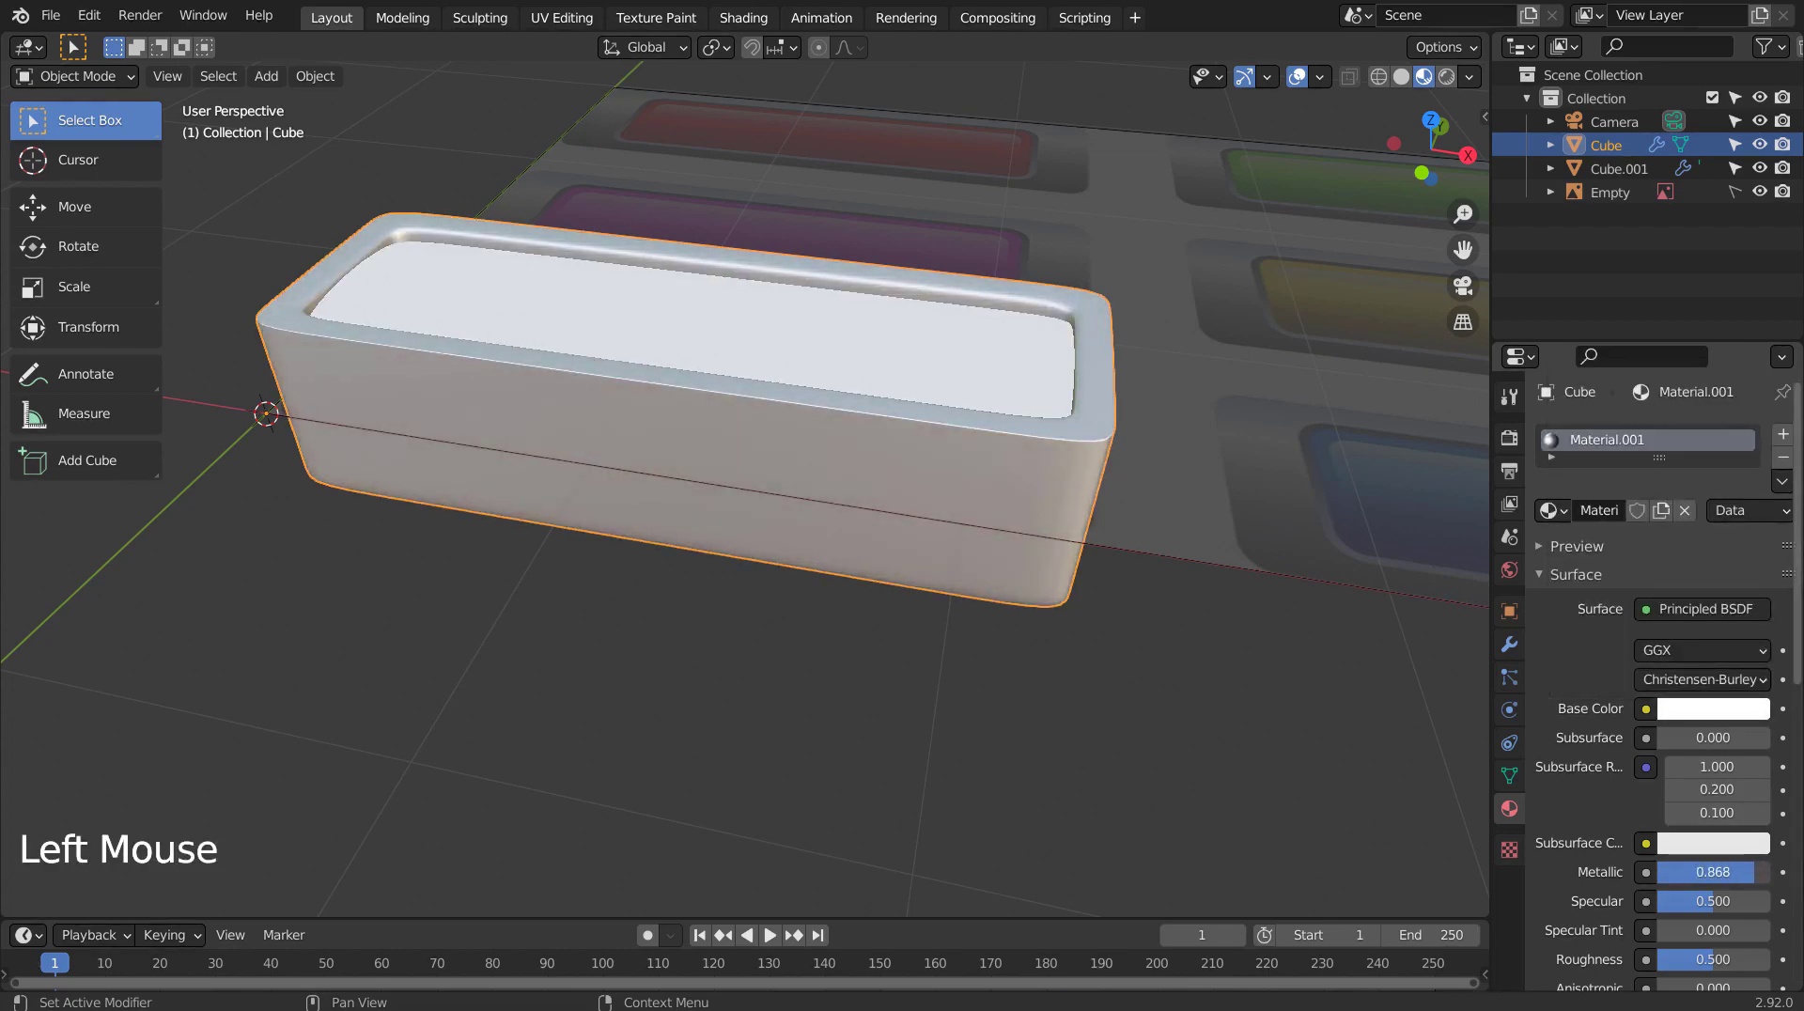
Give the inner cap its own new material (Material.002) and select the reference image object.
middle_click(963, 611)
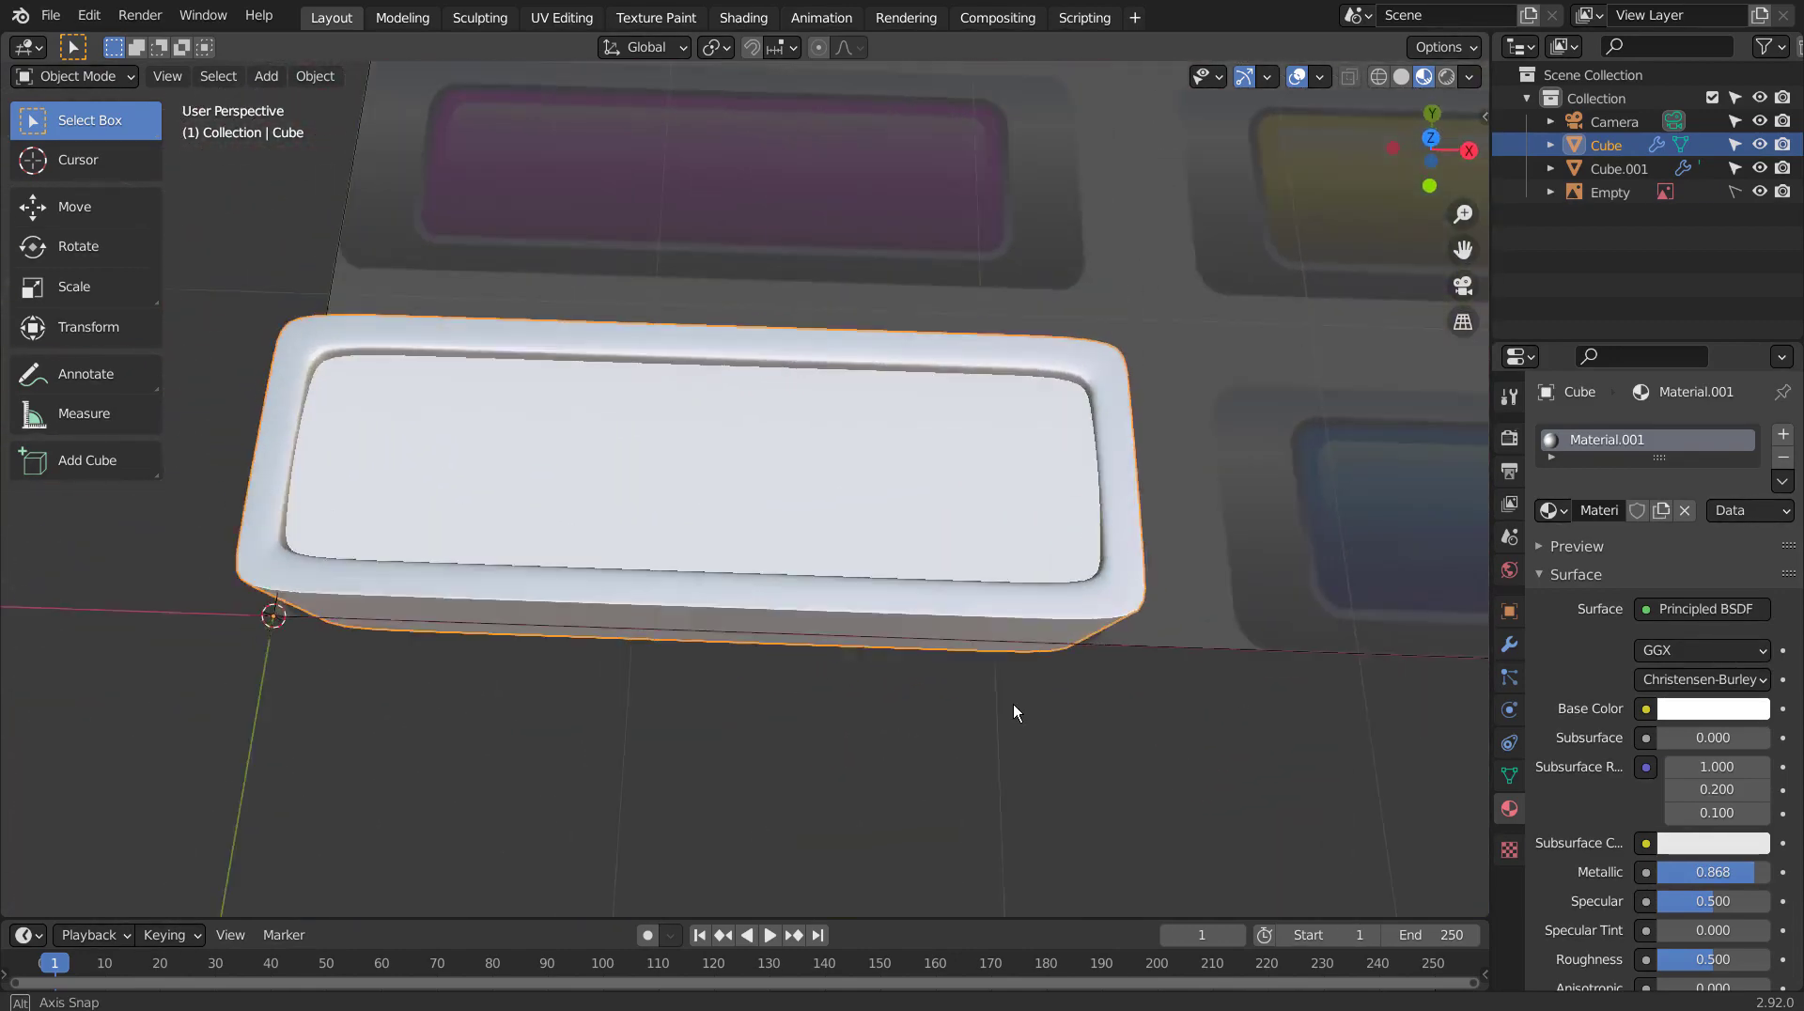
click(909, 506)
click(1641, 516)
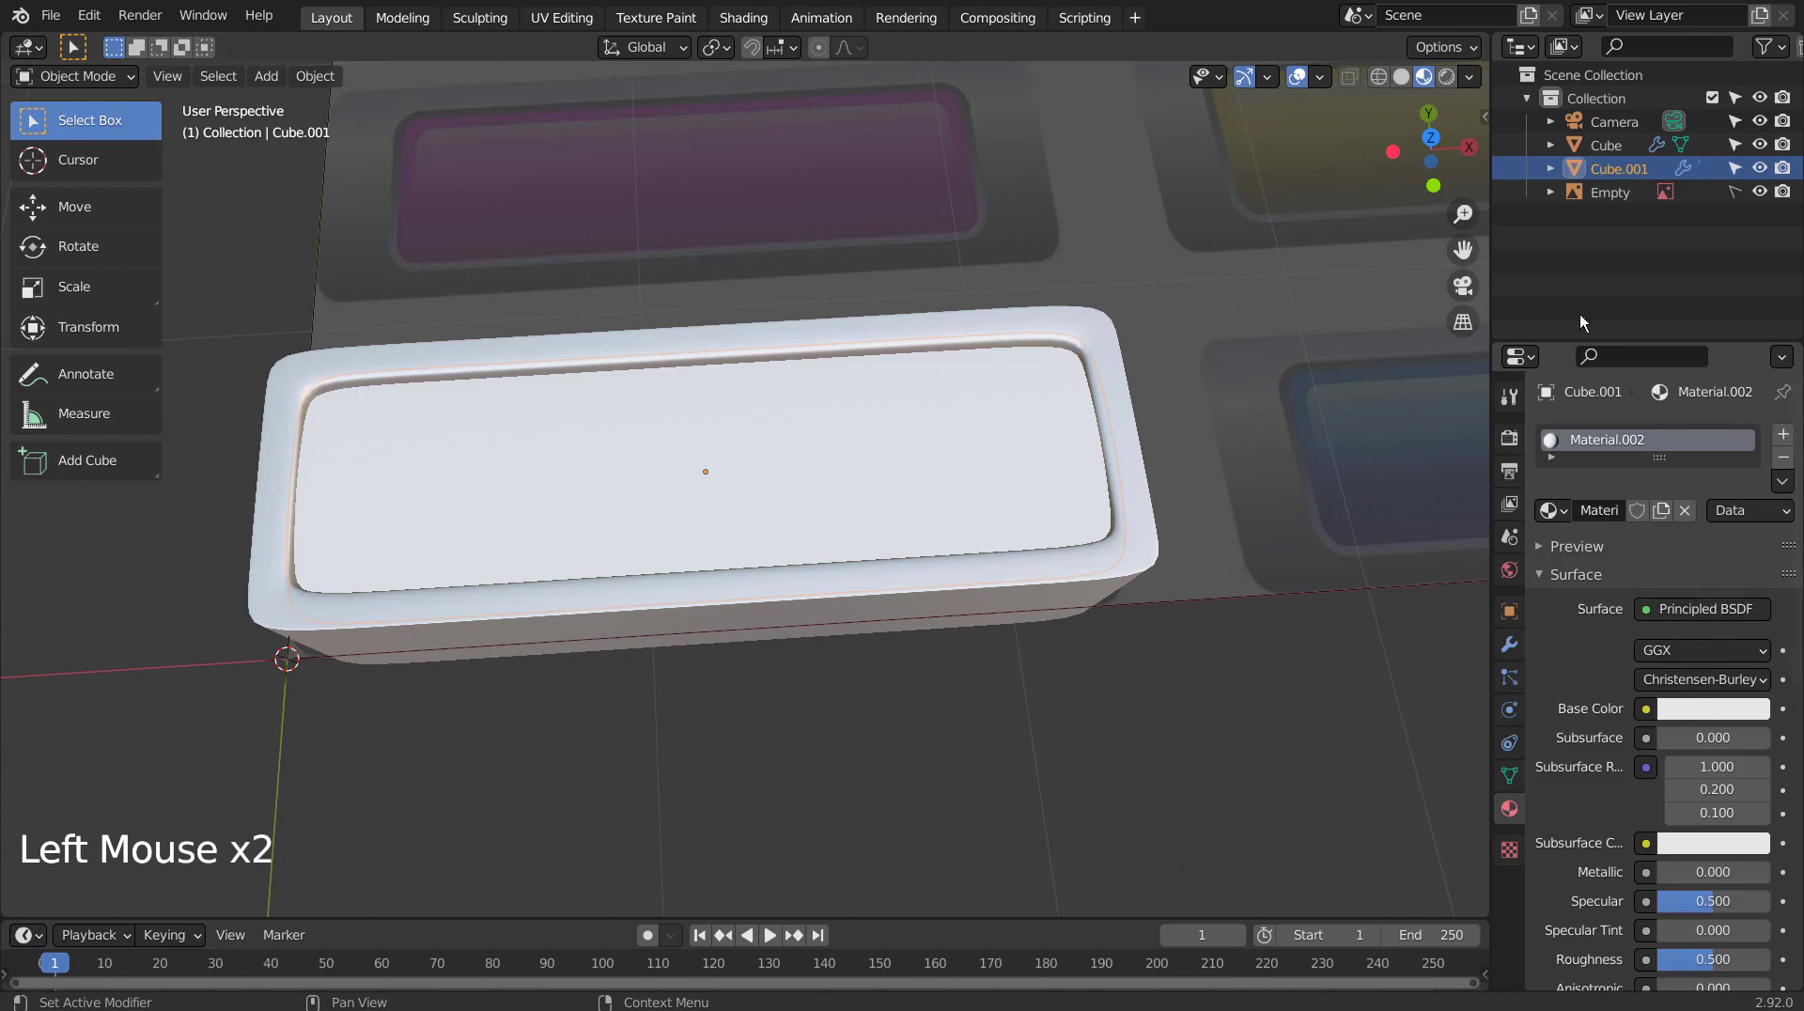
click(1736, 198)
click(1372, 291)
middle_click(1135, 571)
Make the reference image fully opaque so its button colours show clearly.
key(g)
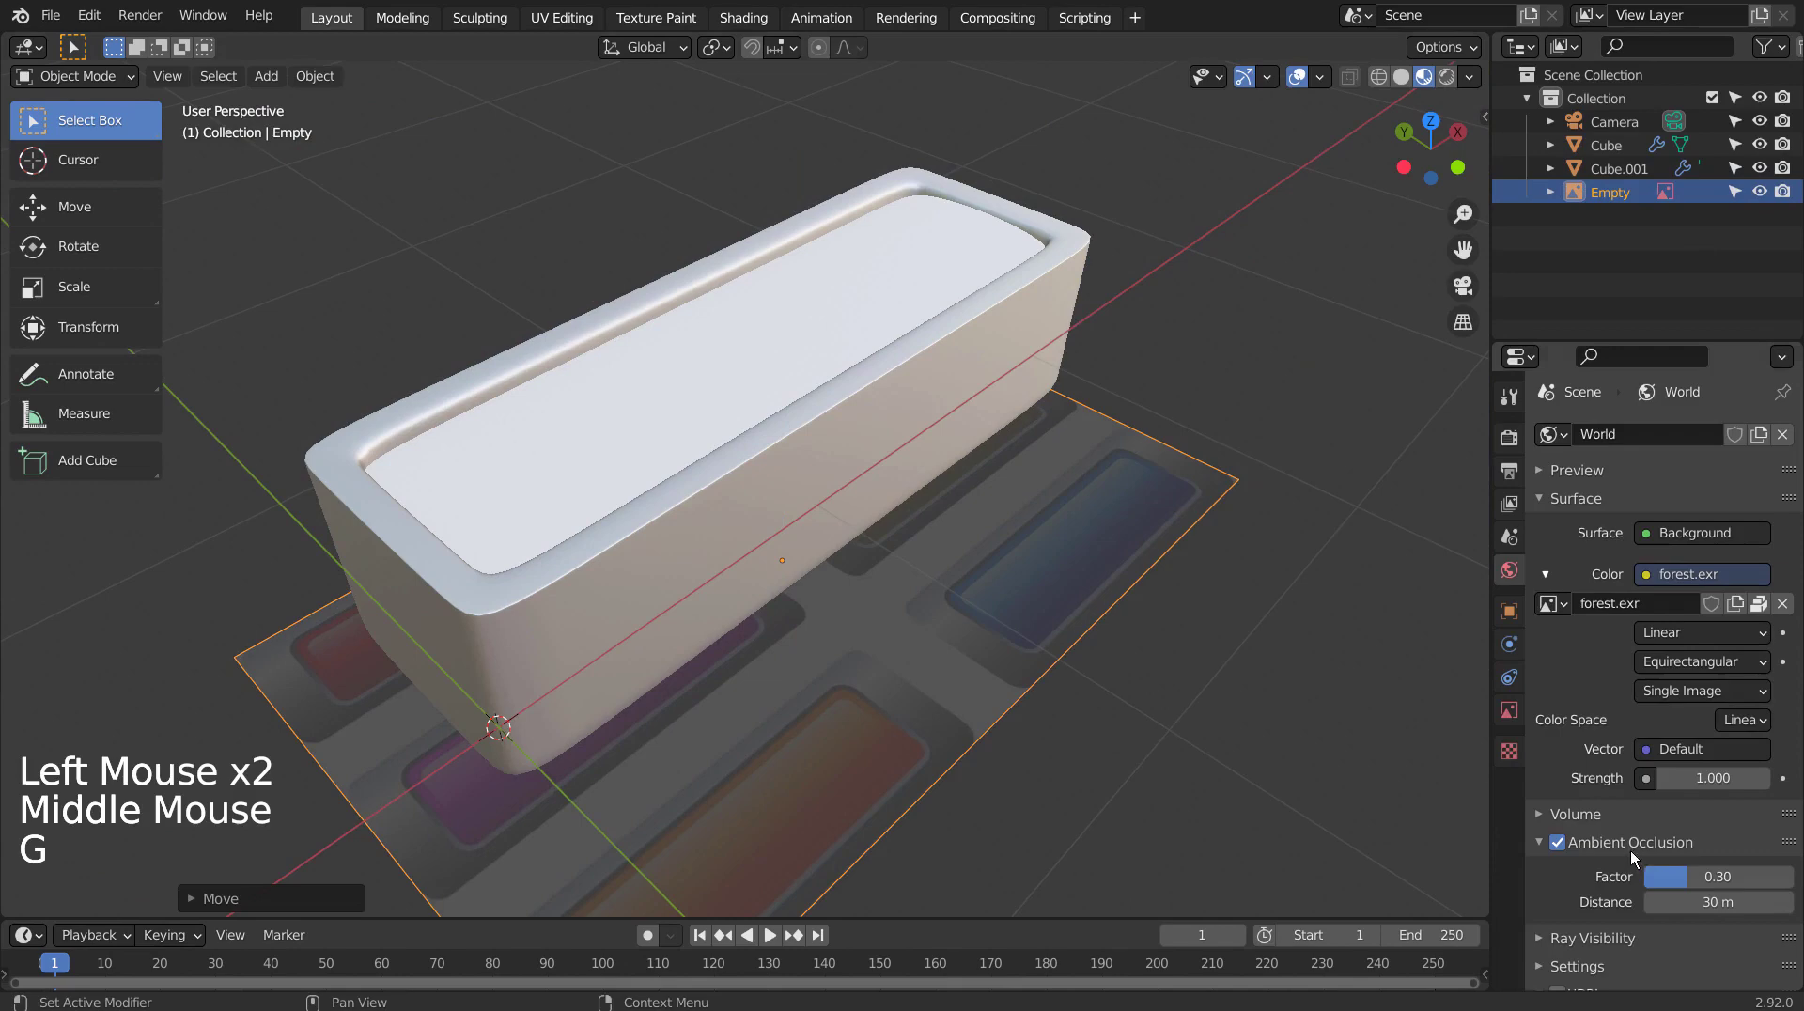
click(1639, 746)
click(1643, 712)
middle_click(1253, 735)
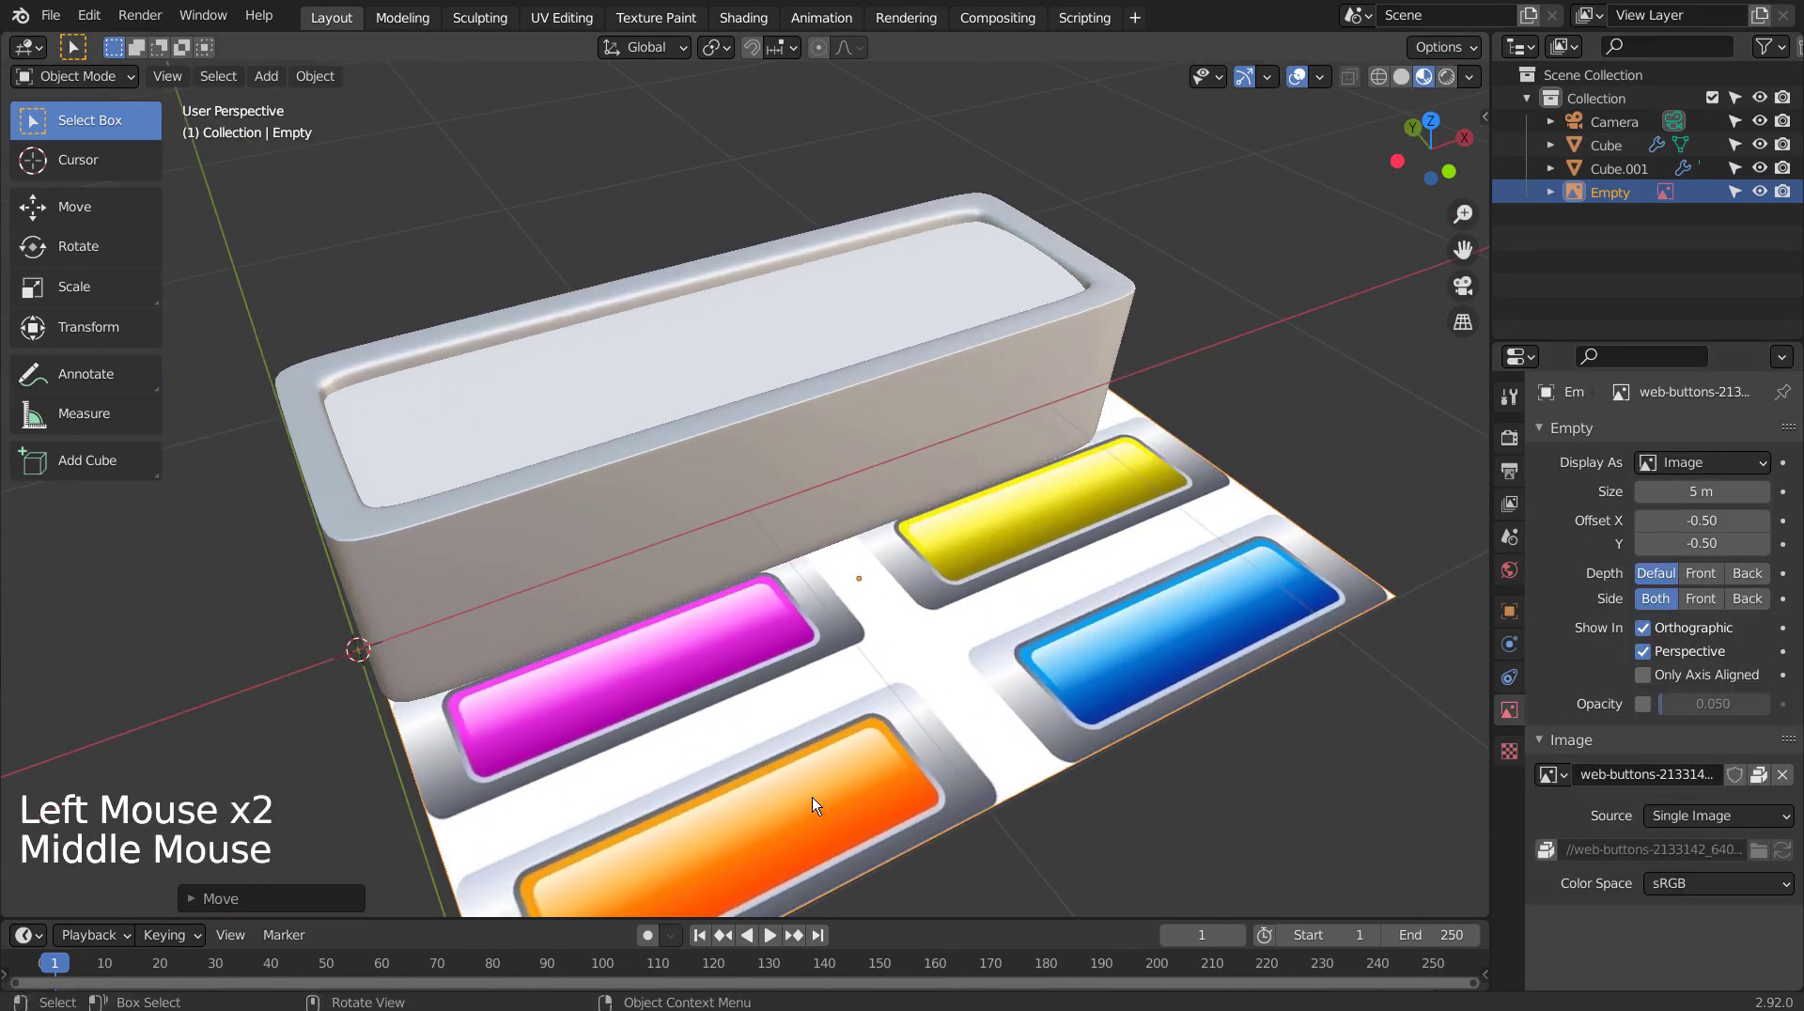
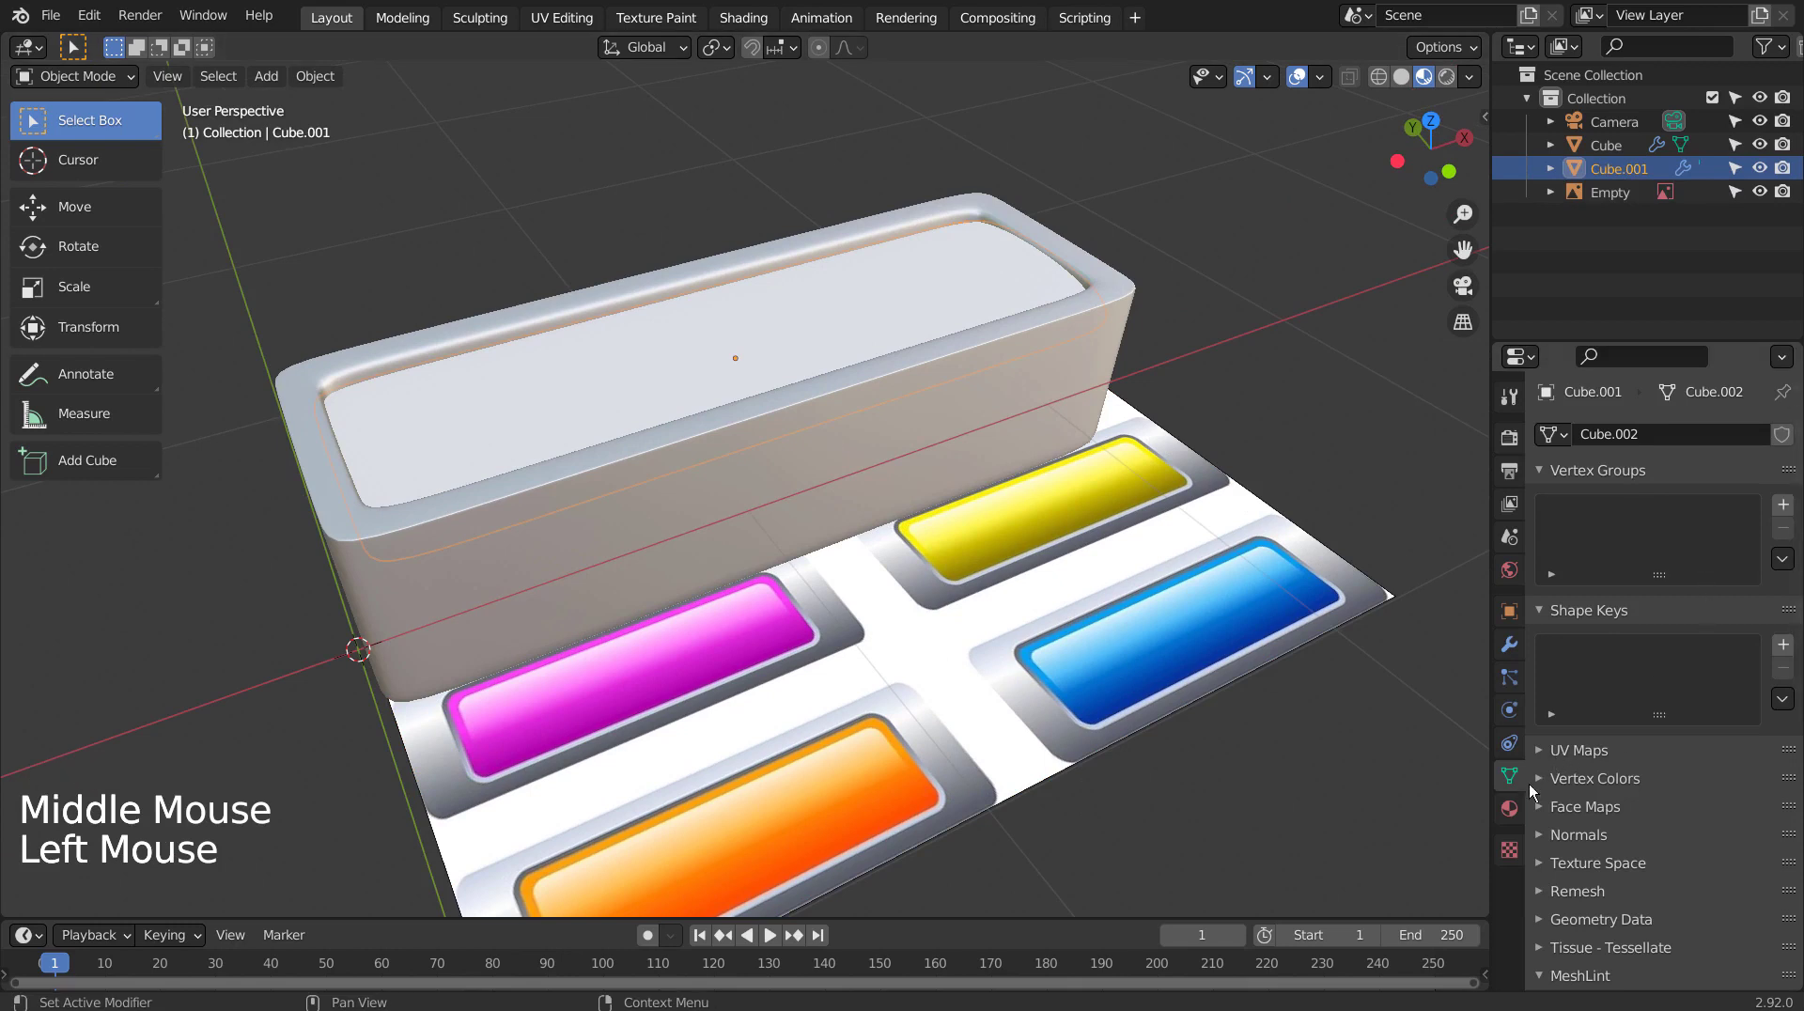
Set the cap's base colour to orange and lower Roughness to 0.136 for more gloss.
click(1514, 820)
click(1707, 721)
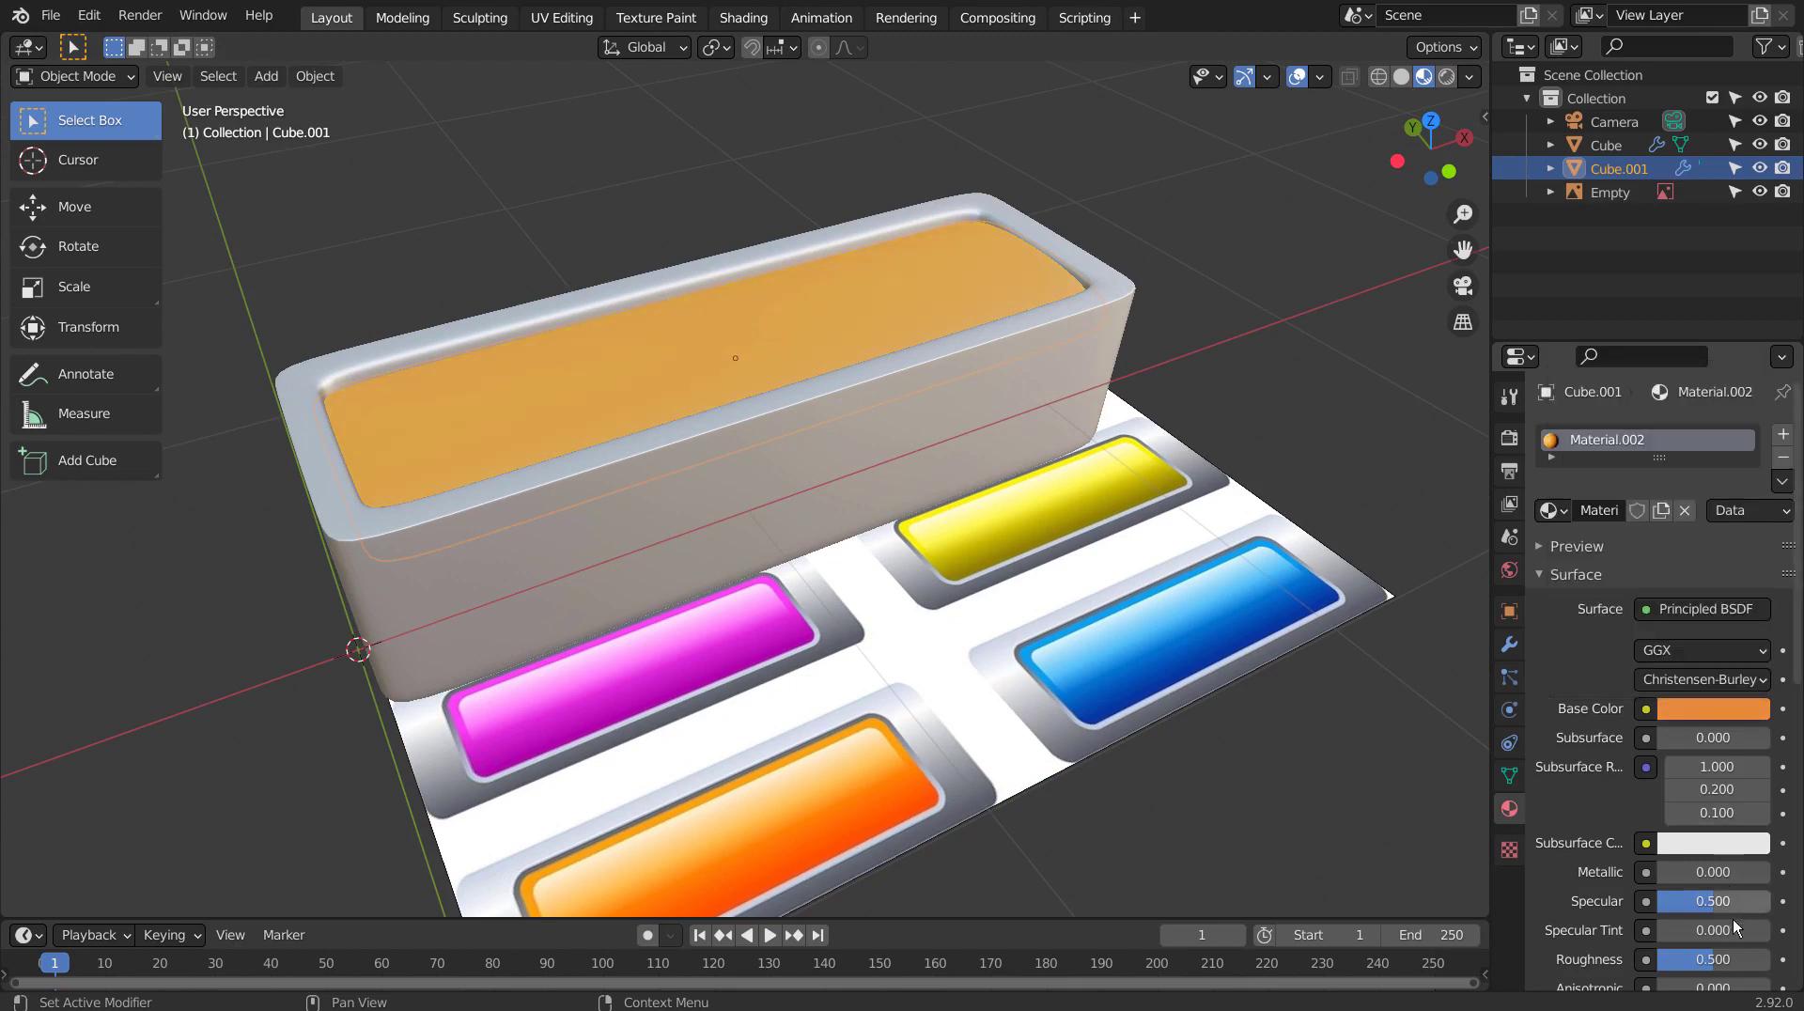
click(1716, 962)
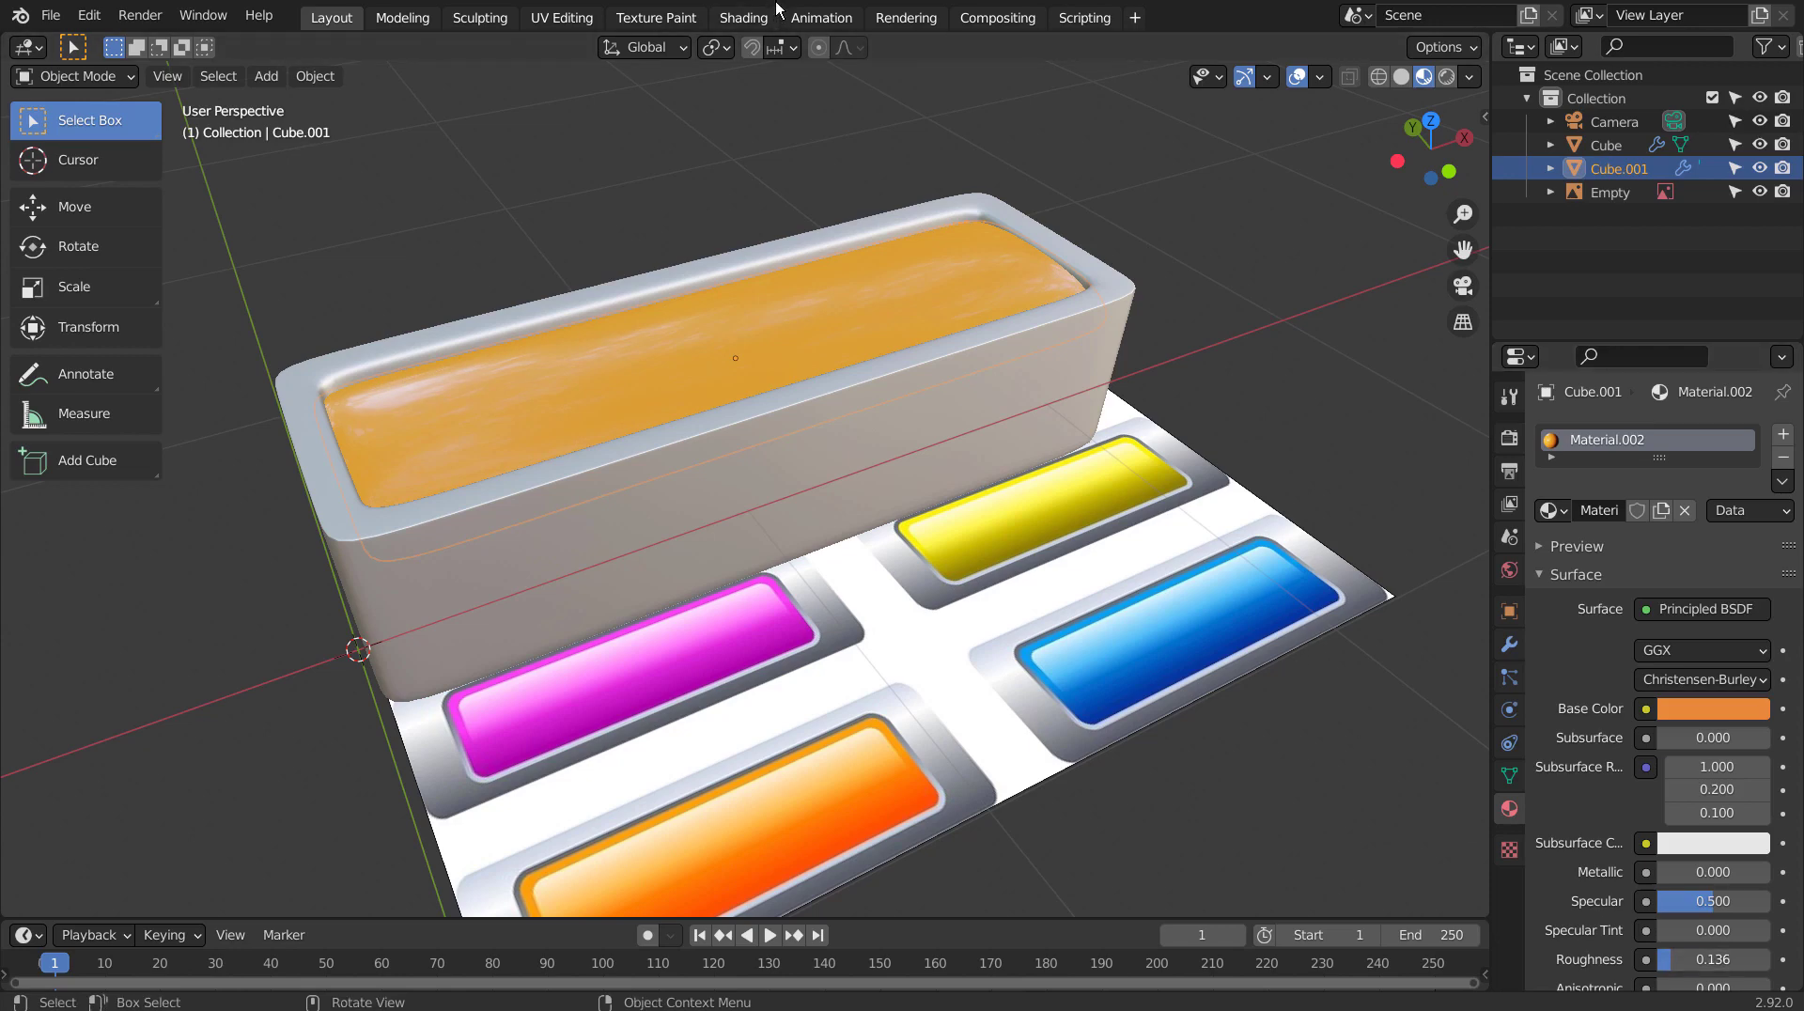
click(720, 24)
middle_click(682, 688)
Add Gradient Texture and ColorRamp nodes and connect the ramp's colour to the cap's Base Color.
key(shift+a)
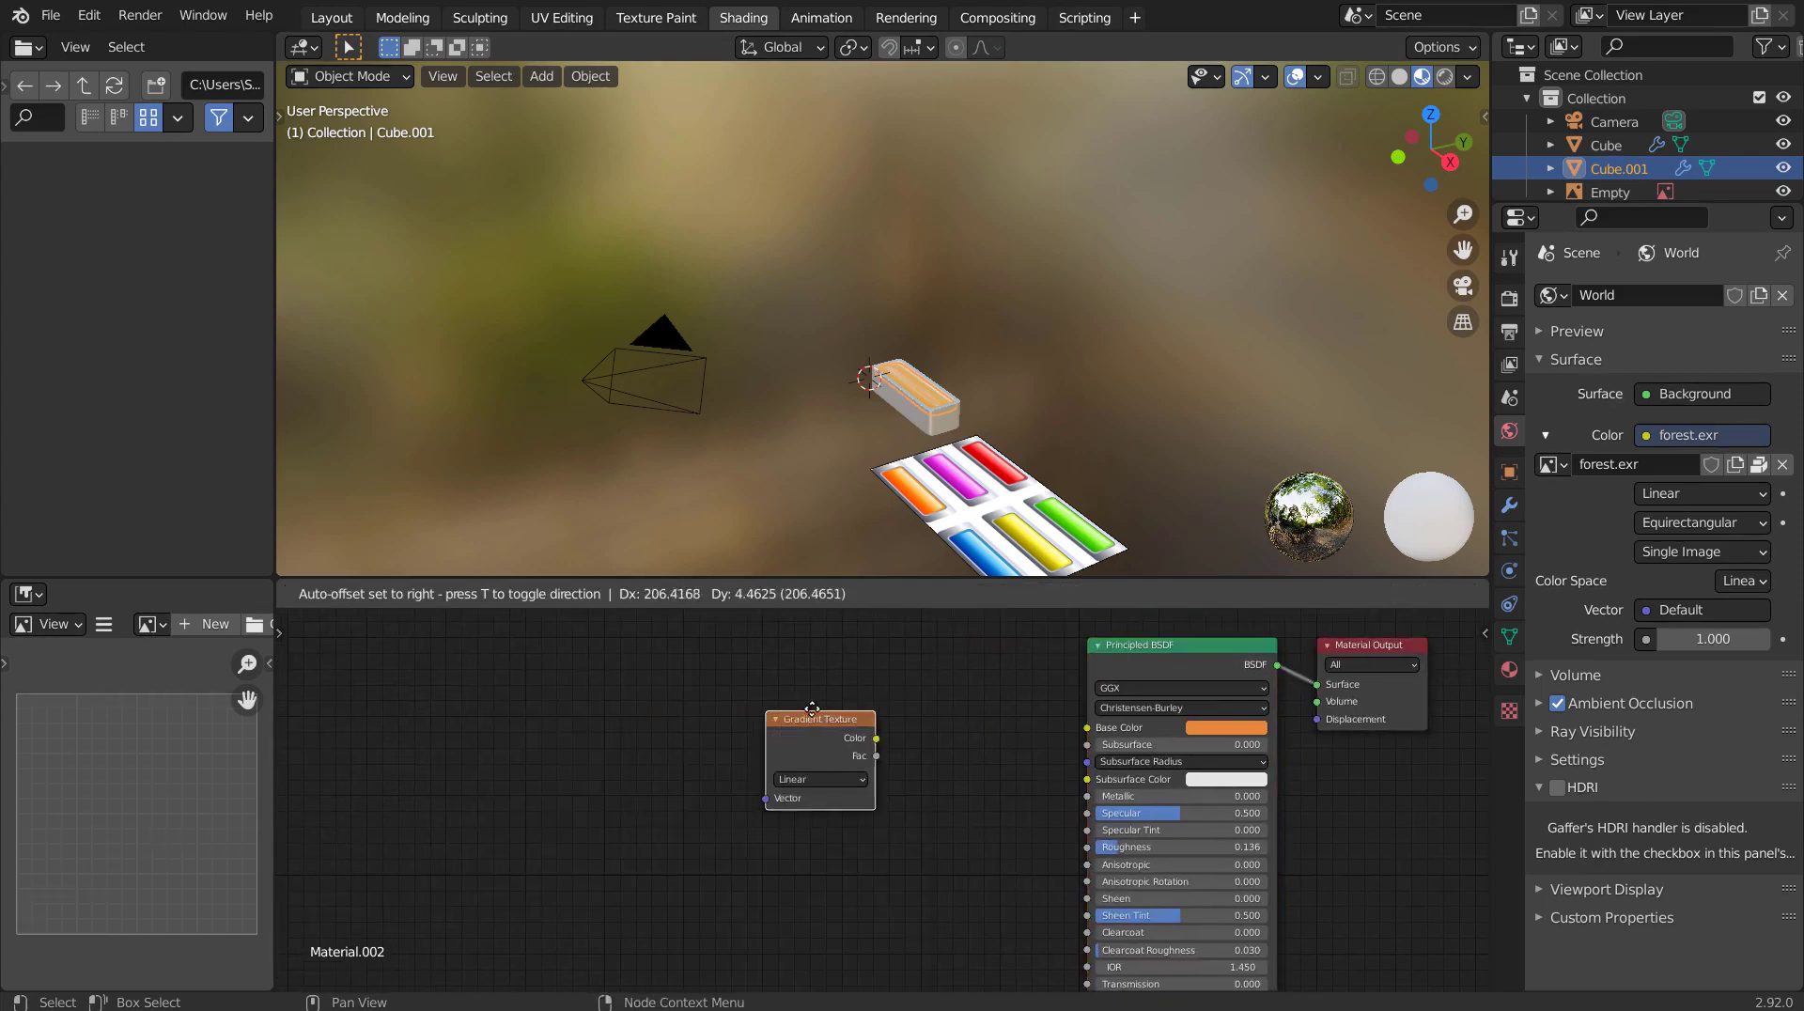
key(shift+a)
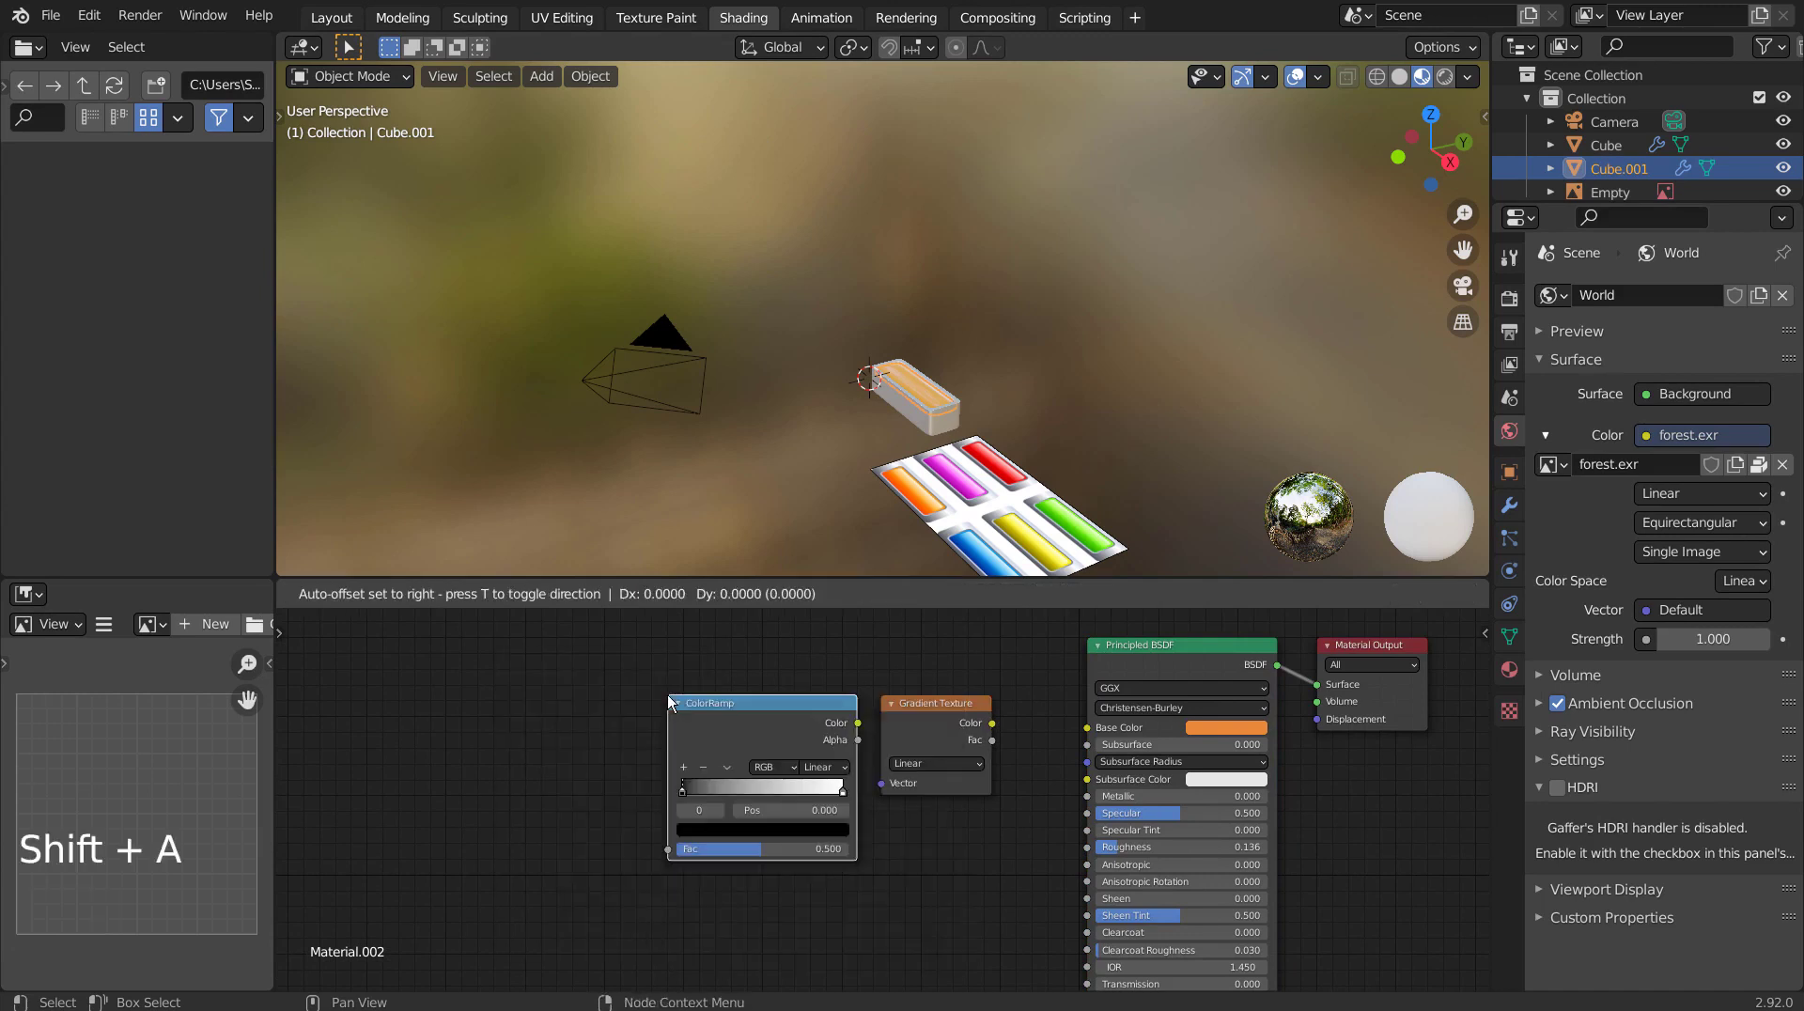
click(972, 697)
double_click(968, 710)
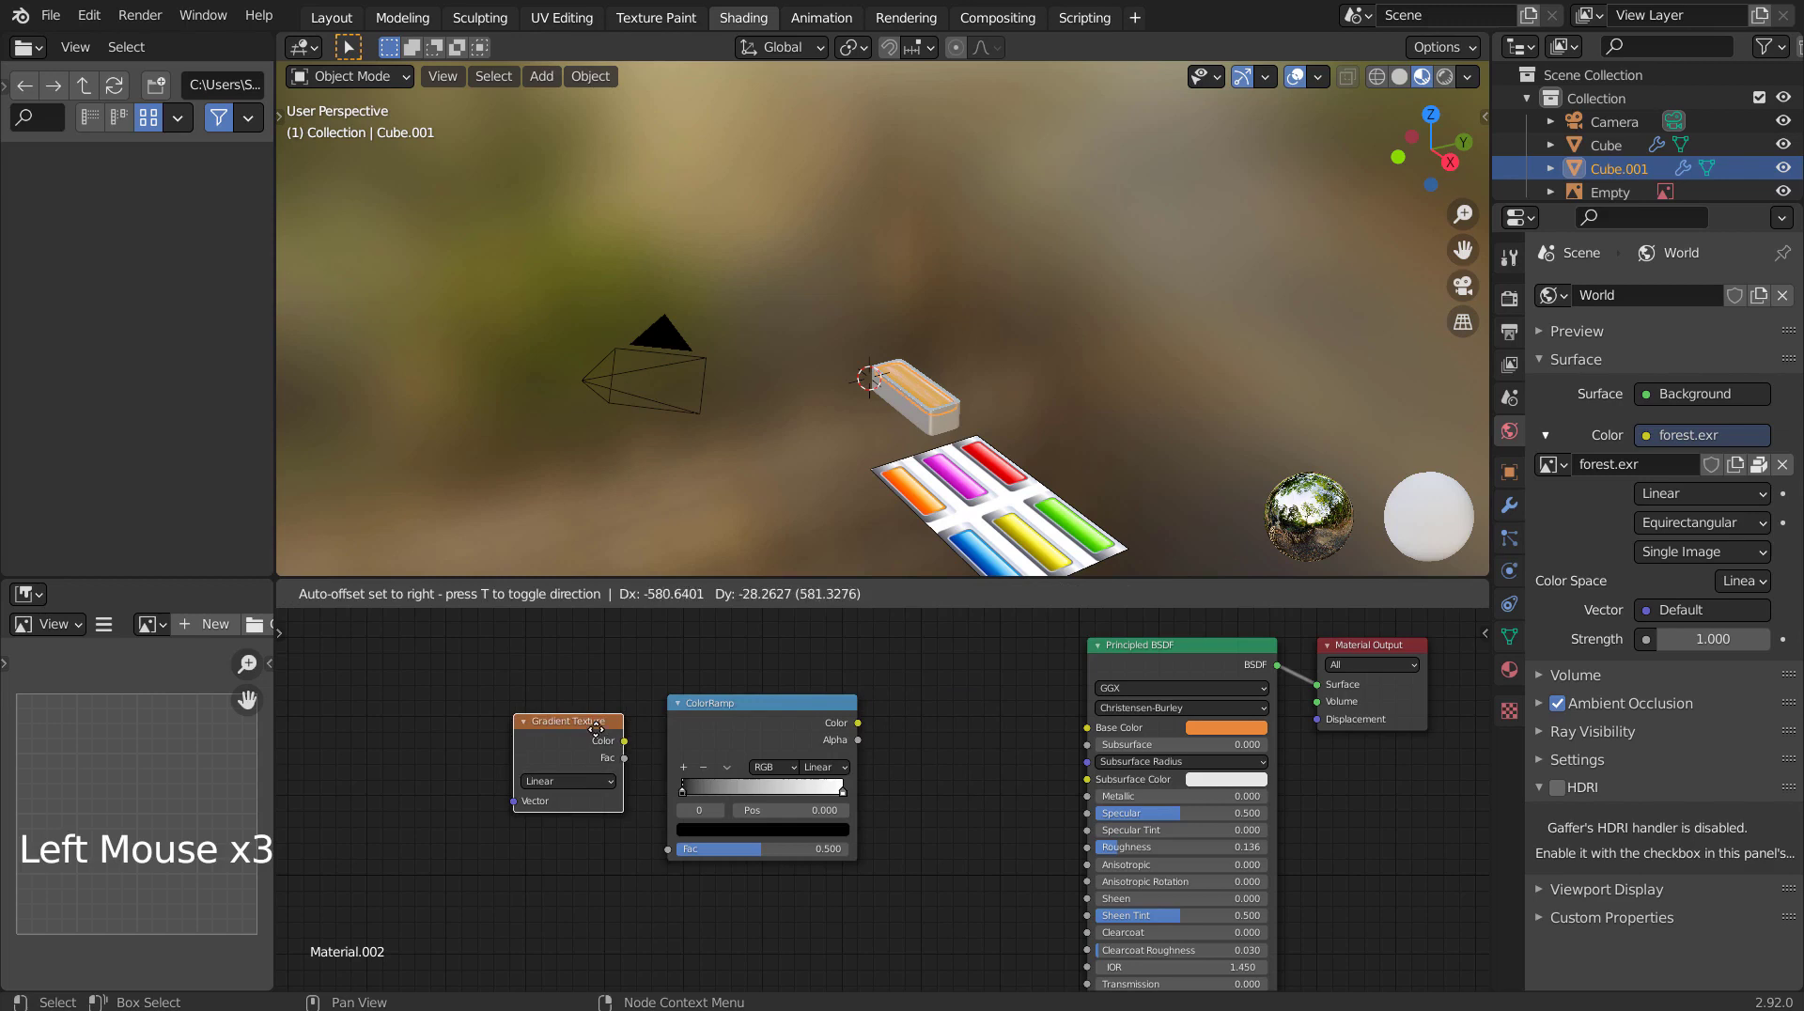
click(768, 706)
click(632, 742)
click(923, 721)
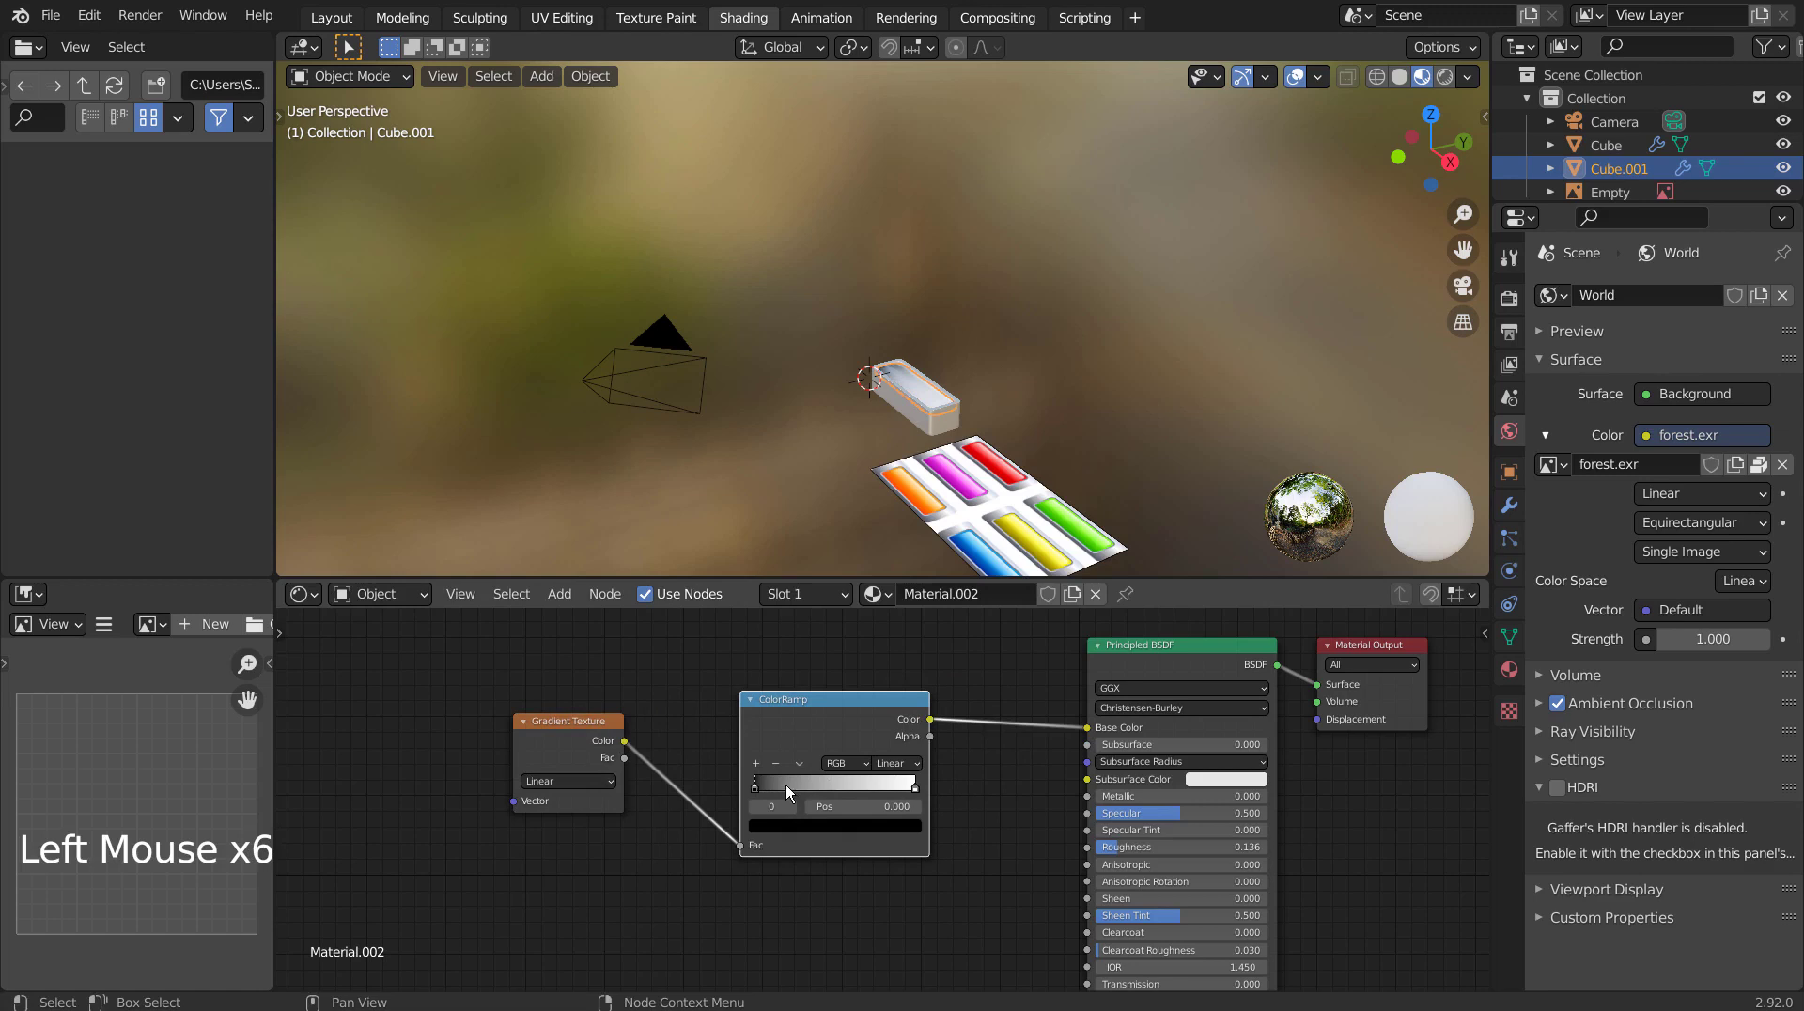
Set the ramp's end stop to orange and add Texture Coordinate/Mapping nodes to the gradient (Ctrl+T).
click(779, 831)
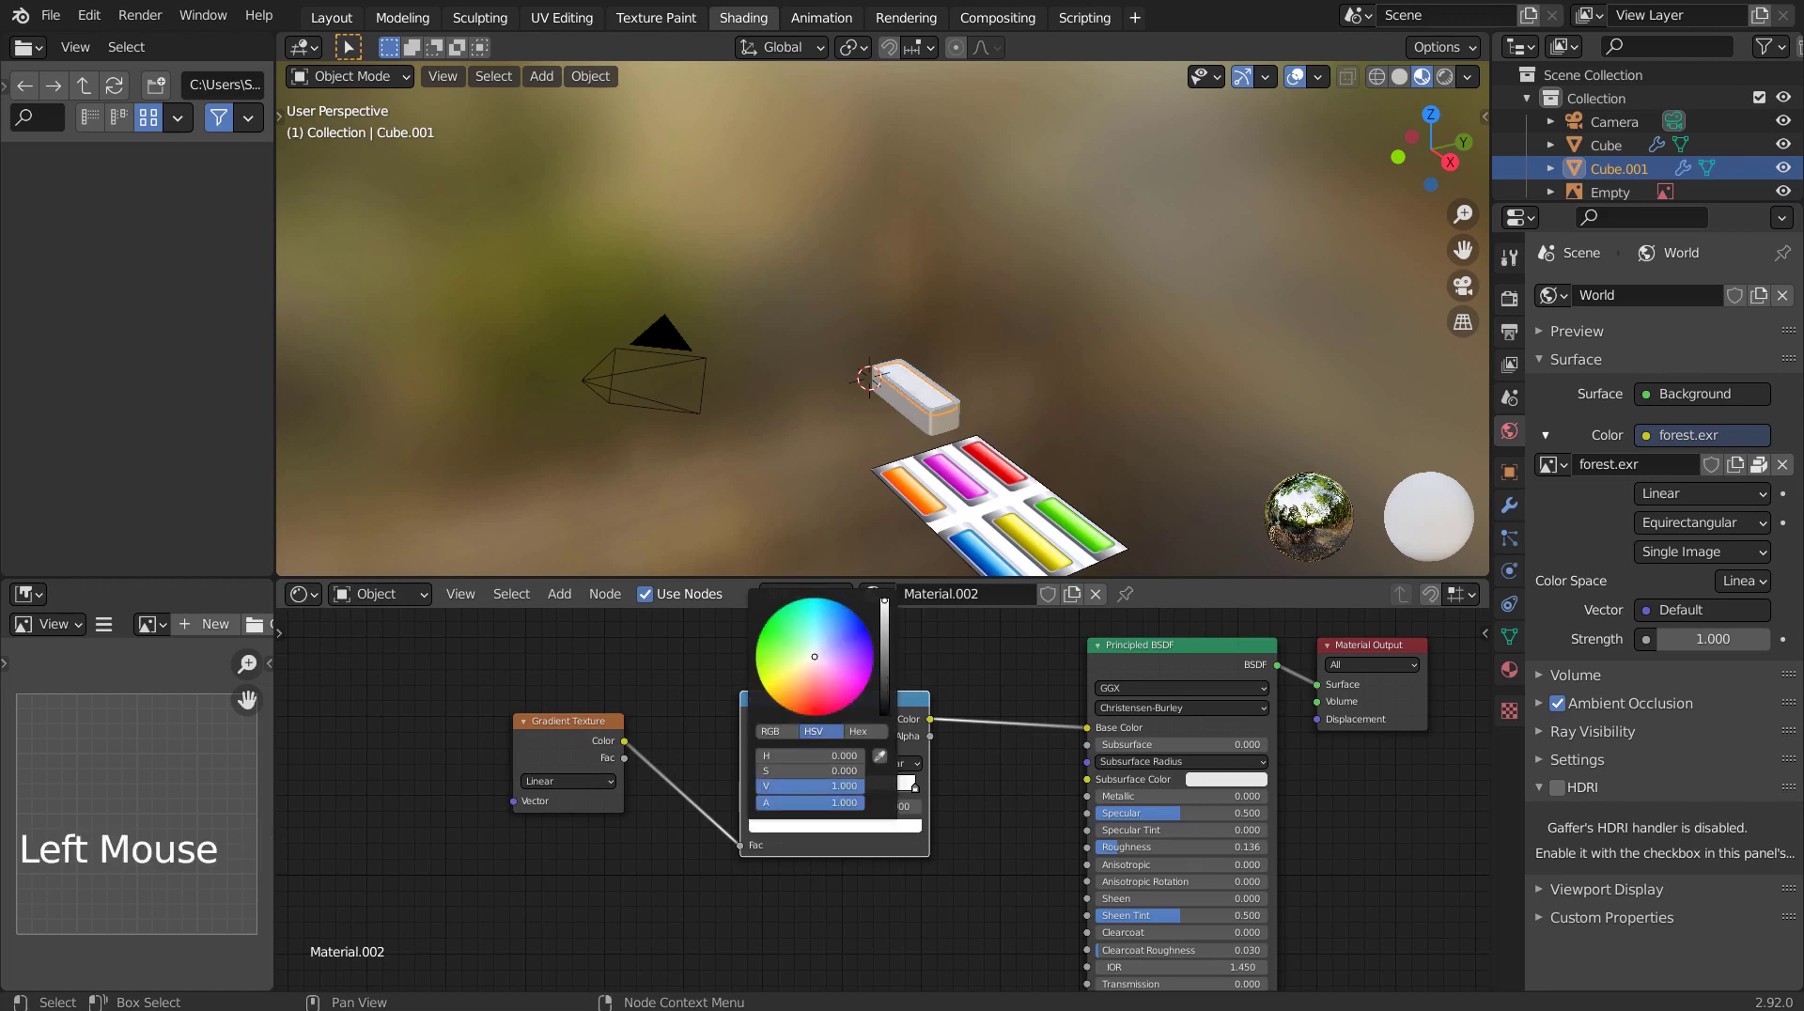
click(918, 798)
click(916, 791)
click(889, 832)
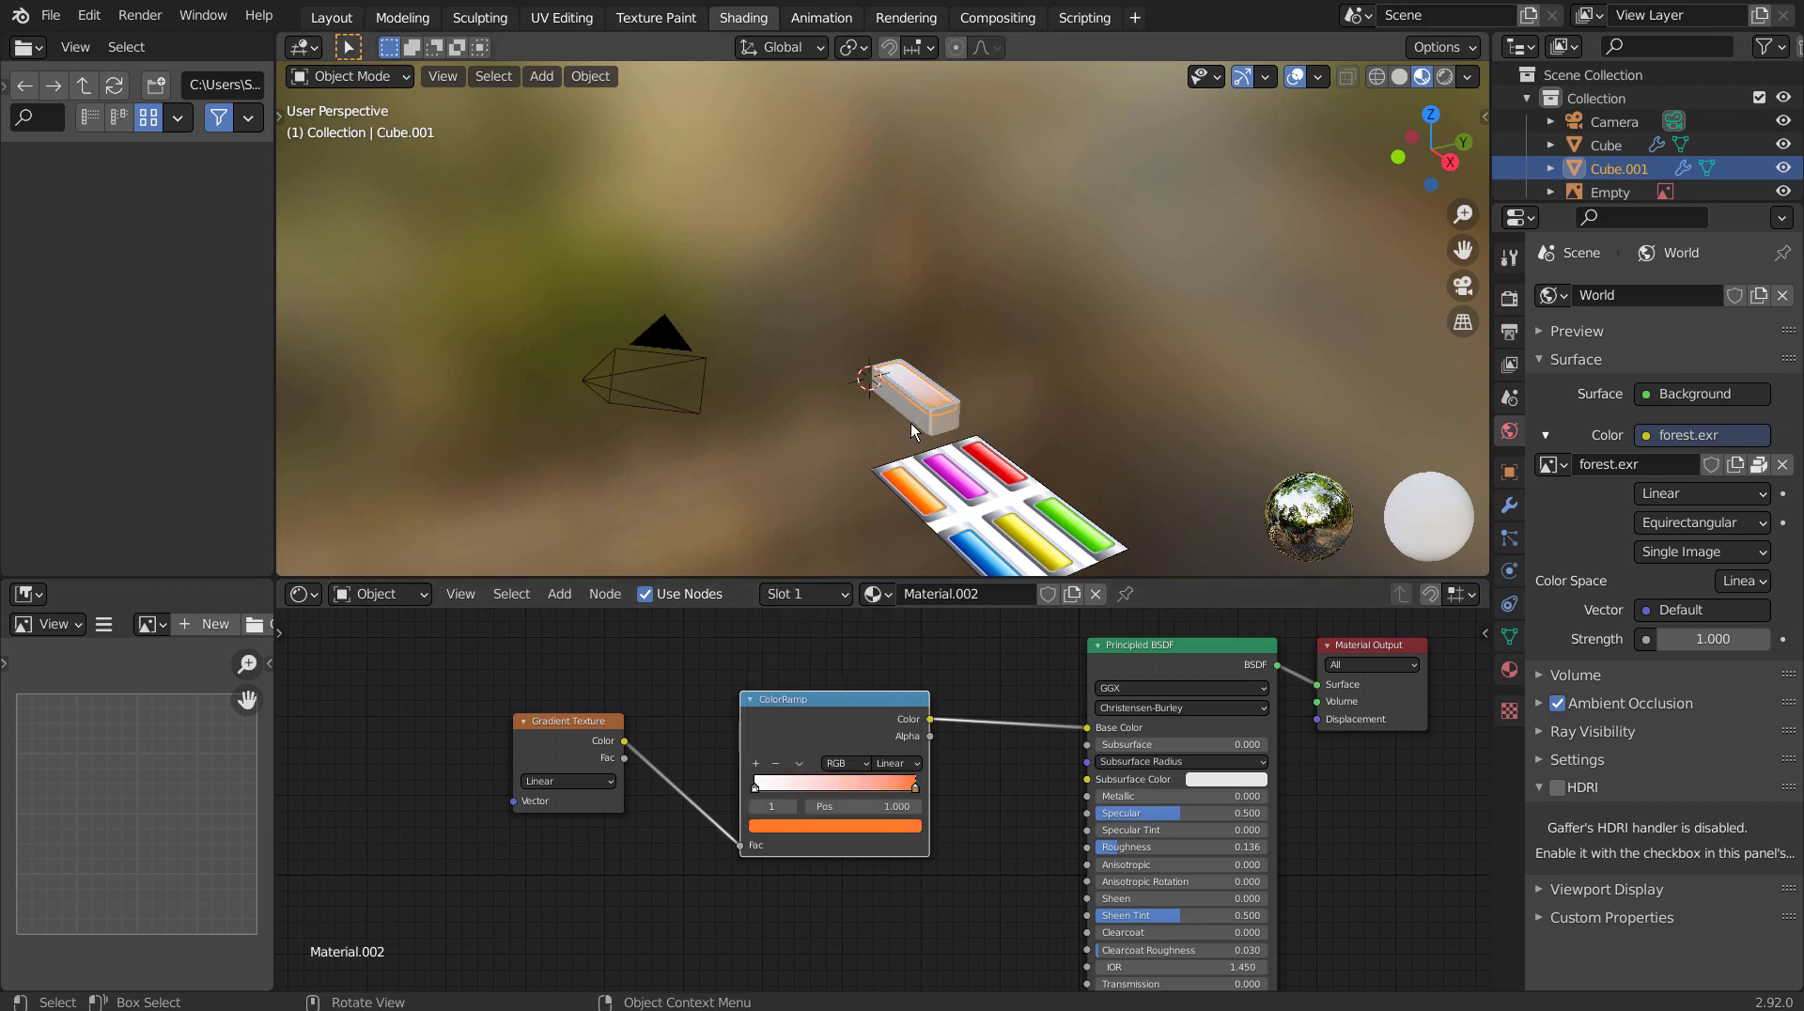
click(589, 732)
click(628, 709)
key(ctrl+t)
middle_click(600, 742)
scroll(up, 3)
View the cap from above to inspect the white-to-orange gradient.
key(KP_1)
key(KP_3)
key(KP_7)
scroll(up, 3)
middle_click(1116, 409)
scroll(up, 3)
middle_click(707, 458)
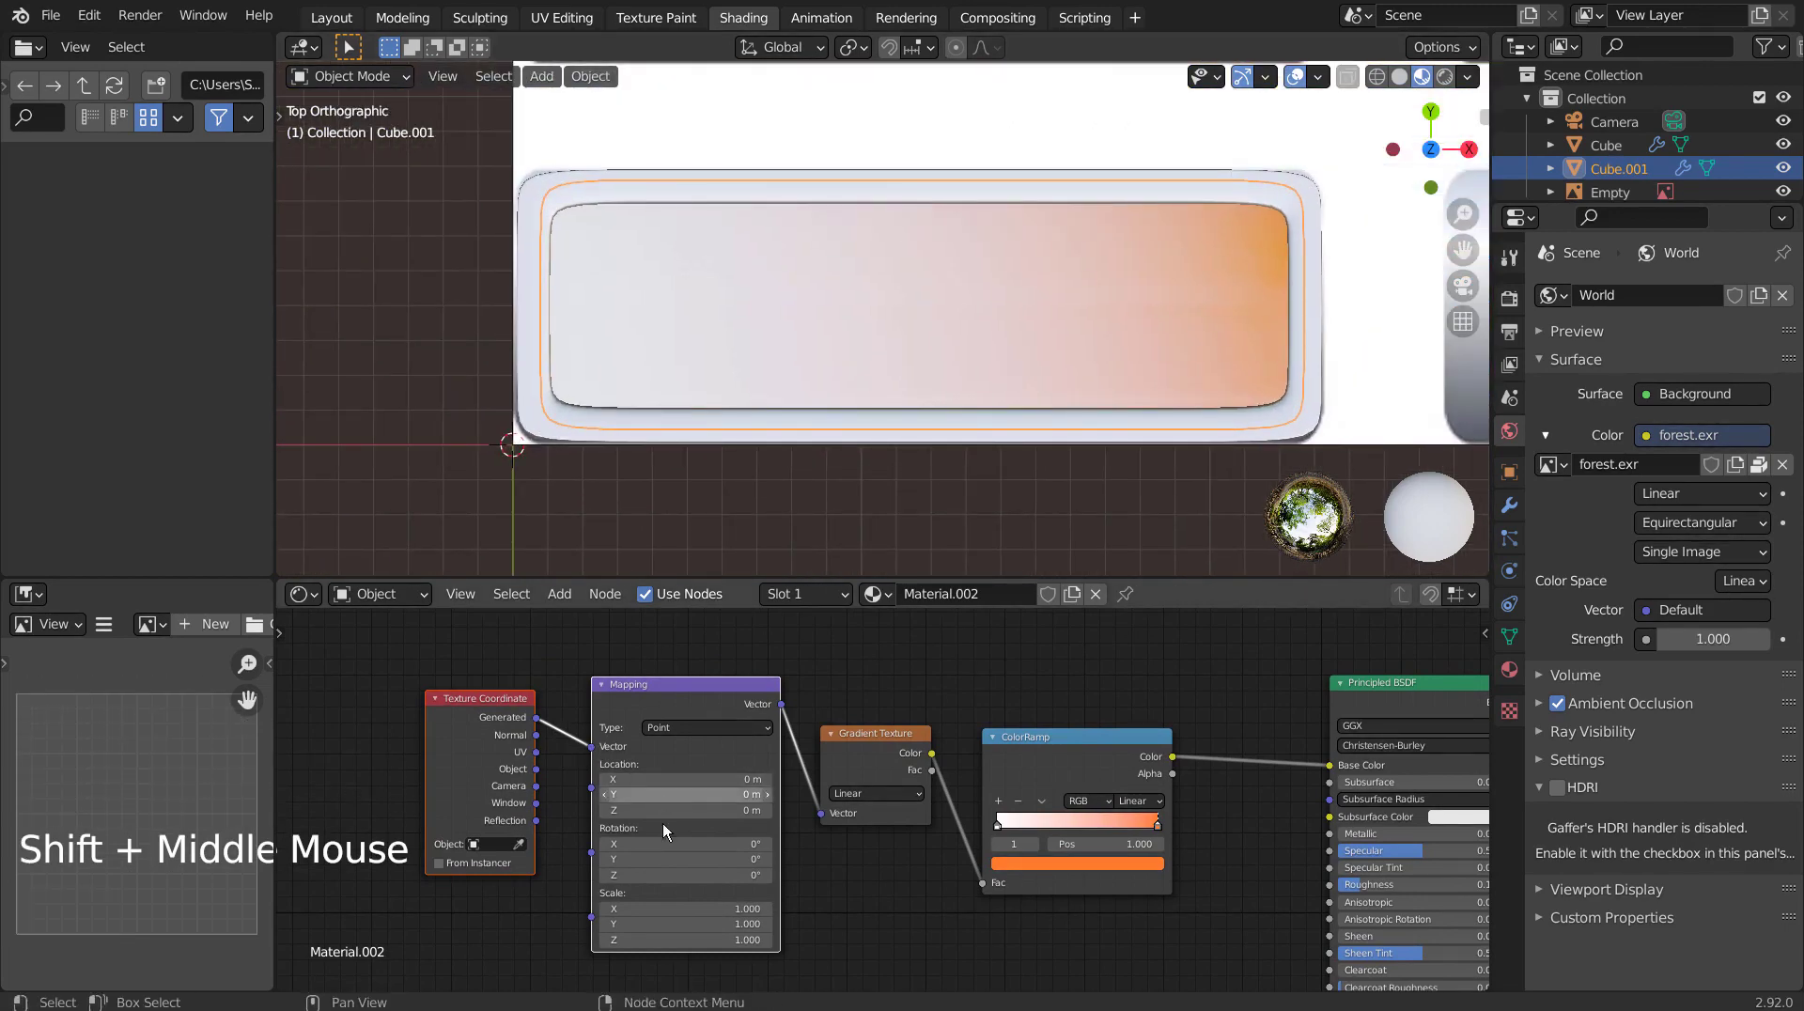
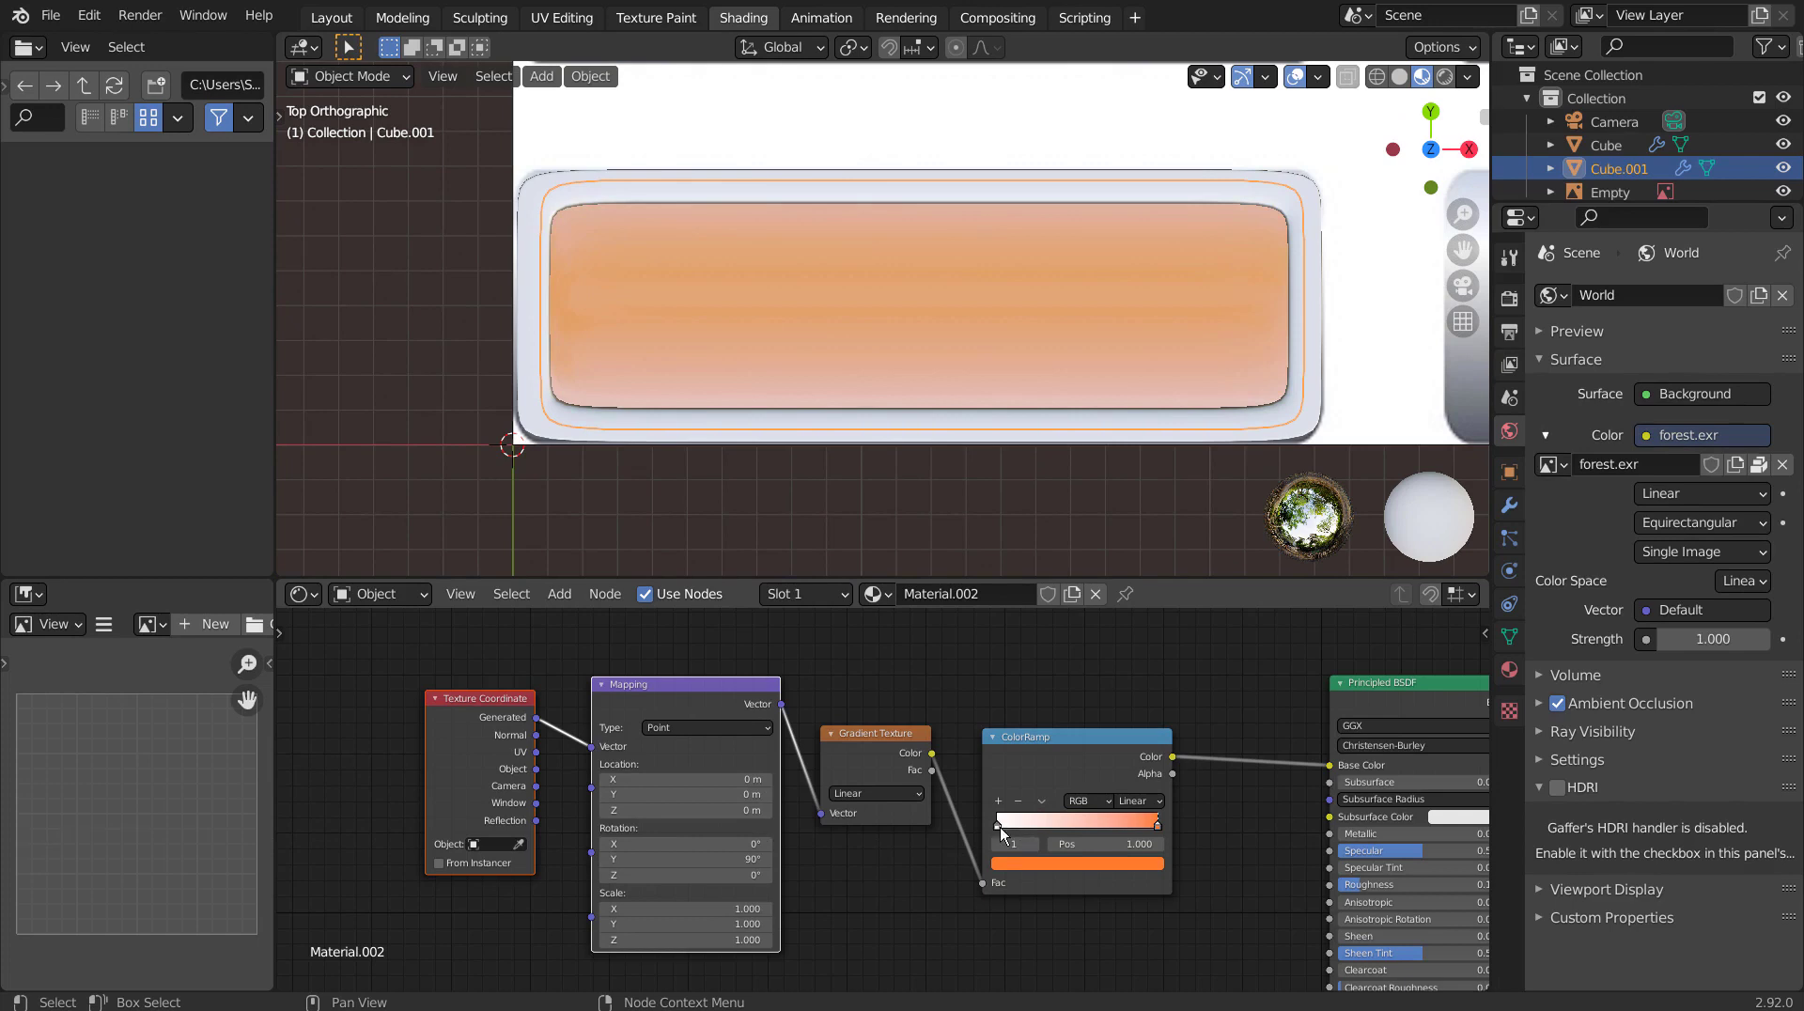
Make the ramp's first stop yellow and the other orange, nudging the orange stop to about 0.6.
click(1004, 843)
click(1004, 837)
click(998, 836)
click(1025, 878)
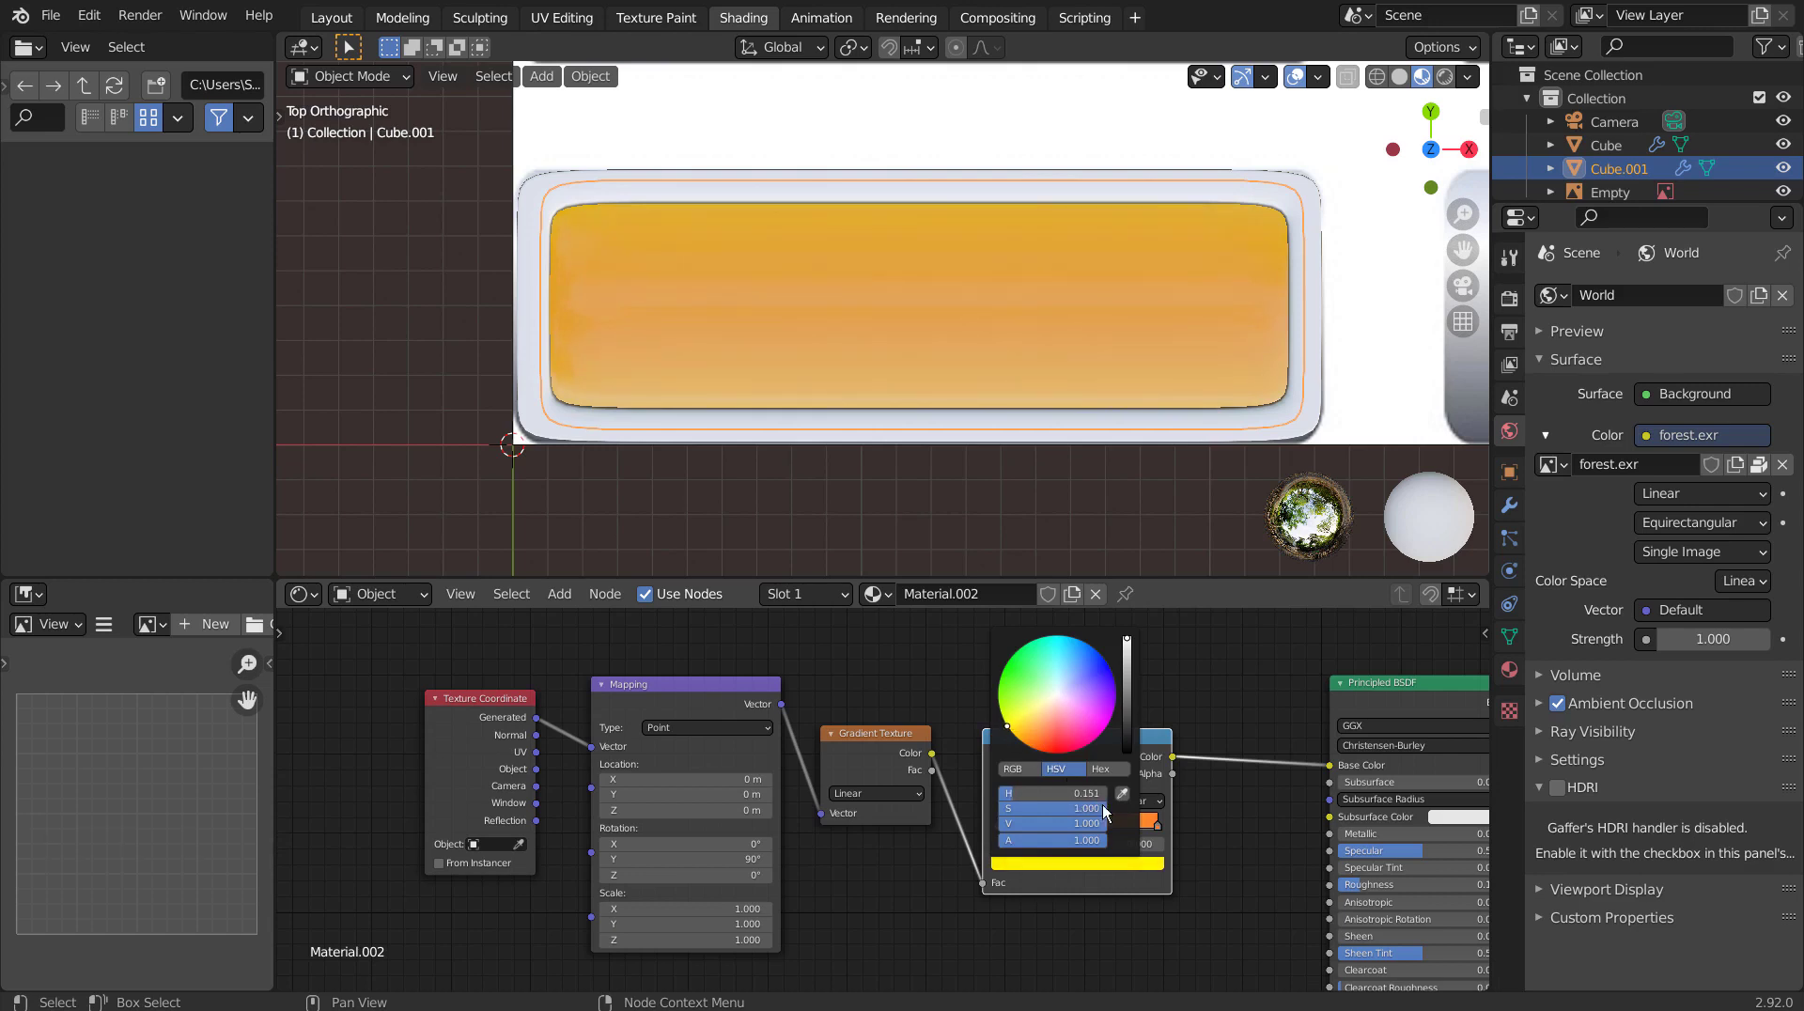
click(1163, 834)
click(1147, 872)
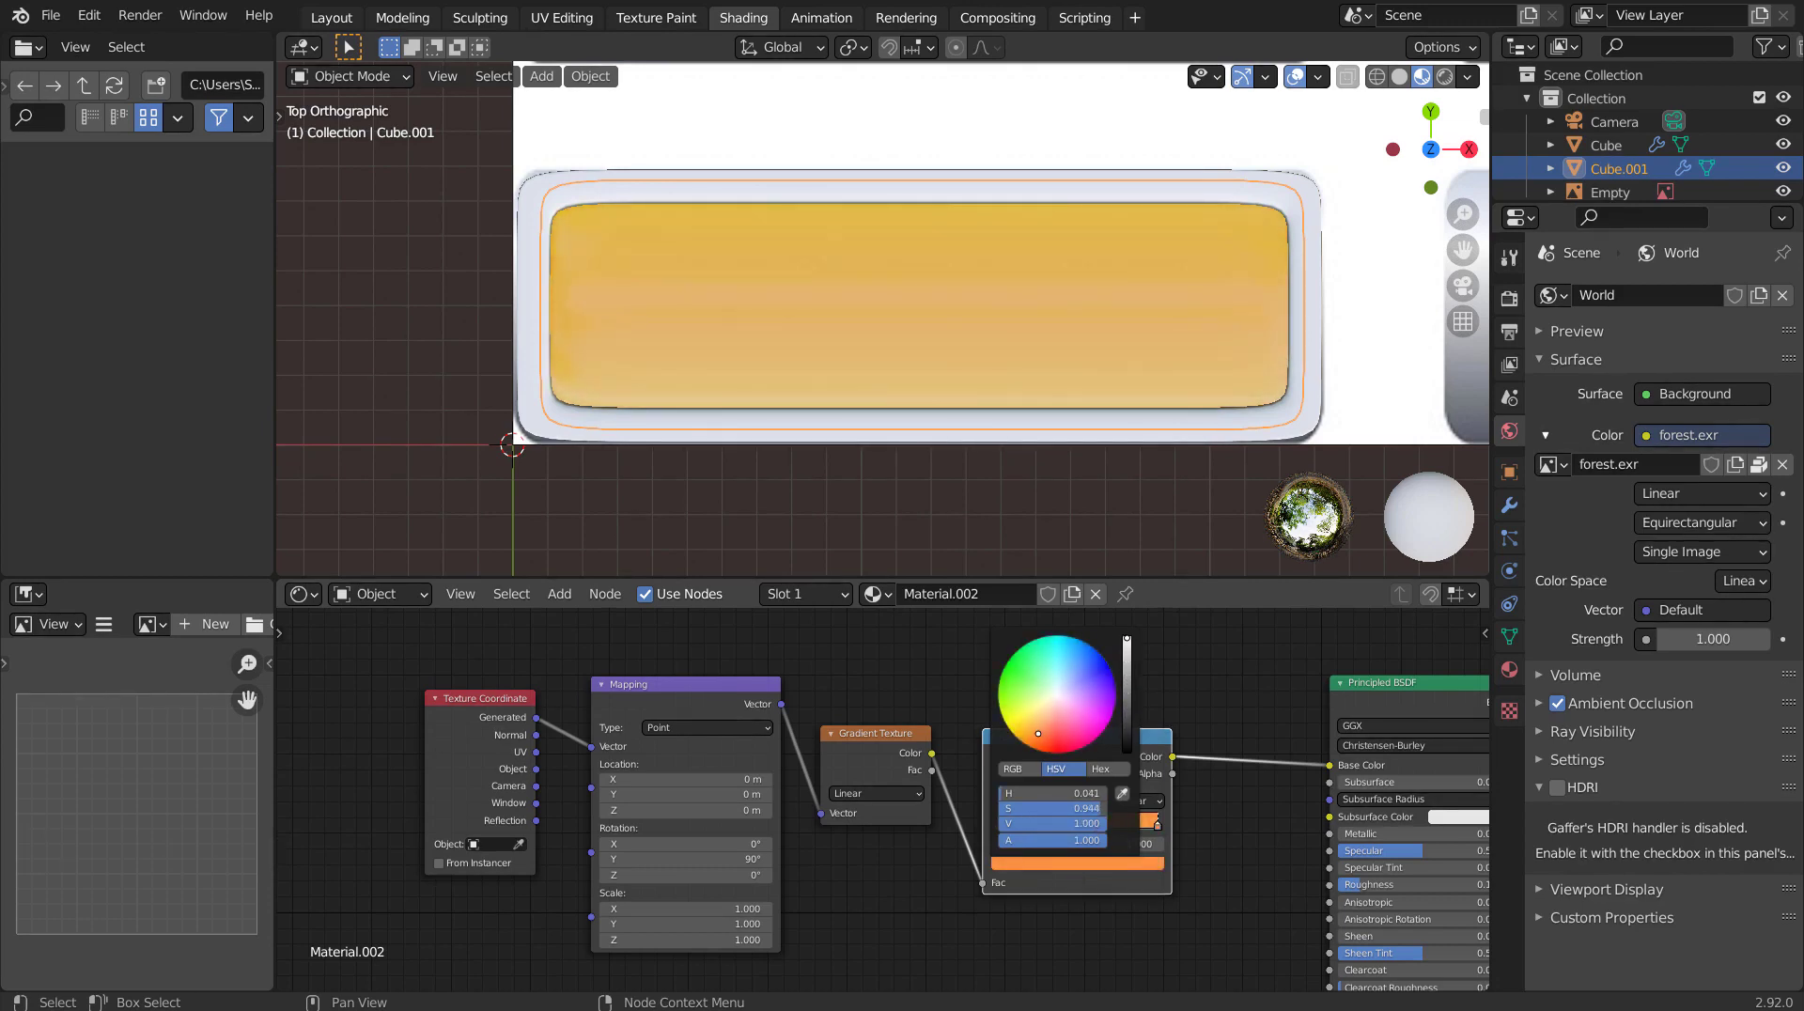
click(1162, 830)
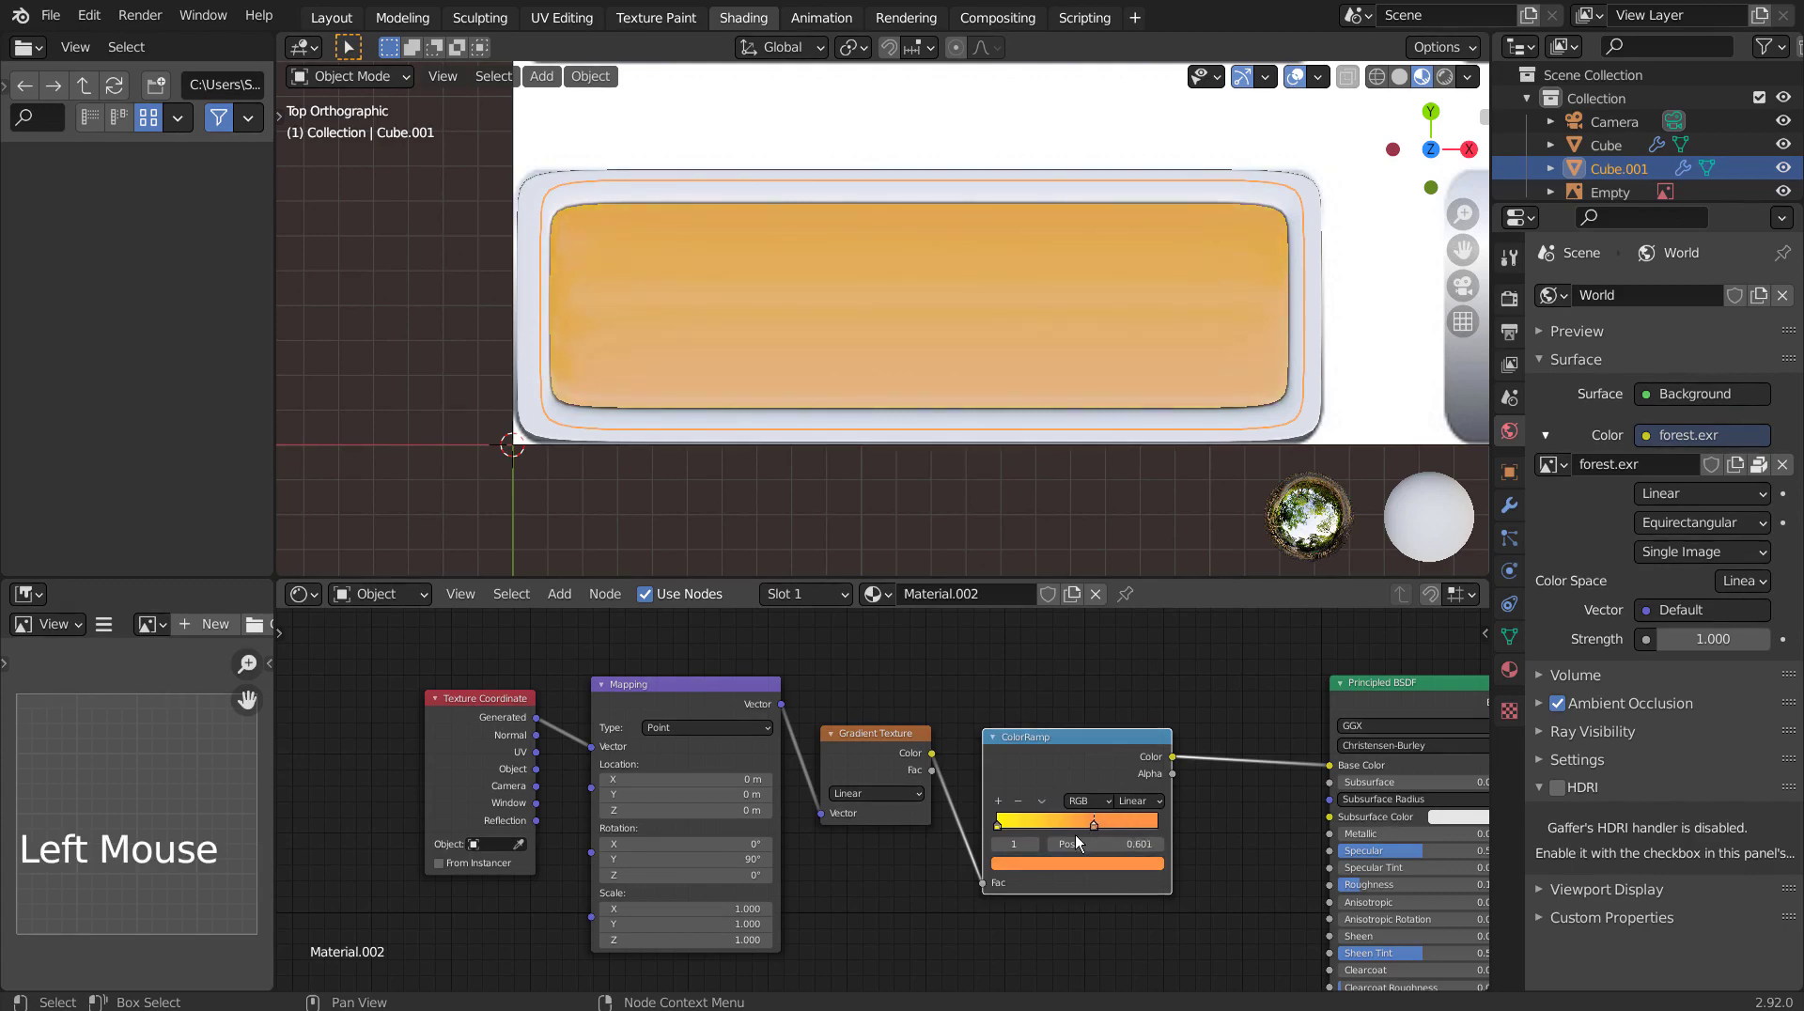
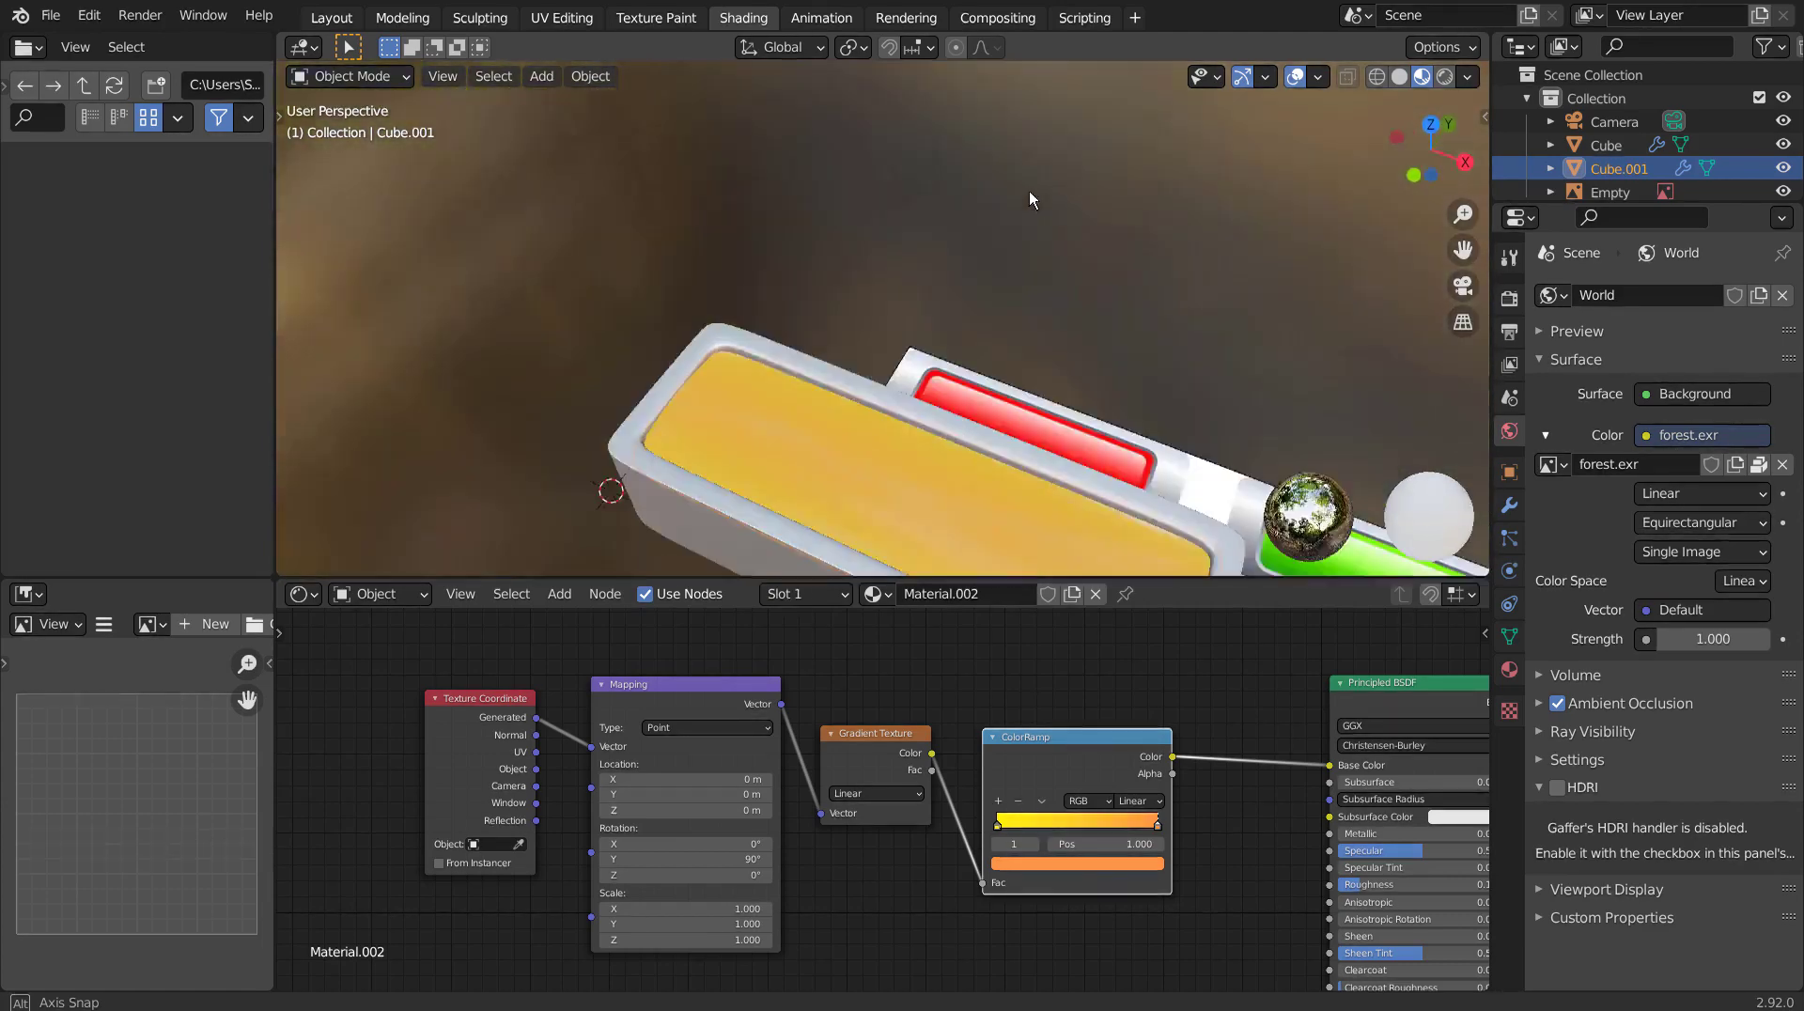
Orbit around the buttons and retune the ramp's yellow stop colour.
scroll(down, 3)
middle_click(1014, 354)
middle_click(1065, 398)
middle_click(1089, 388)
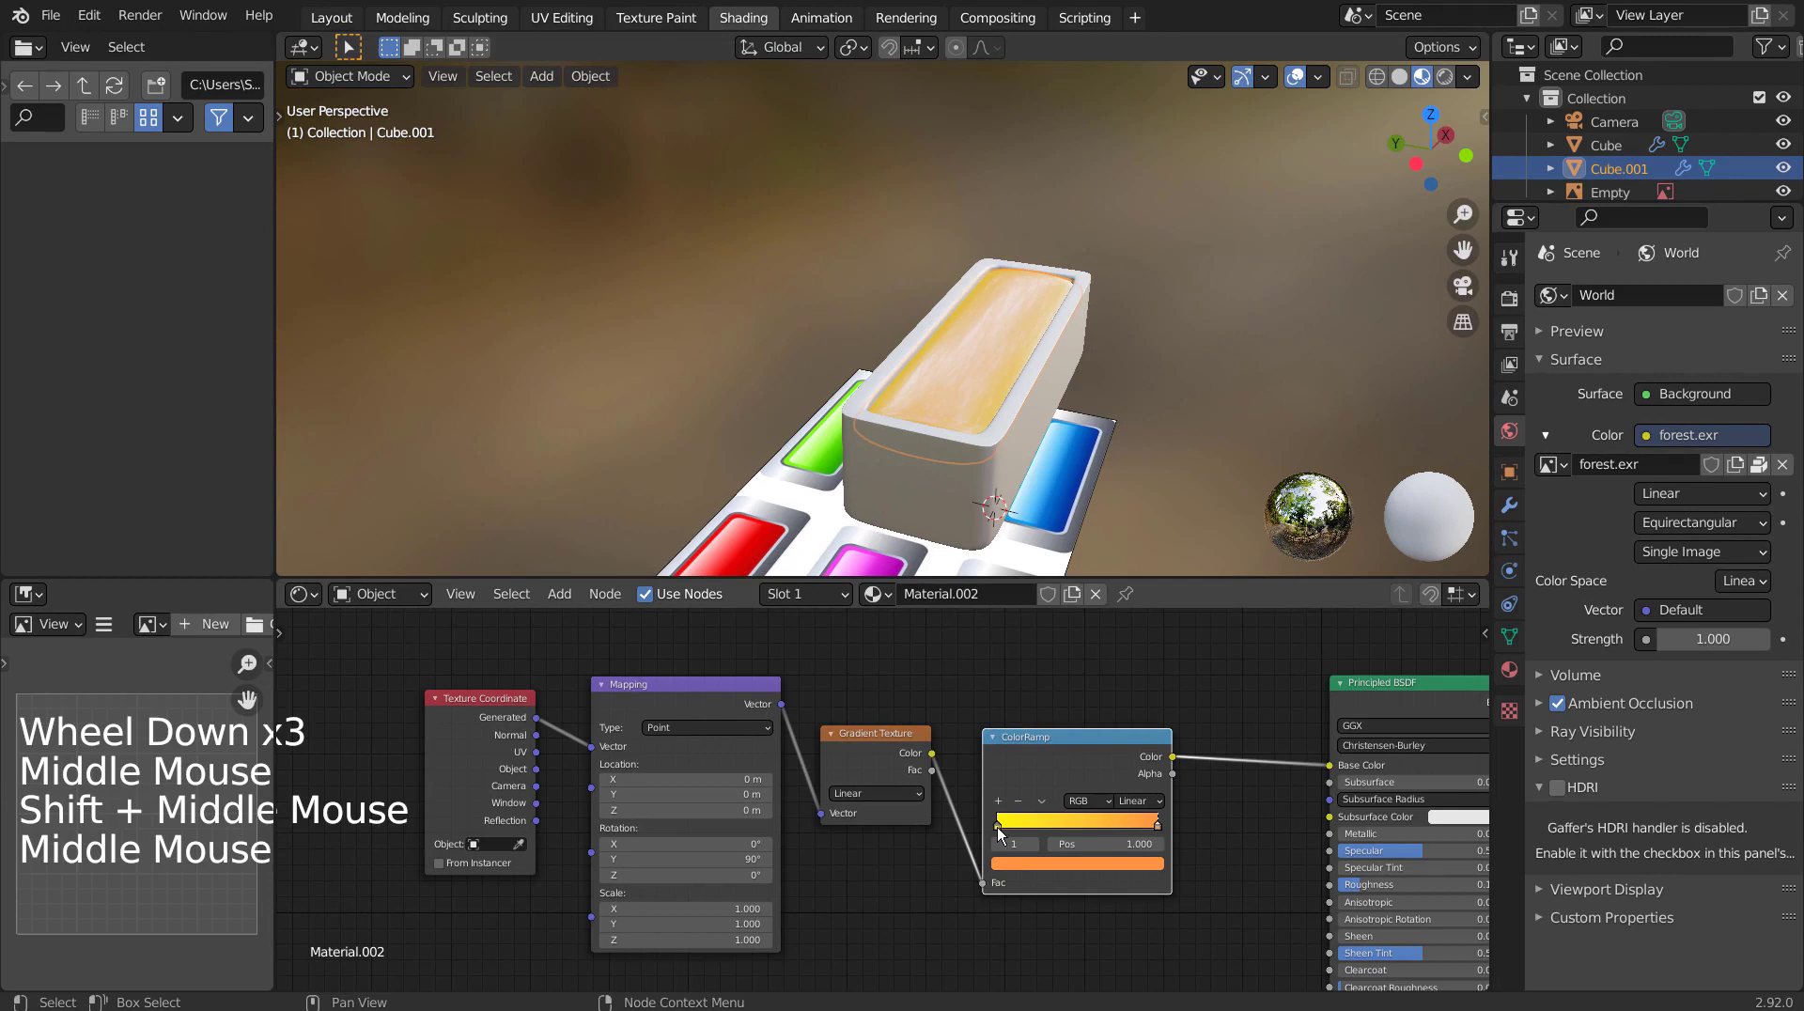
click(1001, 837)
double_click(1004, 882)
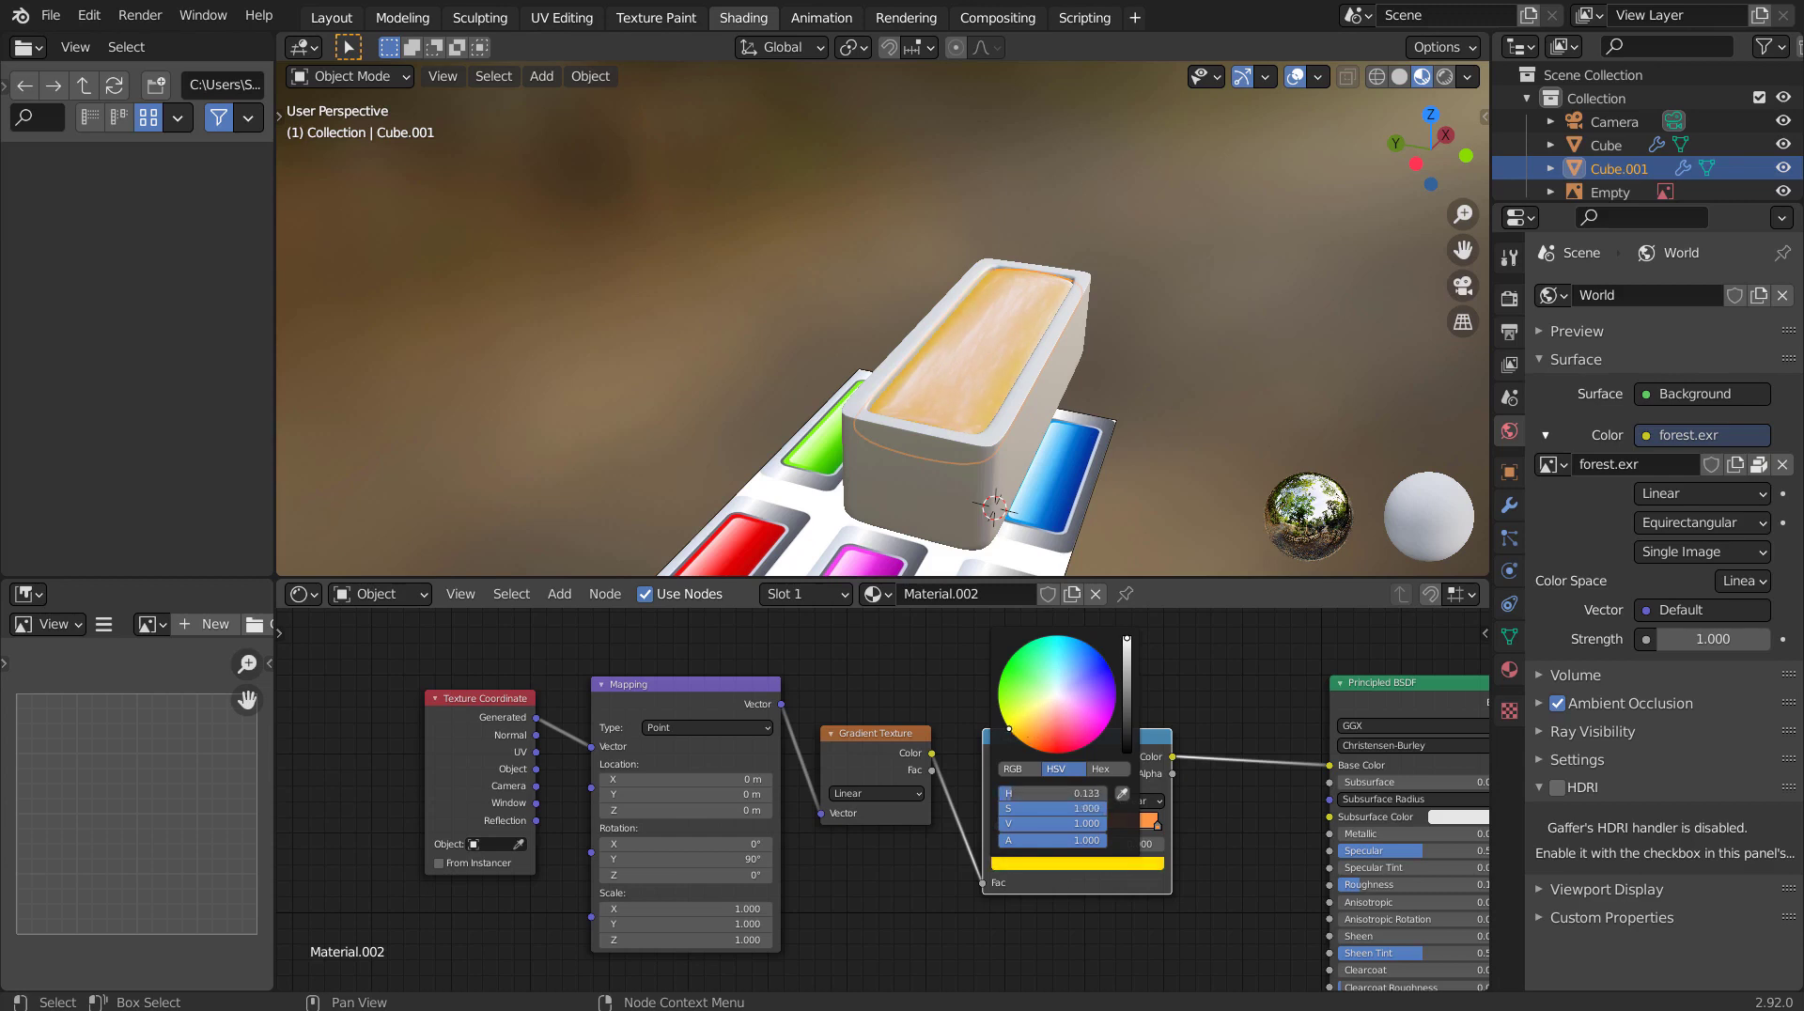
Bring the wide button model over the reference board into view and select it.
click(1144, 404)
middle_click(1200, 420)
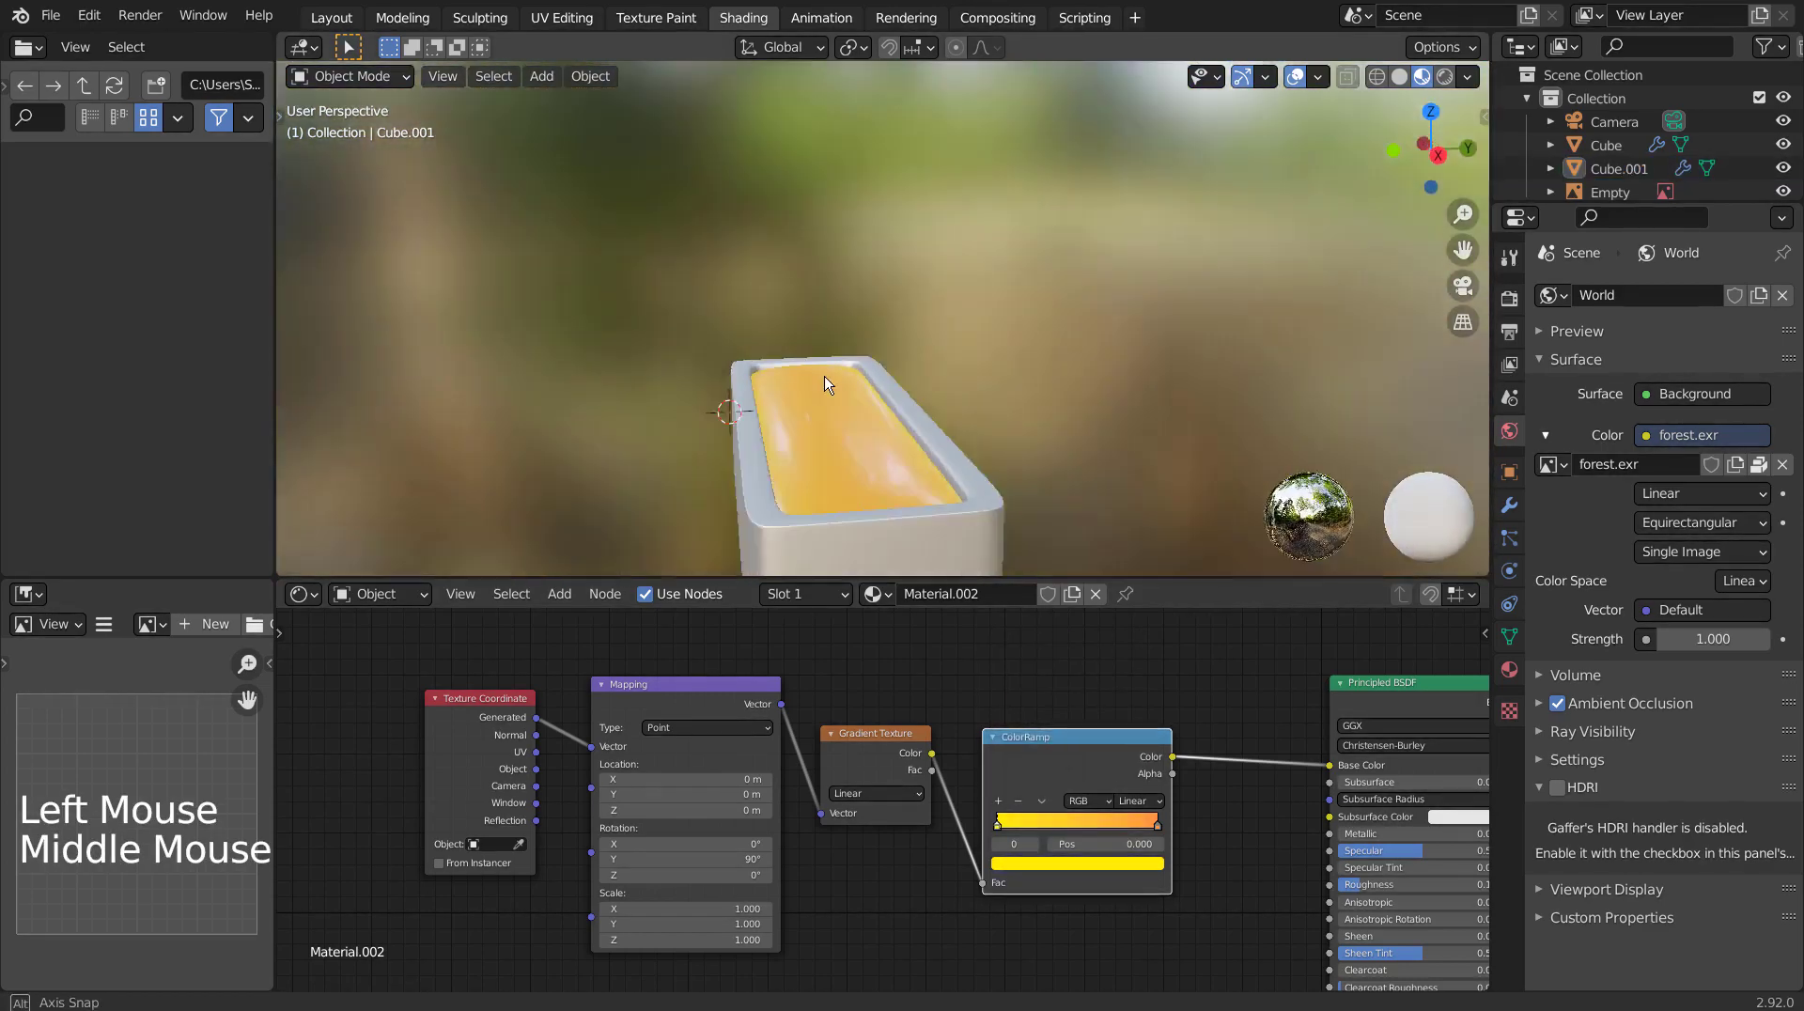
click(1055, 437)
click(1042, 517)
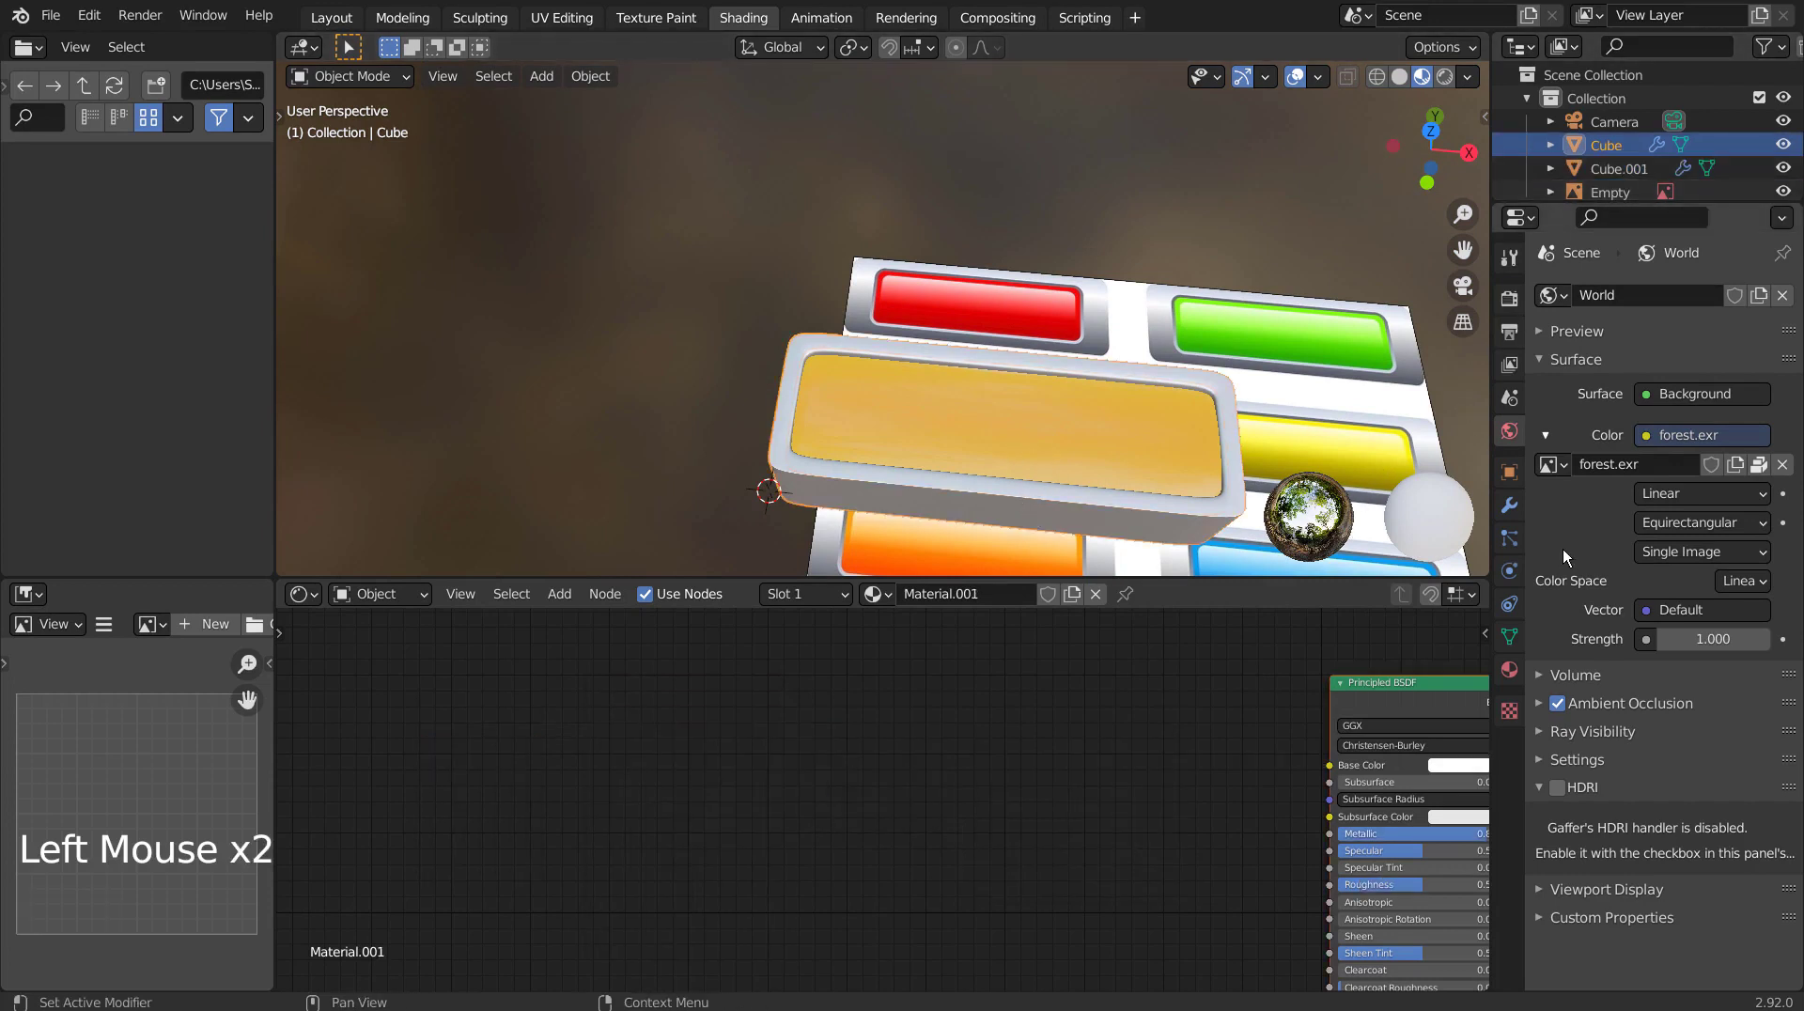
Apply the Subdivision modifier permanently and join the cap and frame into one button object.
click(1518, 522)
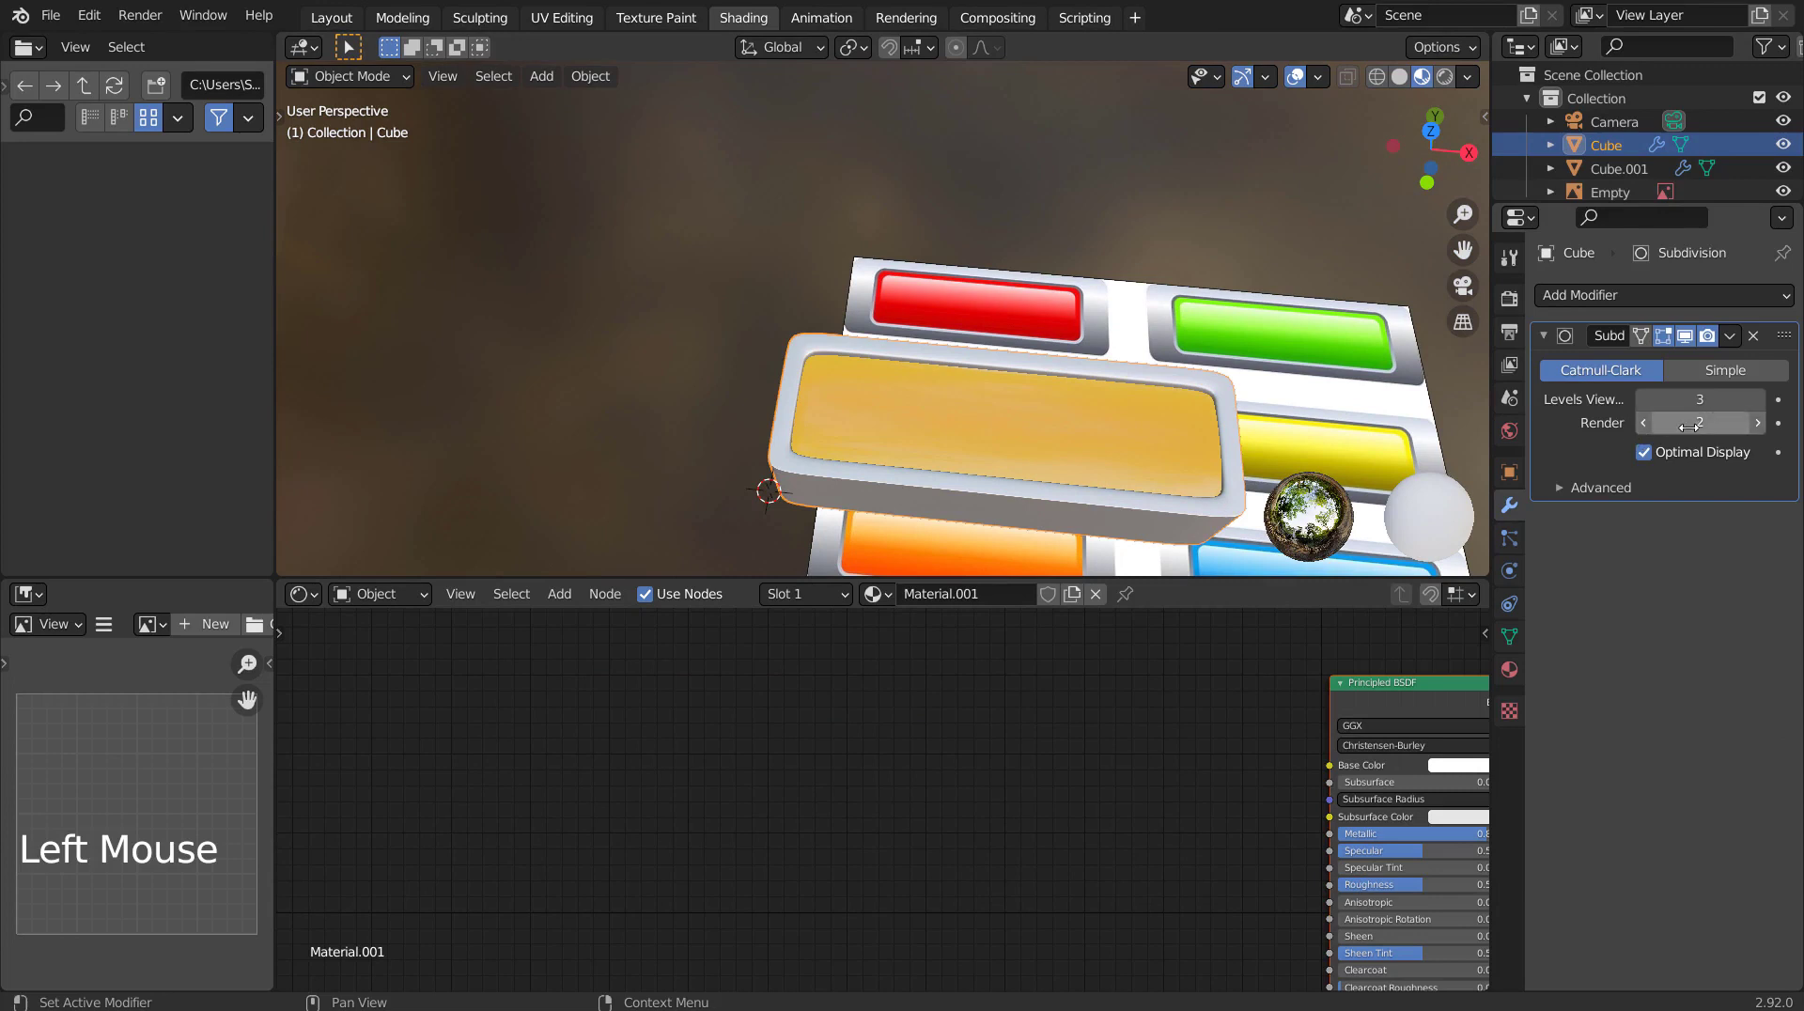
click(1586, 439)
key(ctrl+a)
click(1153, 422)
click(1561, 452)
key(ctrl+a)
click(1119, 469)
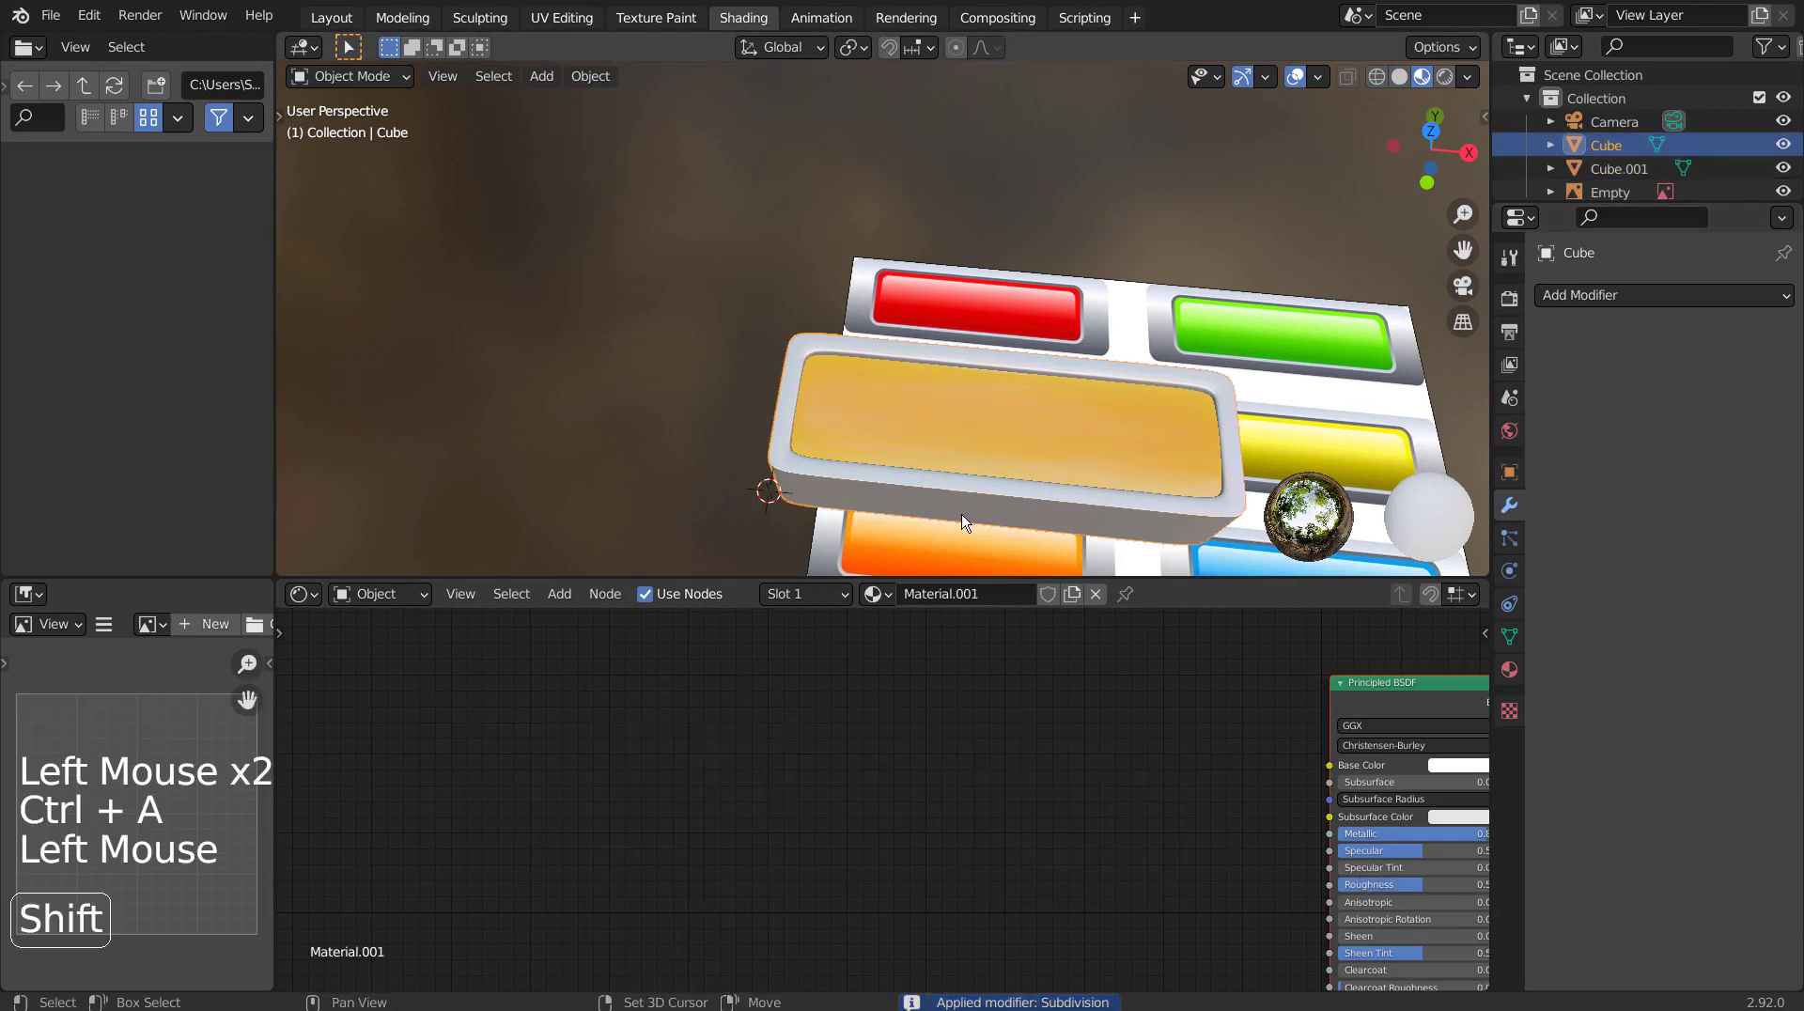
click(966, 524)
key(ctrl+j)
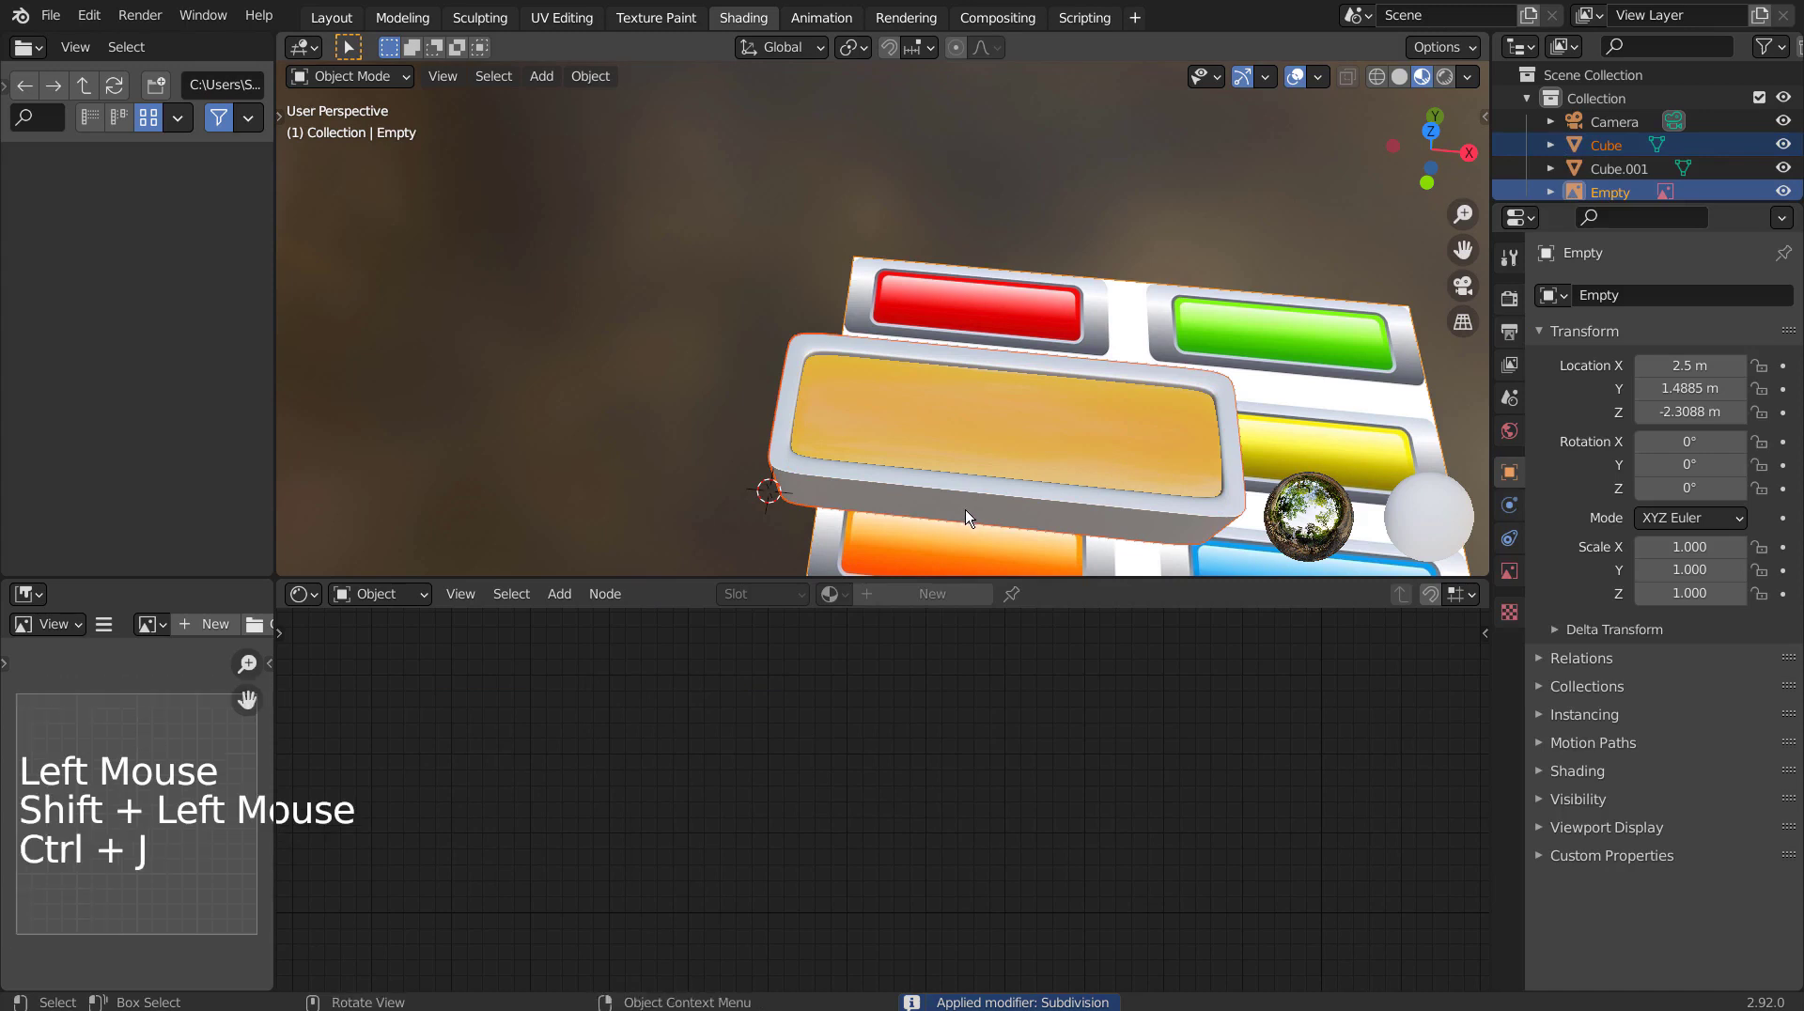
Remove the old wide button model, keeping the joined gradient button.
middle_click(975, 495)
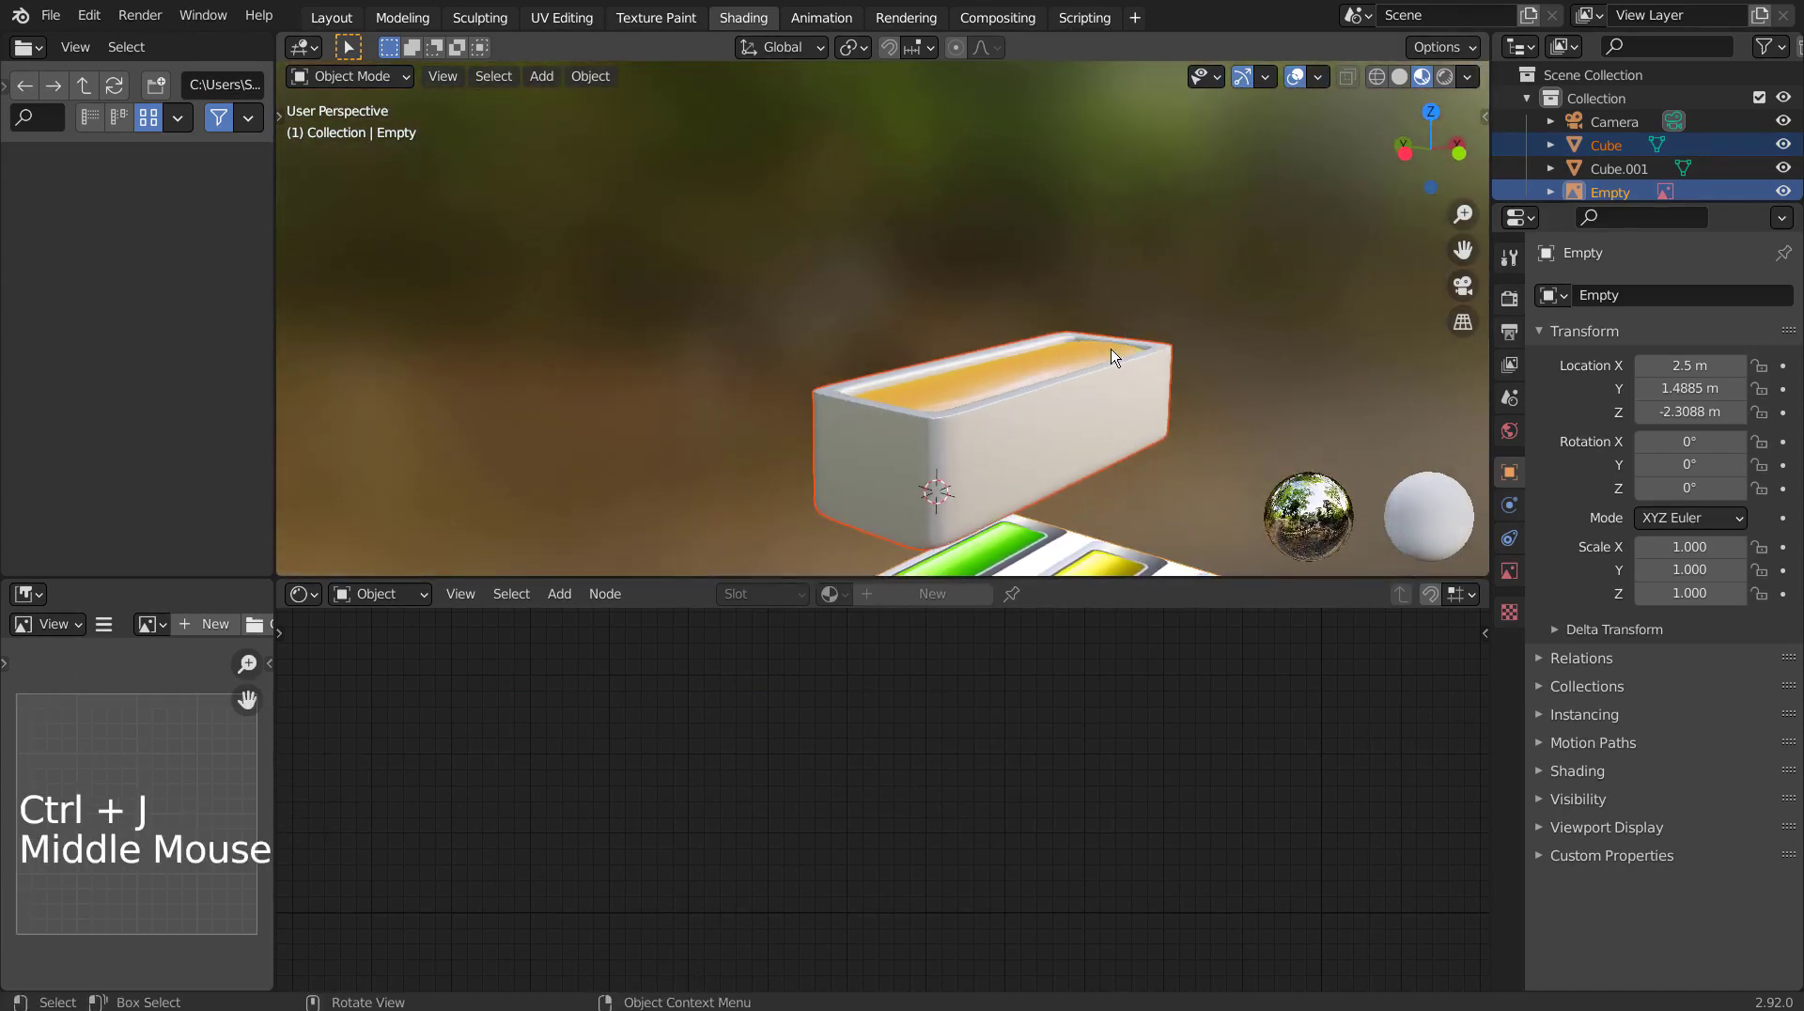
click(1103, 375)
key(g)
key(ctrl+z)
click(1076, 358)
key(ctrl+j)
click(1076, 362)
key(g)
key(ctrl+z)
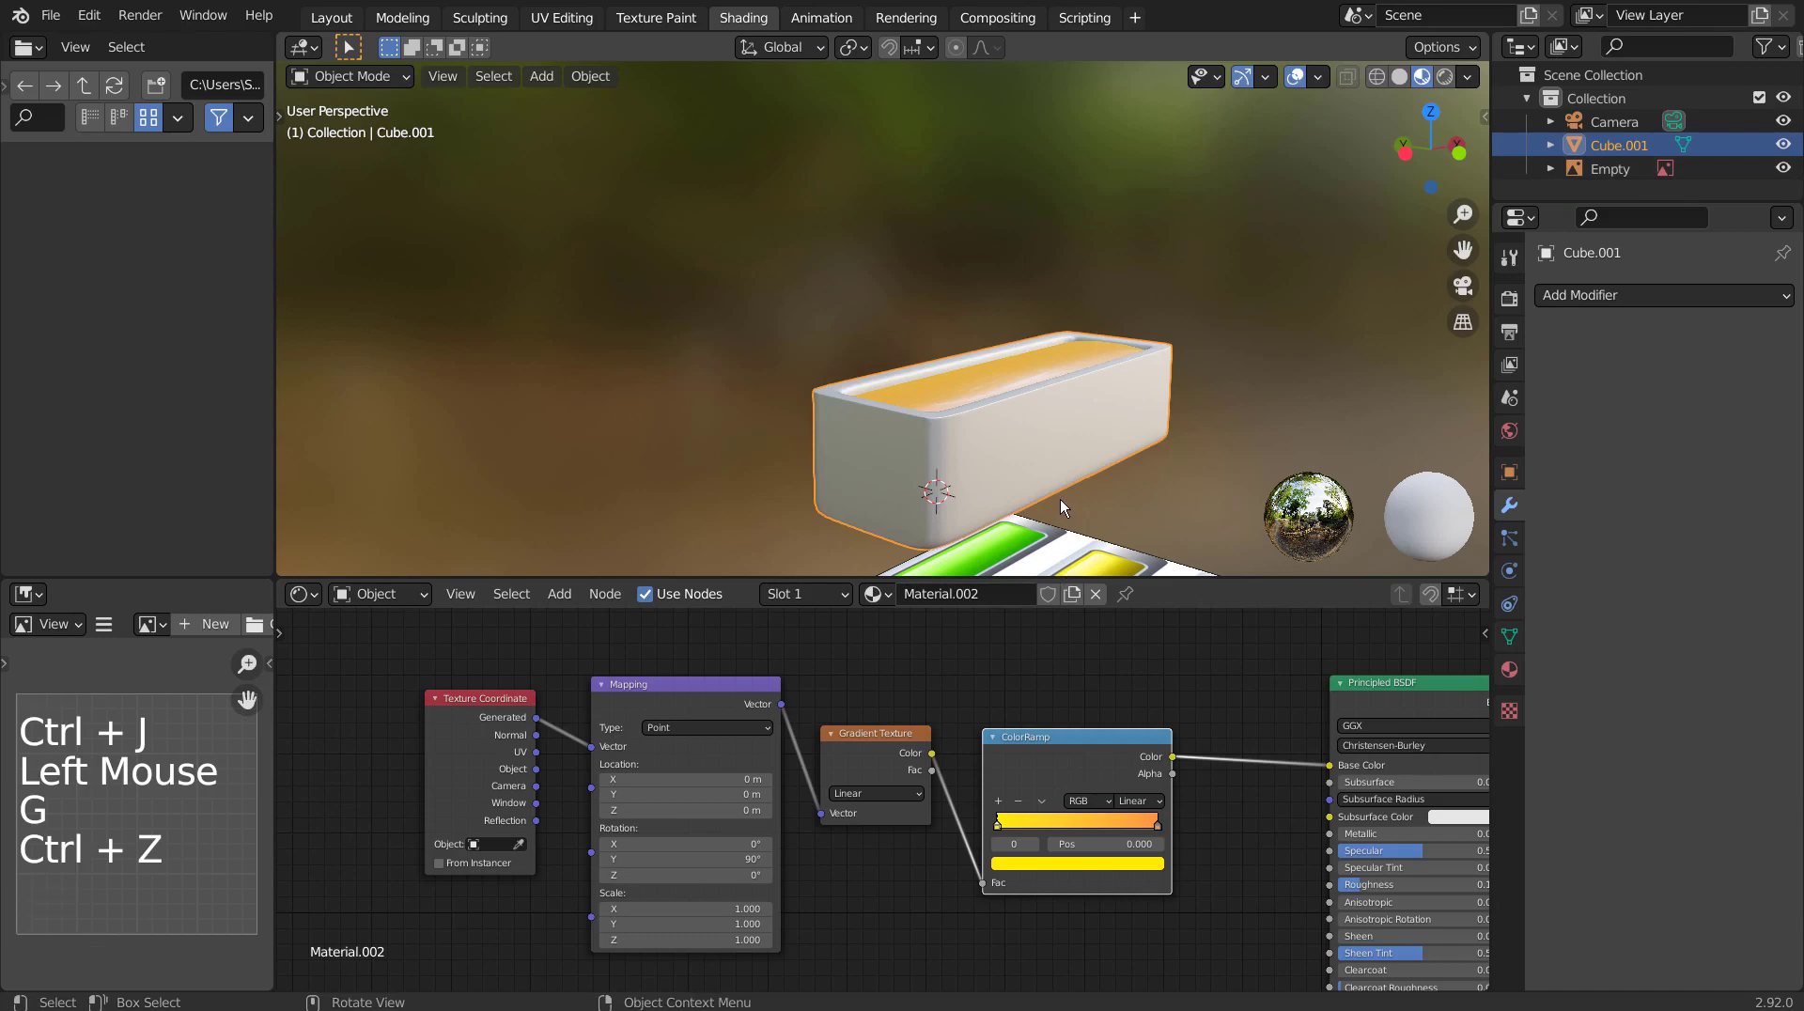
From top view Shift+D duplicate the button into a 2x3 grid over the reference buttons.
key(KP_1)
key(KP_7)
scroll(down, 3)
middle_click(1152, 357)
key(shift+d)
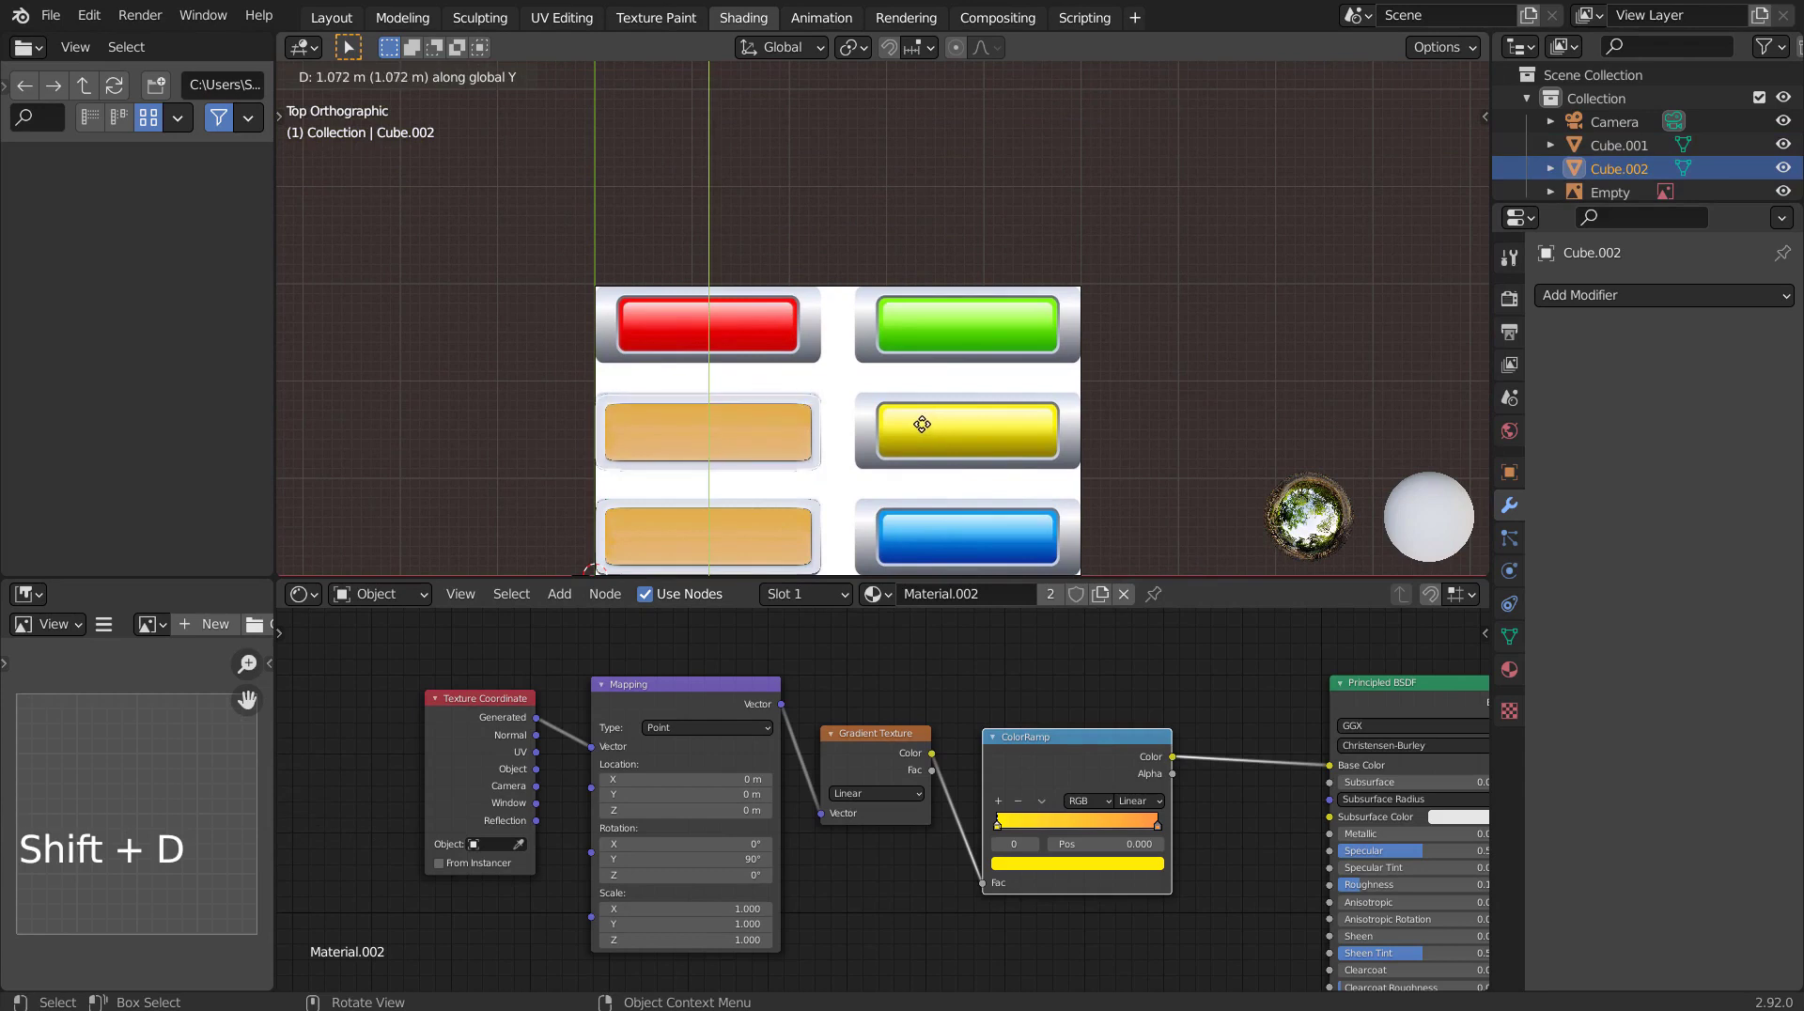
key(shift+d)
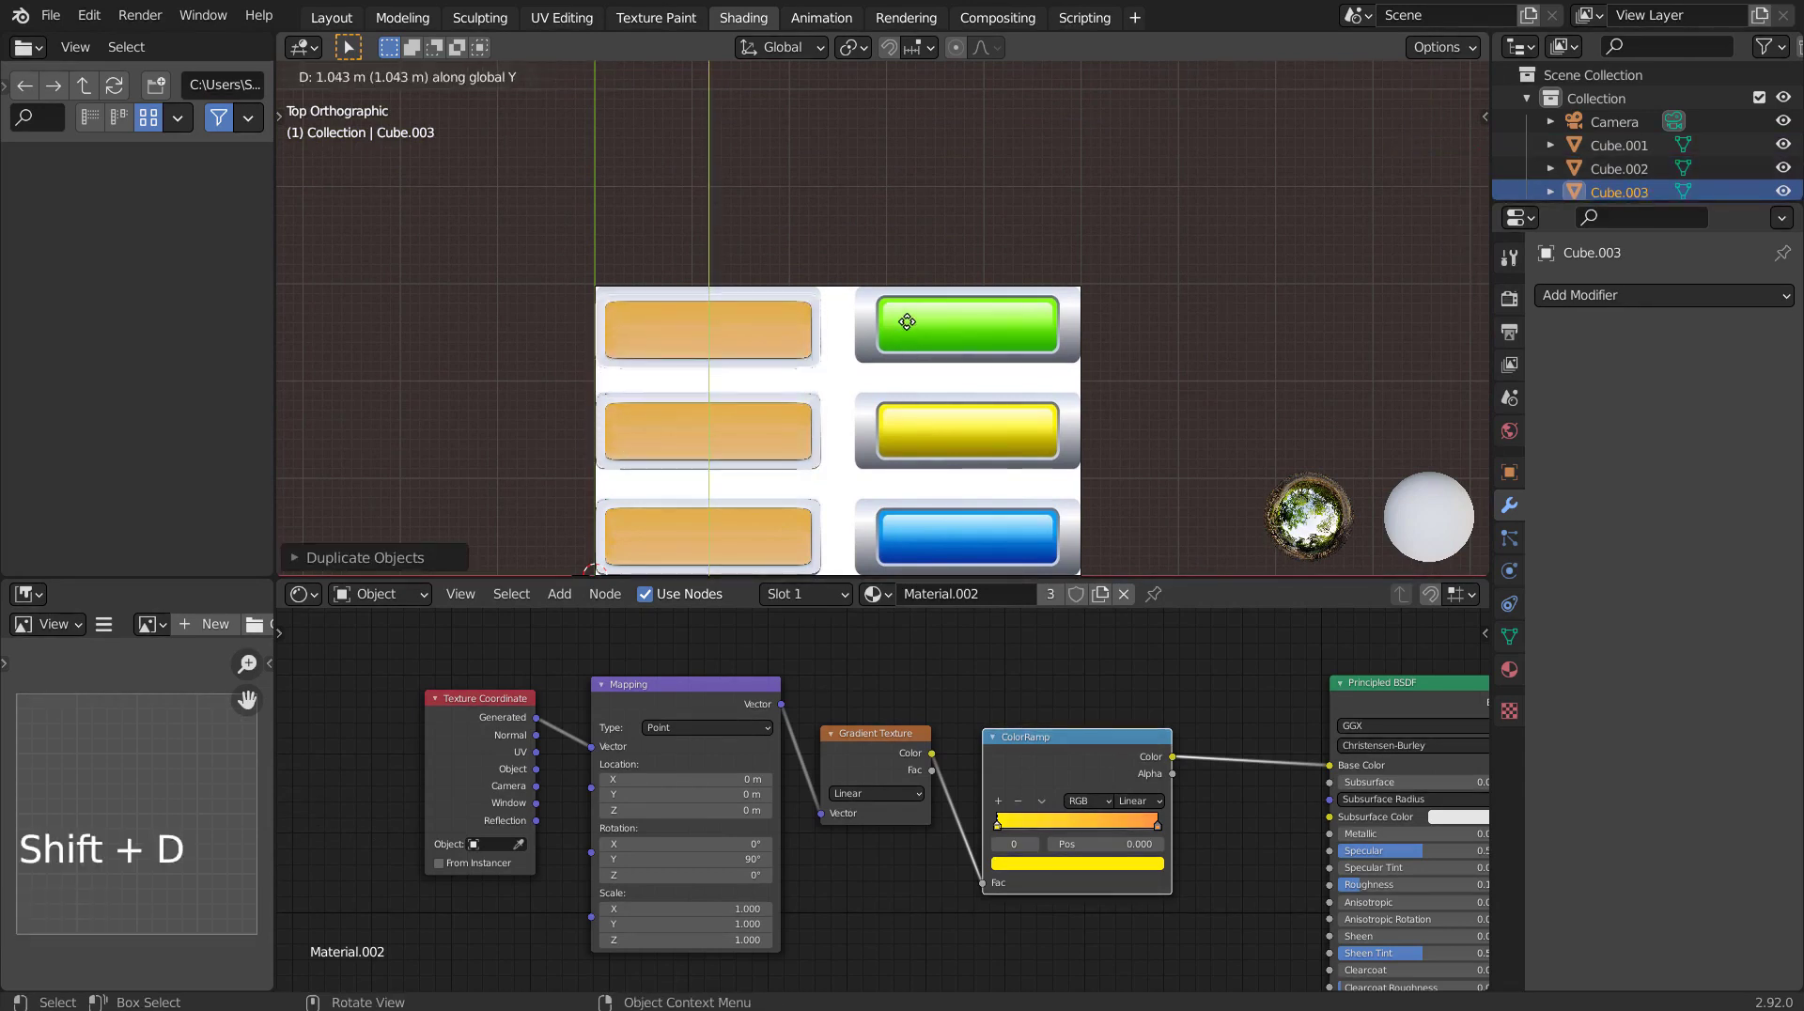
click(775, 450)
key(shift+d)
click(760, 521)
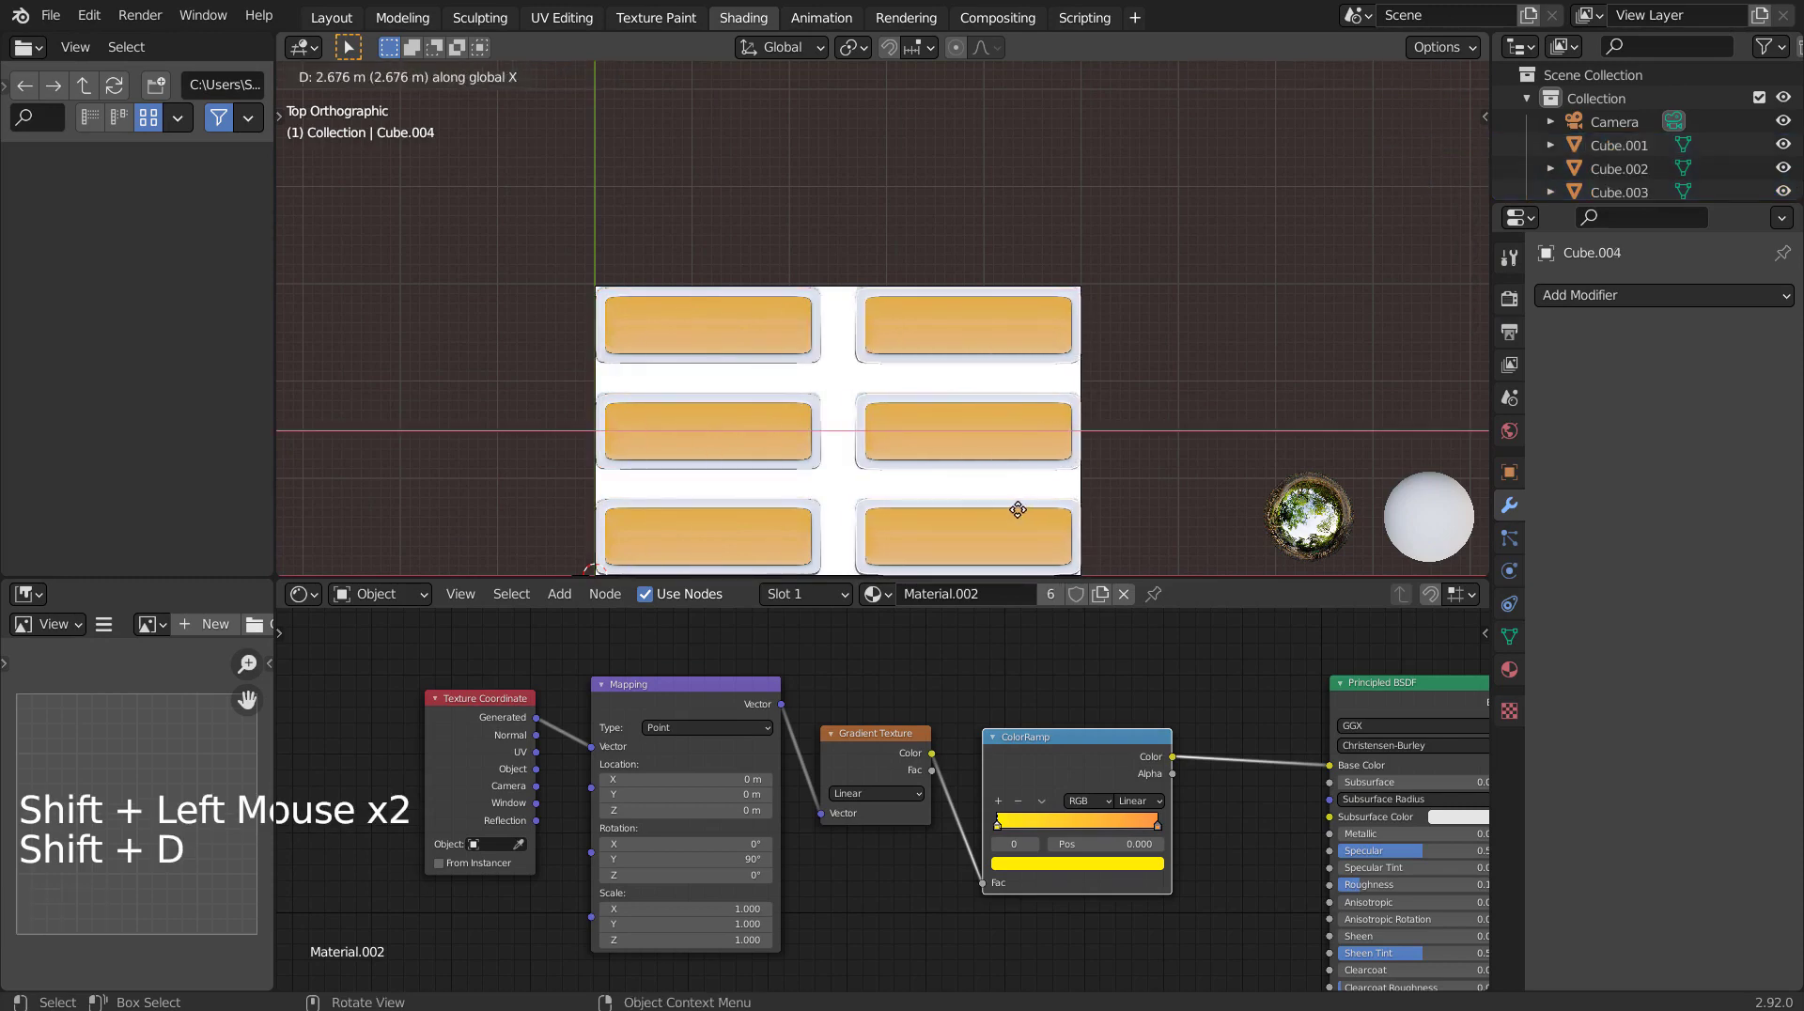
Orbit to a perspective view of all six copies and select one of them.
middle_click(904, 483)
middle_click(1017, 379)
middle_click(1100, 297)
click(906, 264)
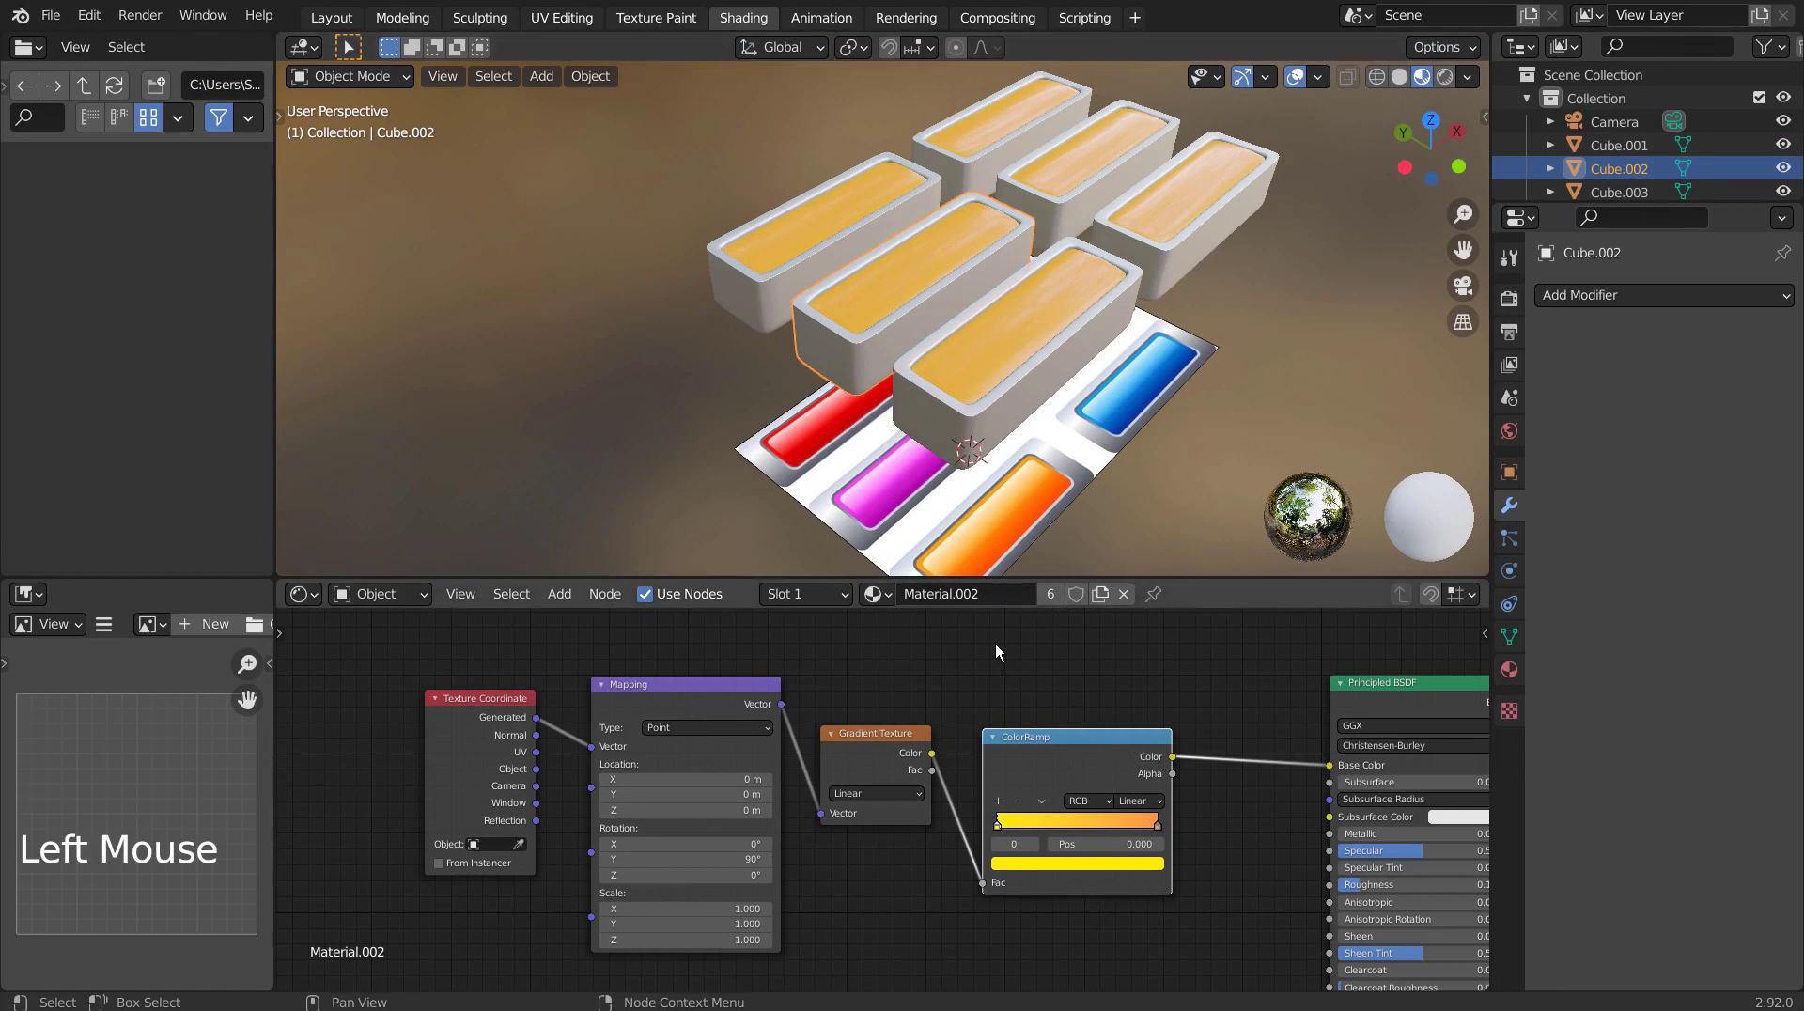
Make two button copies' materials single-user and set their ColorRamp stops to magenta and red.
click(1056, 594)
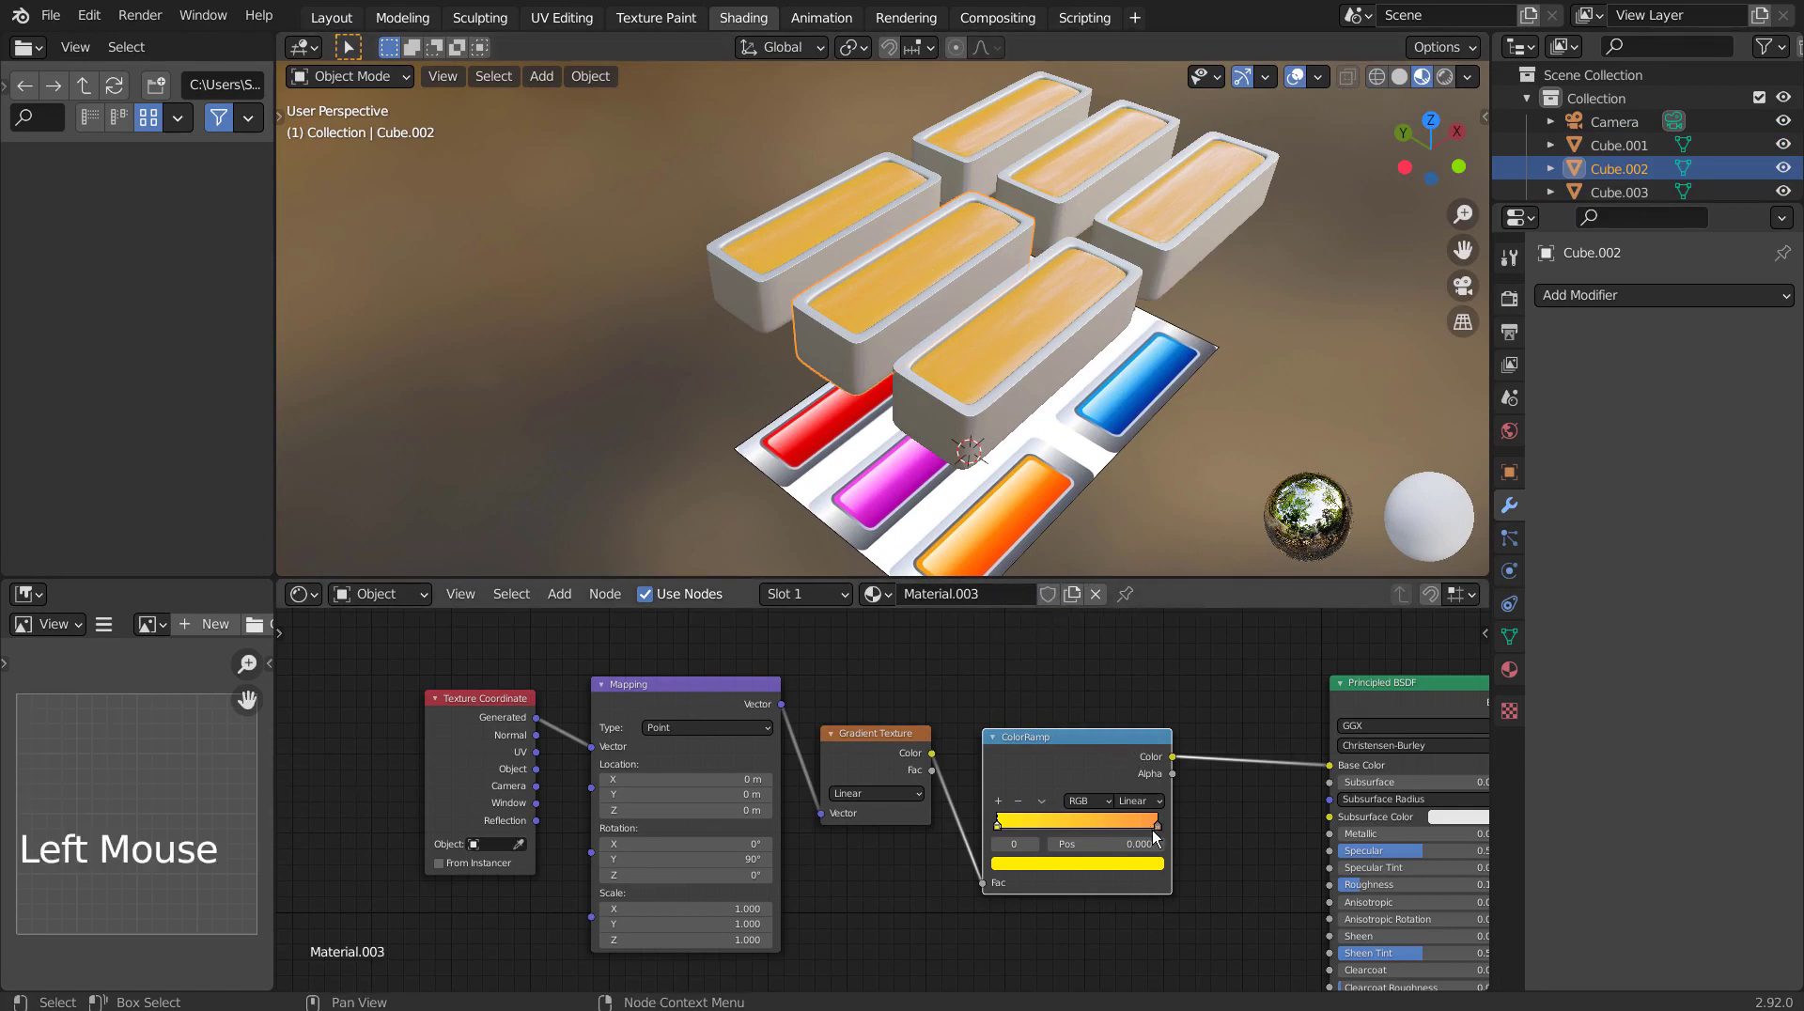
click(1170, 835)
click(1149, 879)
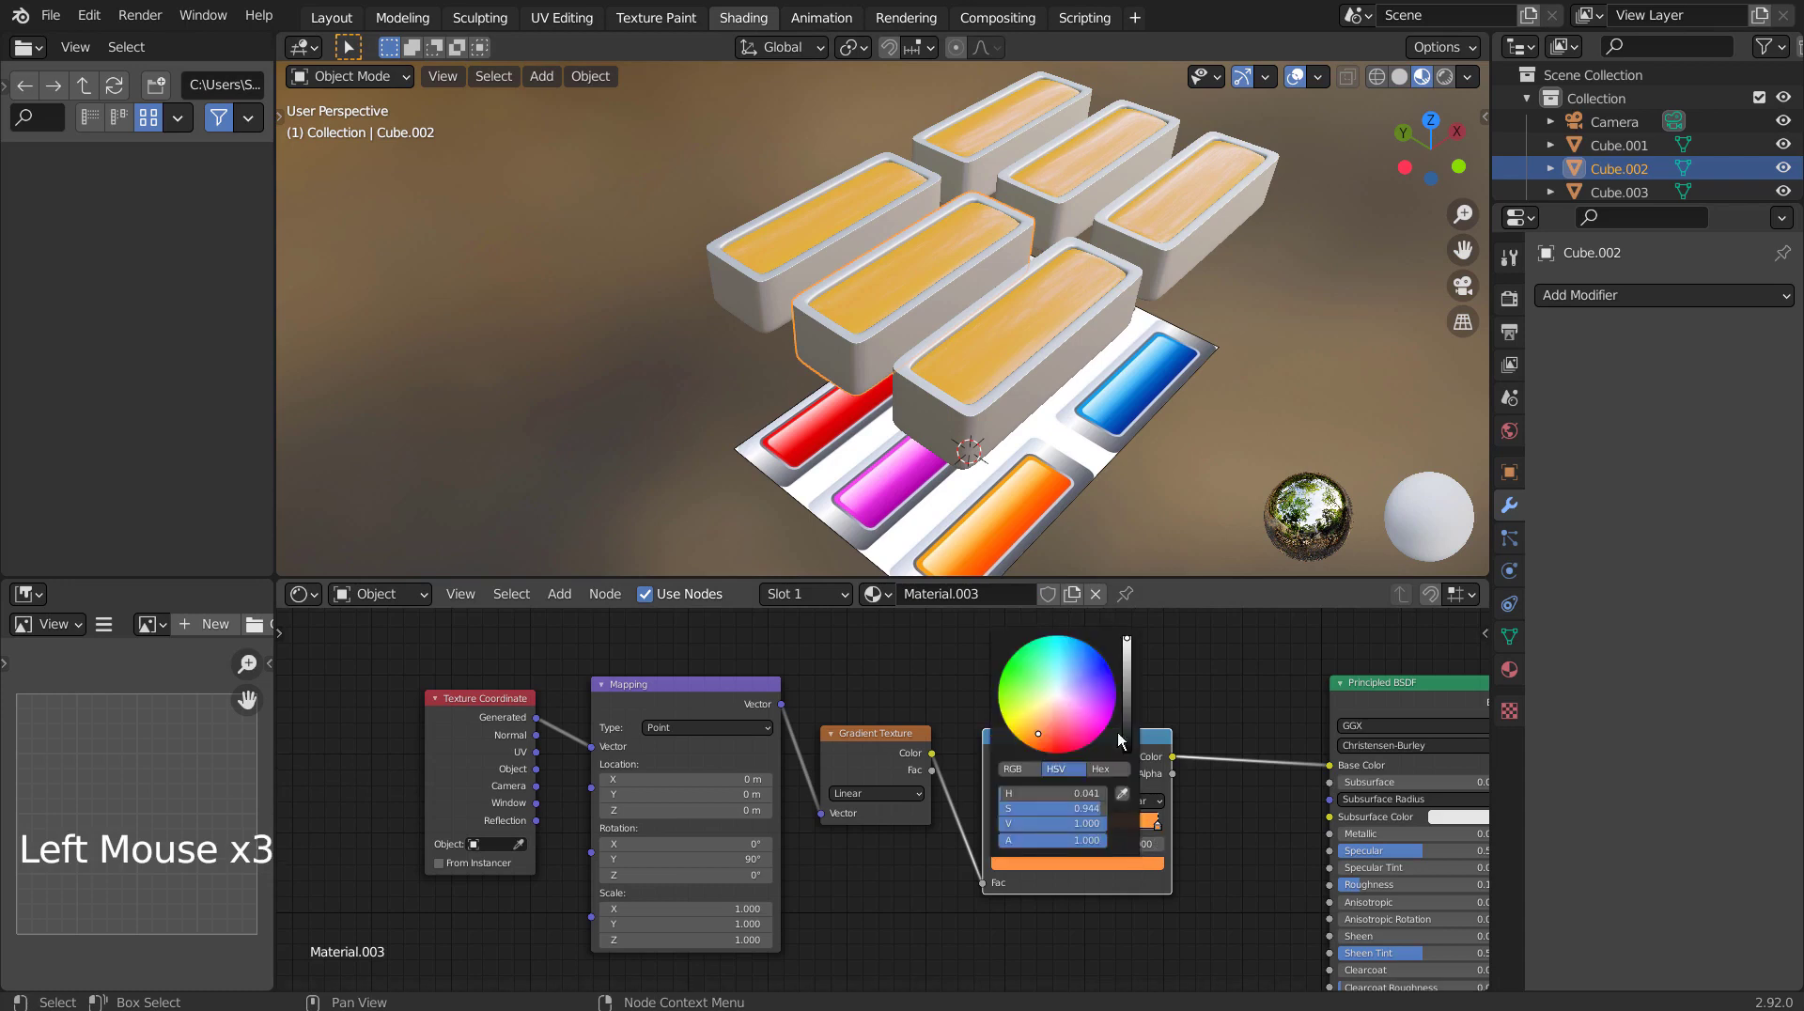
click(818, 225)
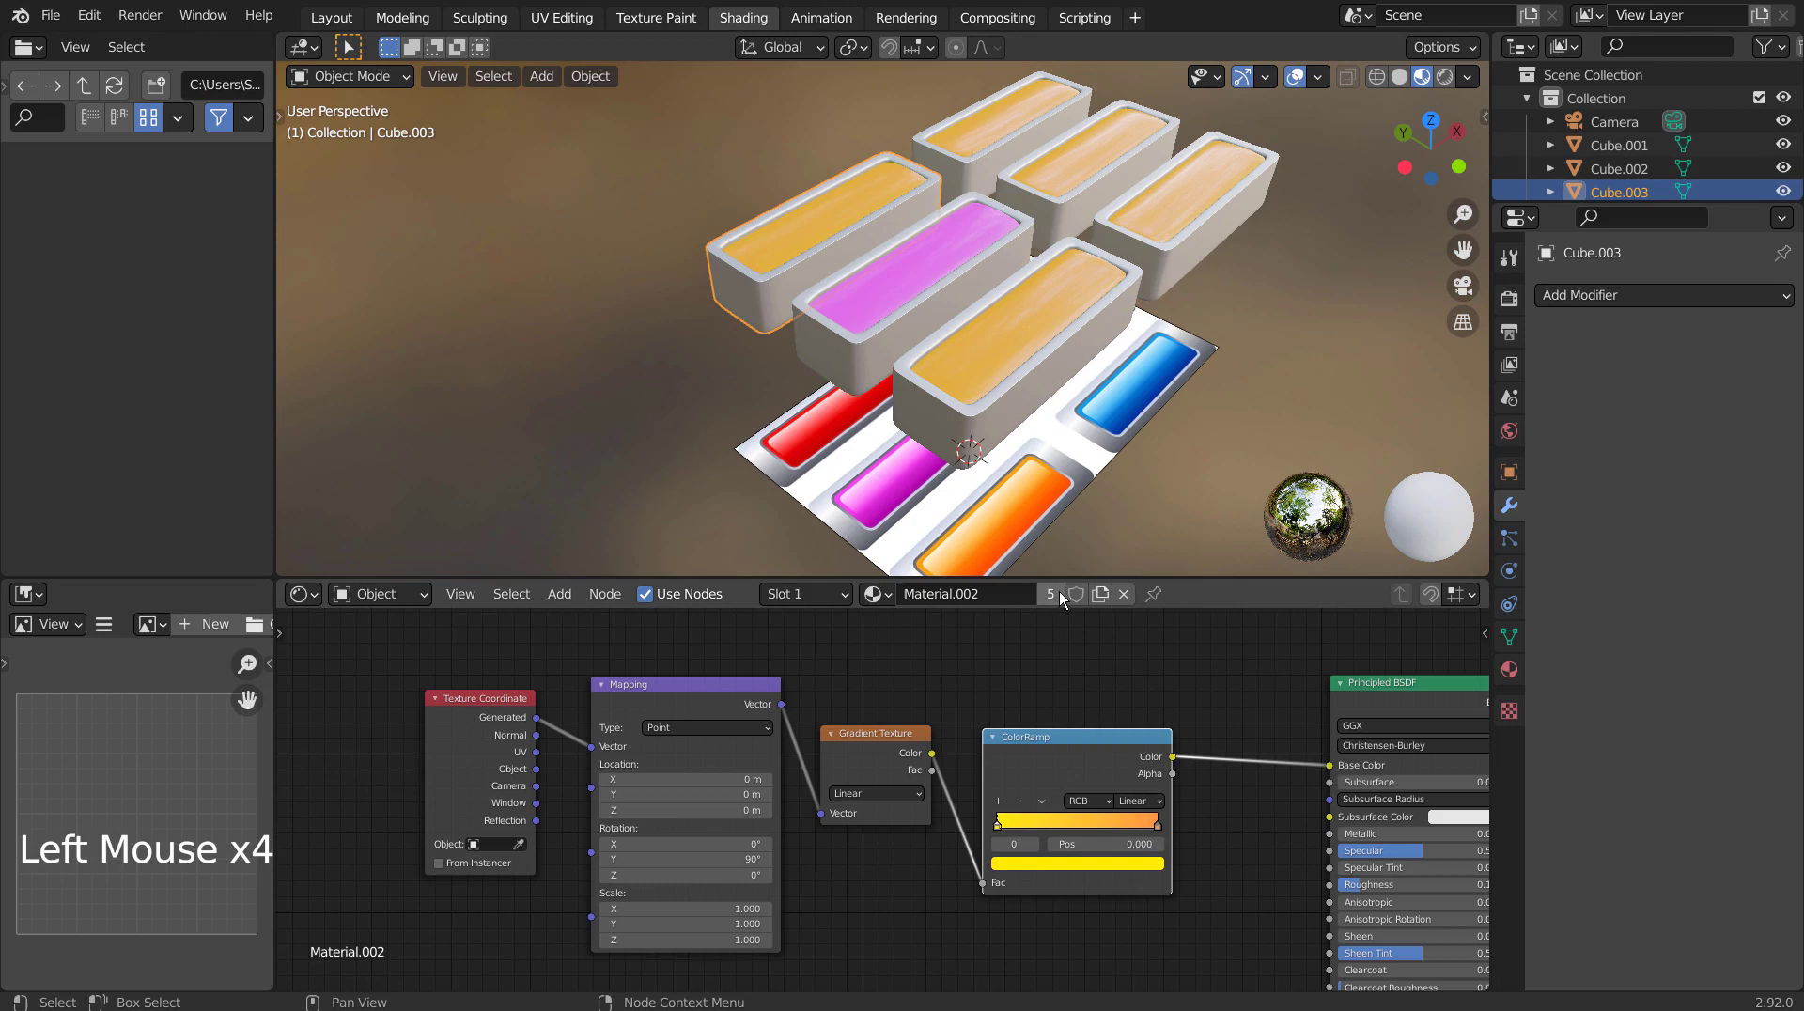
click(1057, 600)
click(1161, 829)
click(1154, 869)
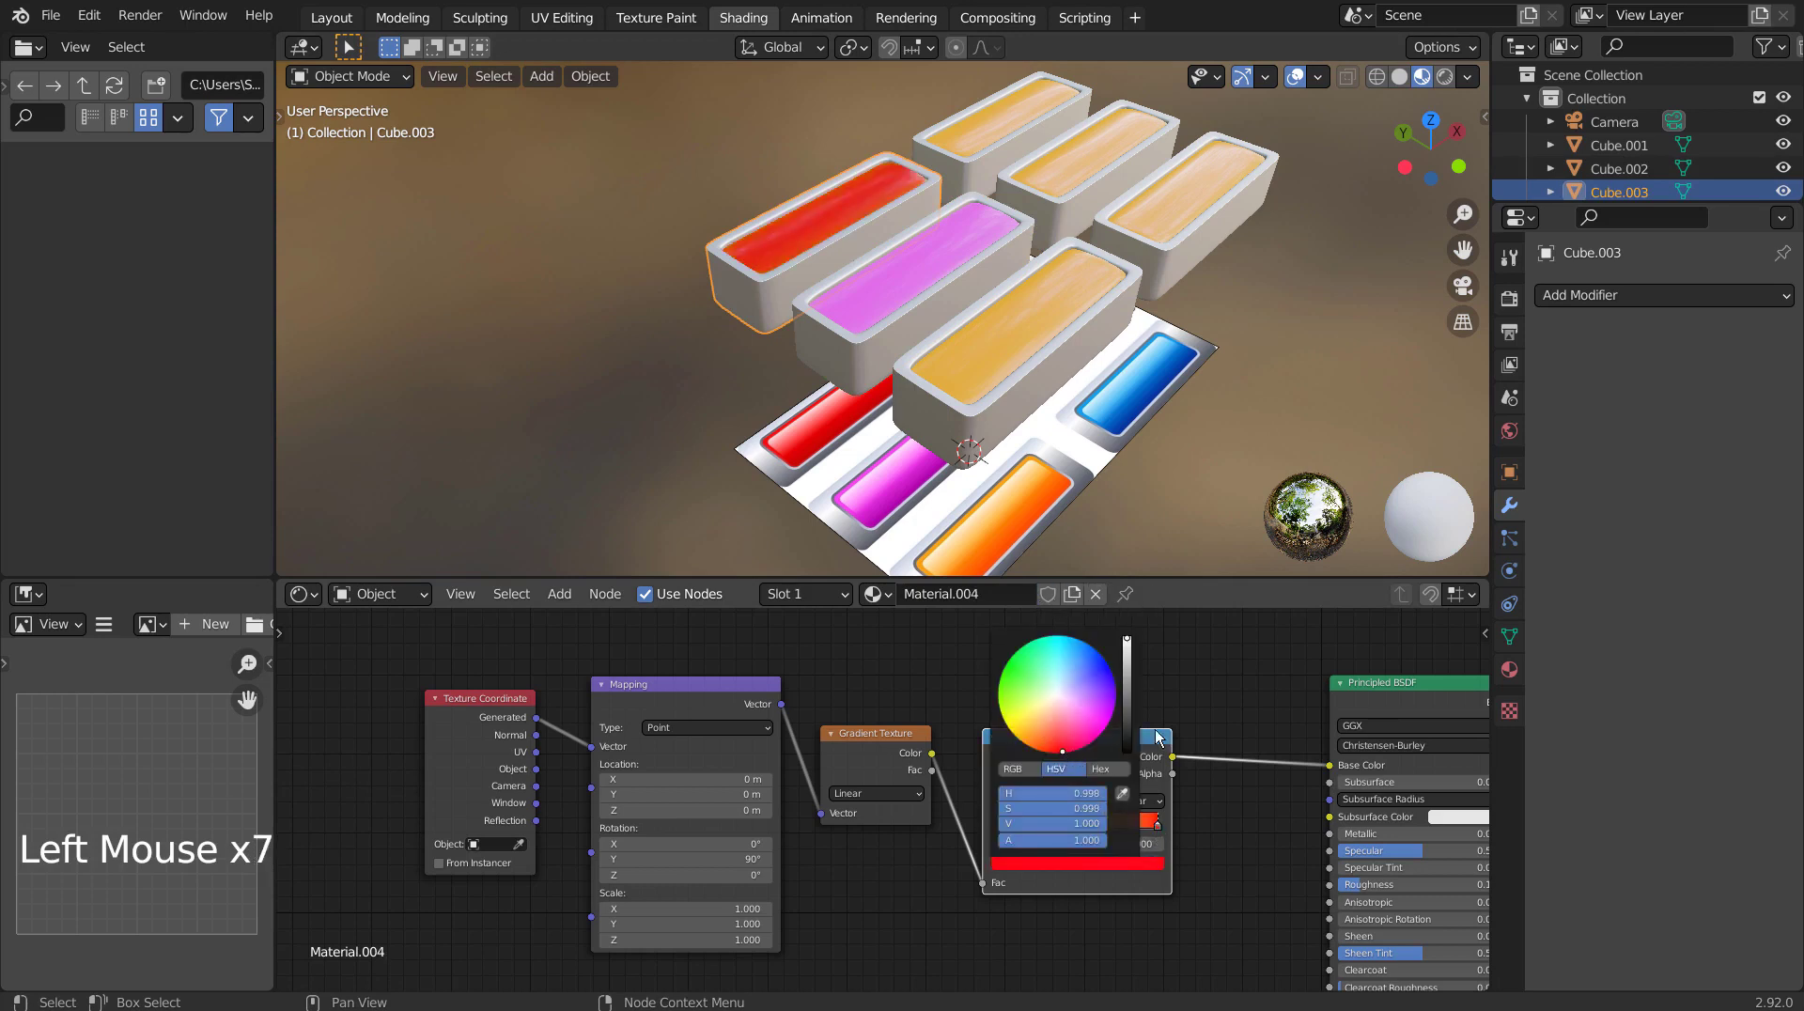
click(1244, 717)
Give the next two copies independent materials with their own stop colours, the second one yellow.
click(1219, 190)
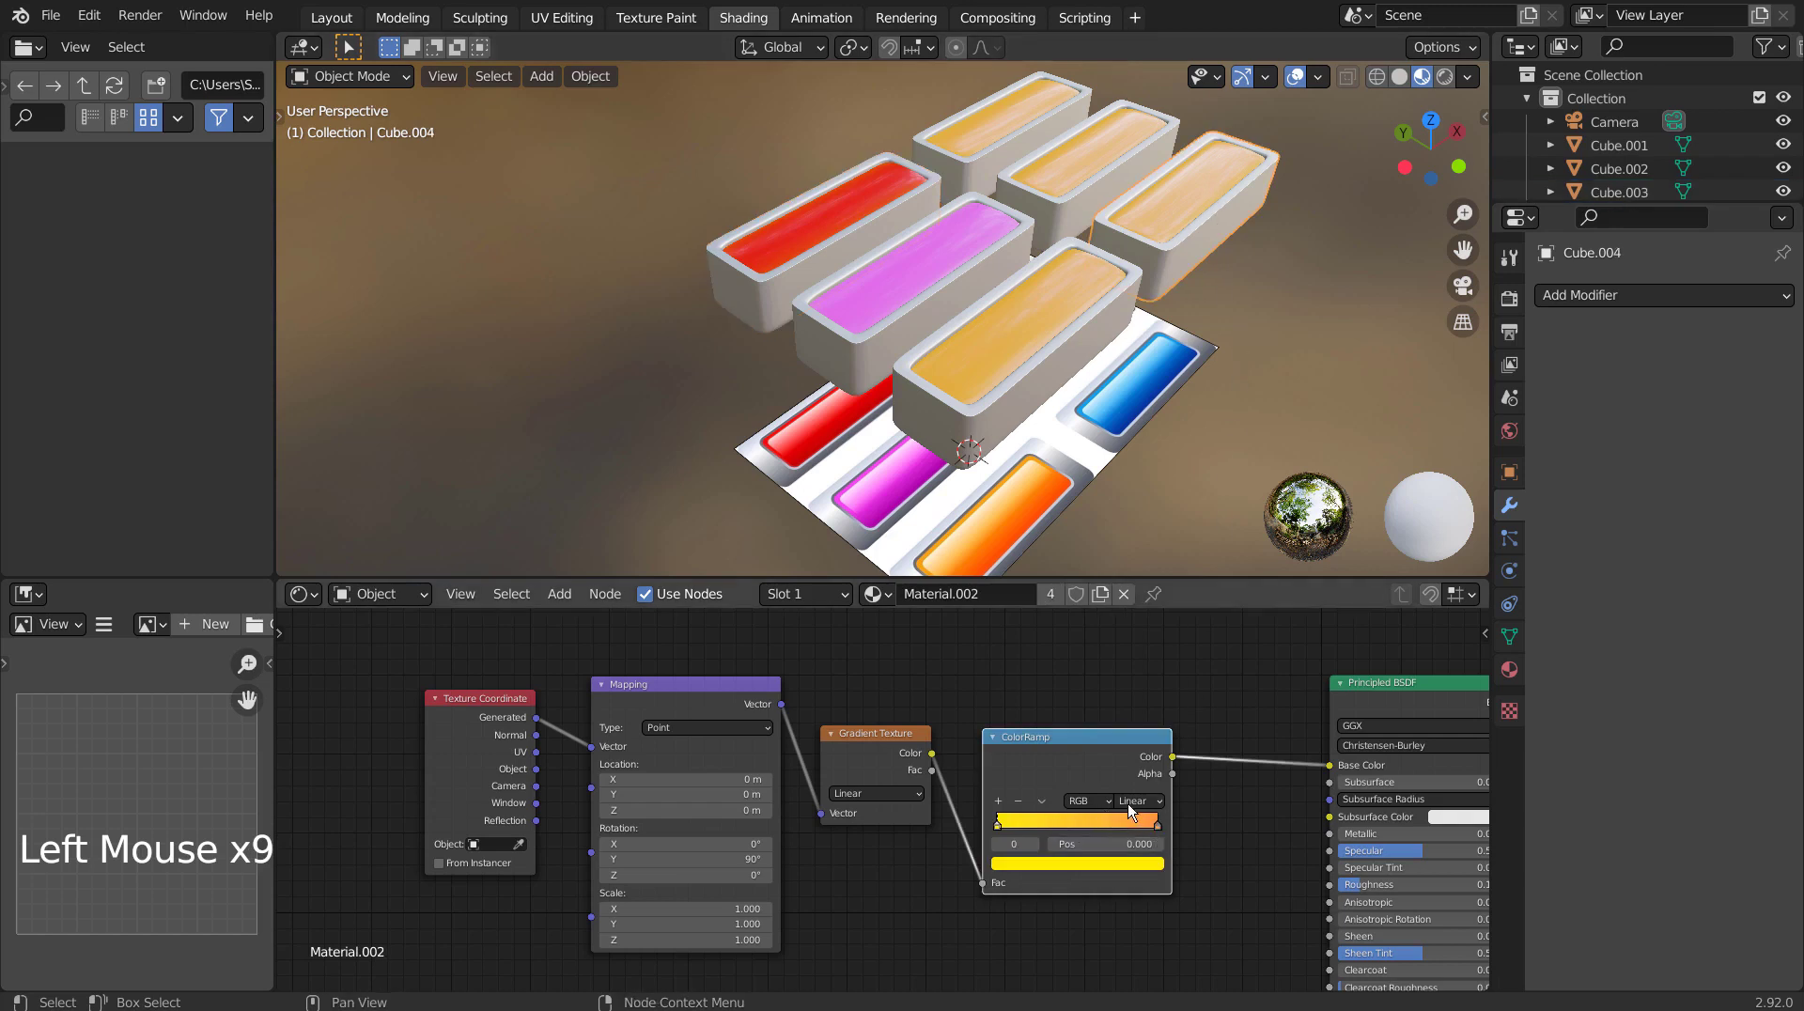
click(1060, 594)
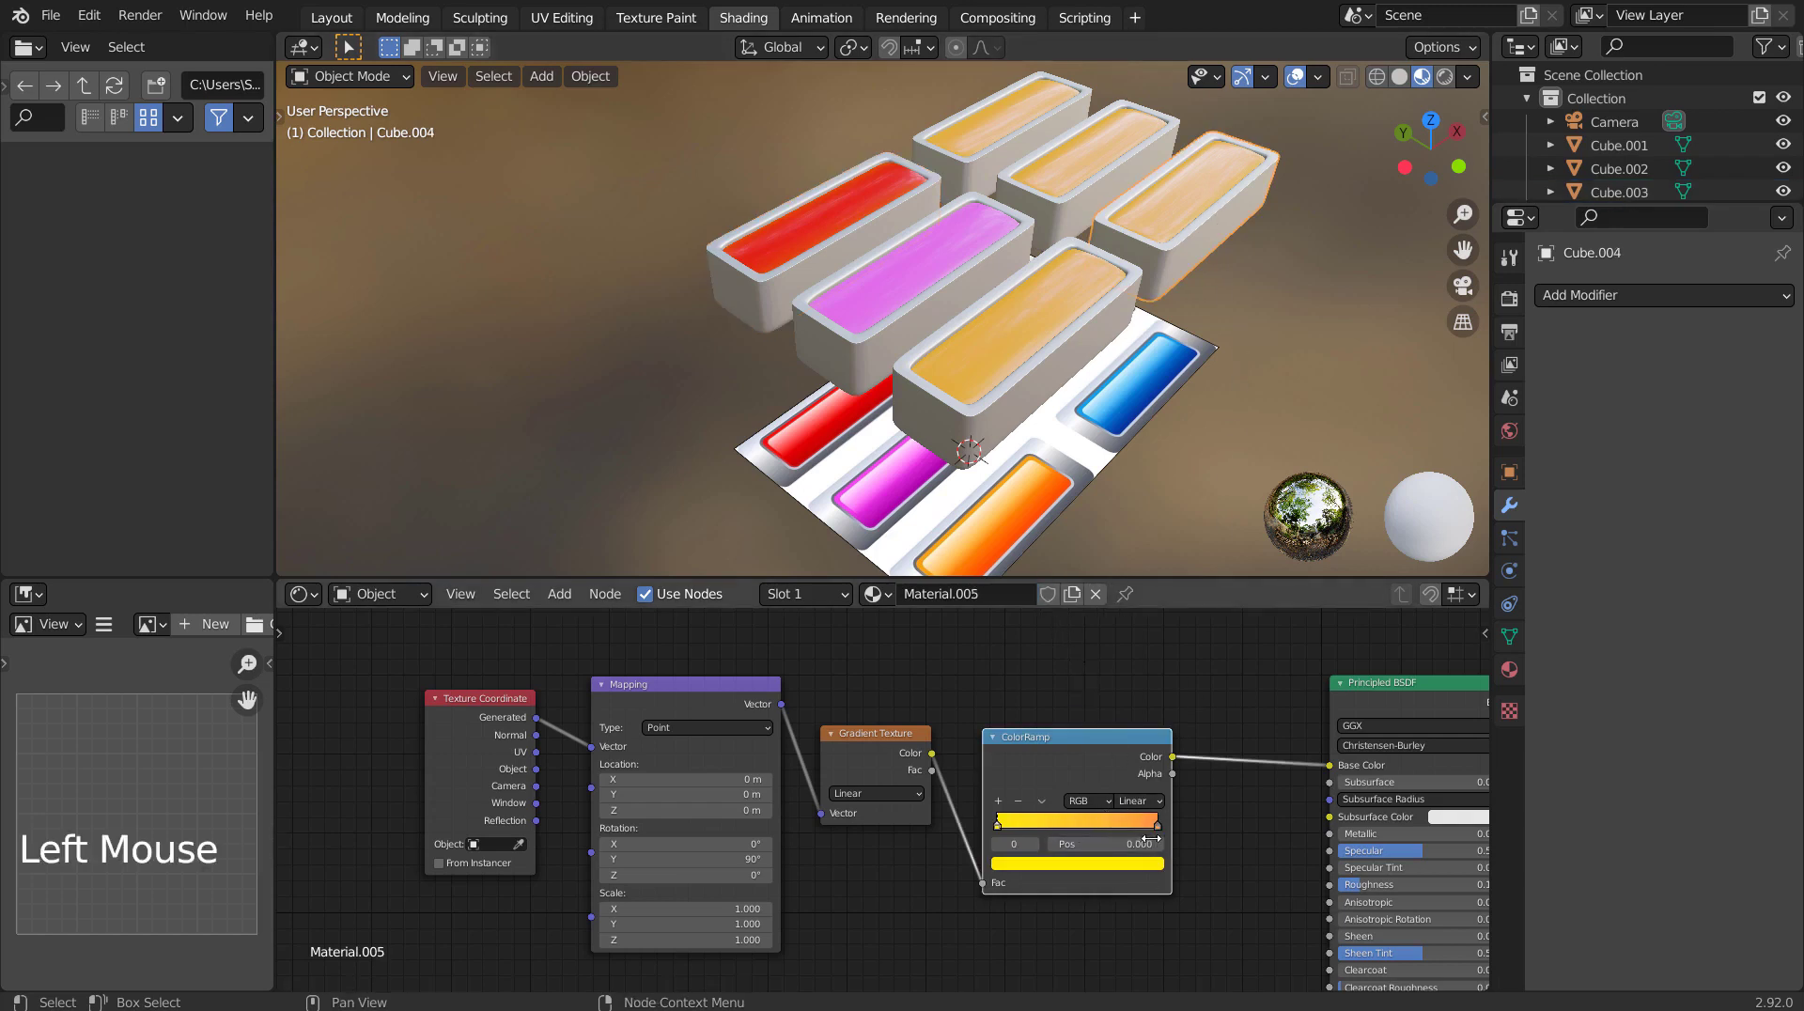
click(1160, 825)
click(1147, 866)
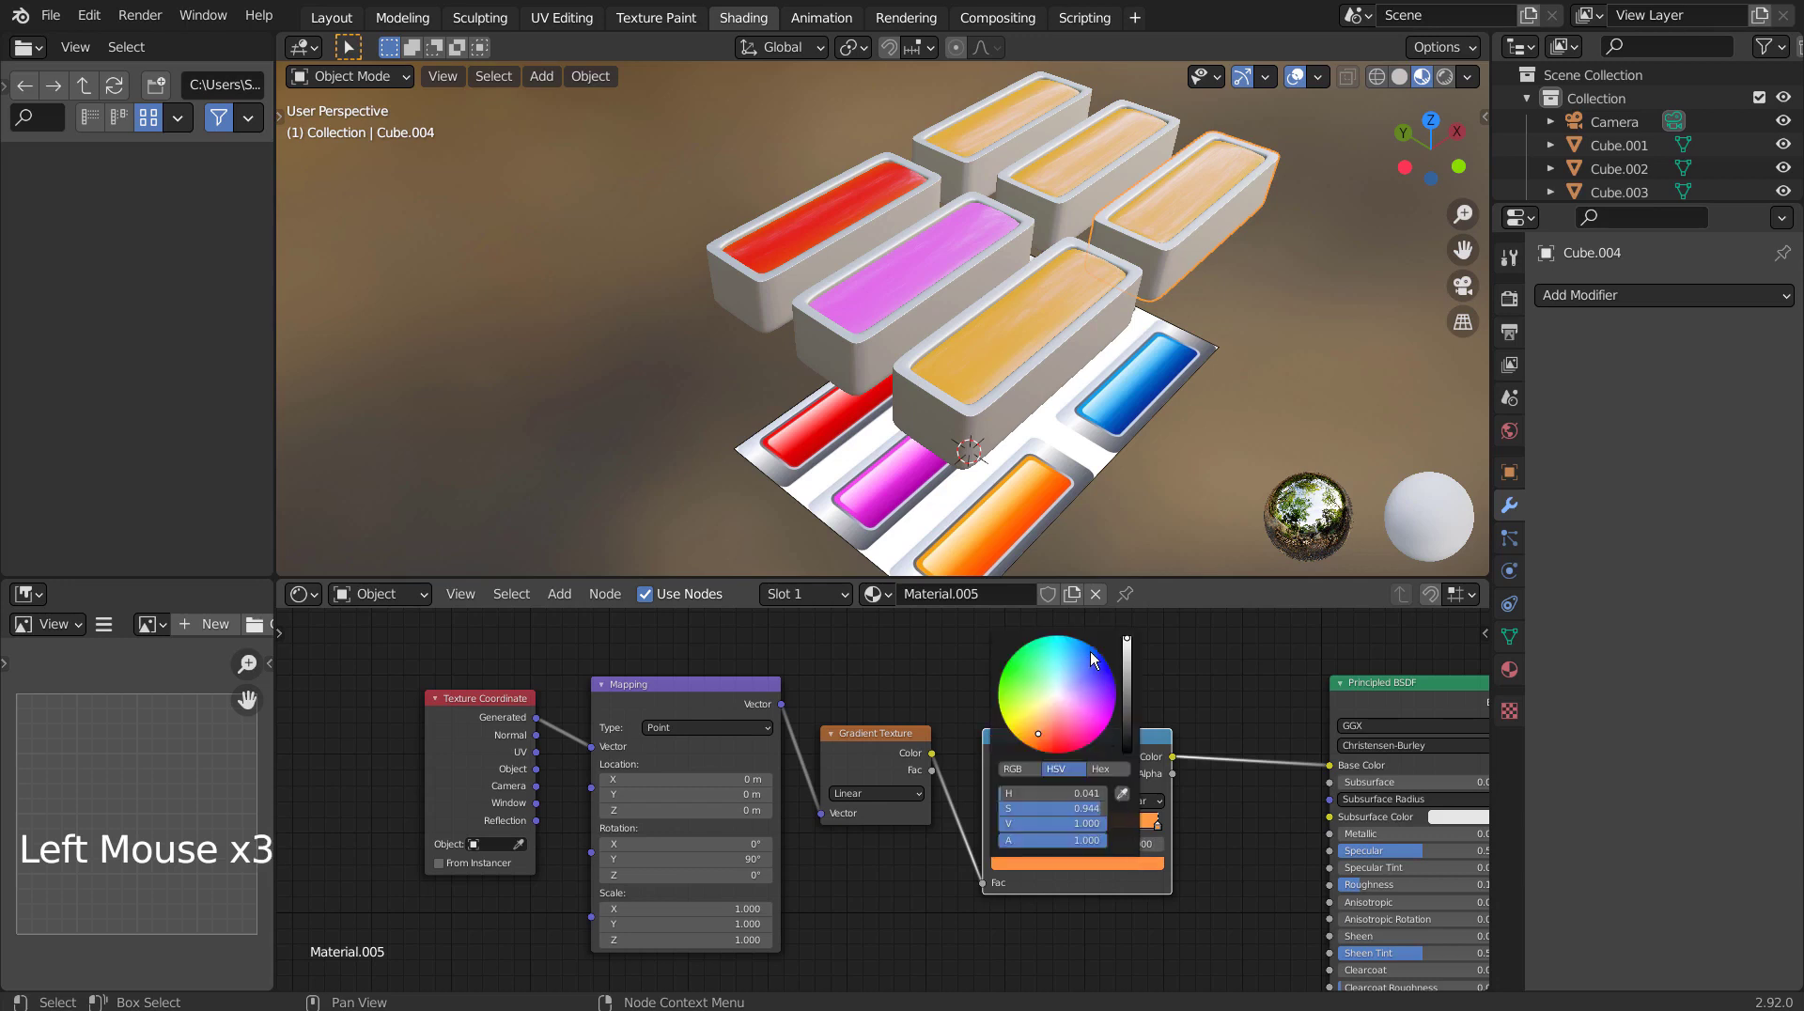
click(1117, 138)
click(1047, 597)
middle_click(1147, 474)
click(1157, 832)
click(1142, 869)
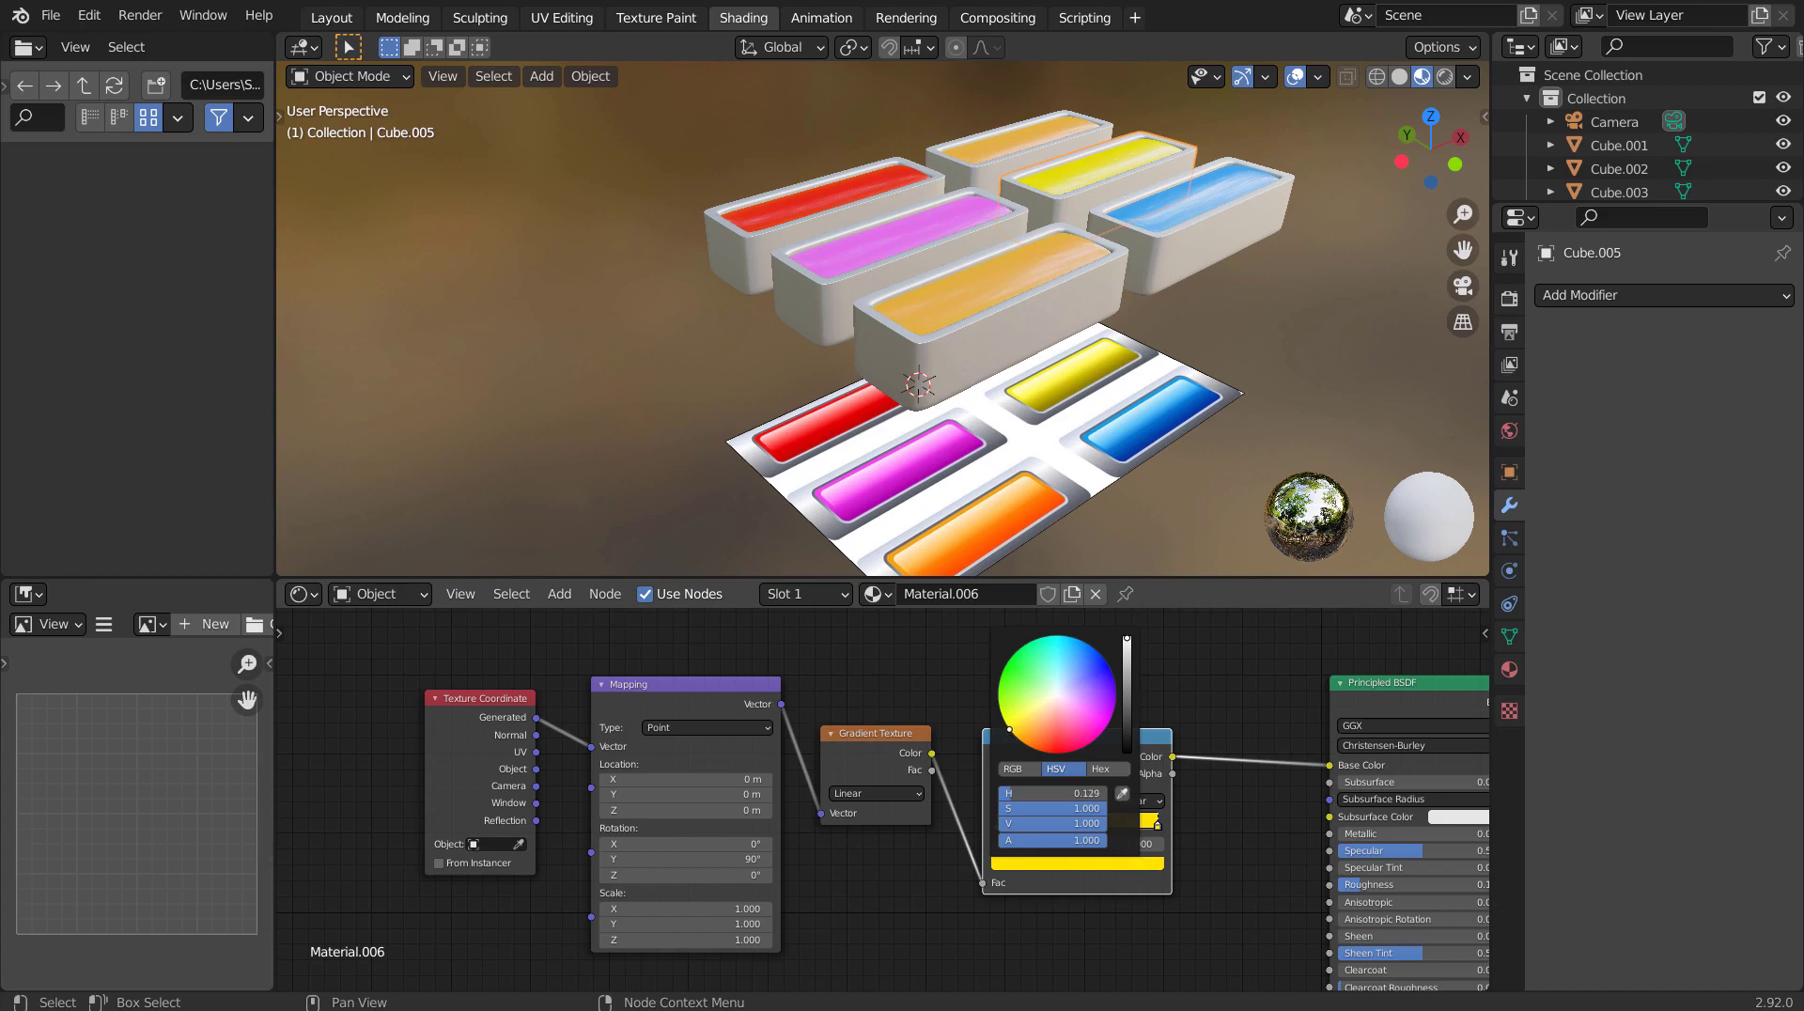
Recolour the last two copies' gradient stops, the final one green, and inspect the coloured set.
click(1059, 150)
middle_click(1151, 502)
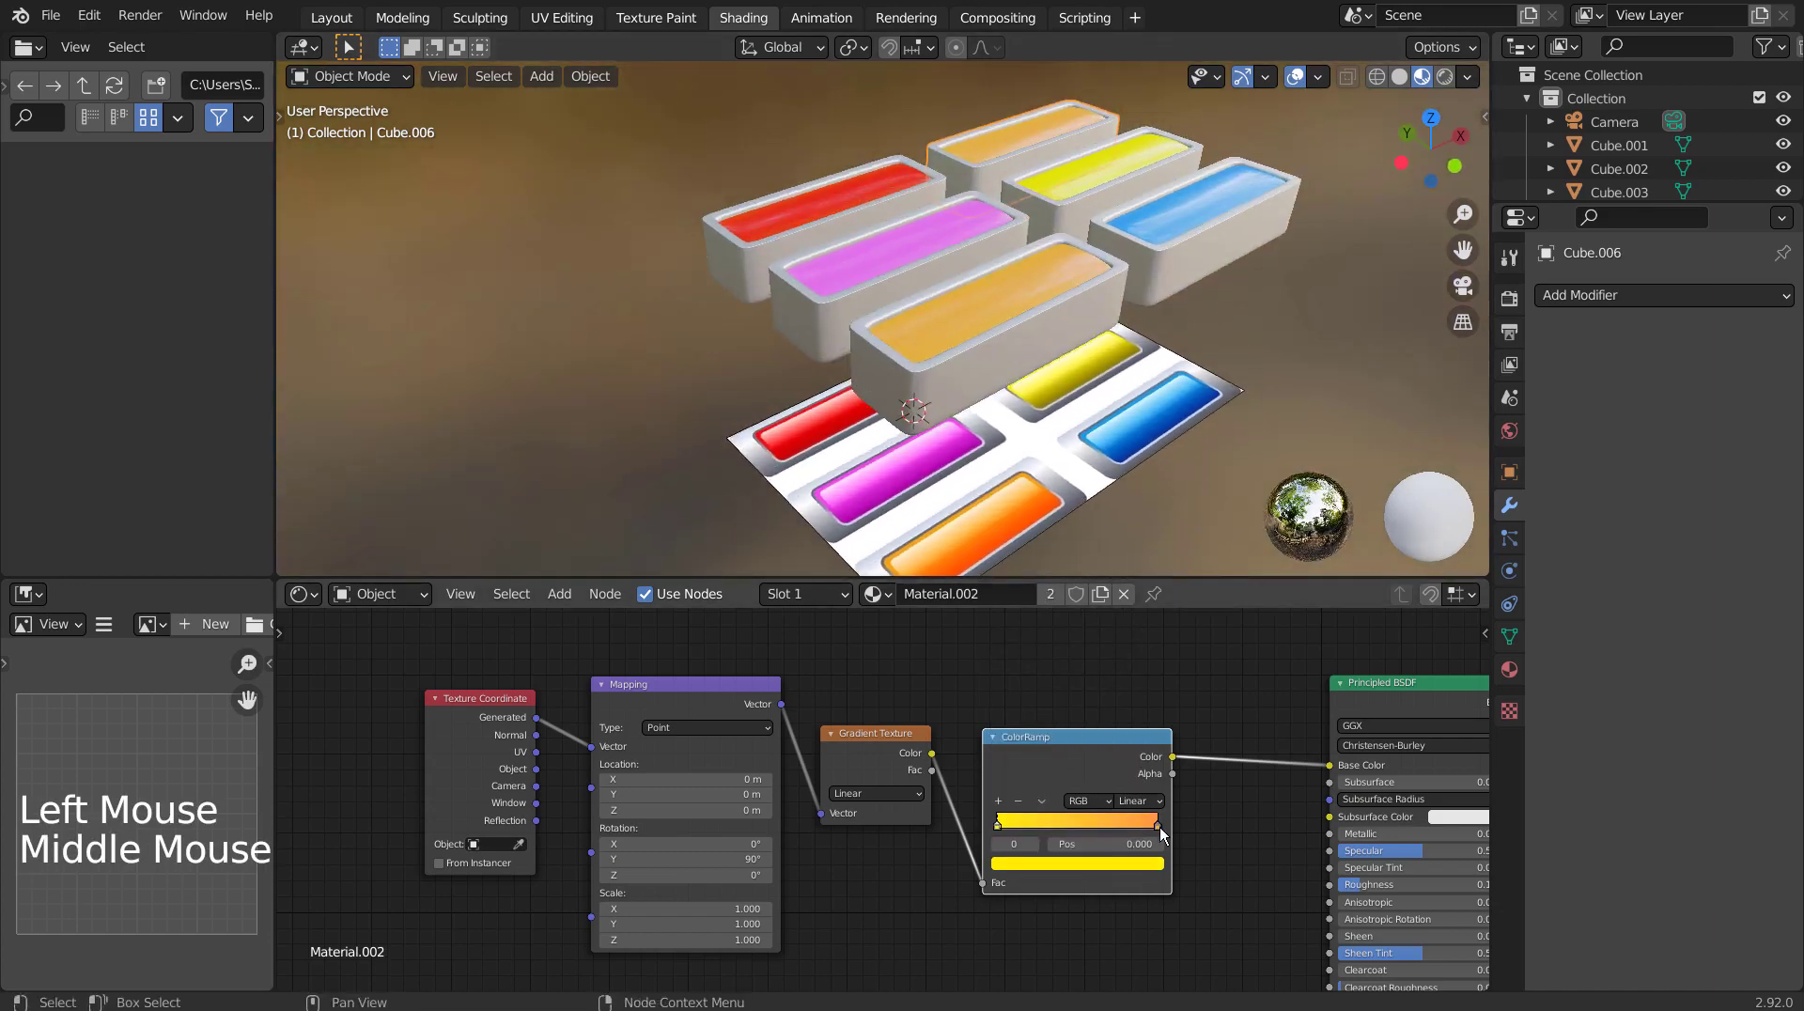
click(1164, 837)
click(1162, 835)
click(1130, 859)
click(1129, 879)
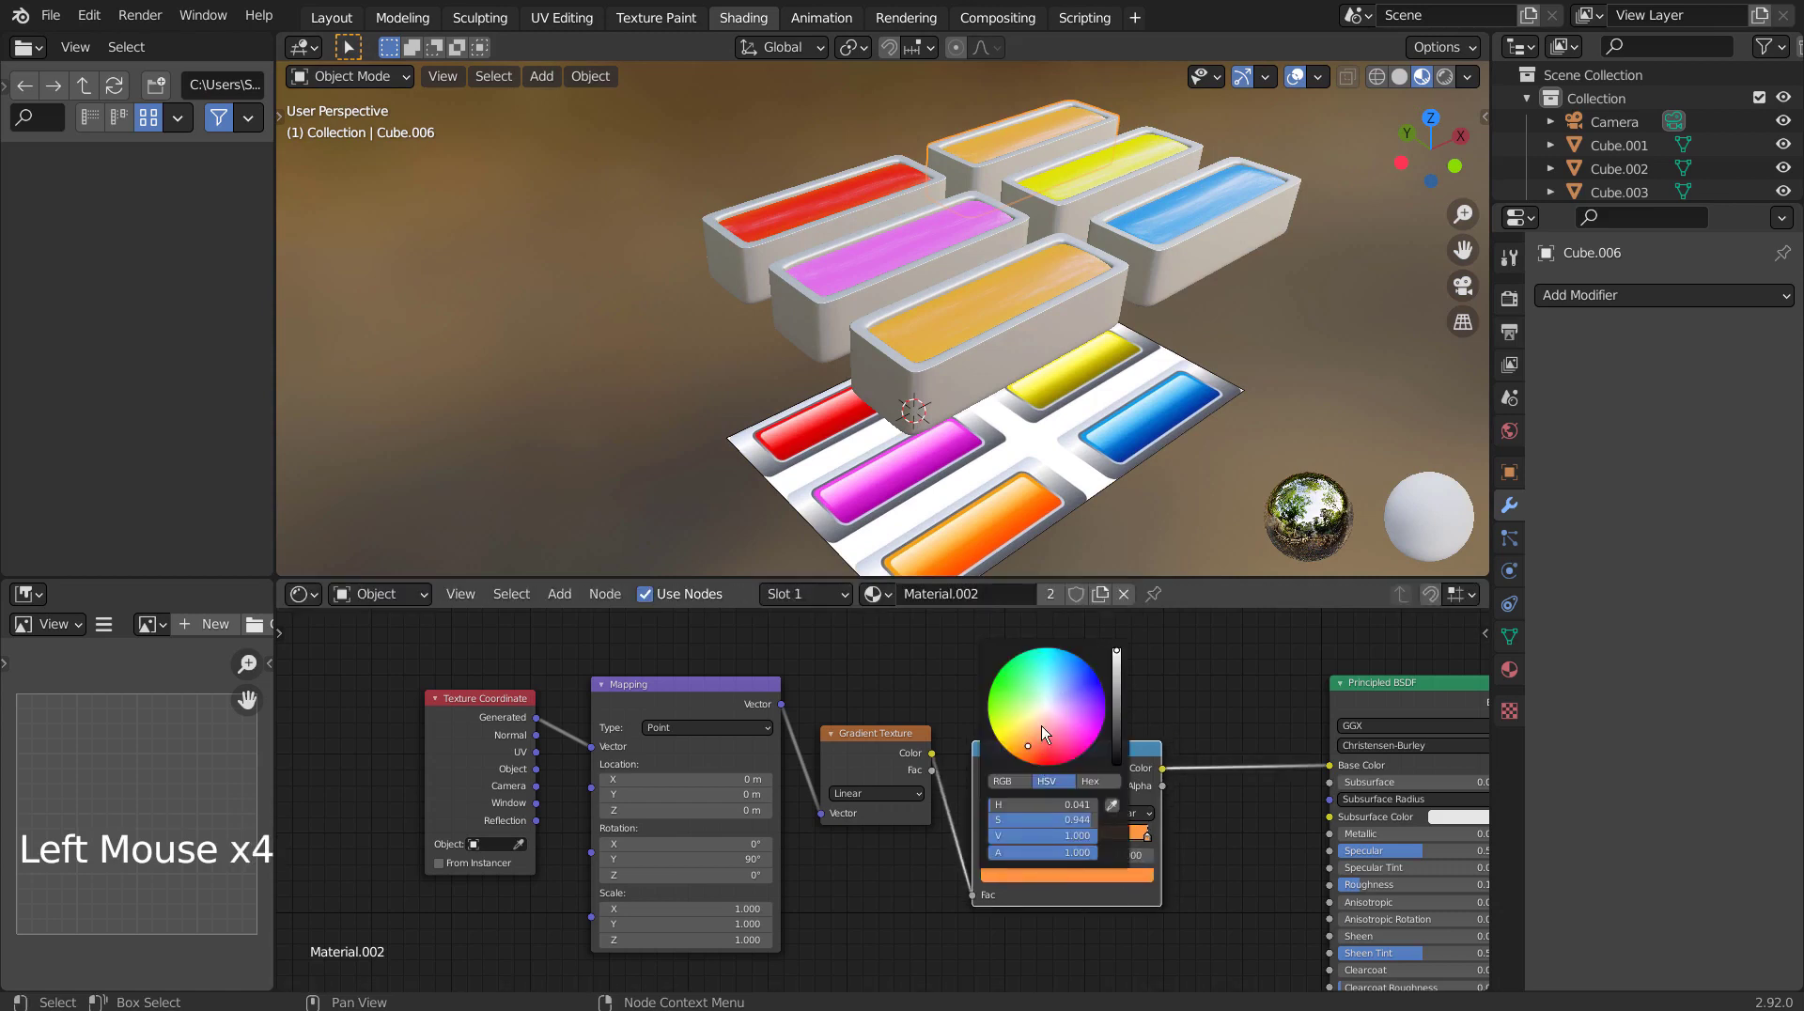
click(1059, 598)
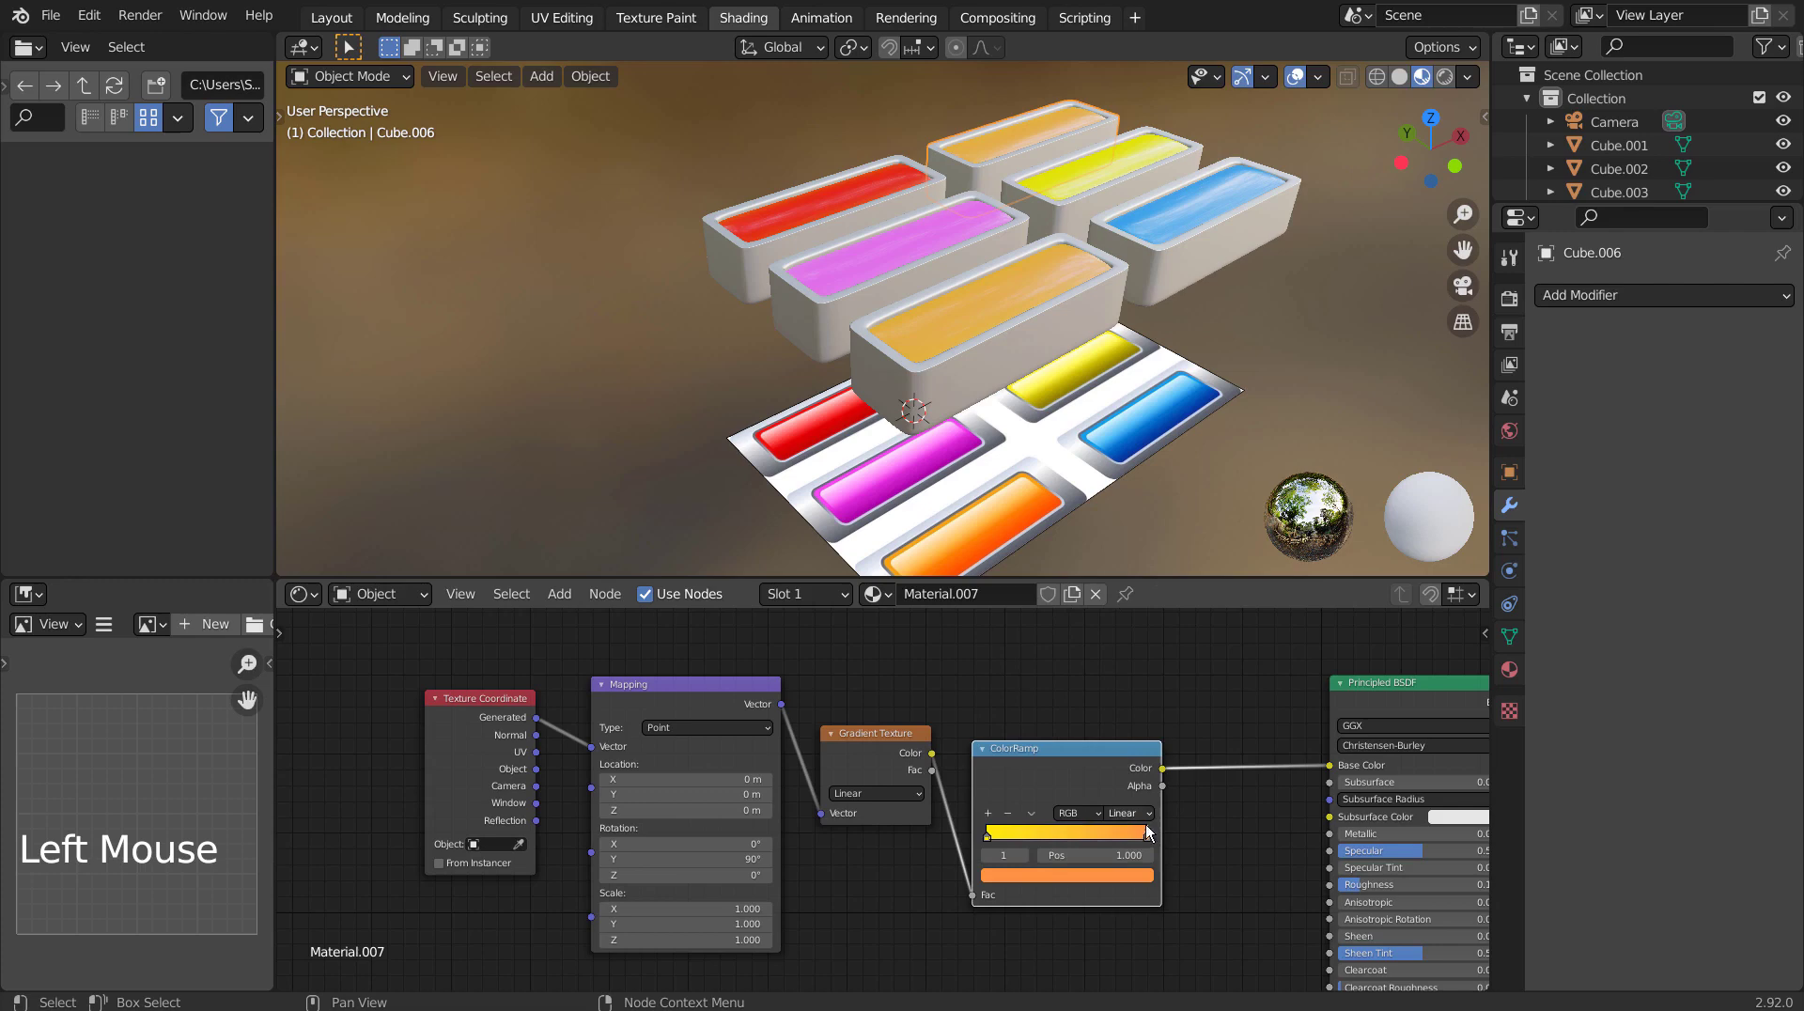
click(1139, 881)
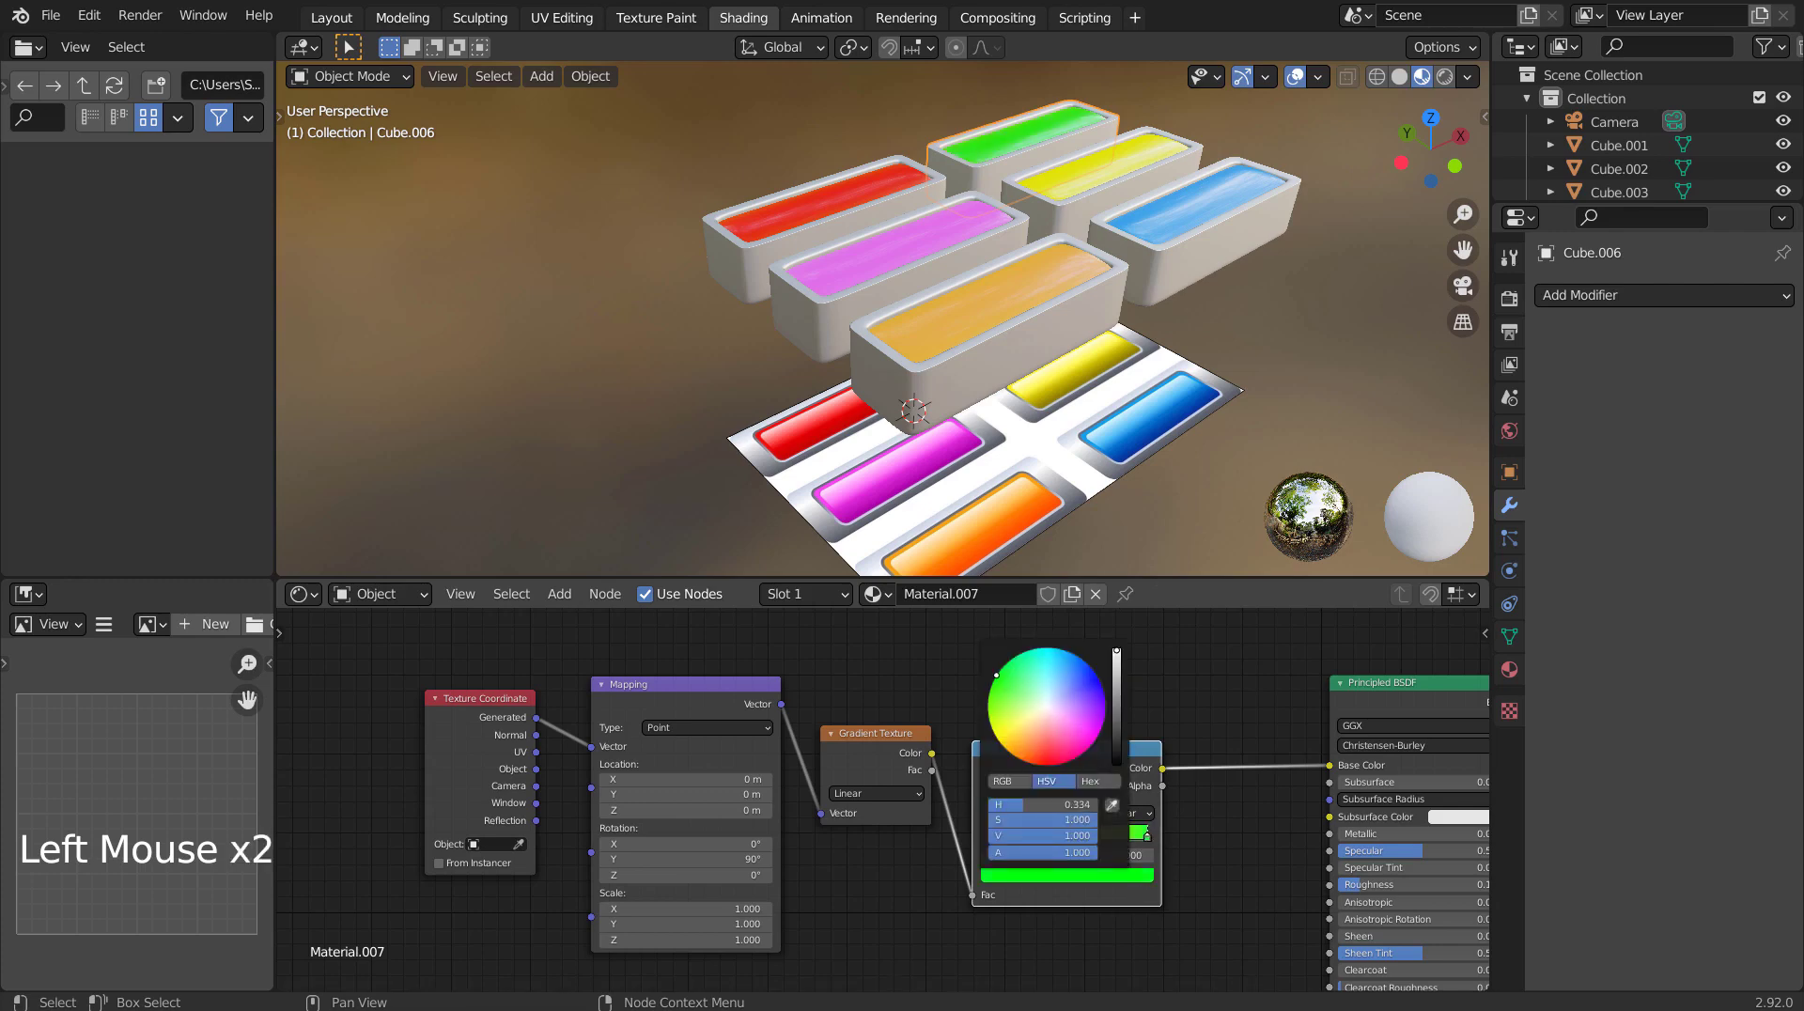
click(1212, 458)
middle_click(1204, 444)
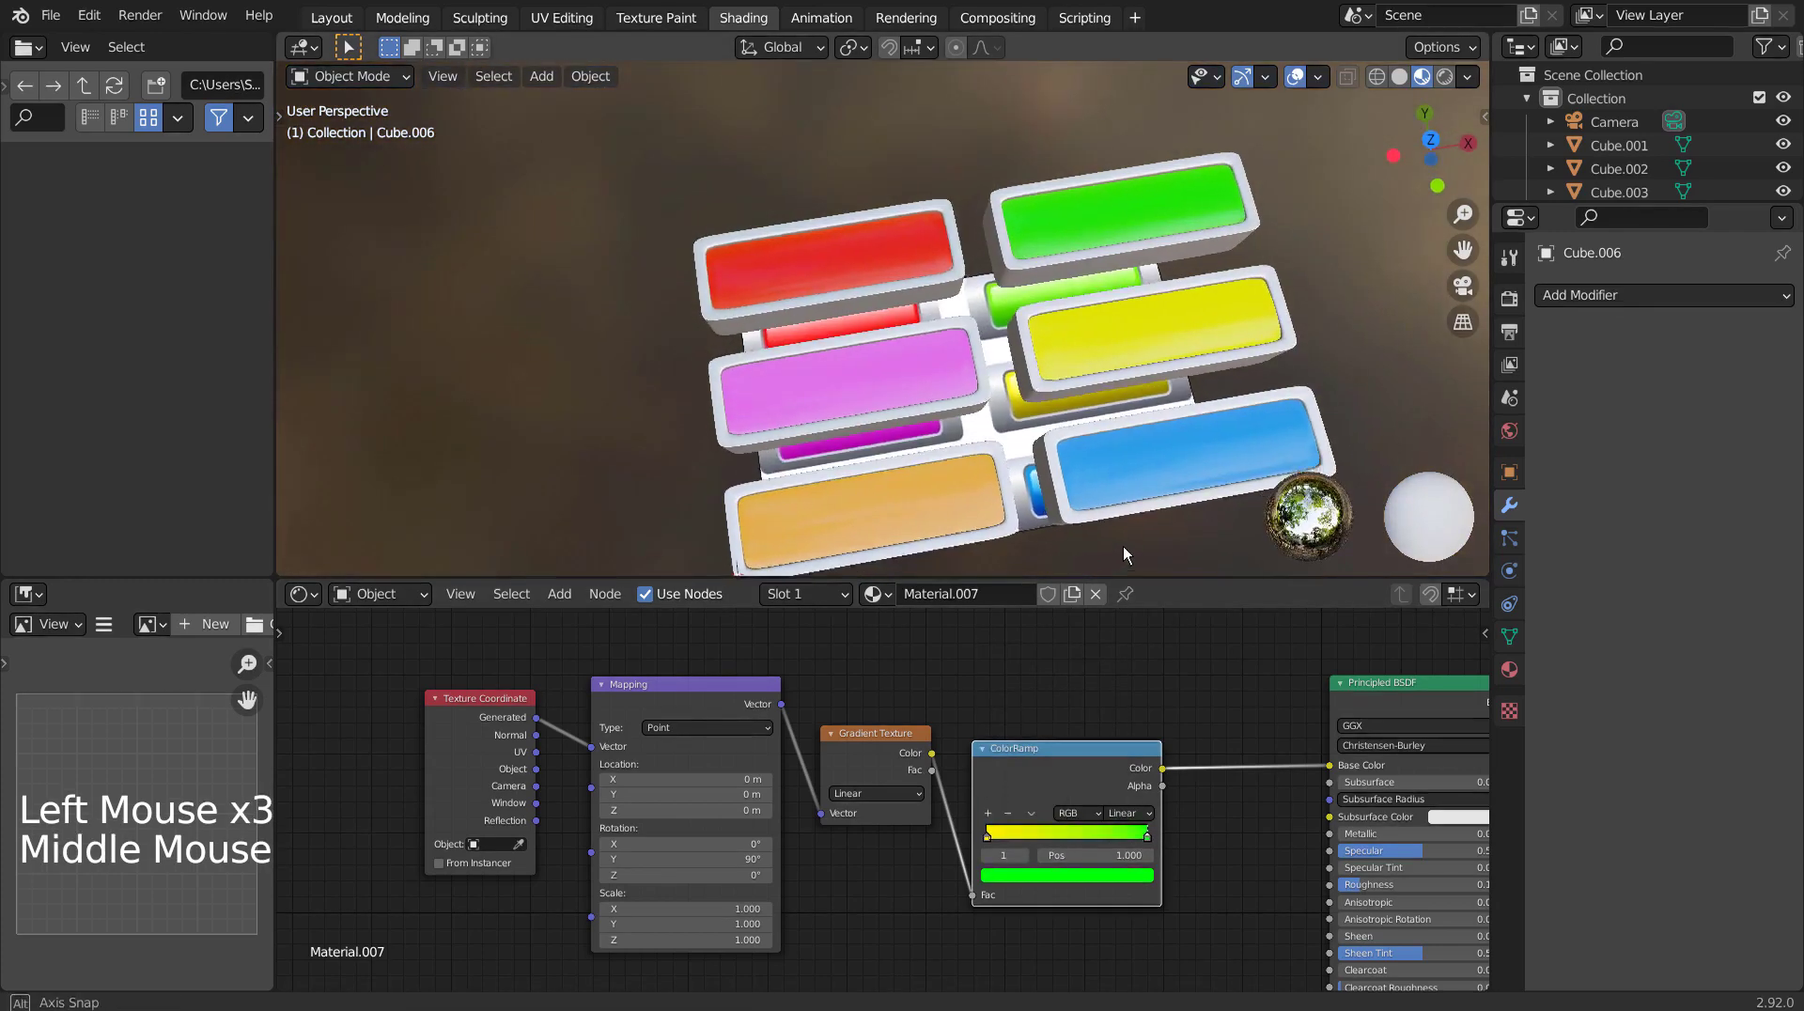
middle_click(1166, 434)
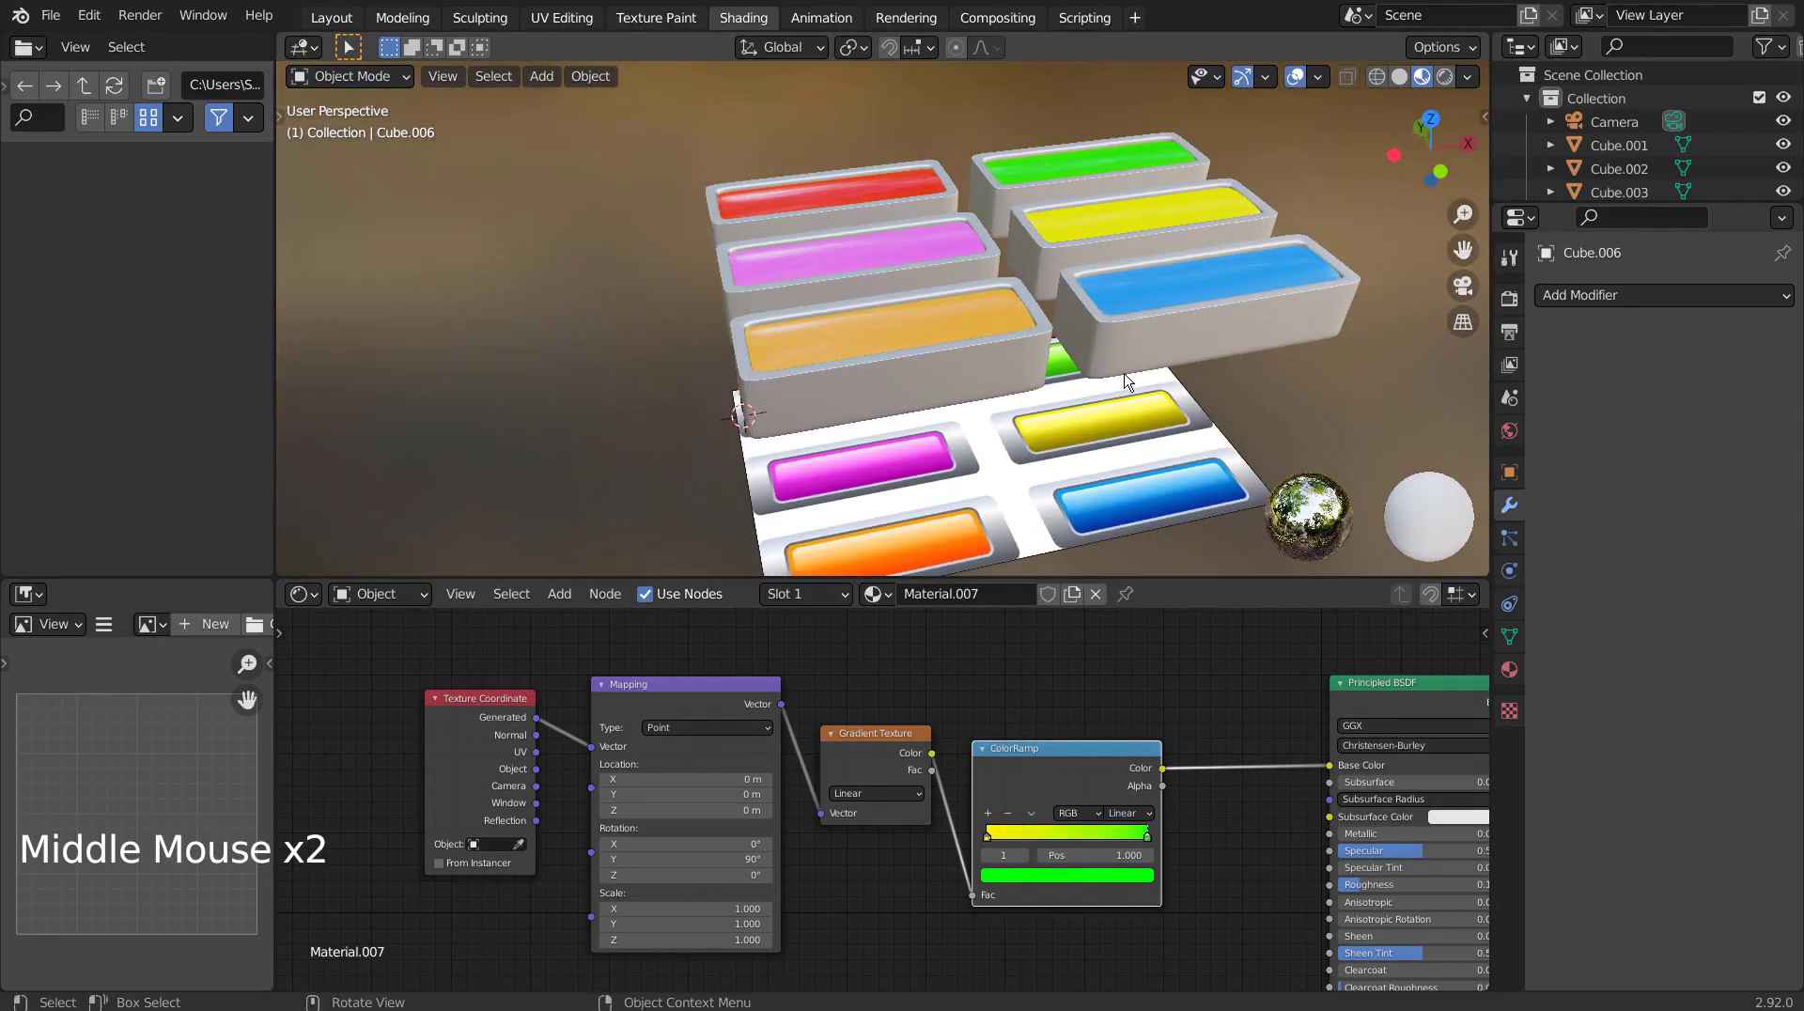
click(344, 10)
Add a ground plane under the buttons and scale it up to about 2.28.
click(343, 22)
scroll(down, 3)
click(1283, 524)
key(shift+a)
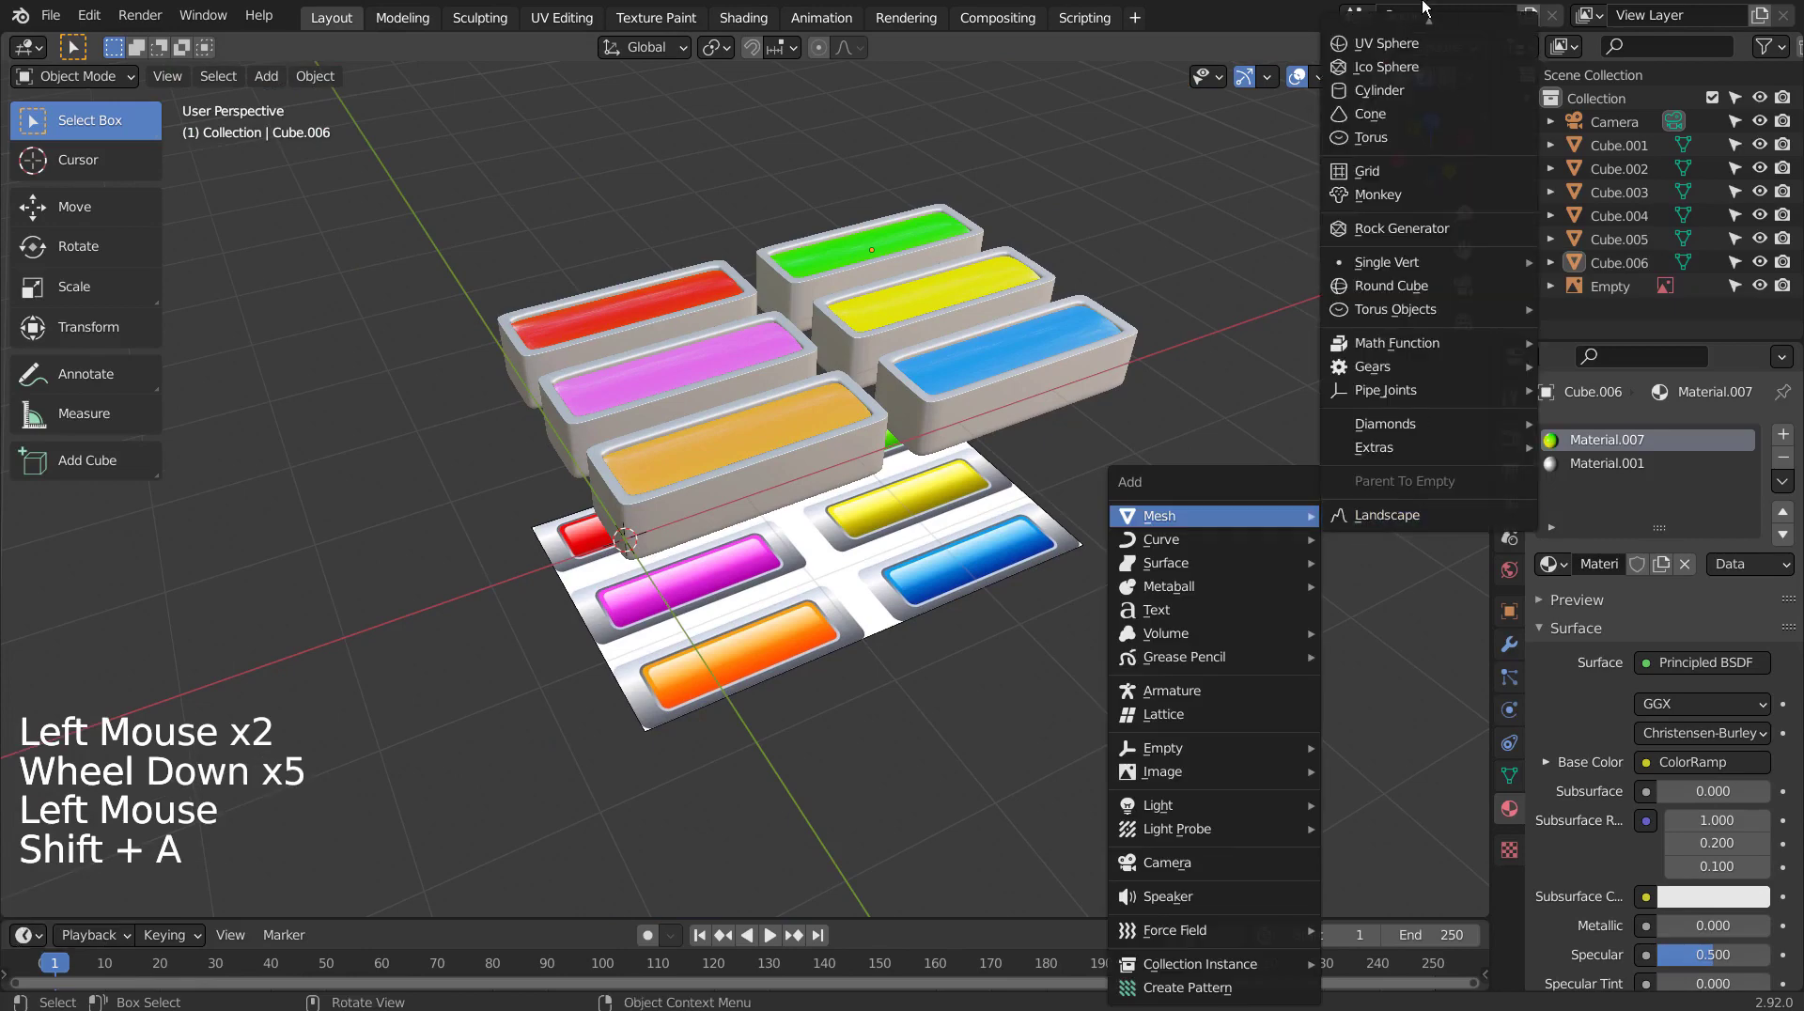
key(s)
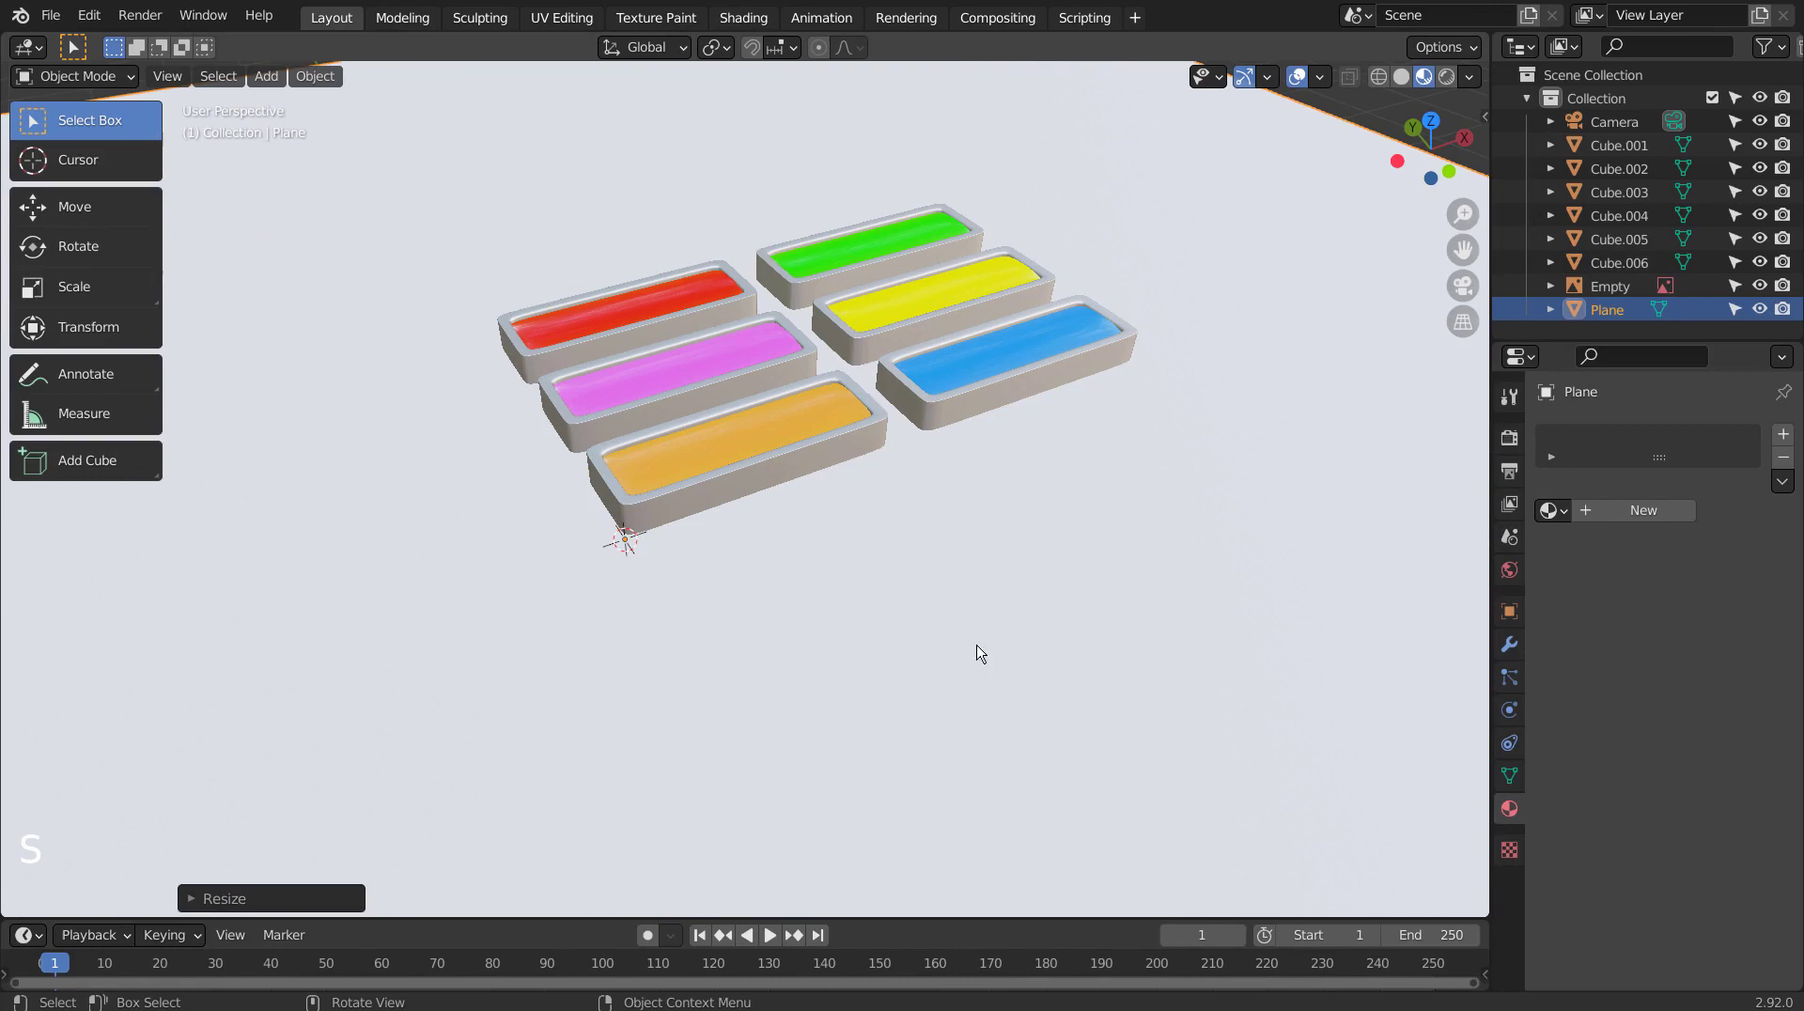
key(s)
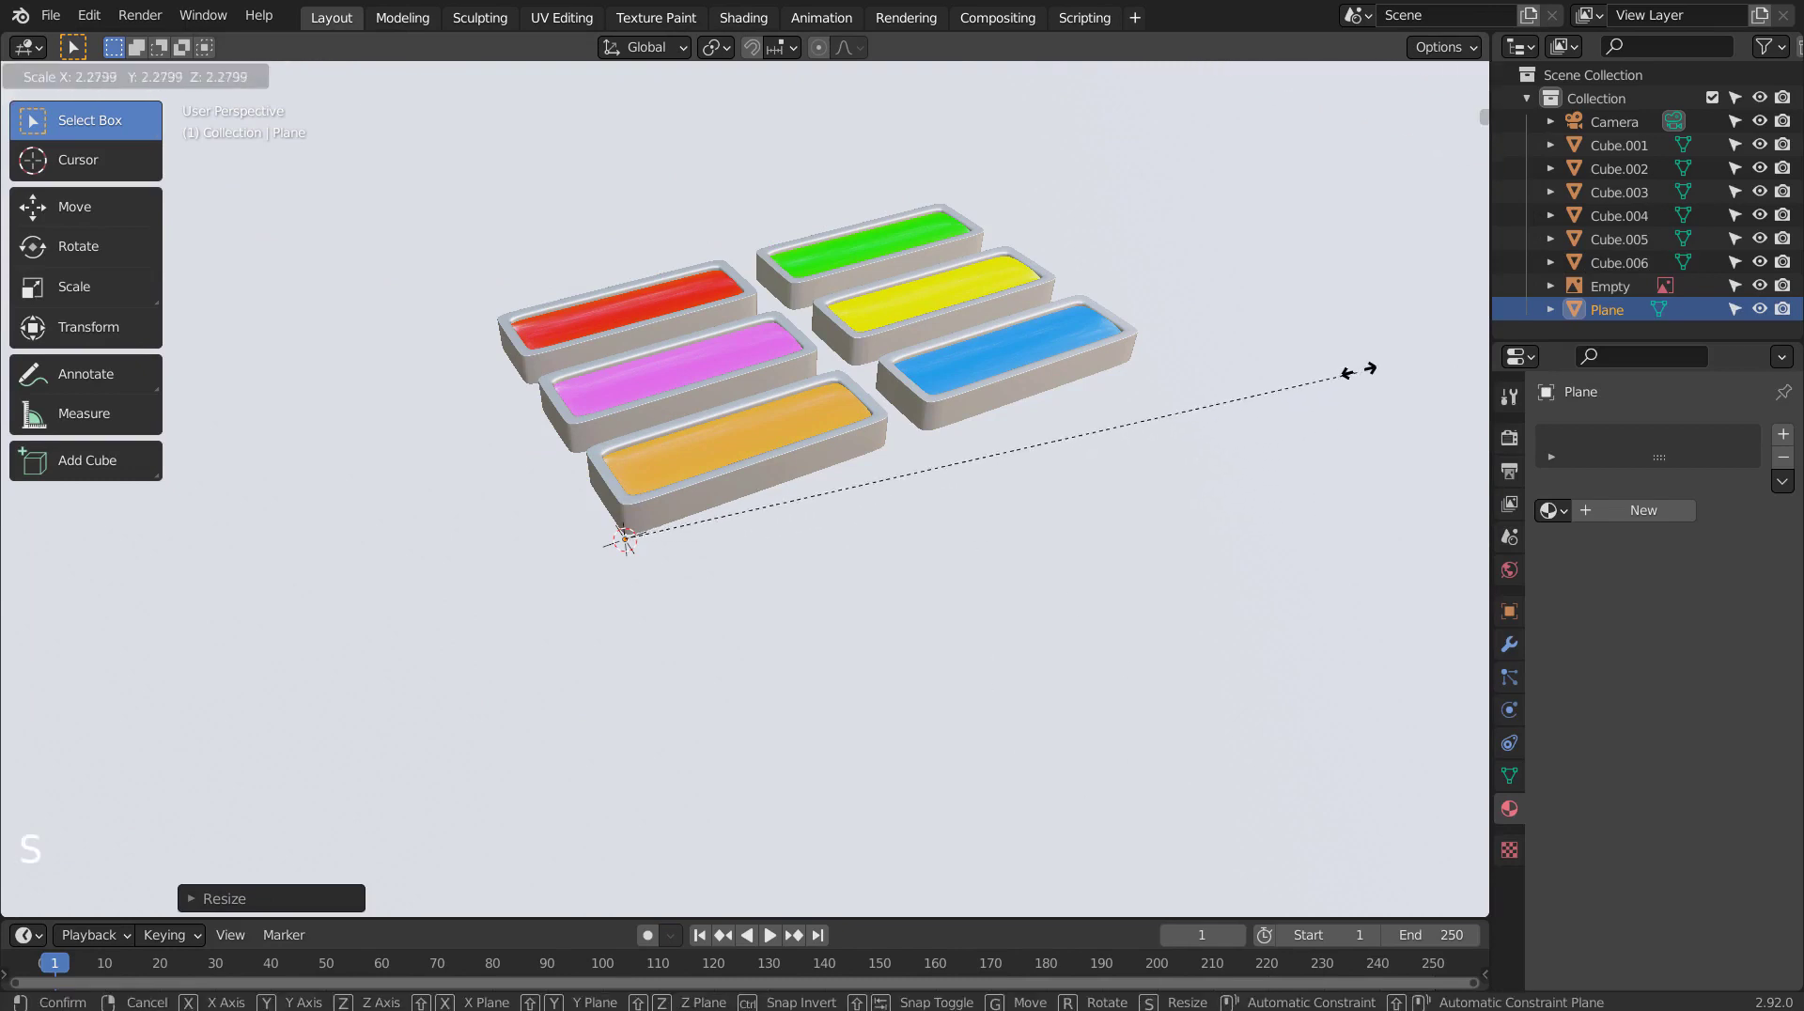
Orbit and zoom around the button grid to check the plane, then look through the scene camera.
middle_click(1310, 399)
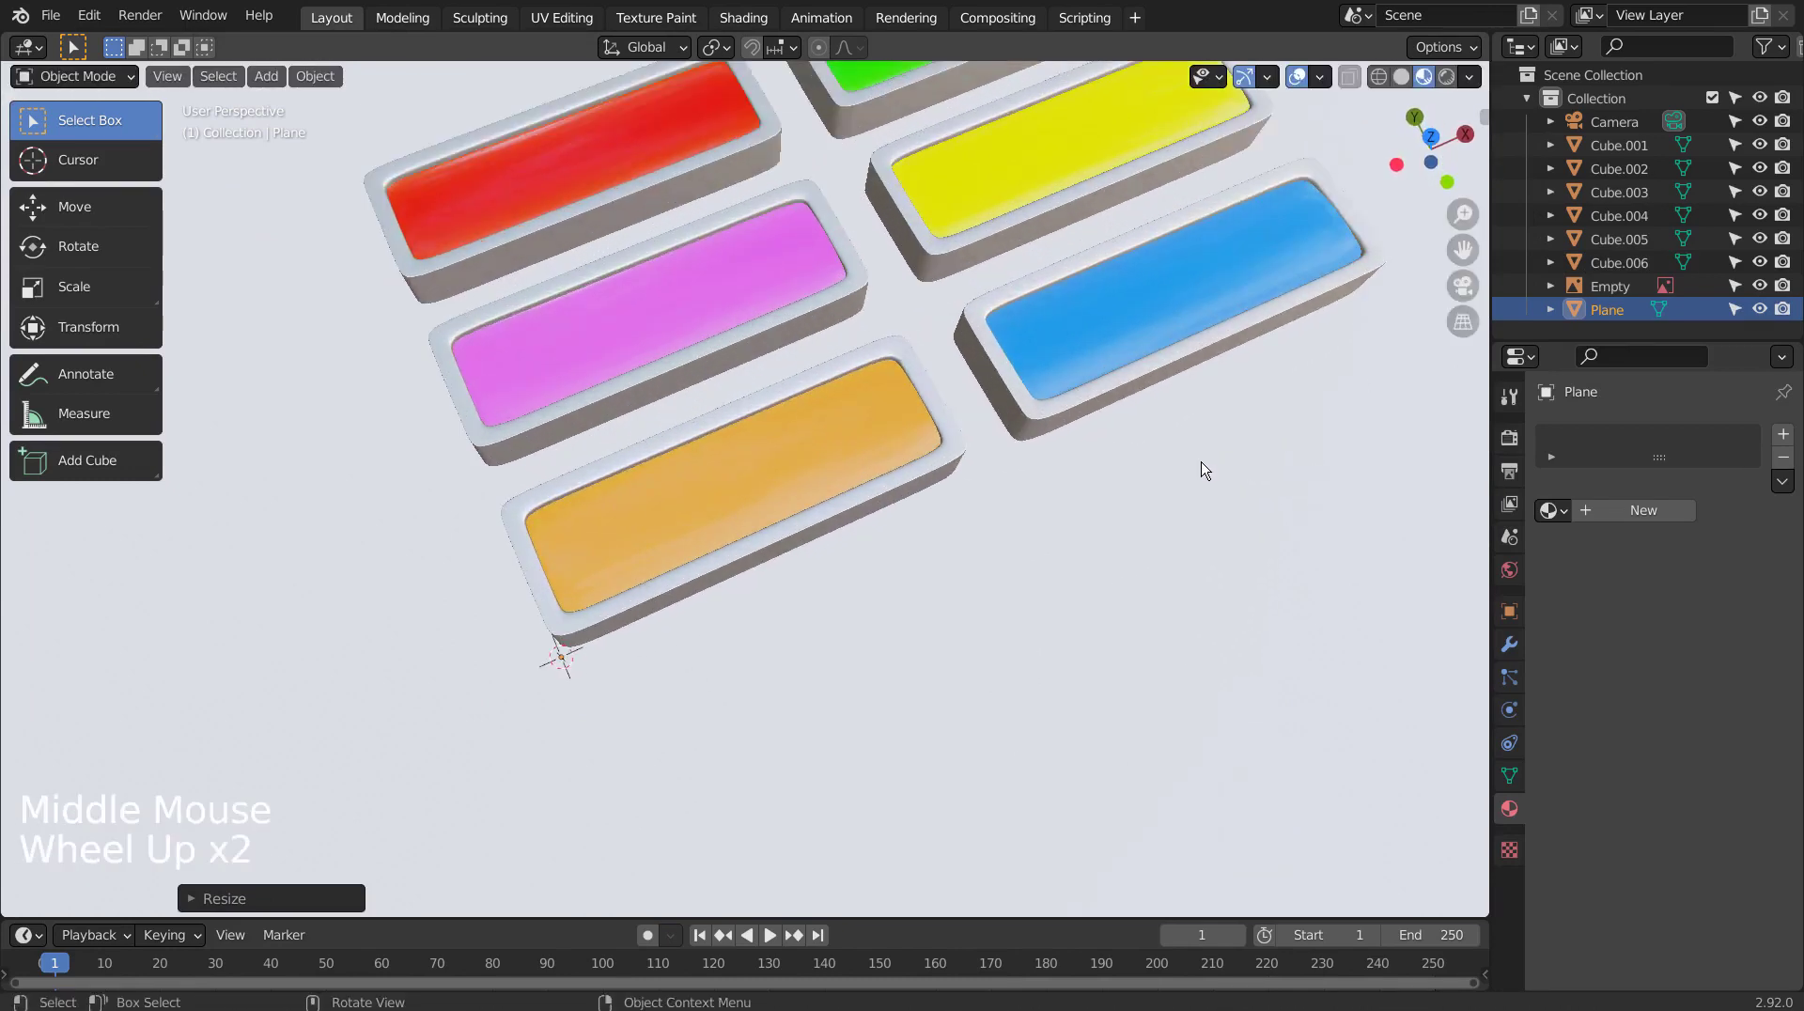
scroll(up, 3)
middle_click(1160, 553)
middle_click(1122, 493)
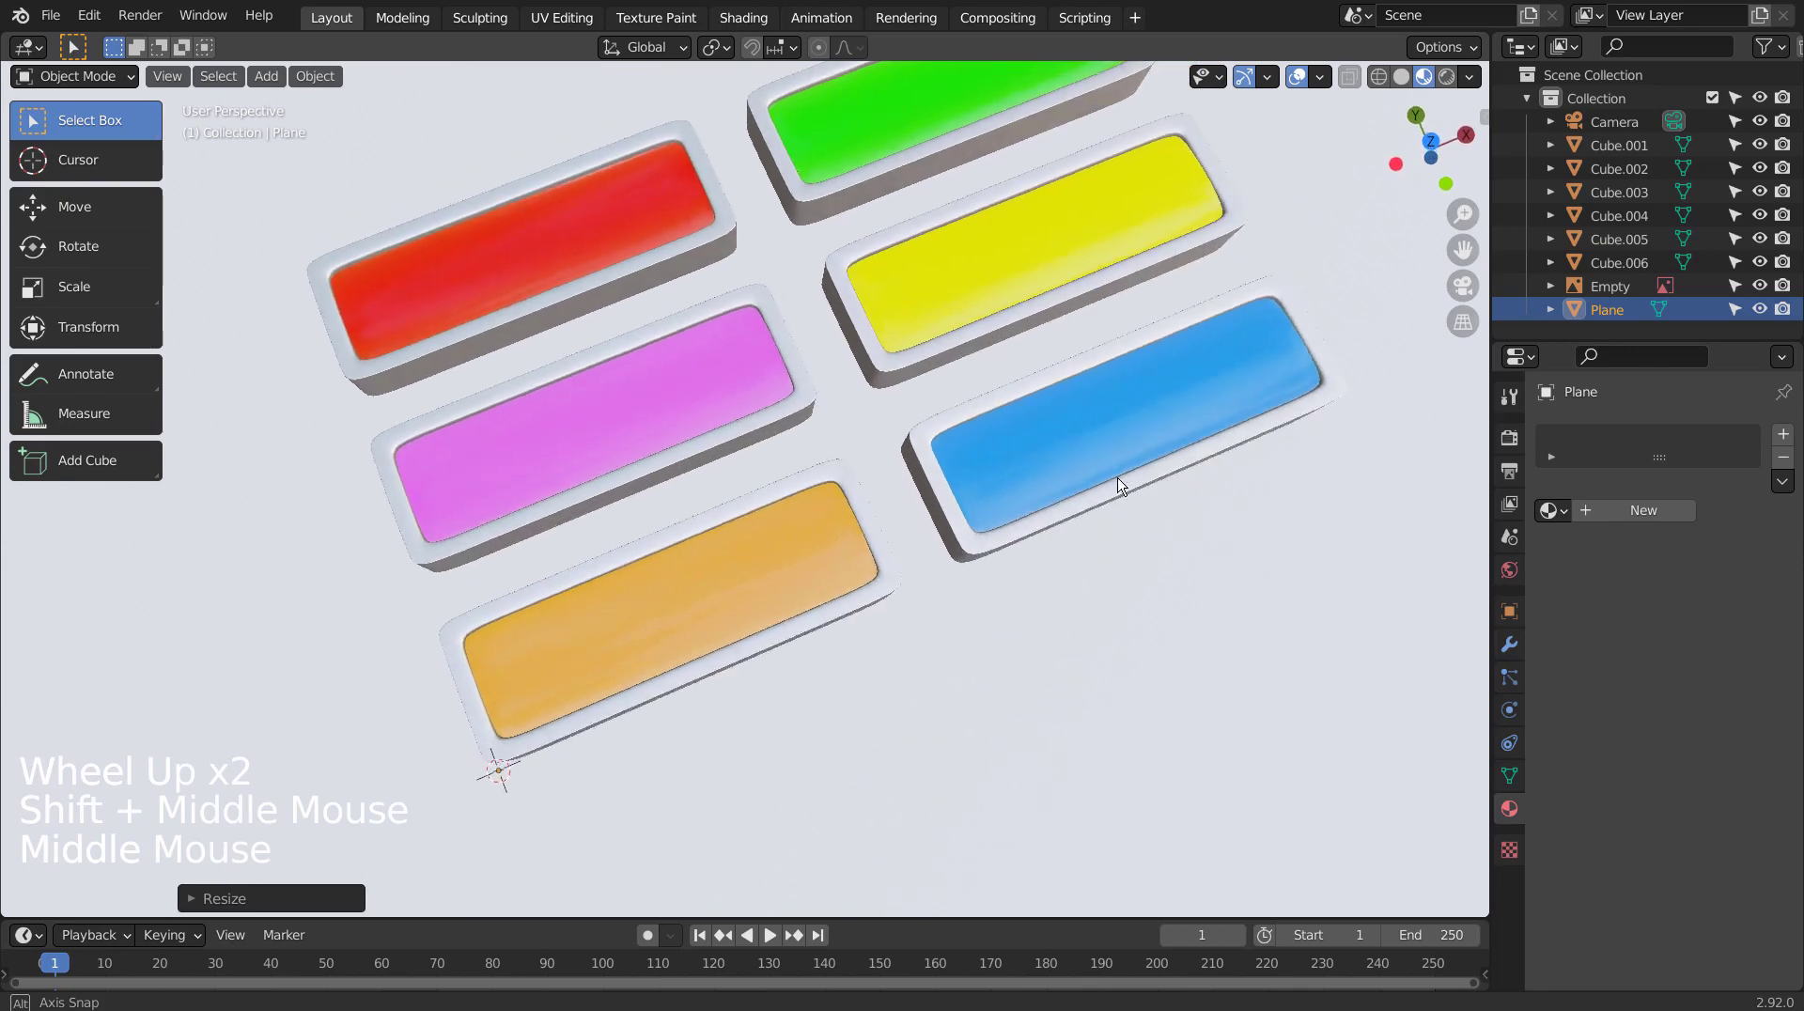
middle_click(1107, 500)
middle_click(1070, 523)
scroll(down, 3)
middle_click(1109, 505)
middle_click(1073, 552)
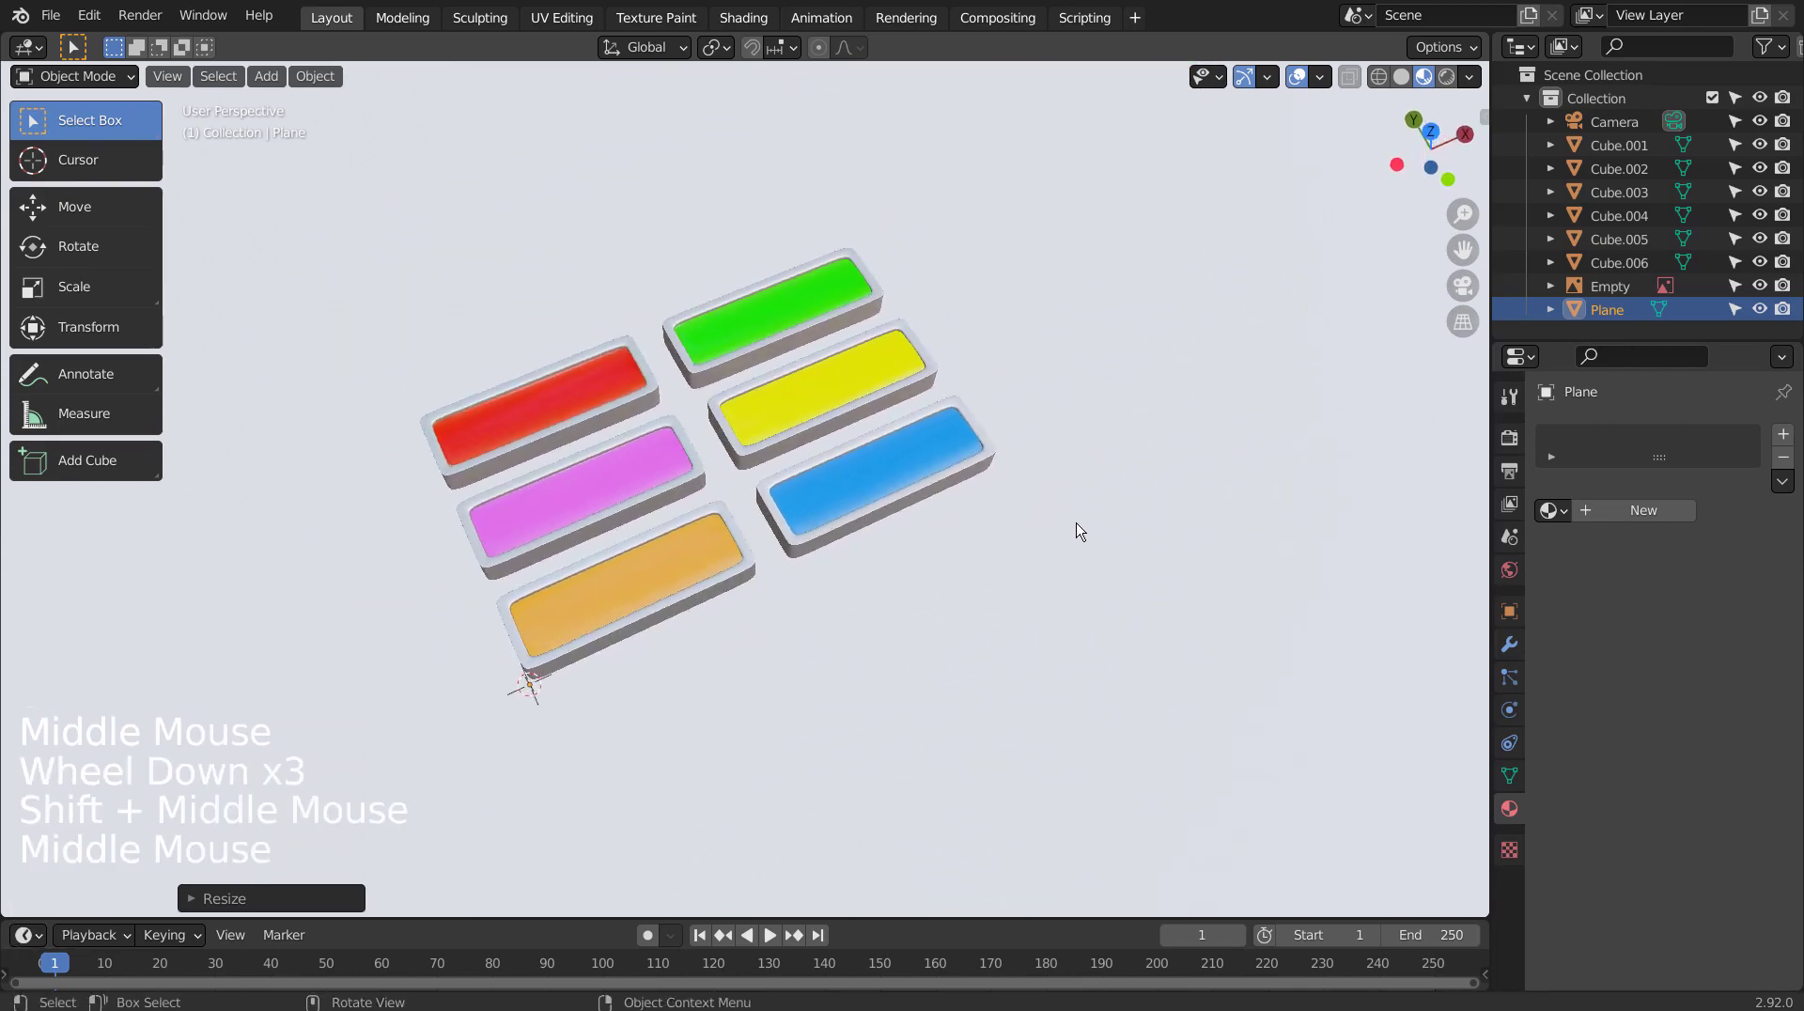
key(ctrl+alt+KP_0)
key(shift+`)
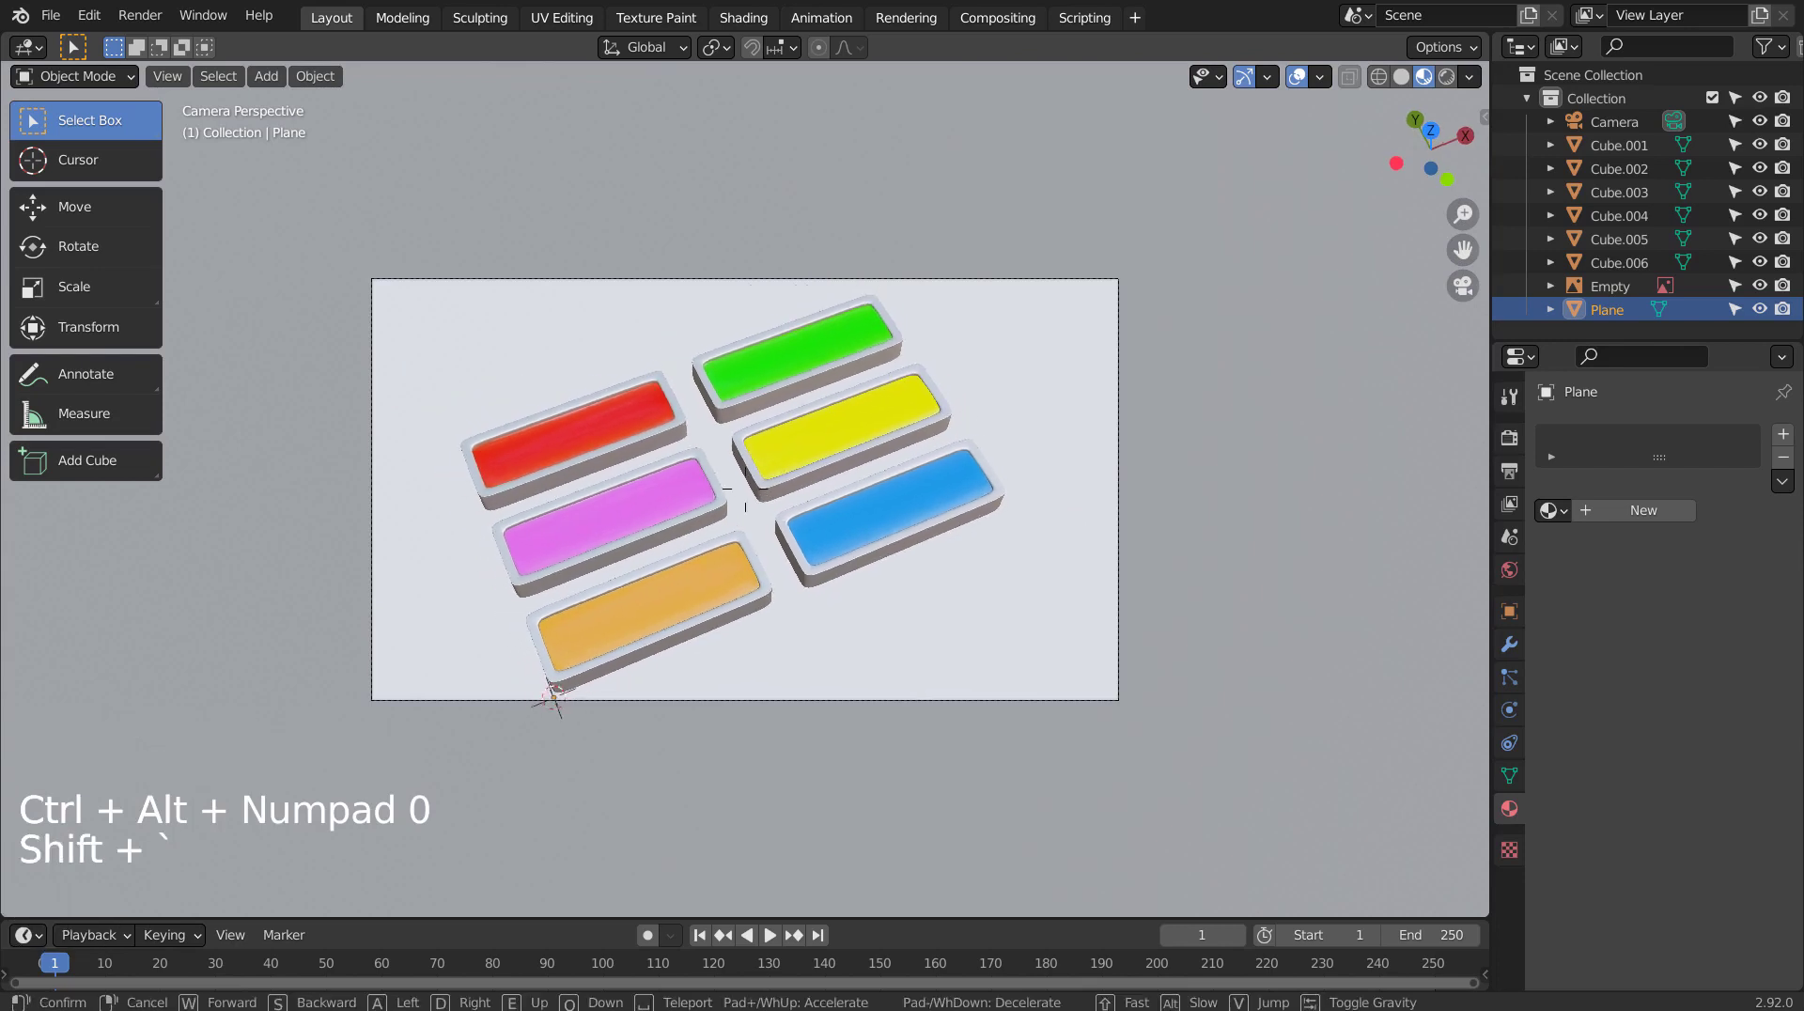
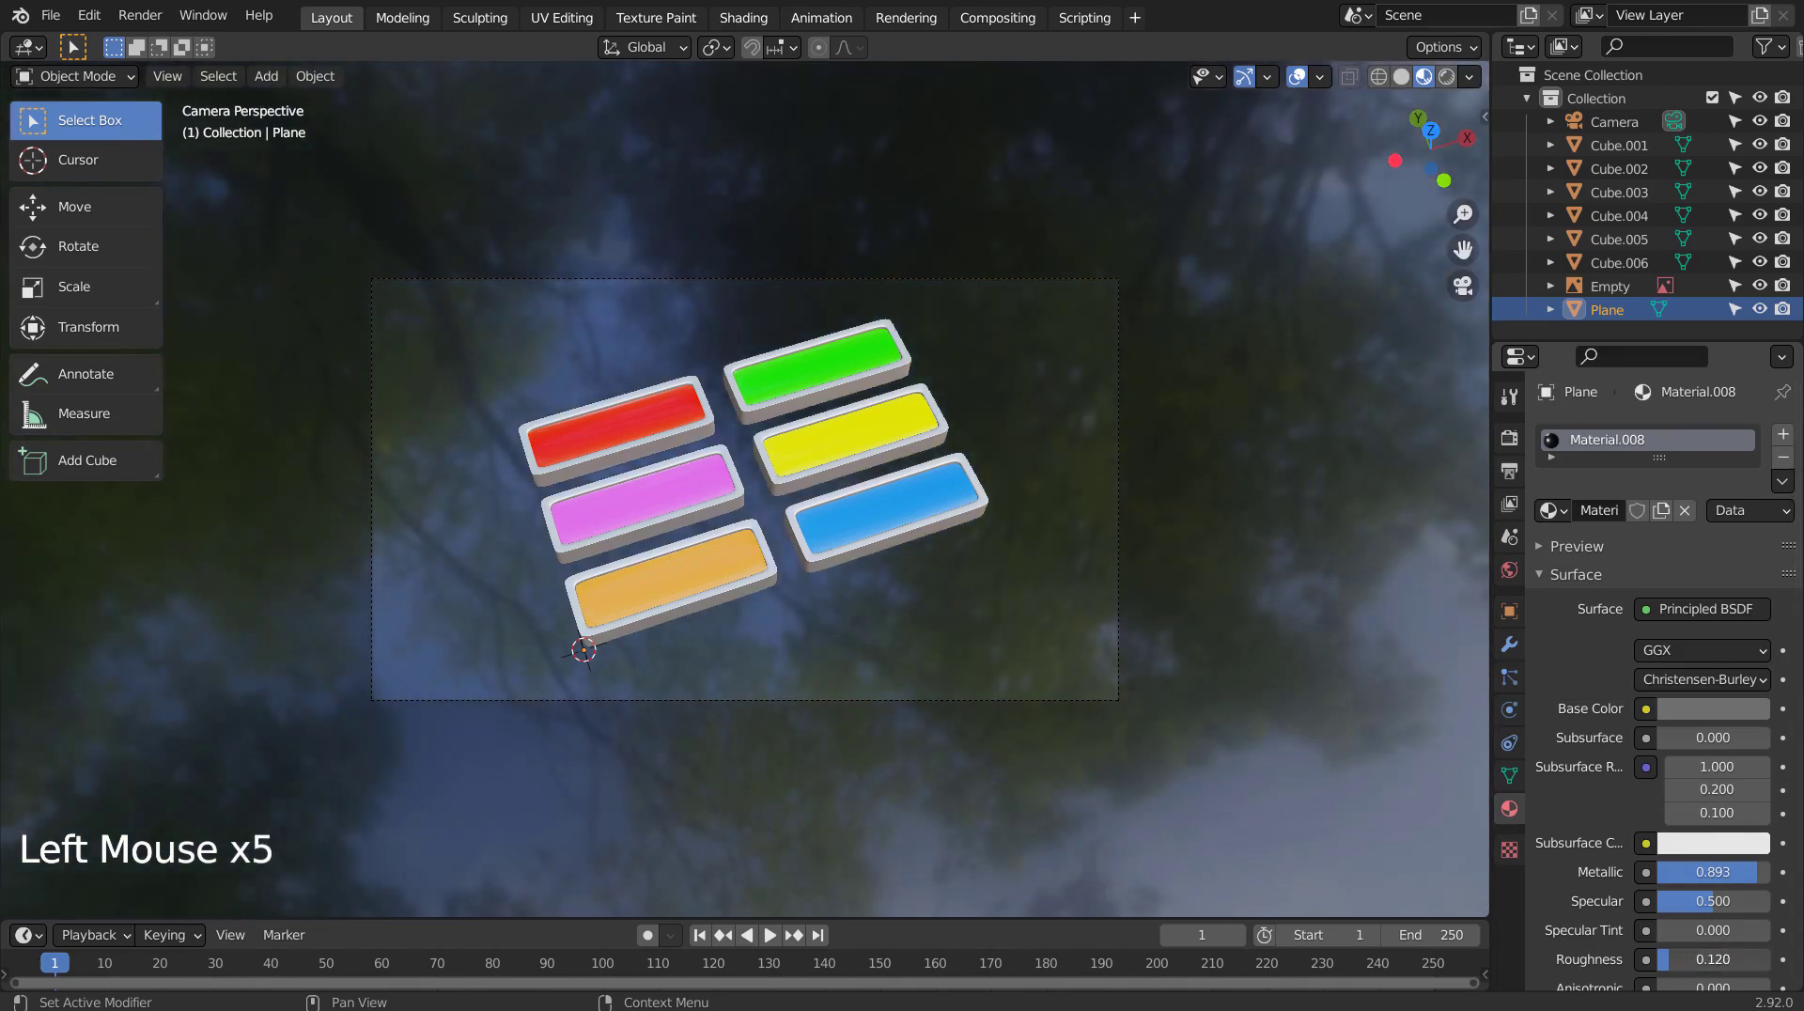
Finish the plane's glossy material with roughness 0.169 (metallic 0.893) and preview it in Rendered shading.
click(1175, 464)
click(1457, 83)
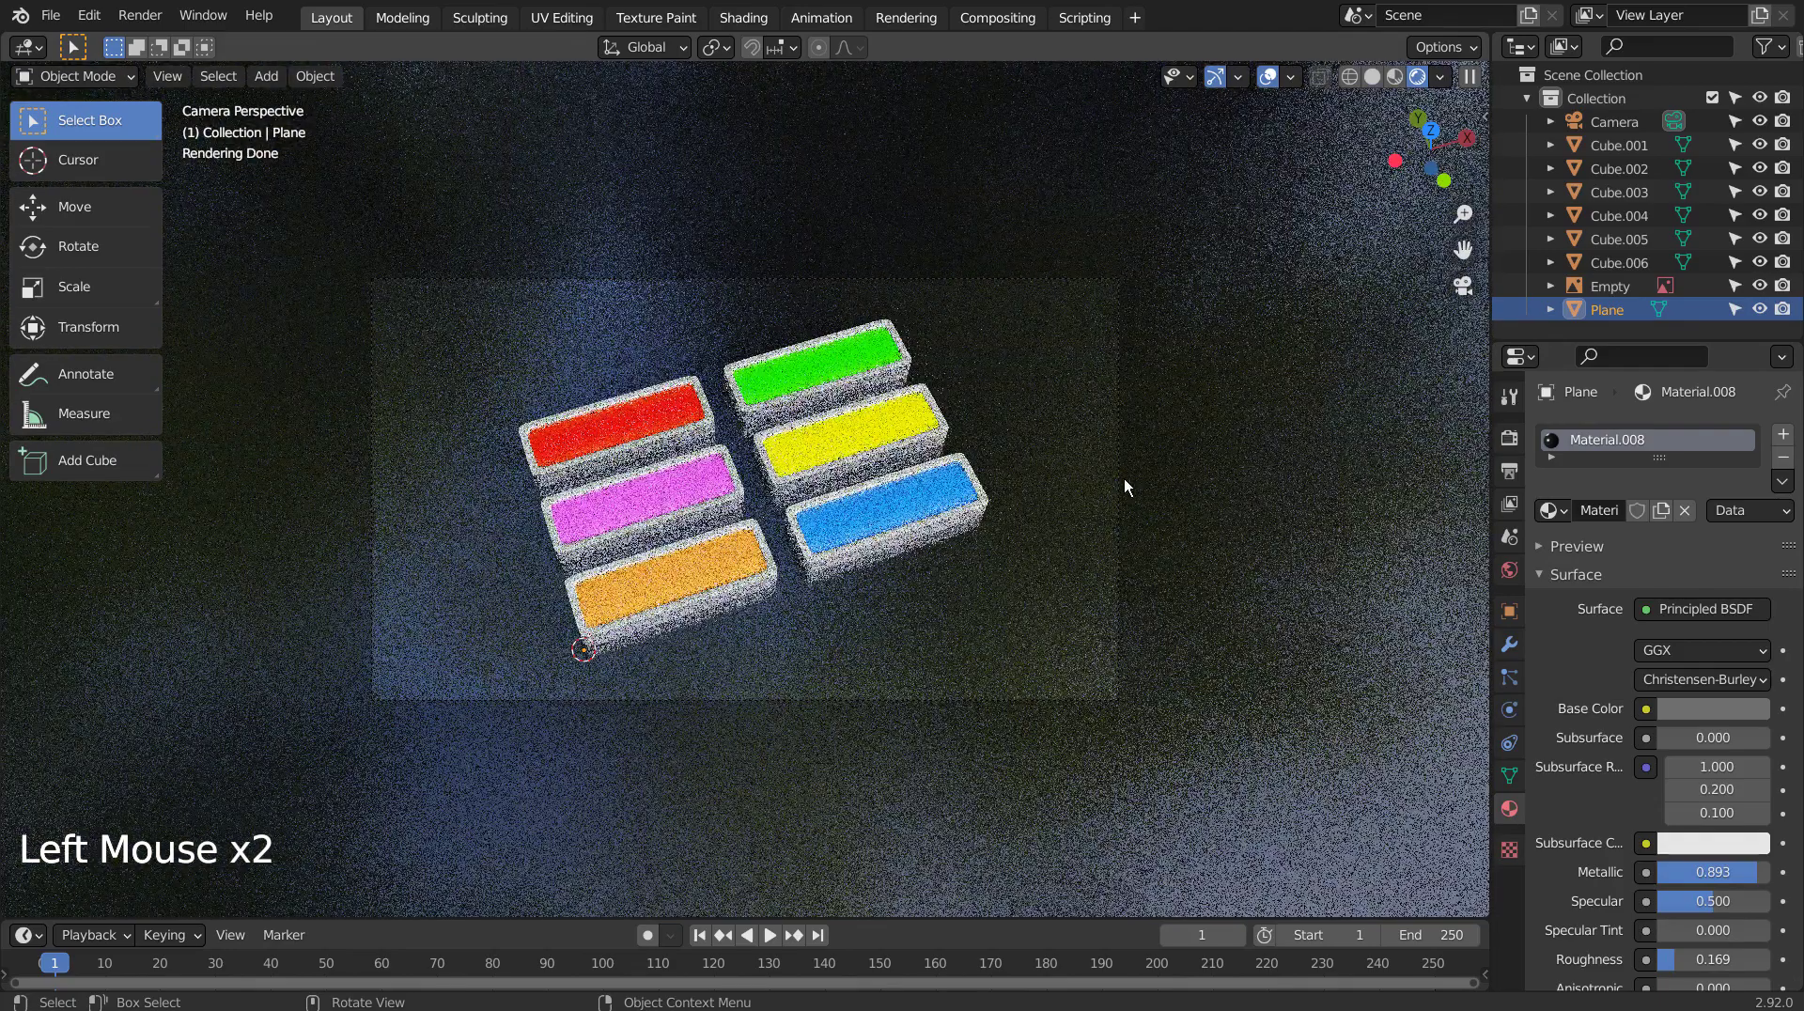
scroll(up, 3)
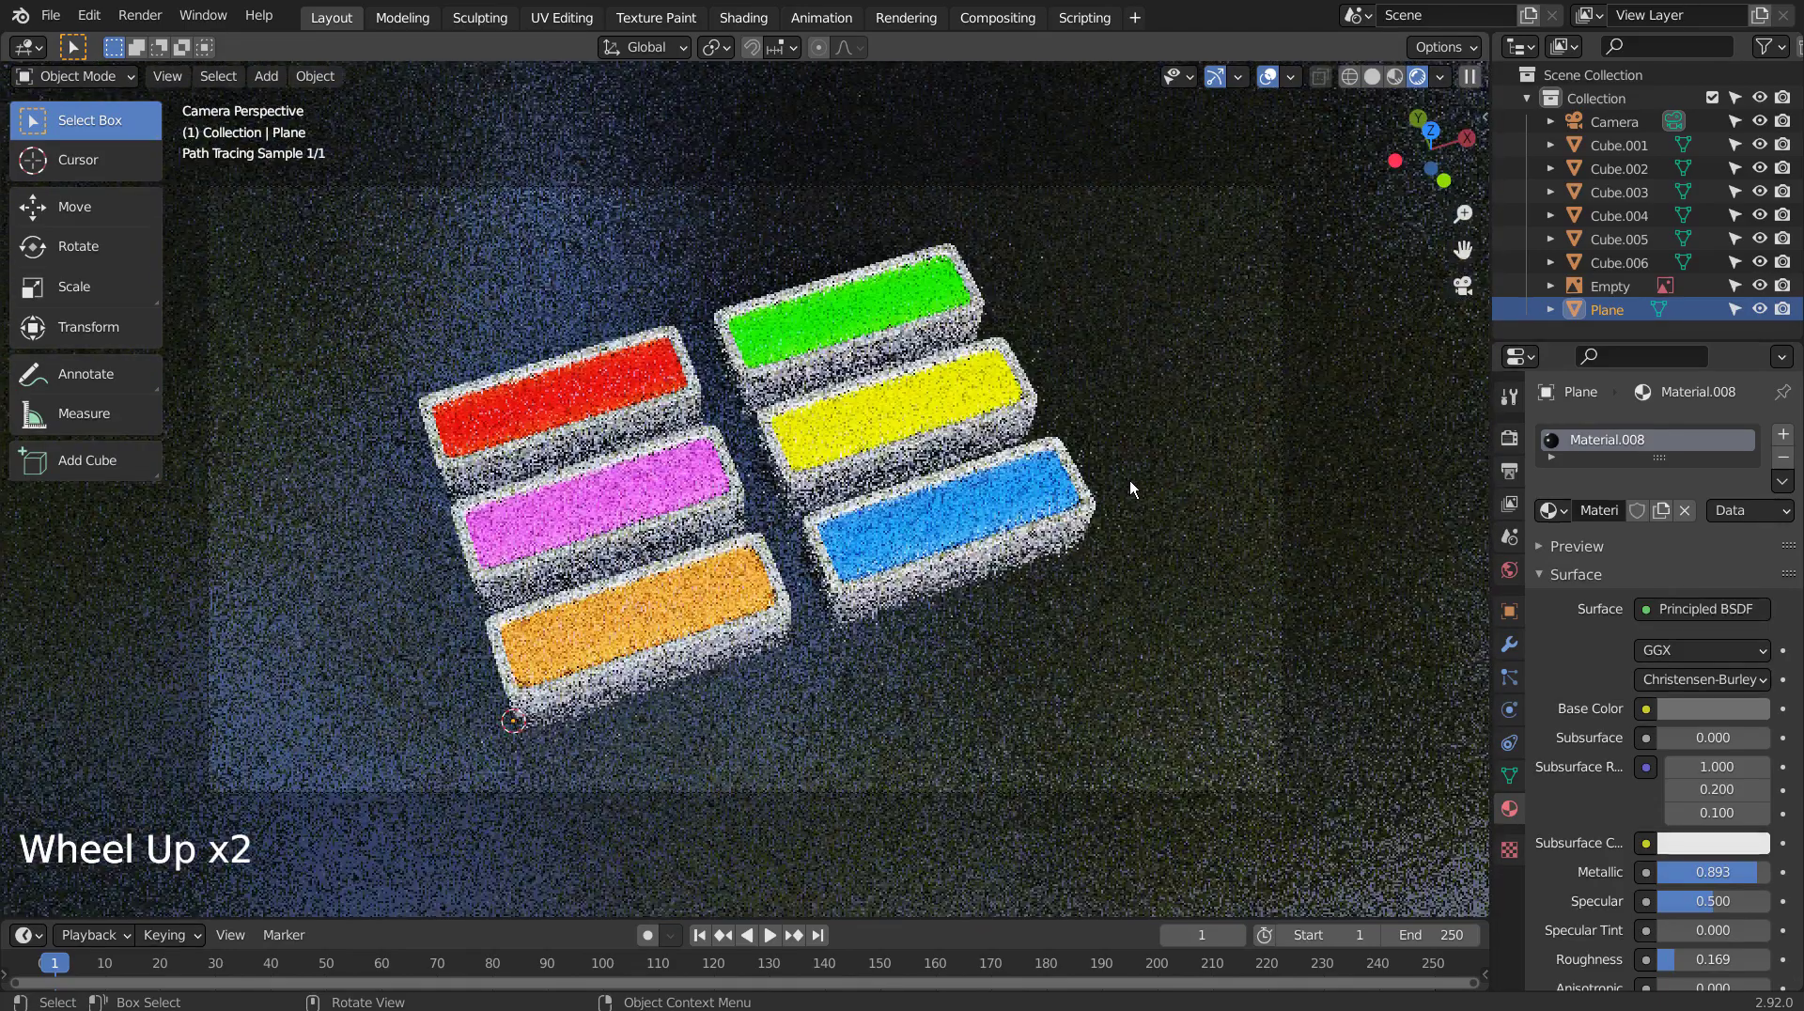
scroll(up, 3)
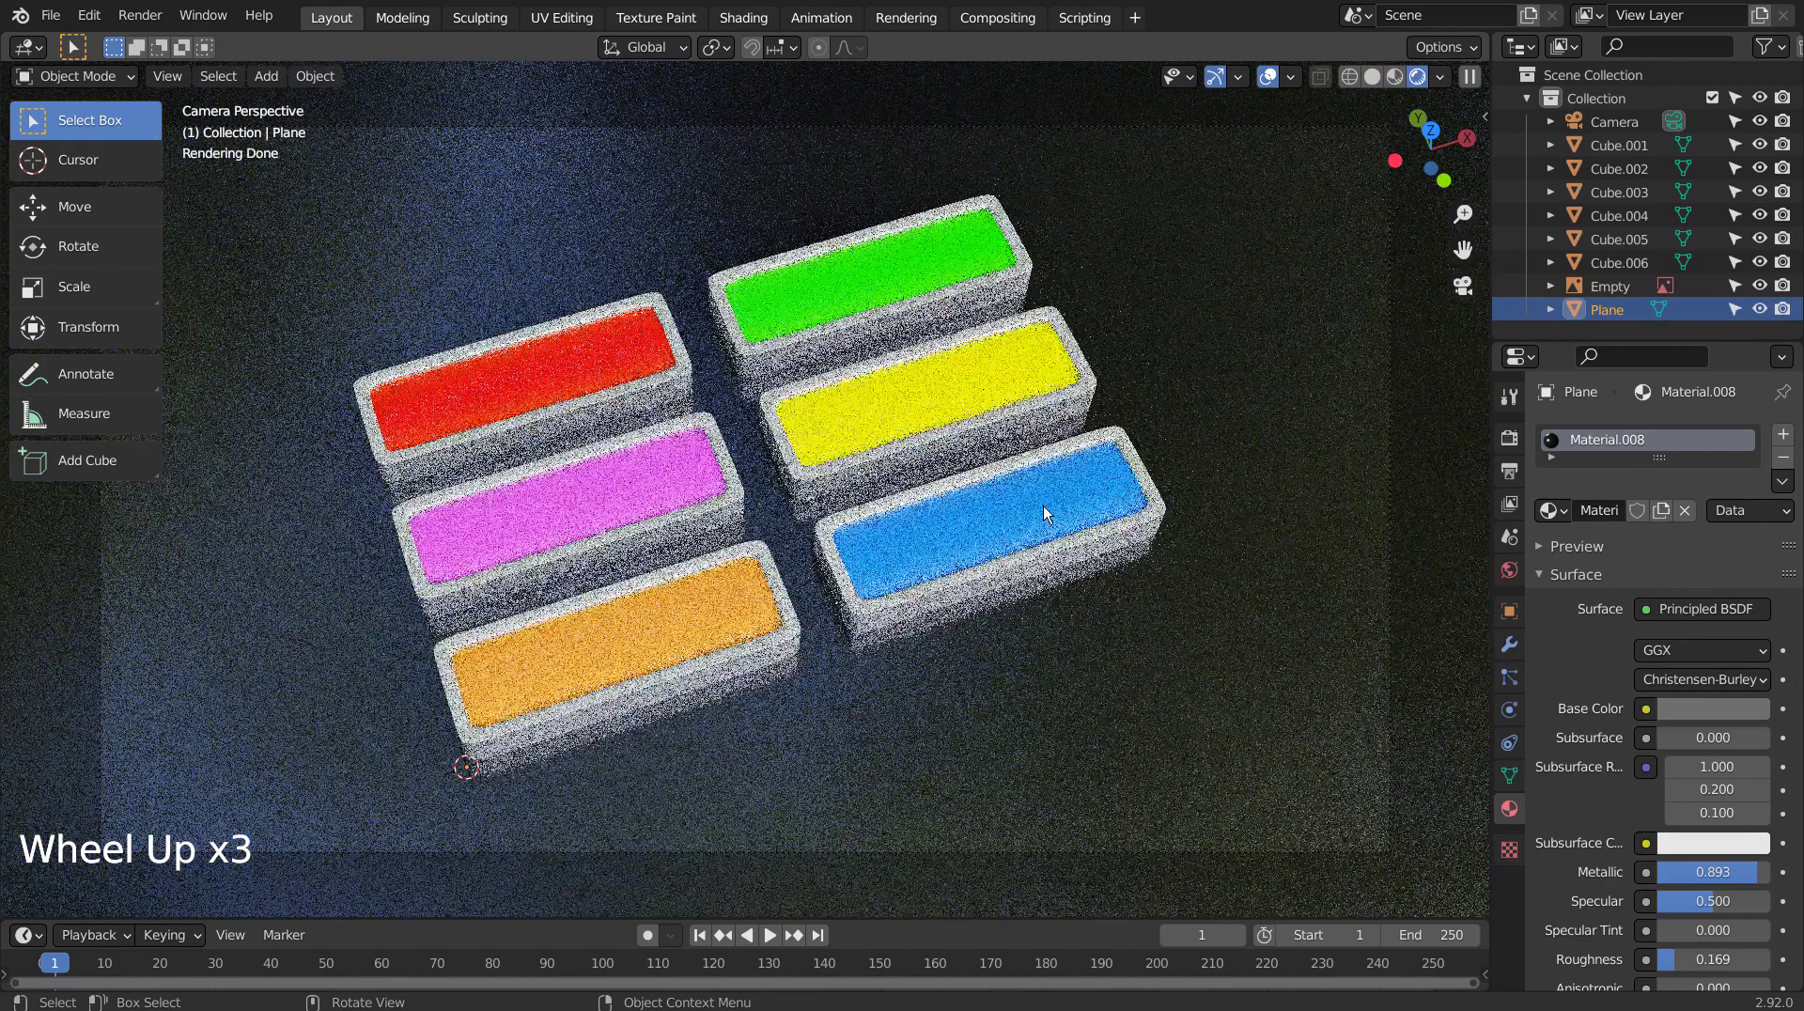
click(1515, 575)
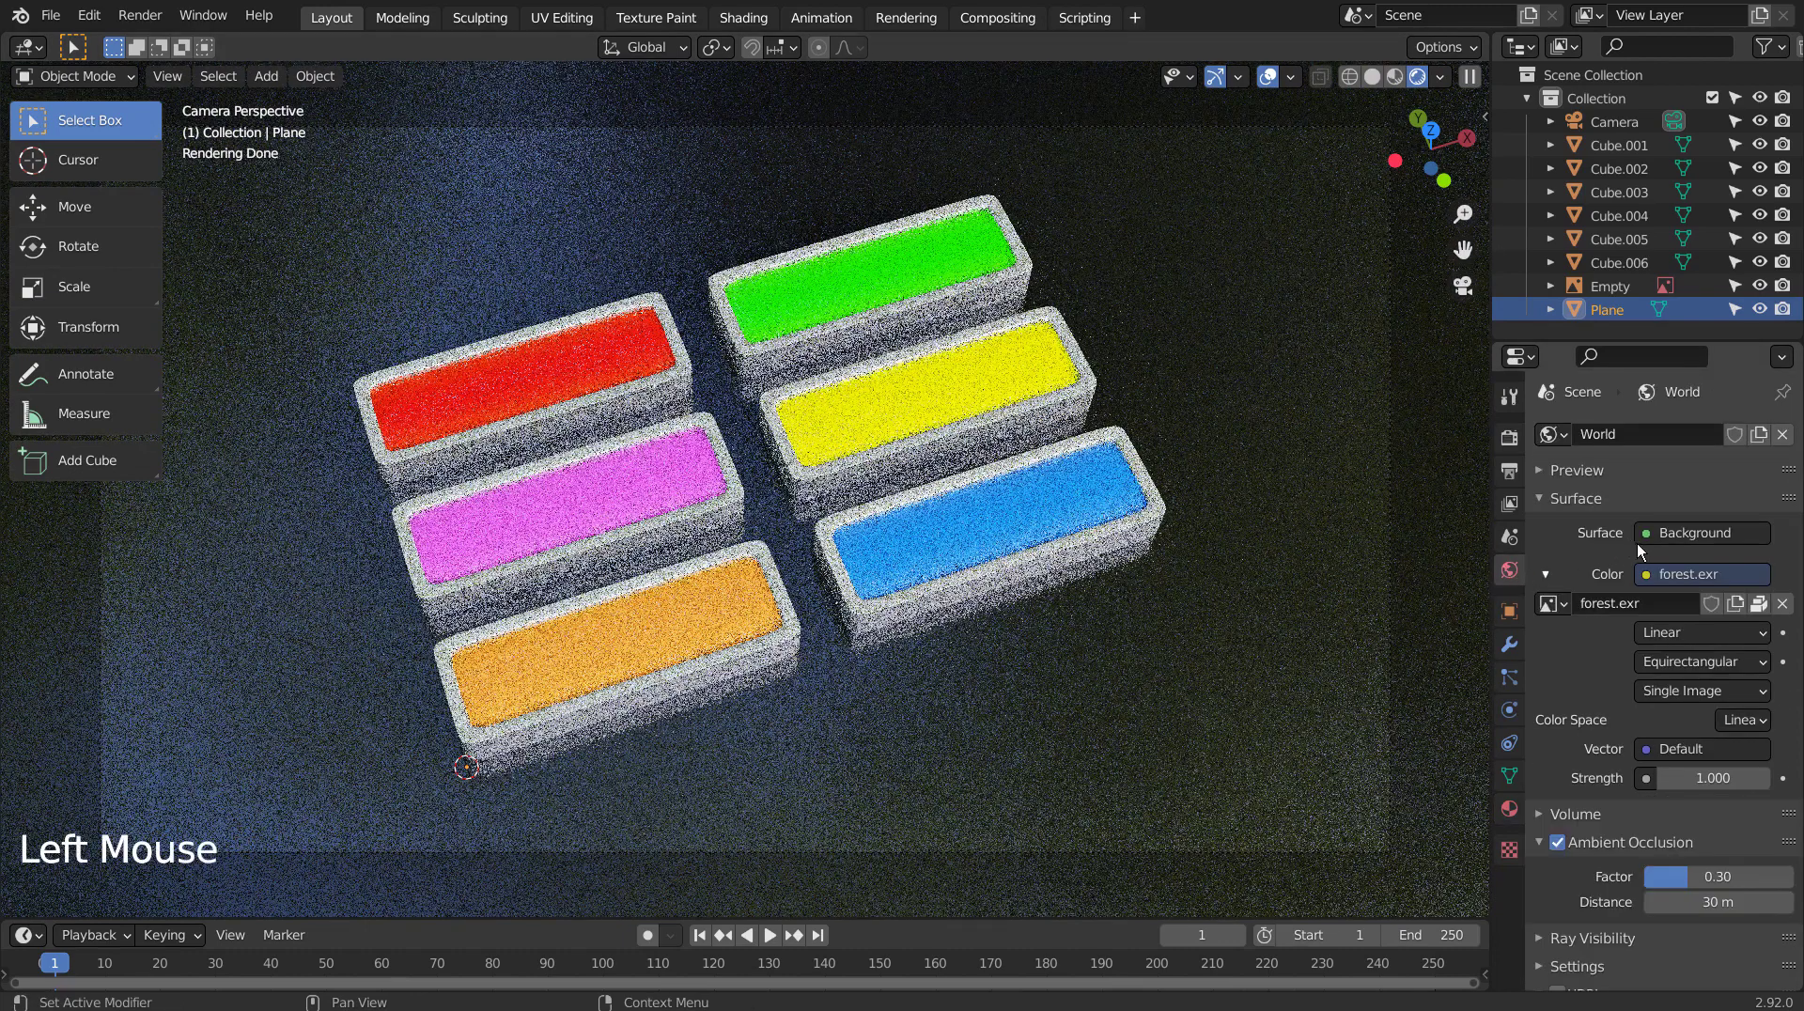
Replace the forest image with a Nishita Sky Texture, sun disc off, strength 0.5.
click(1657, 584)
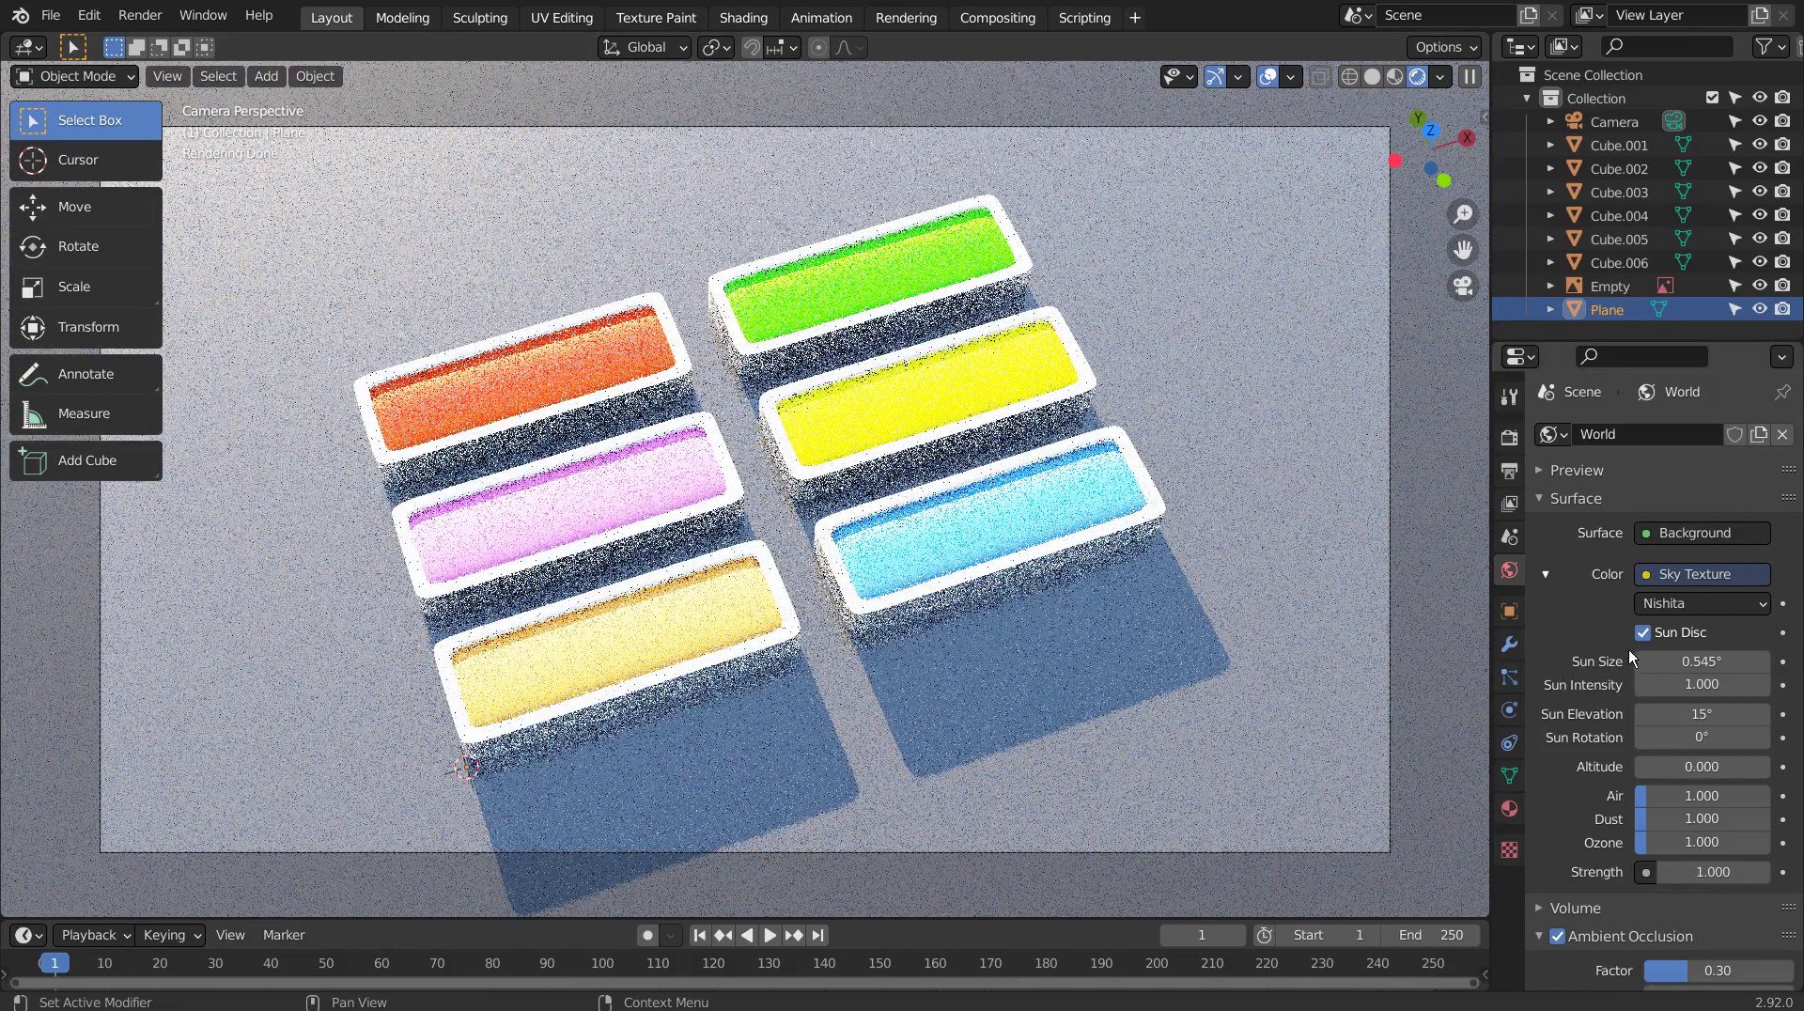
click(1657, 640)
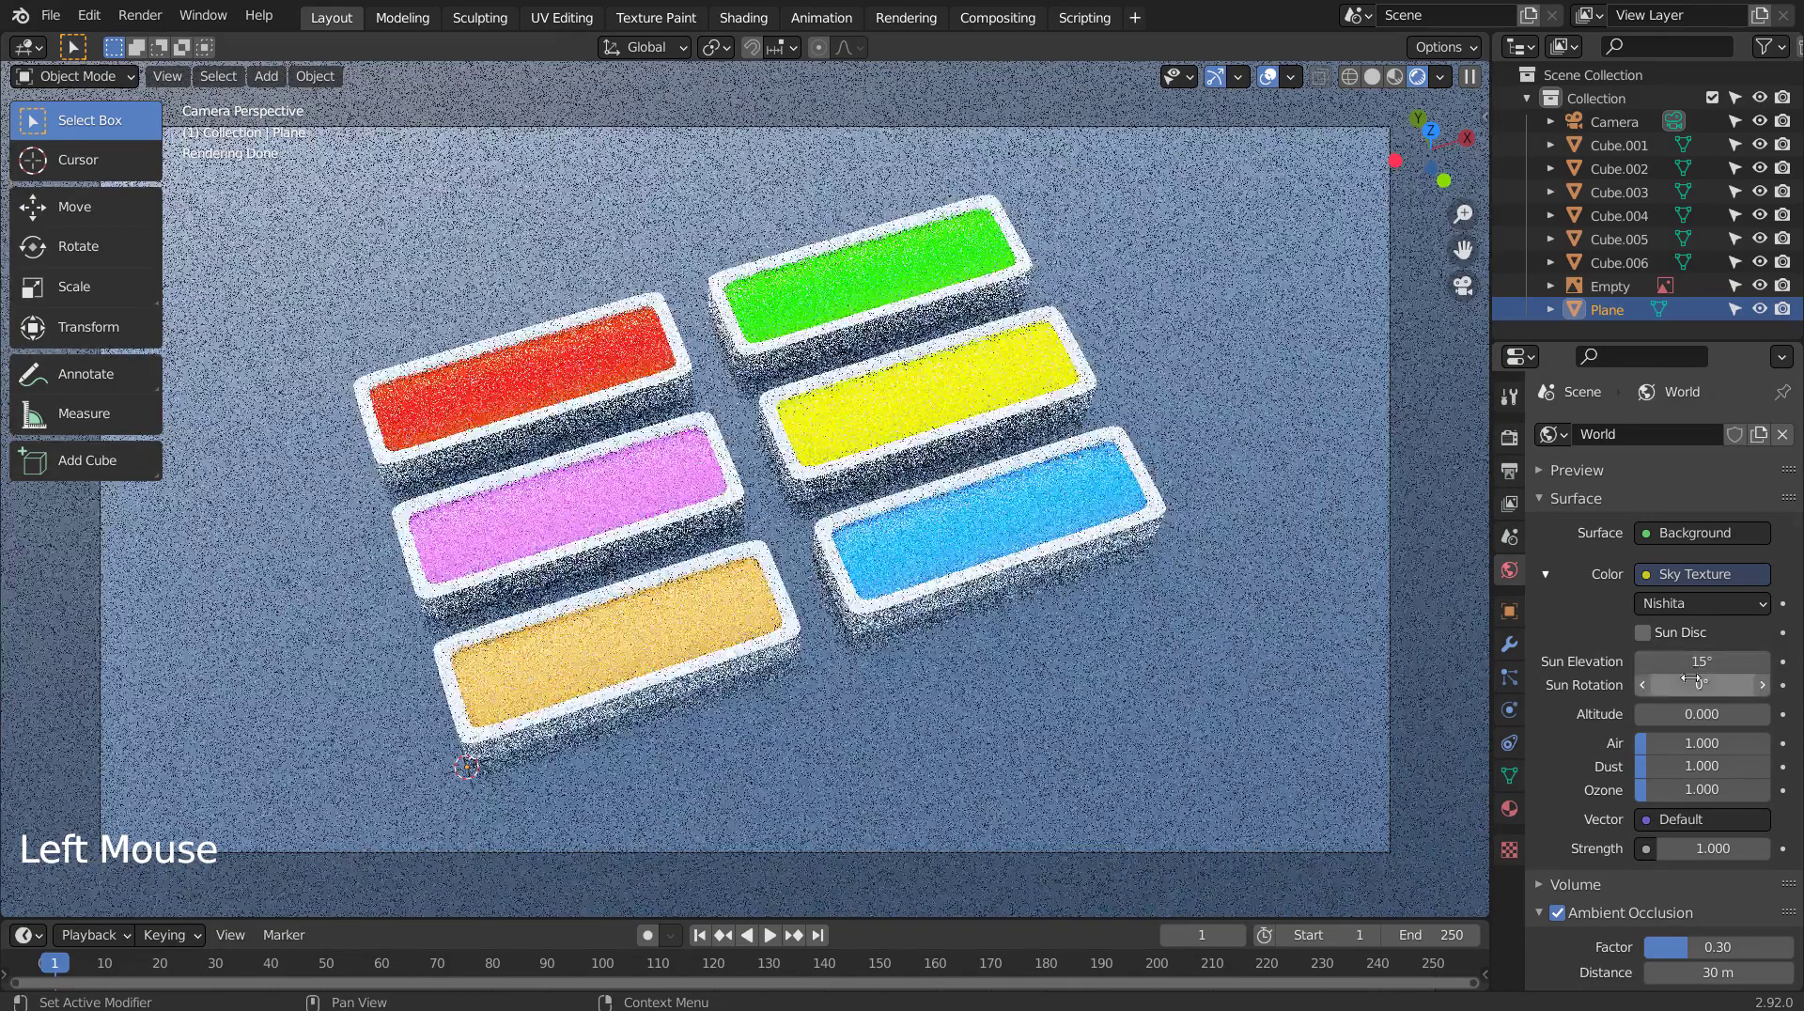
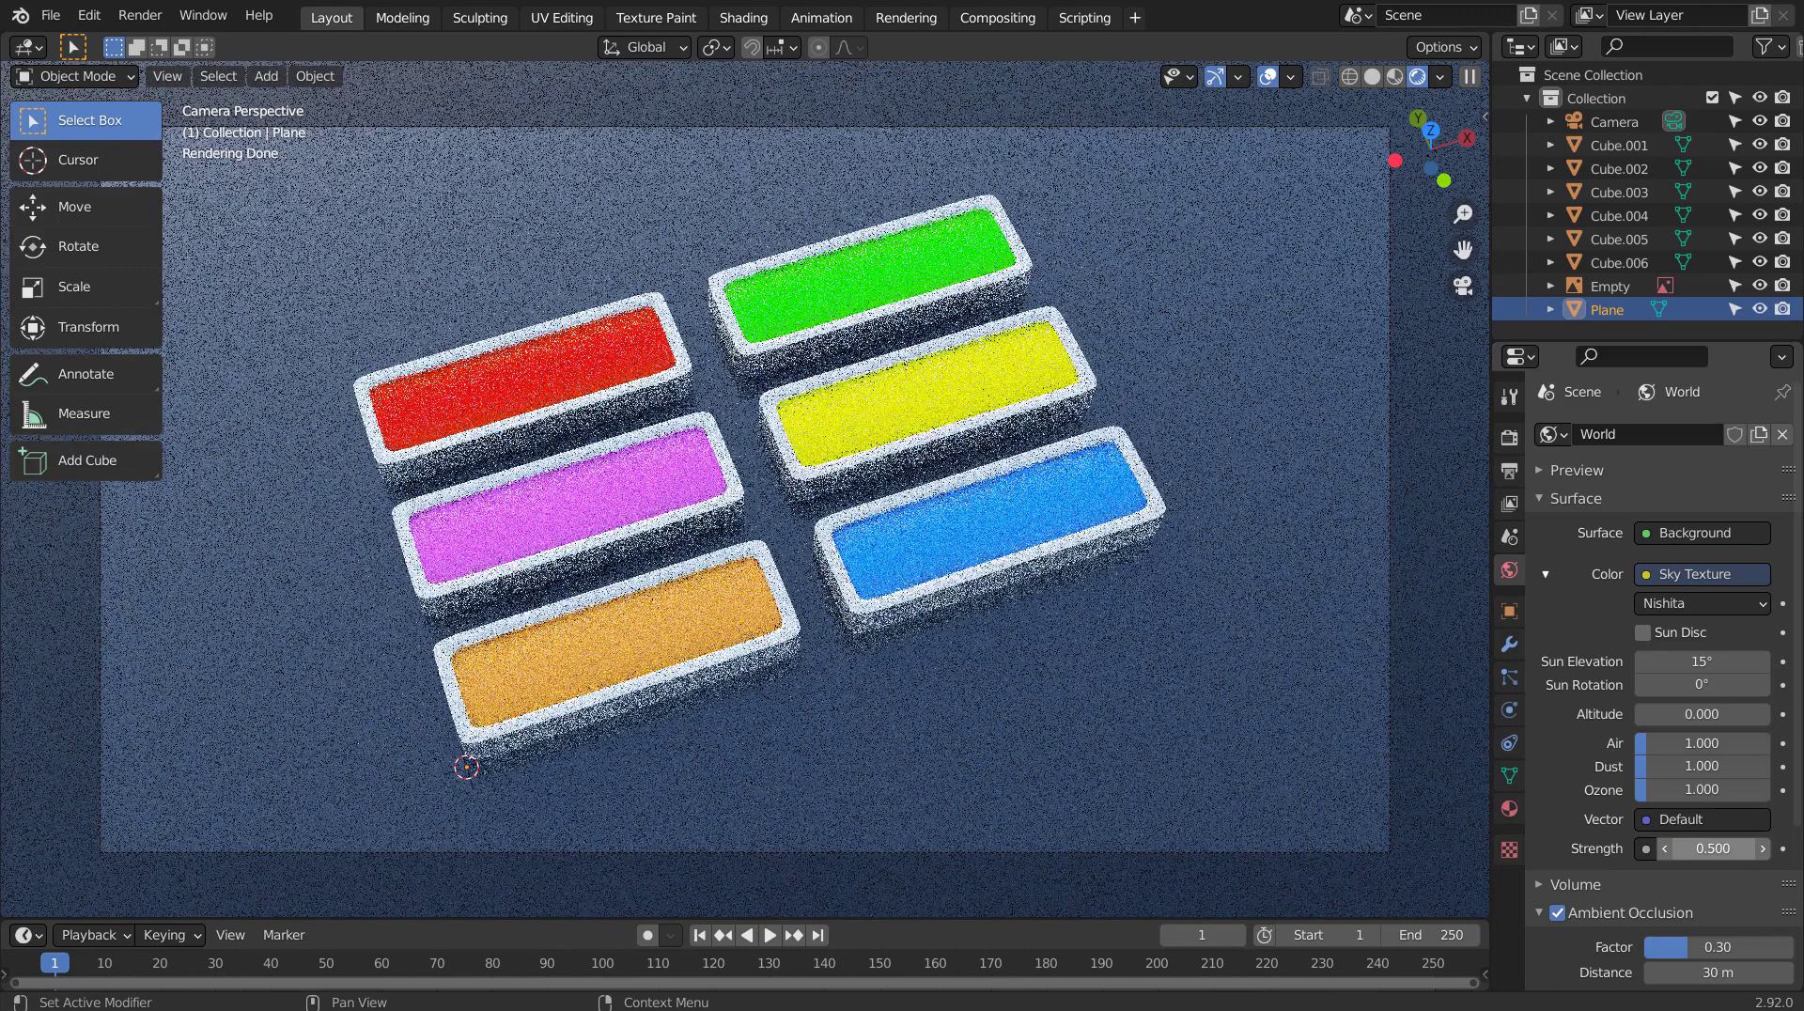
click(1132, 747)
Leave the camera view and reposition the ground plane beneath the buttons.
middle_click(1095, 726)
key(g)
key(g)
middle_click(1141, 408)
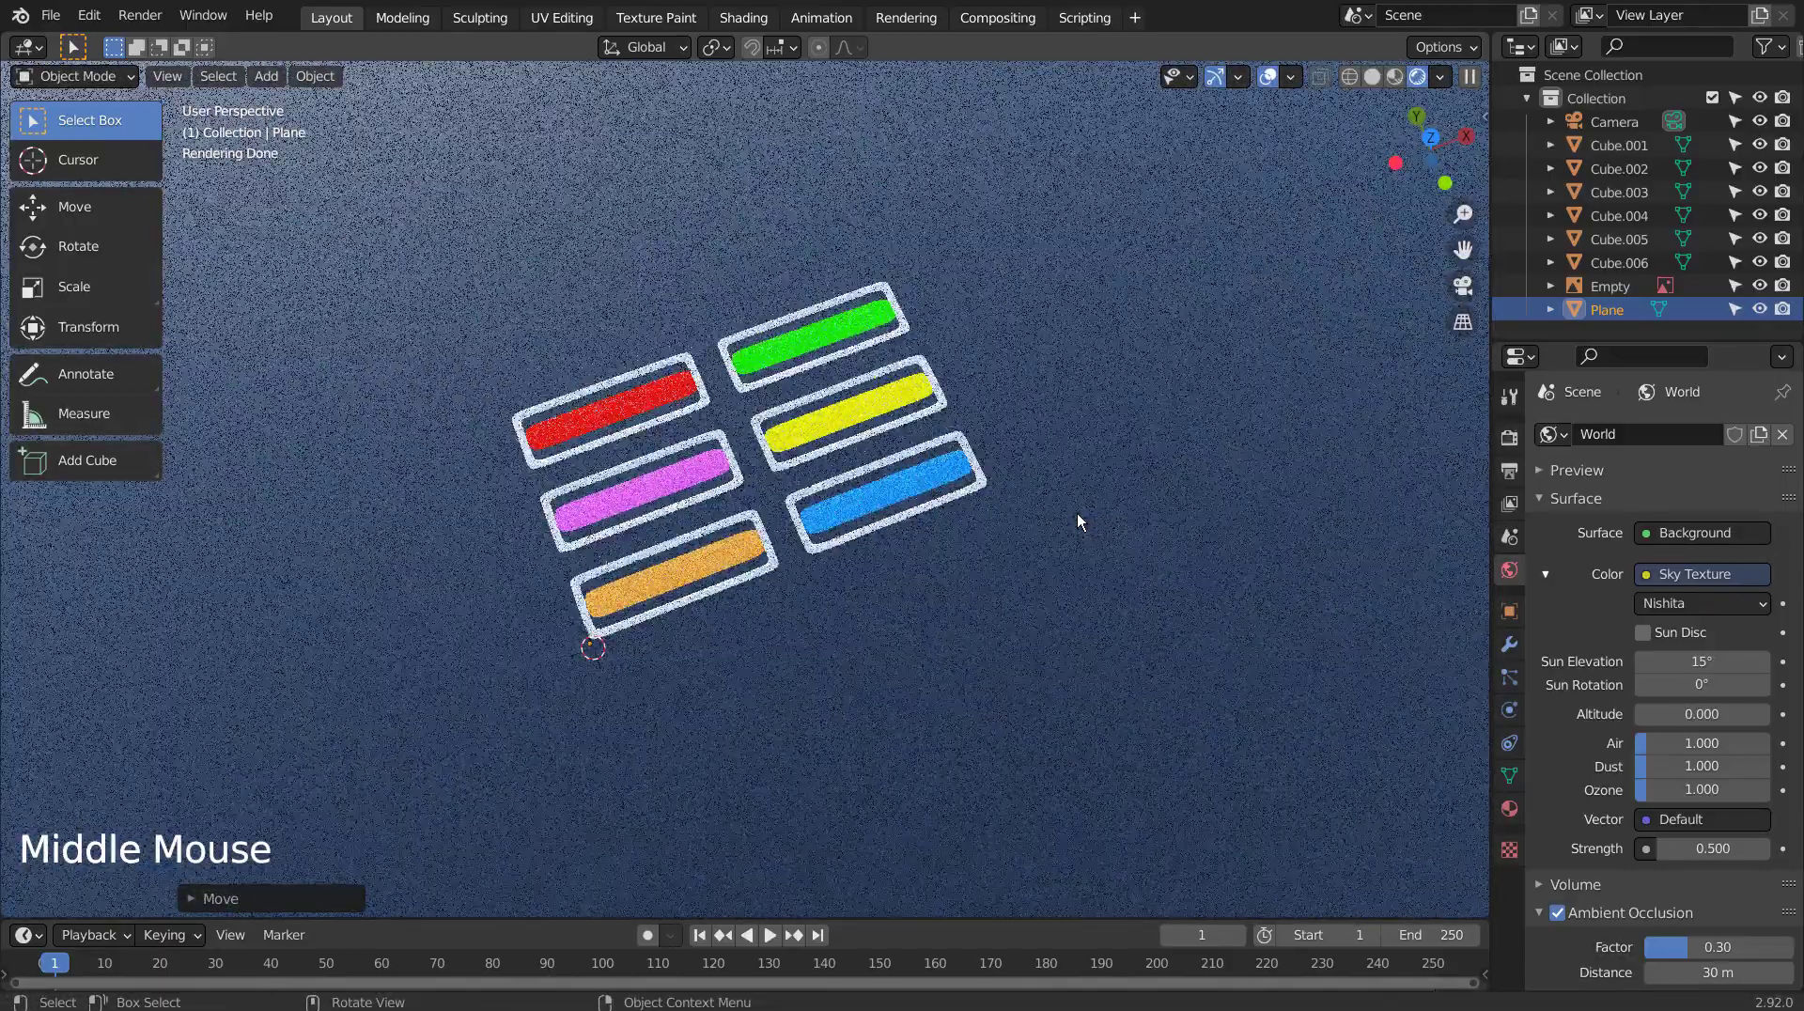
middle_click(1098, 496)
key(g)
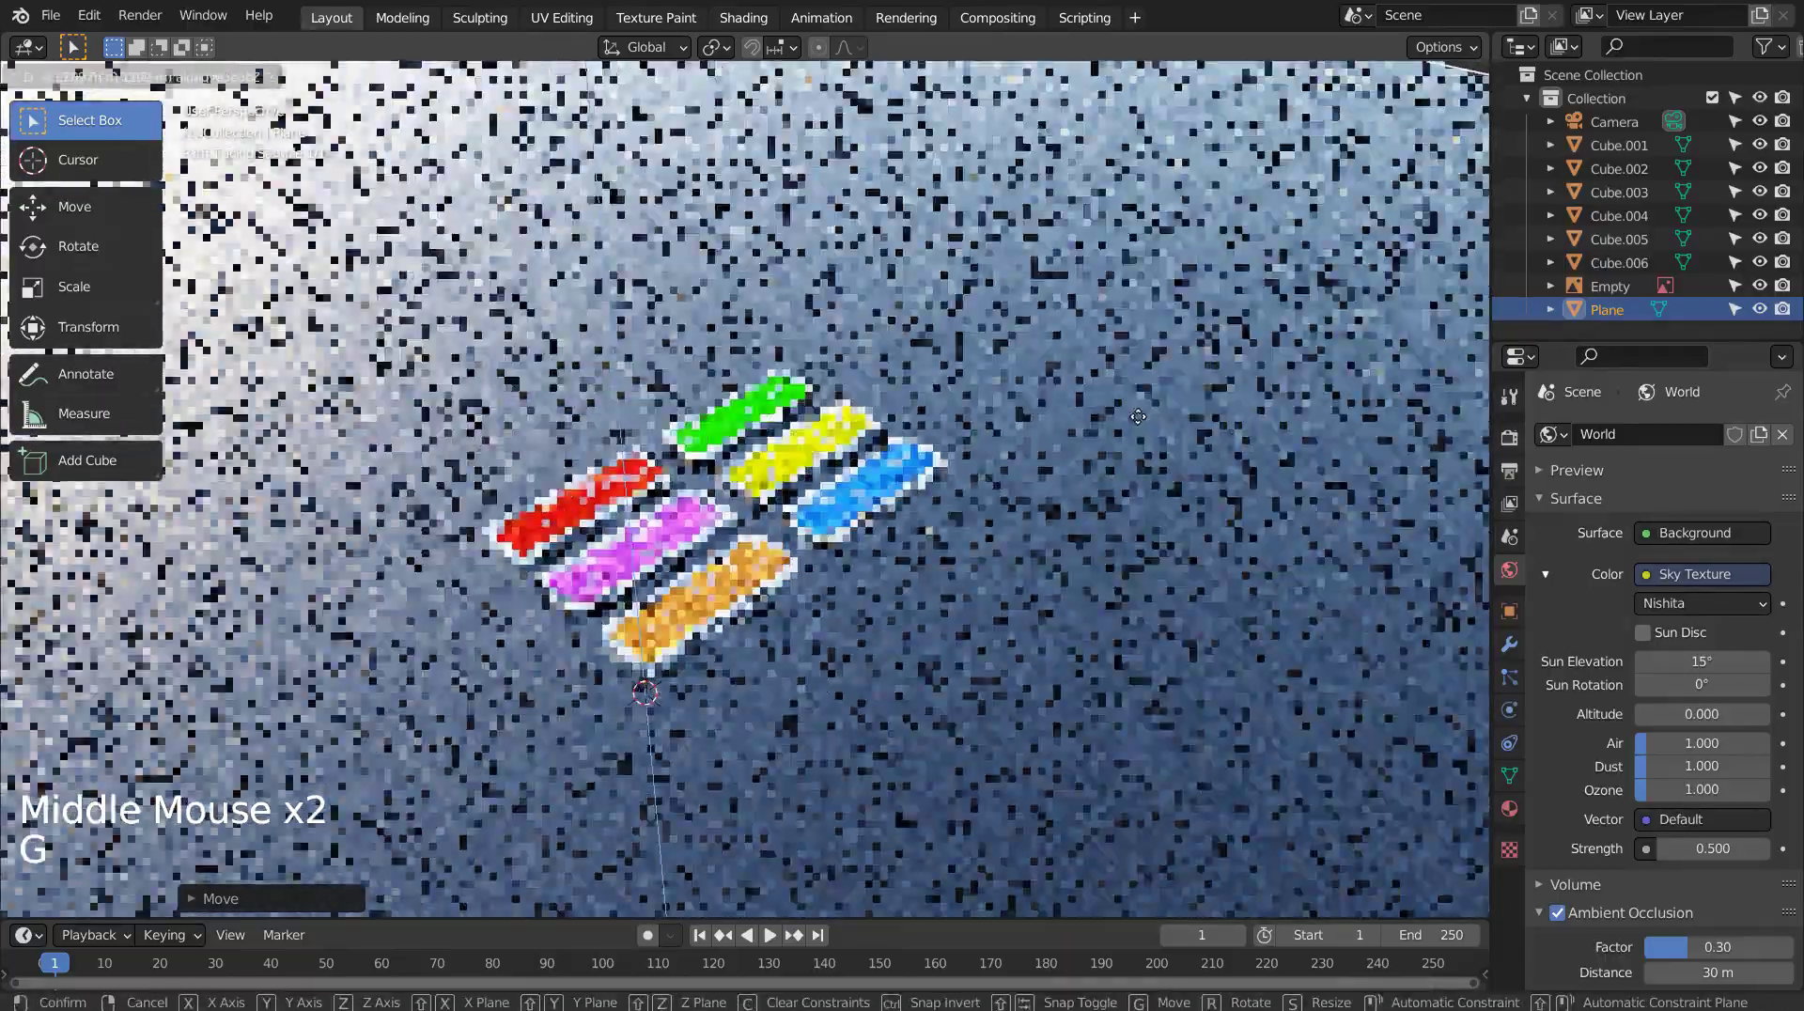
middle_click(1110, 467)
Return to the camera view, adjust the framing, and switch the viewport back to Solid shading.
key(KP_0)
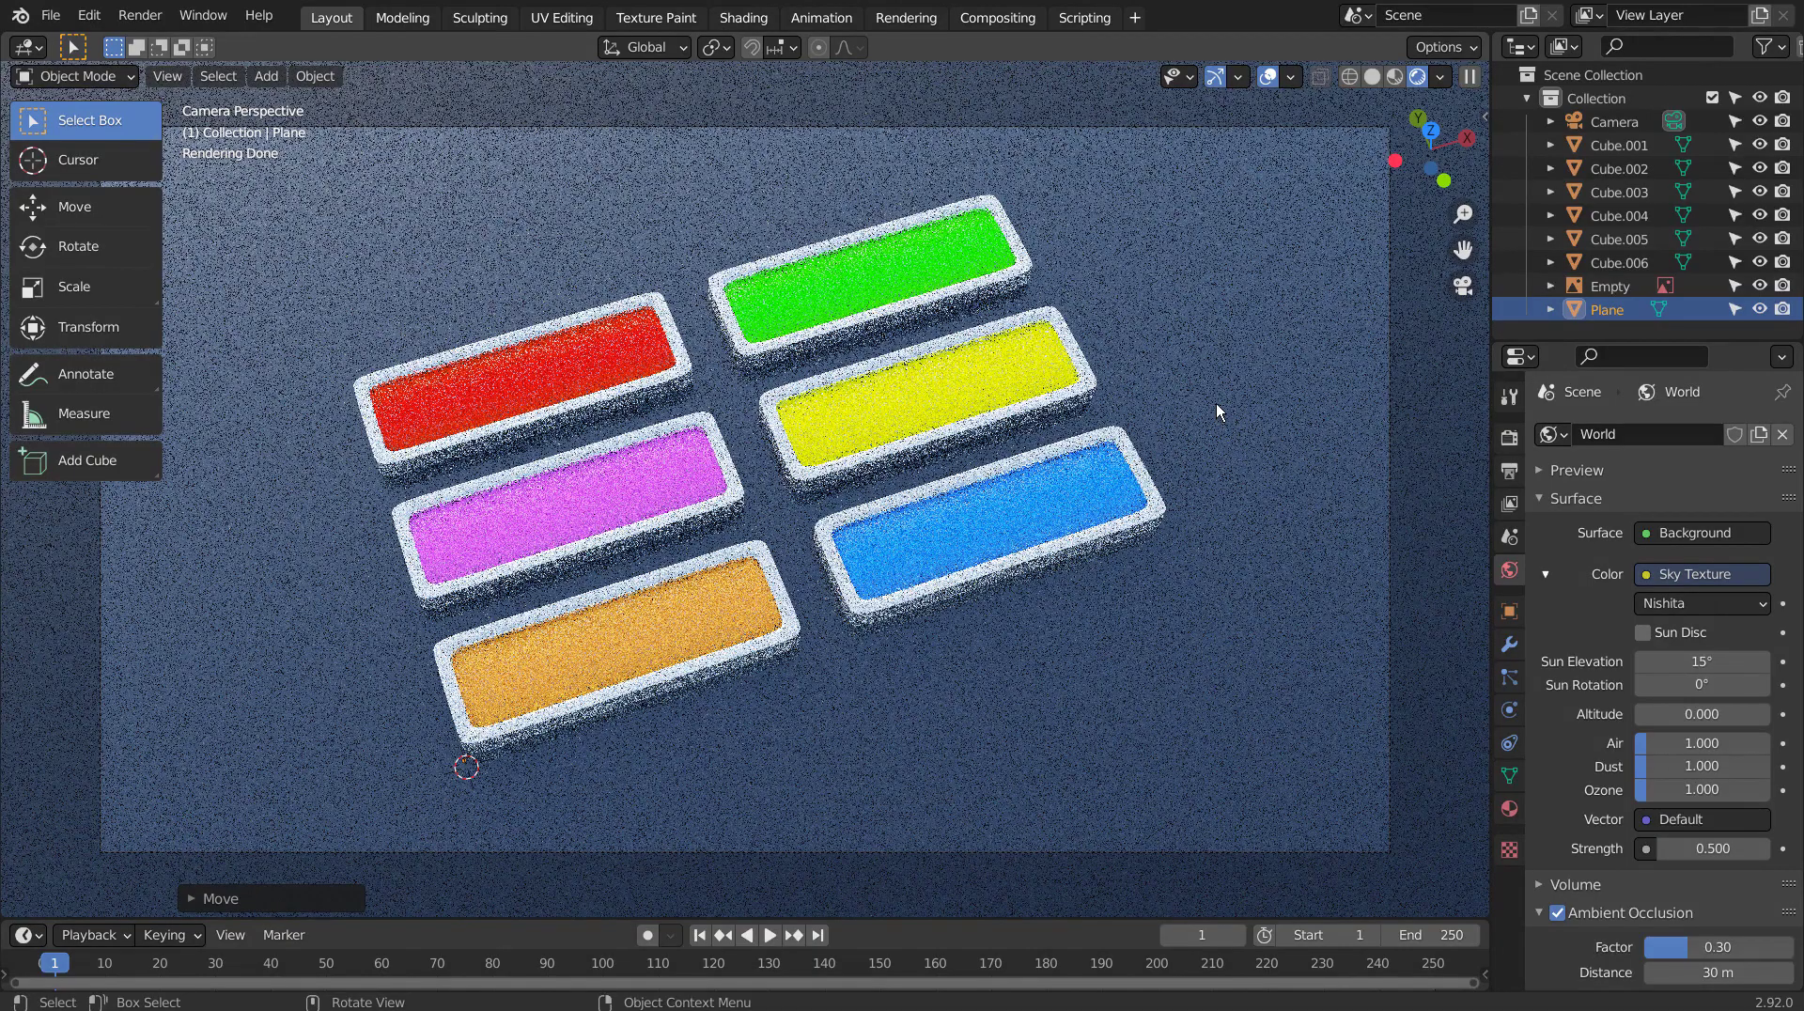
key(shift+`)
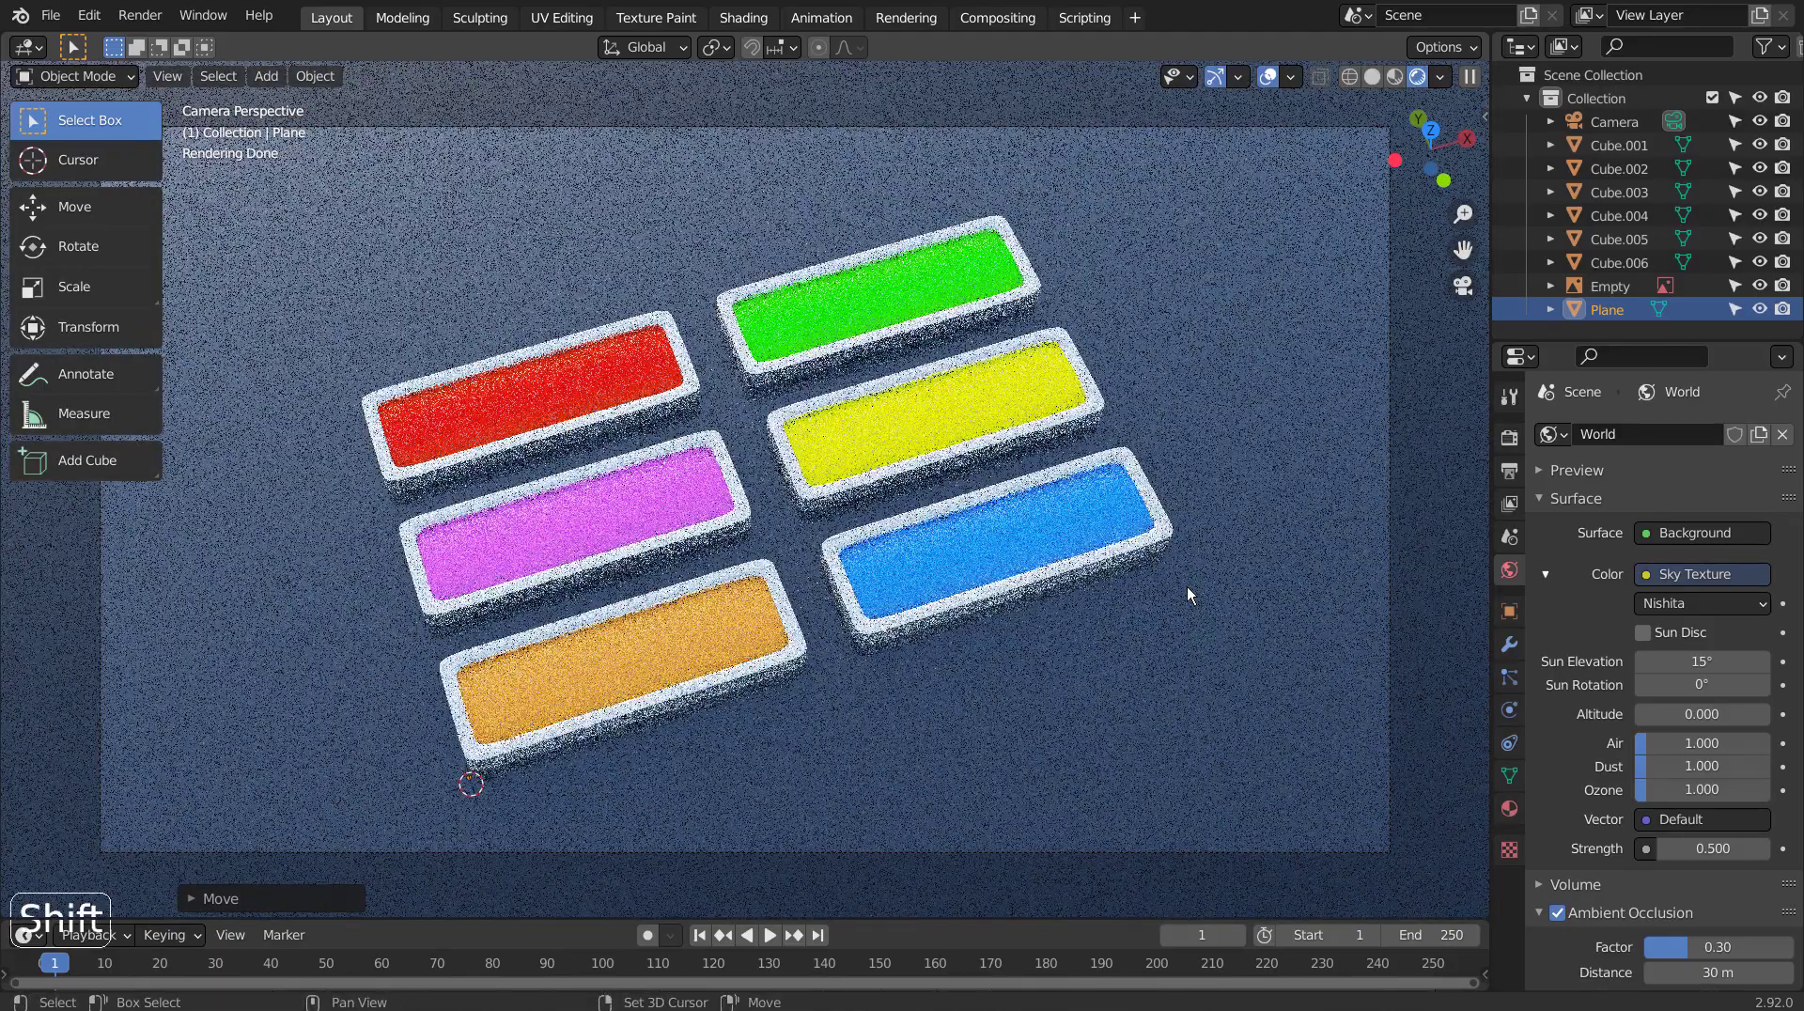
key(shift+`)
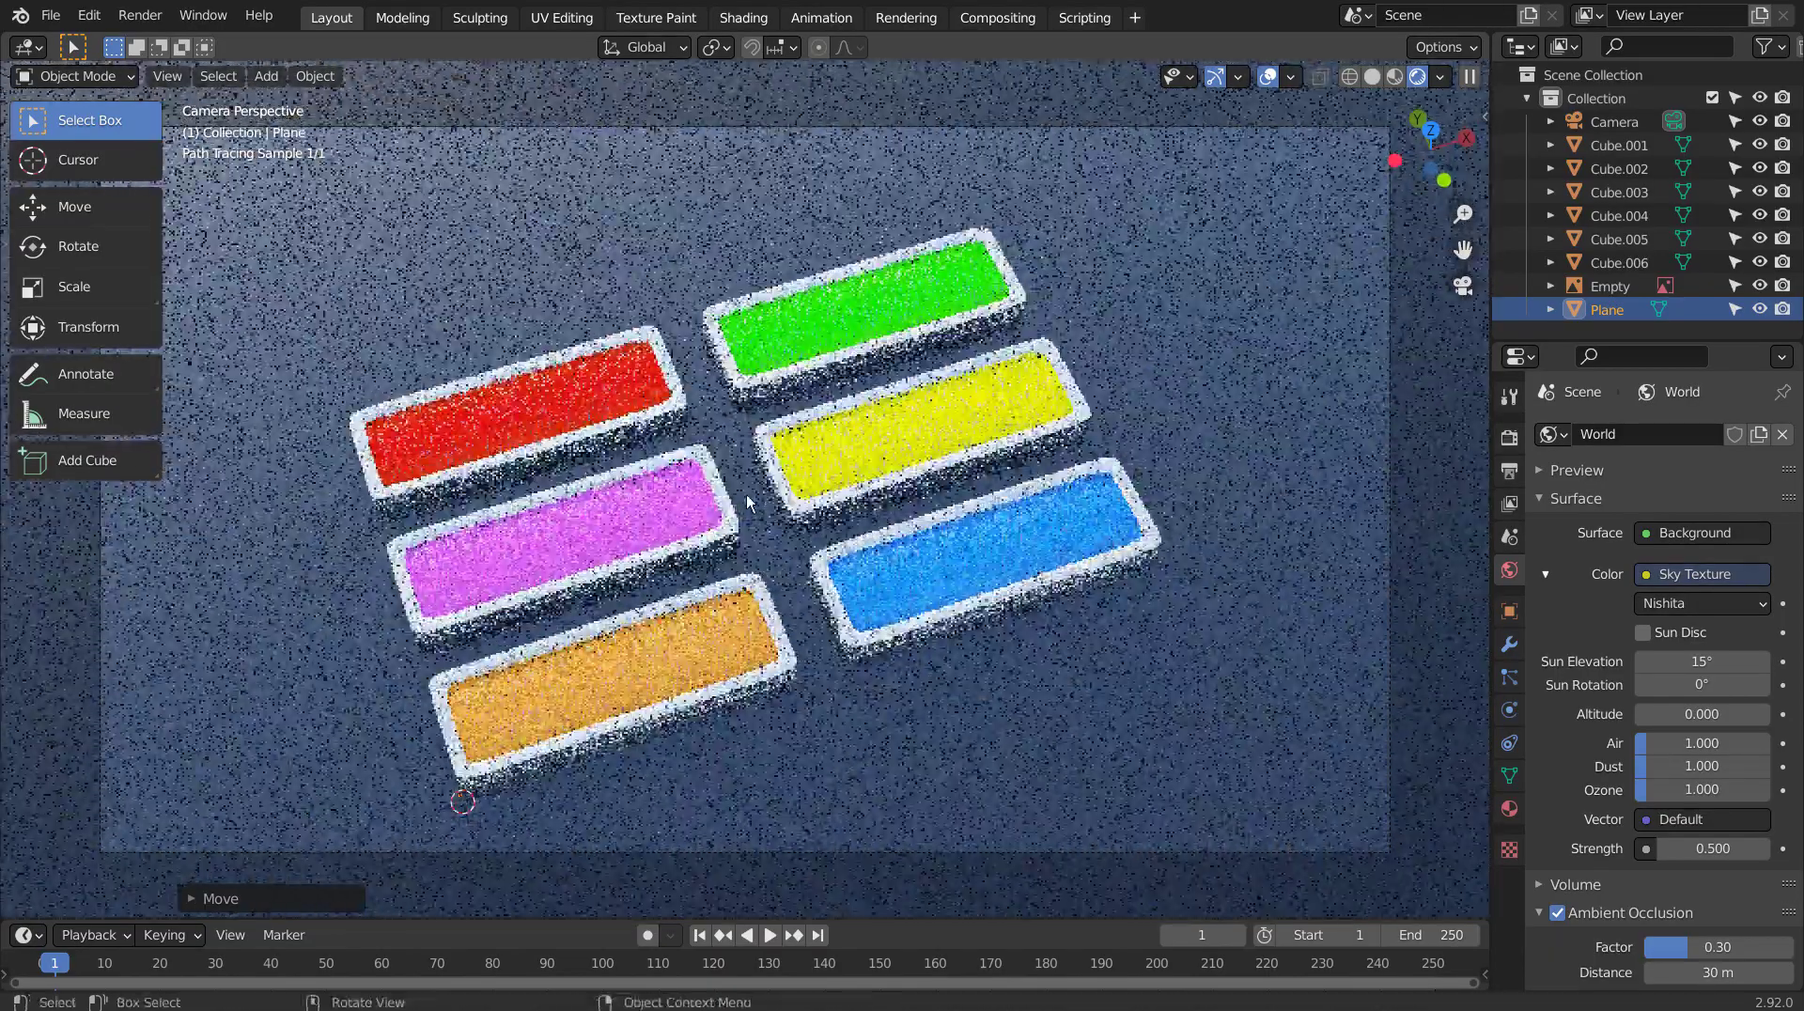
key(shift+`)
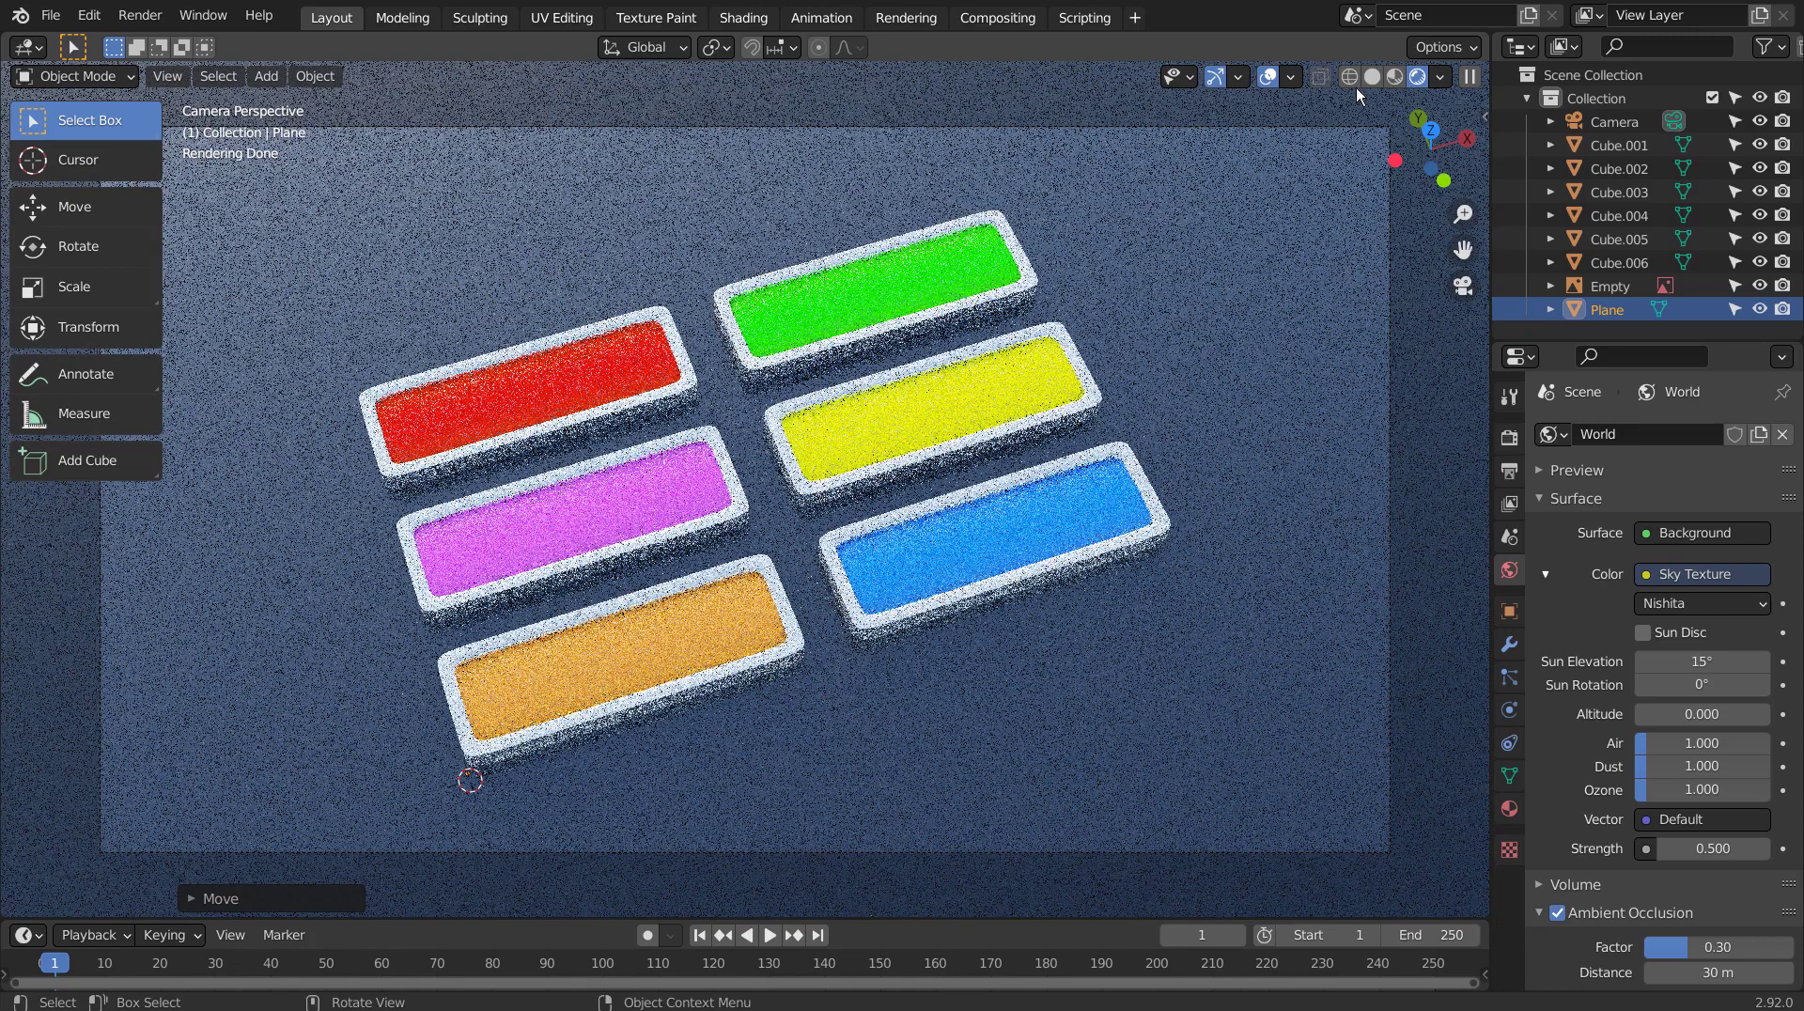
click(1375, 82)
Lower the Cycles render samples to 64 and start the final render from the camera.
click(1523, 442)
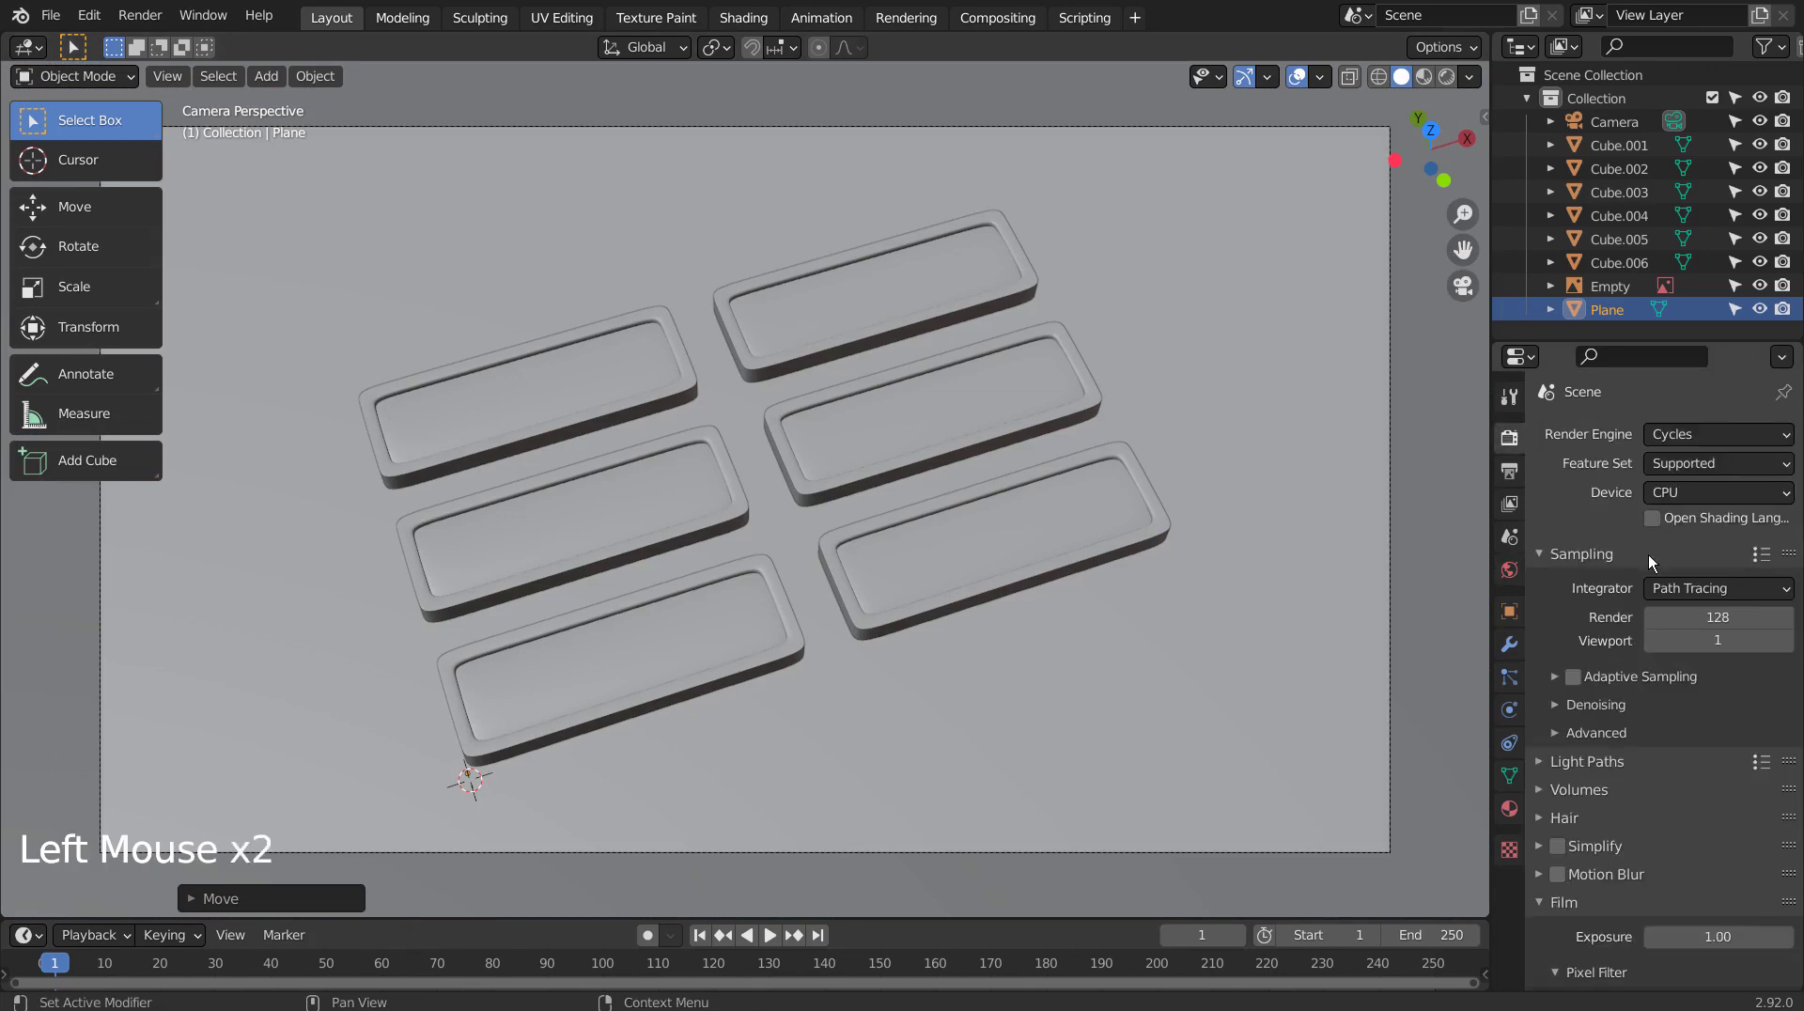
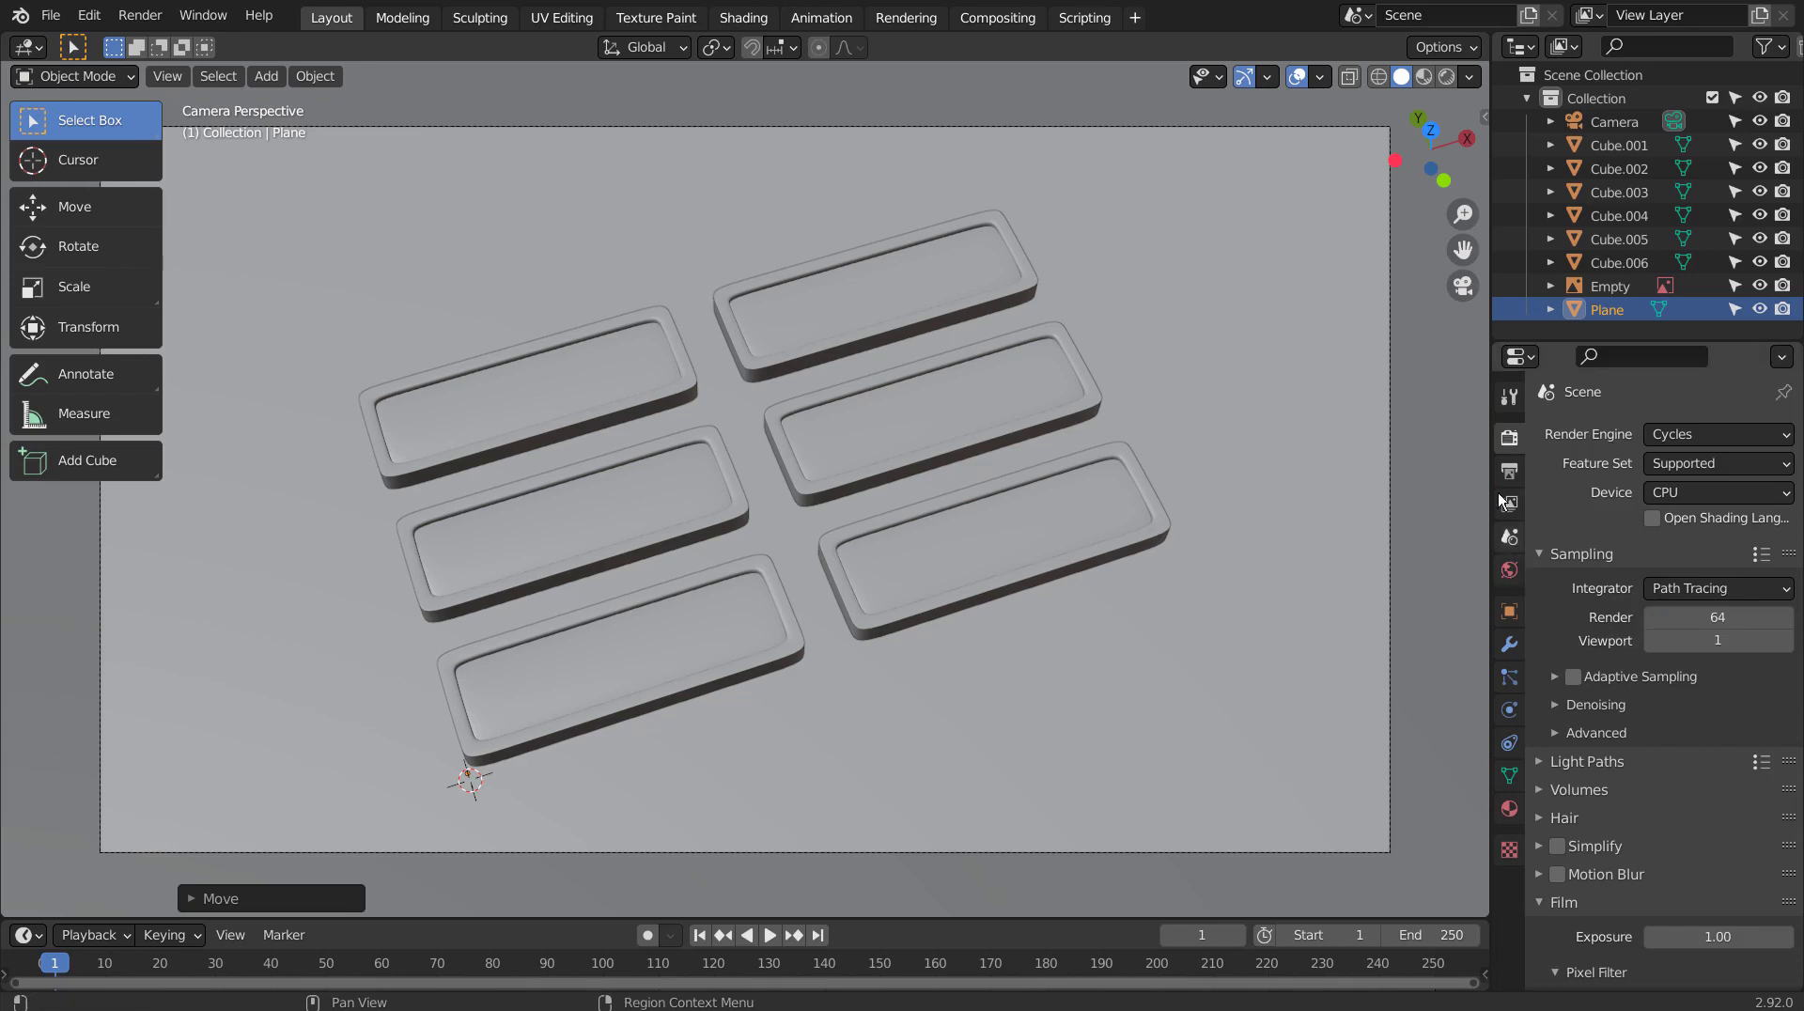
click(1508, 481)
click(1518, 451)
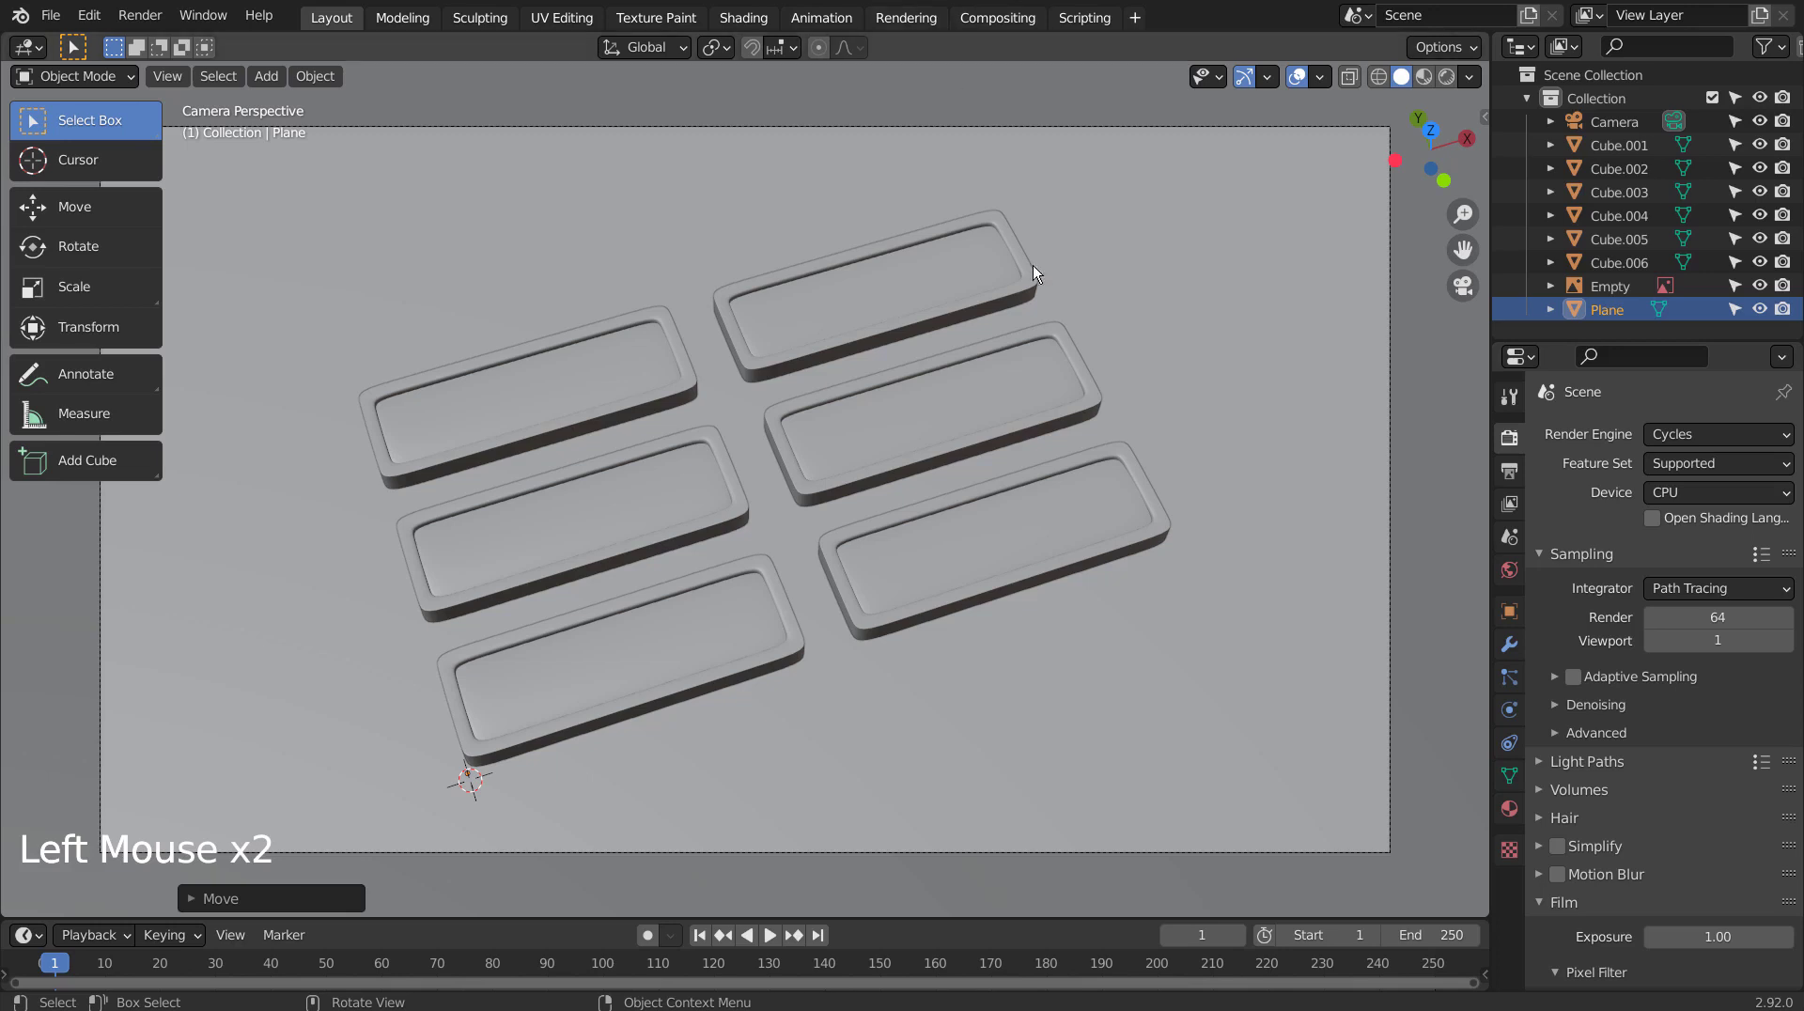
key(ctrl+s)
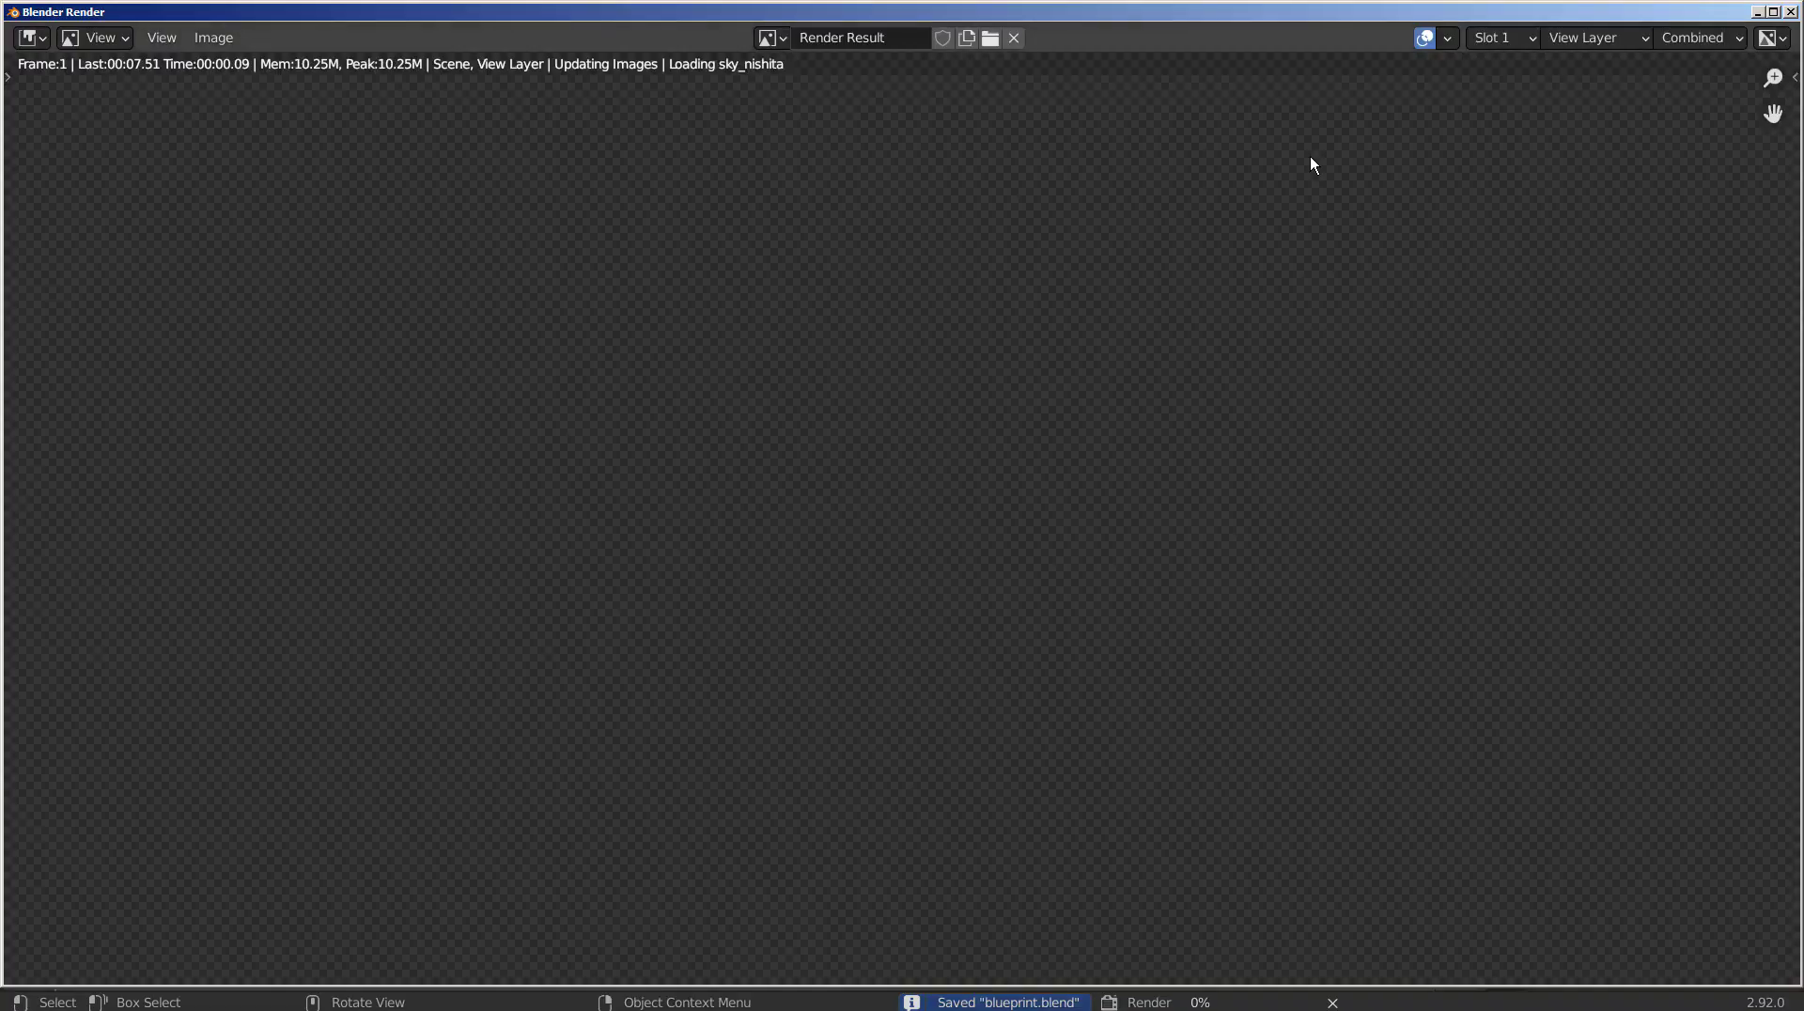